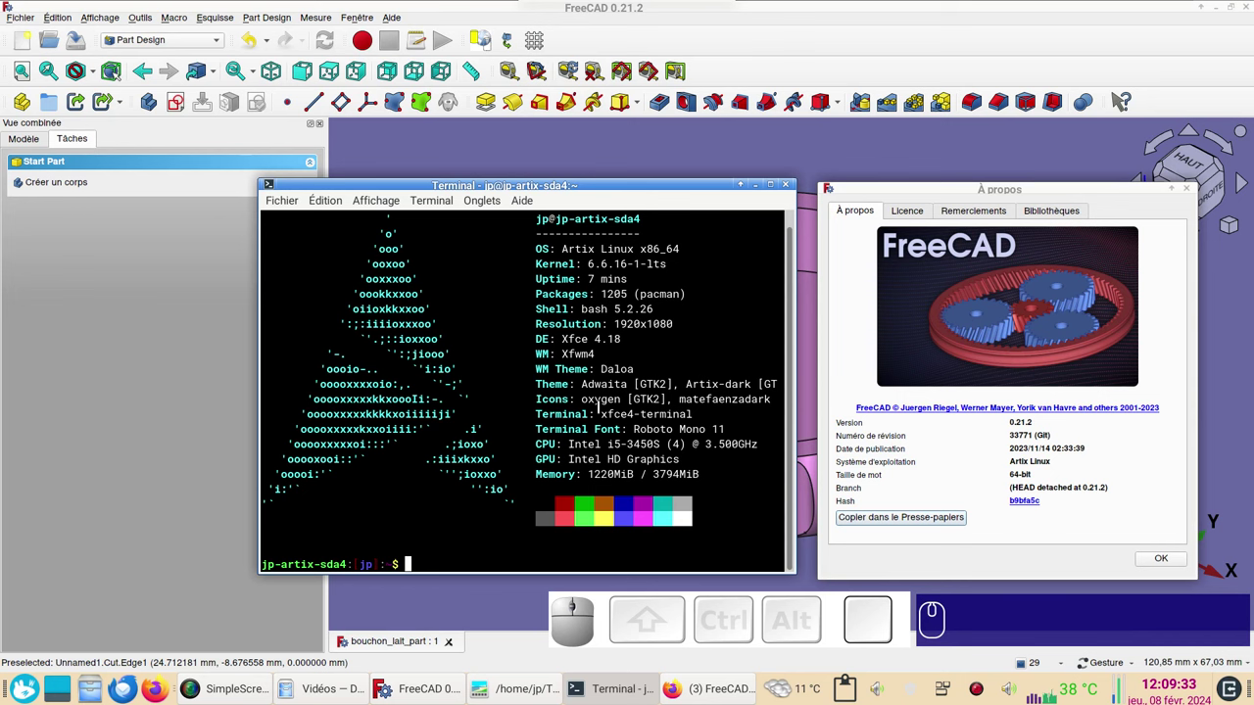
# Dismiss the About window and peek at the workbench list without switching, leaving the pink knurled ring in view.
pyautogui.click(1164, 558)
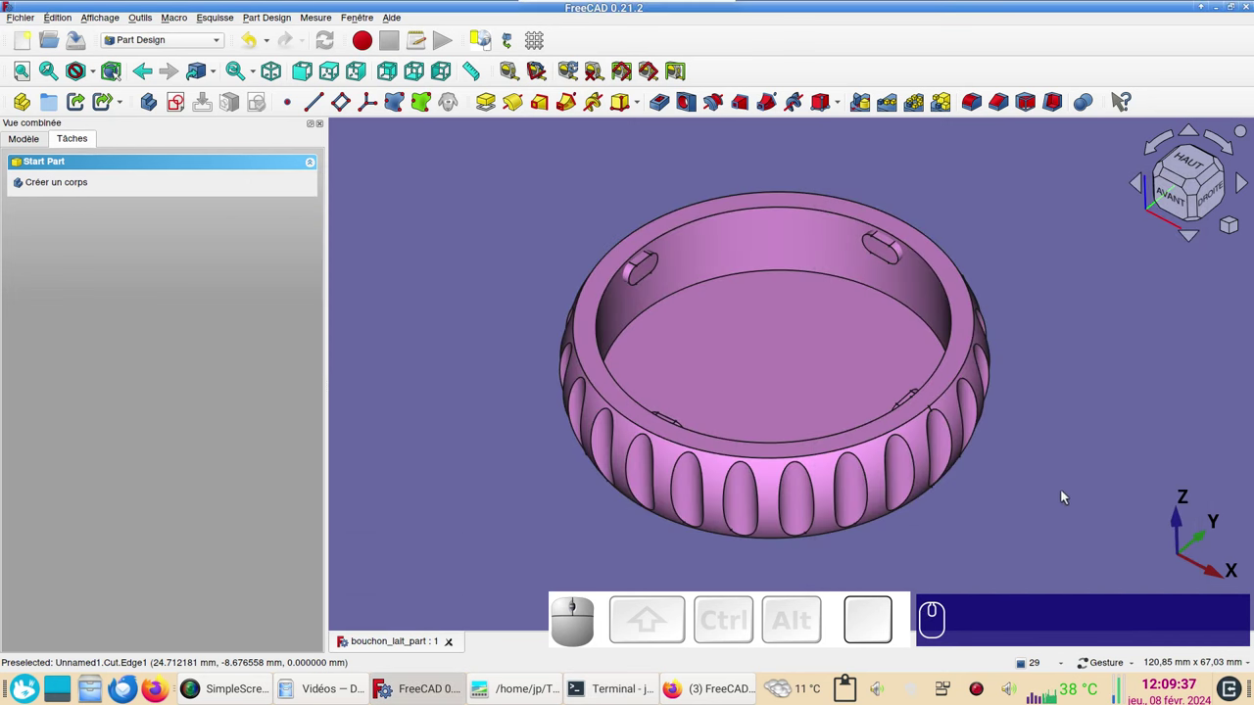
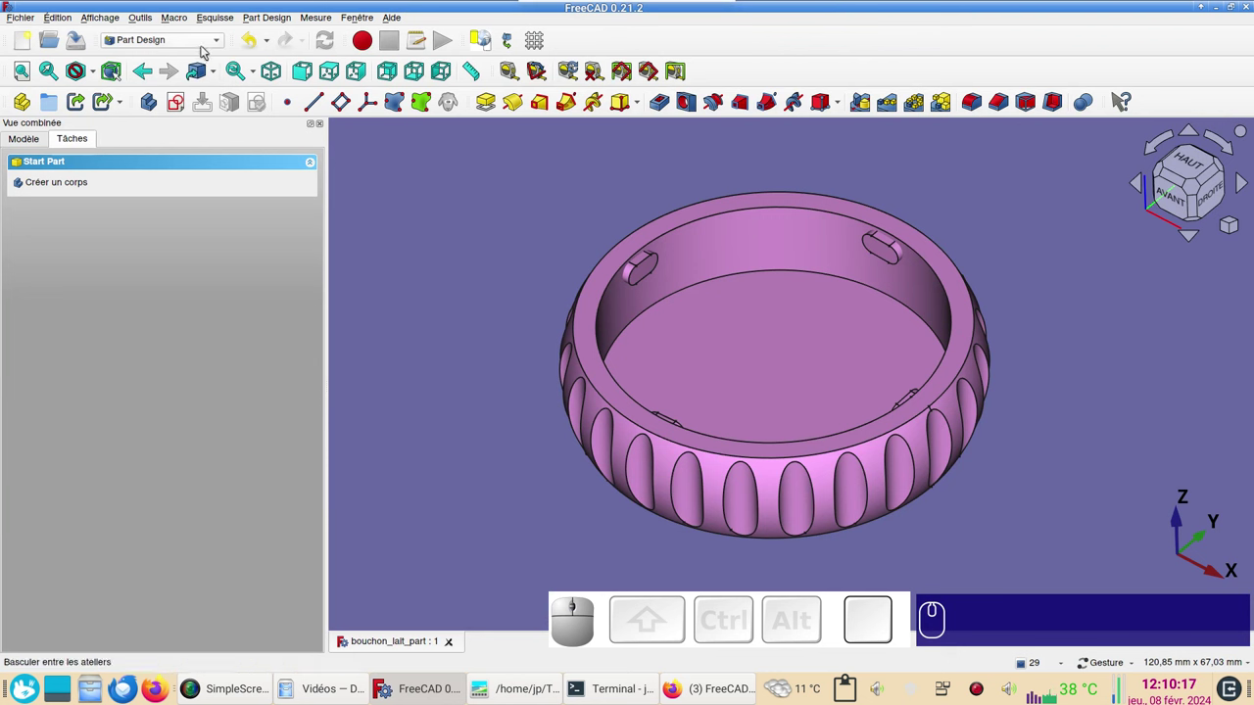
pyautogui.click(207, 40)
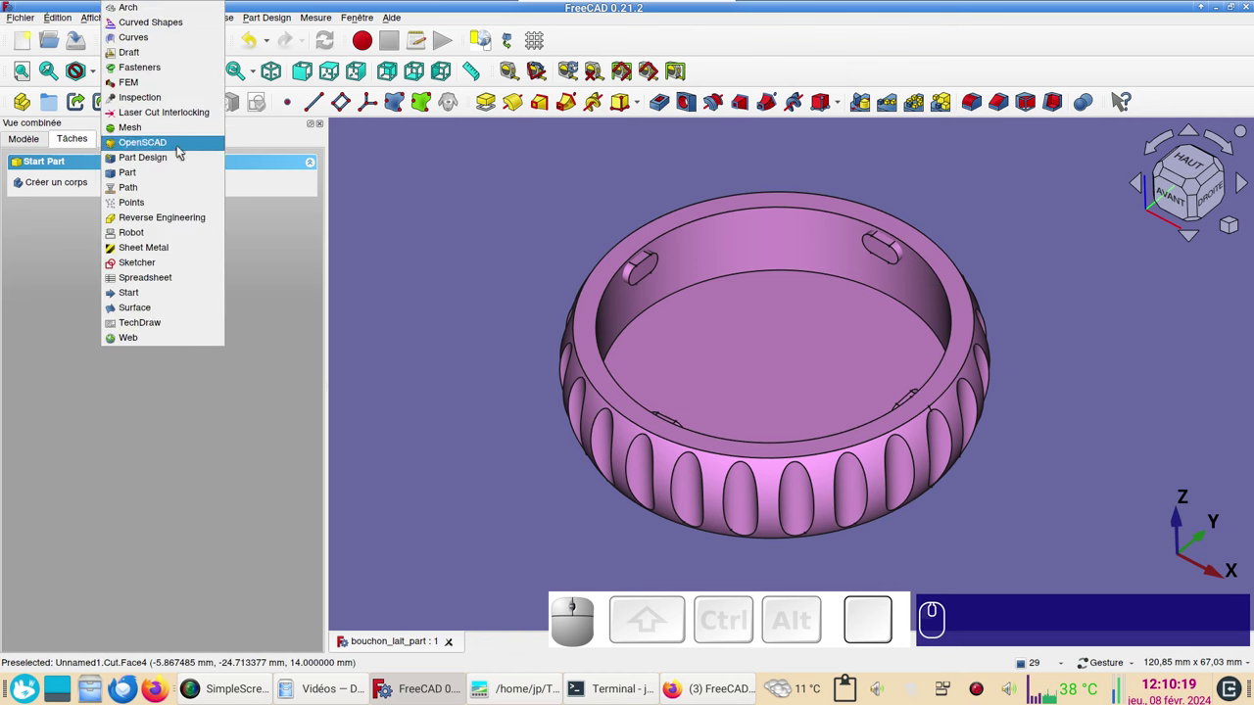
pyautogui.click(473, 274)
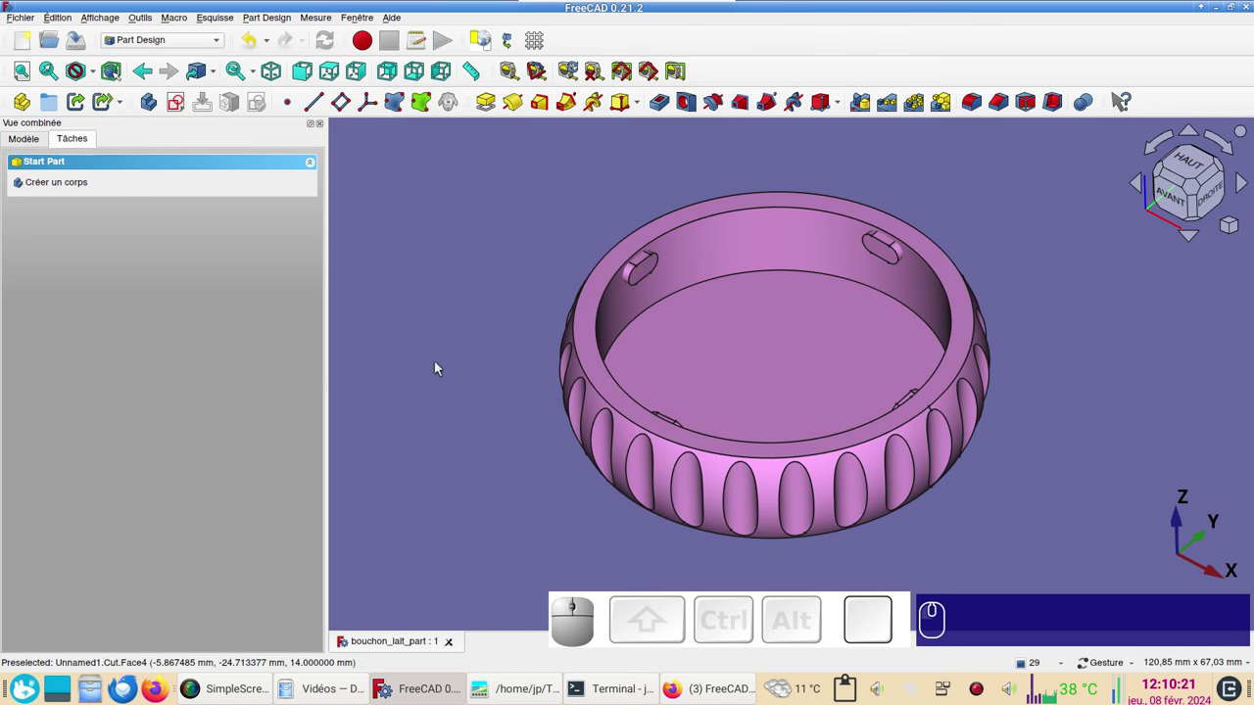
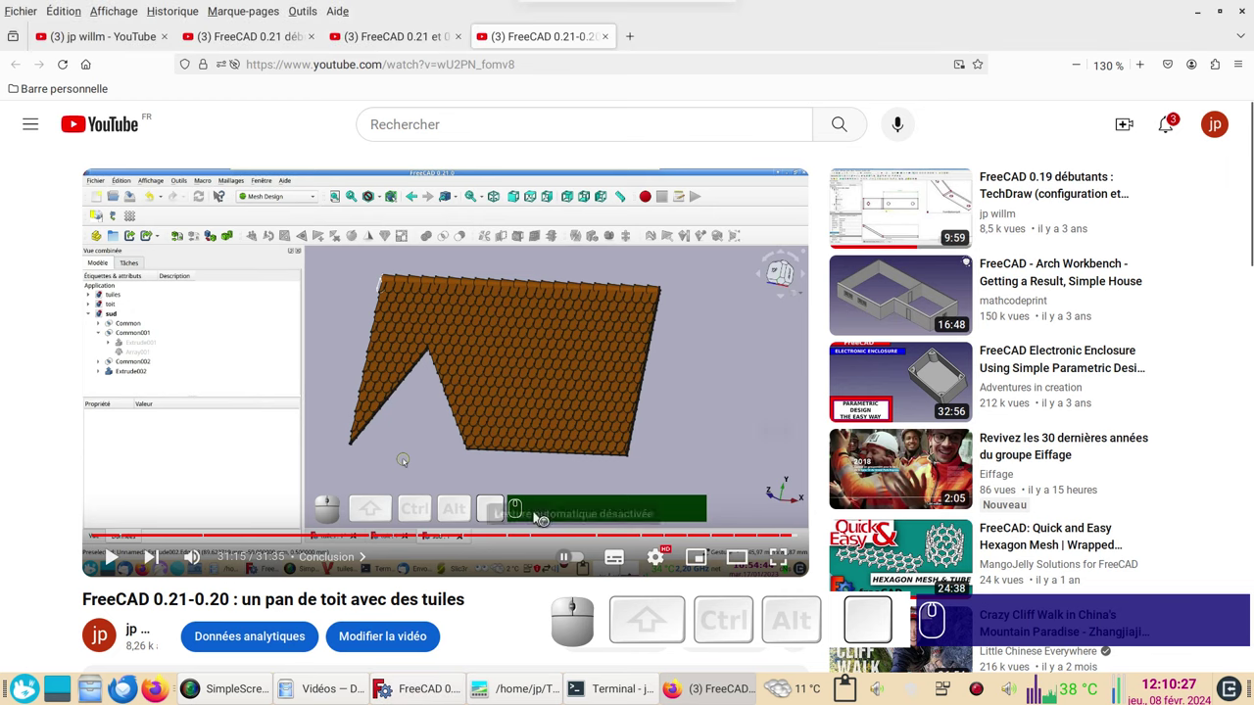
pyautogui.click(296, 37)
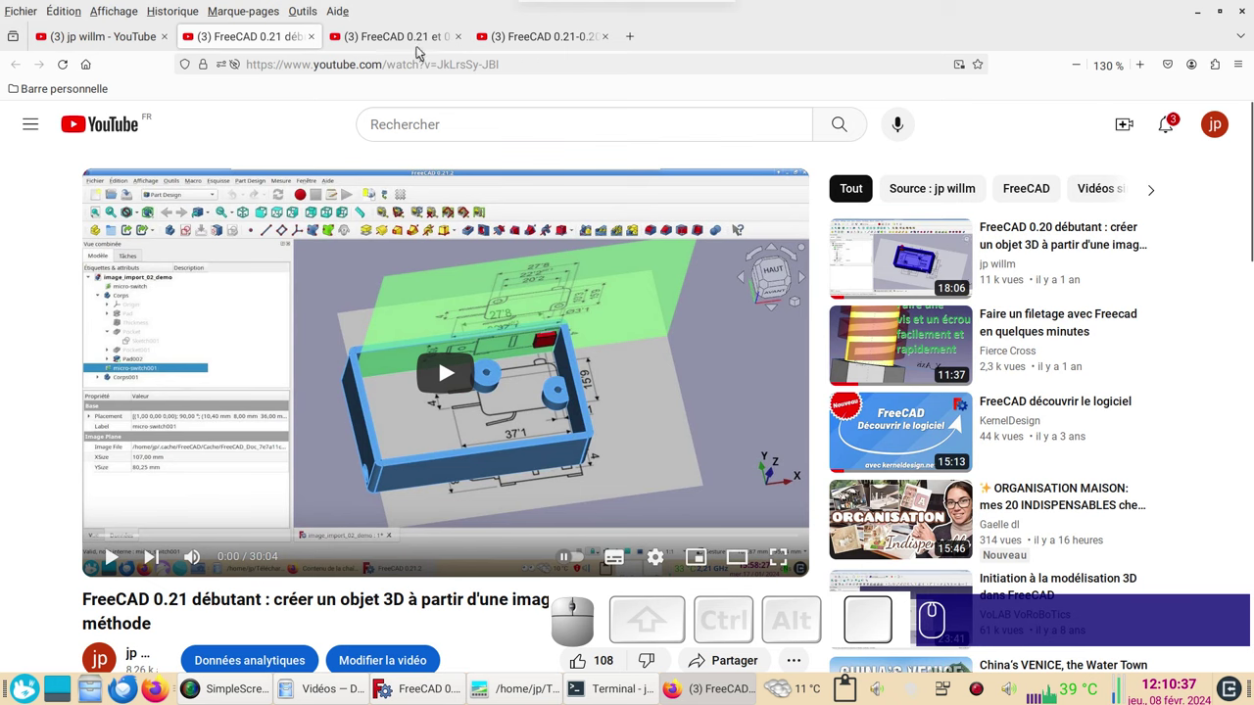
pyautogui.click(419, 44)
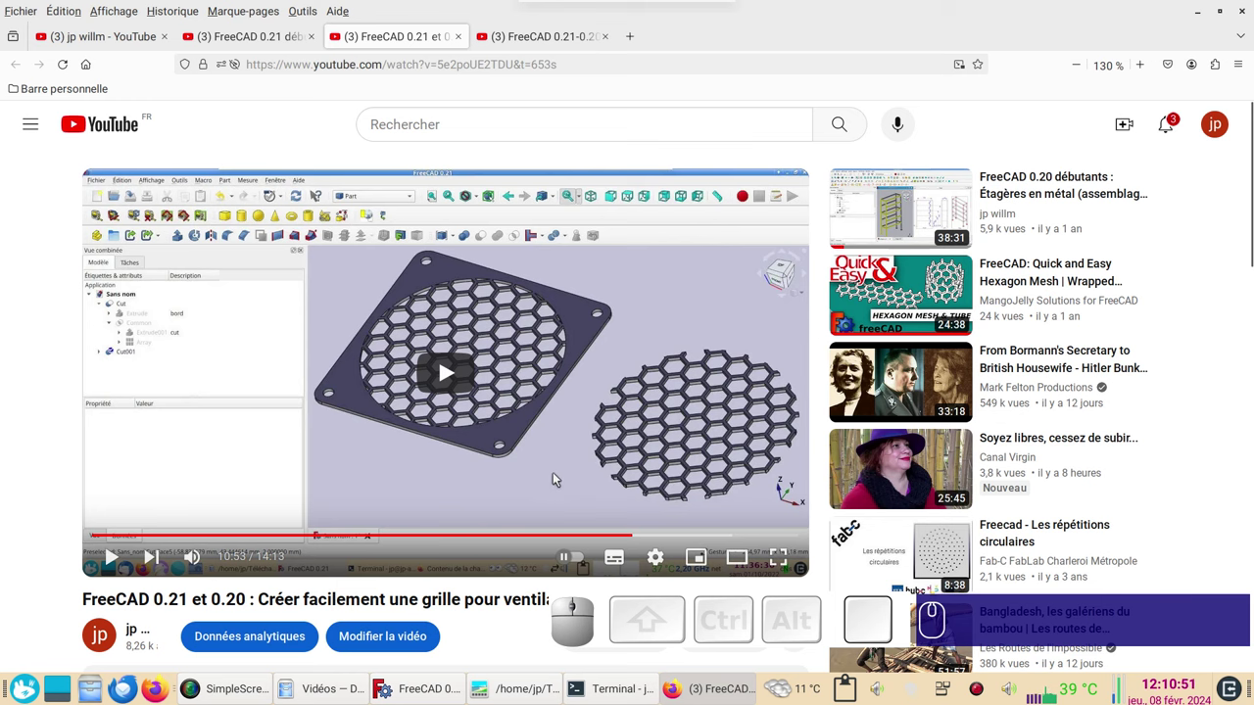
pyautogui.click(548, 37)
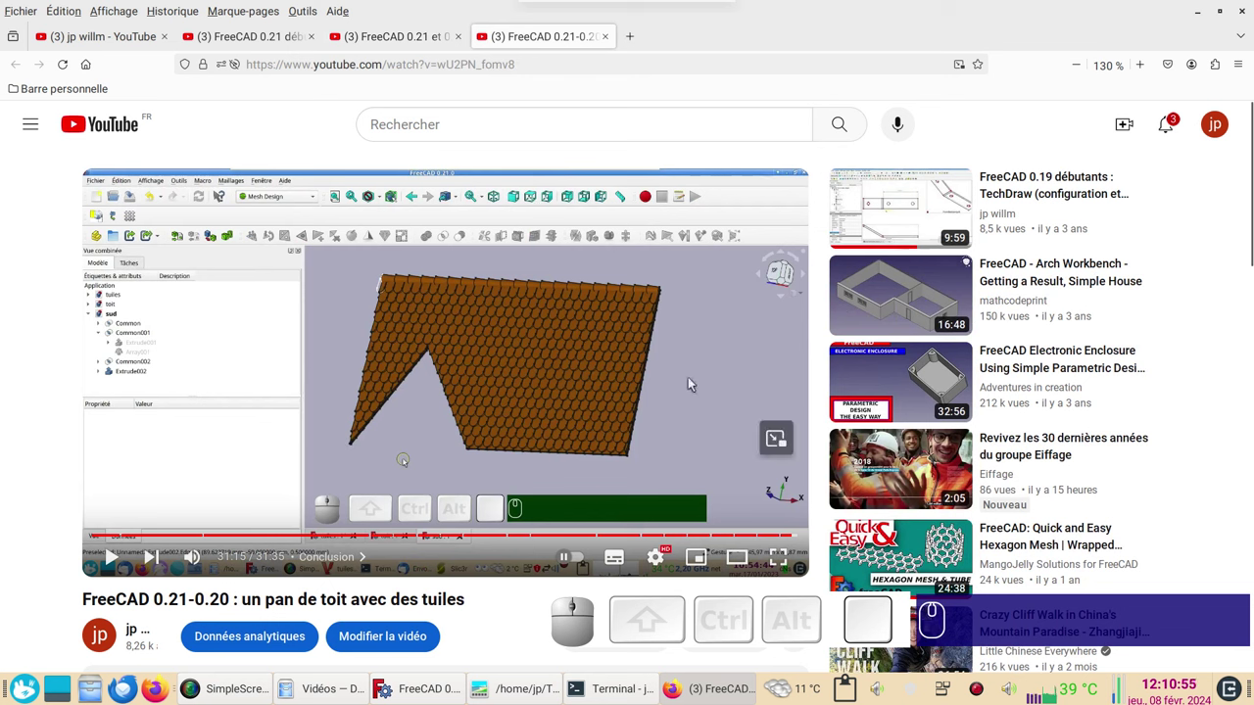
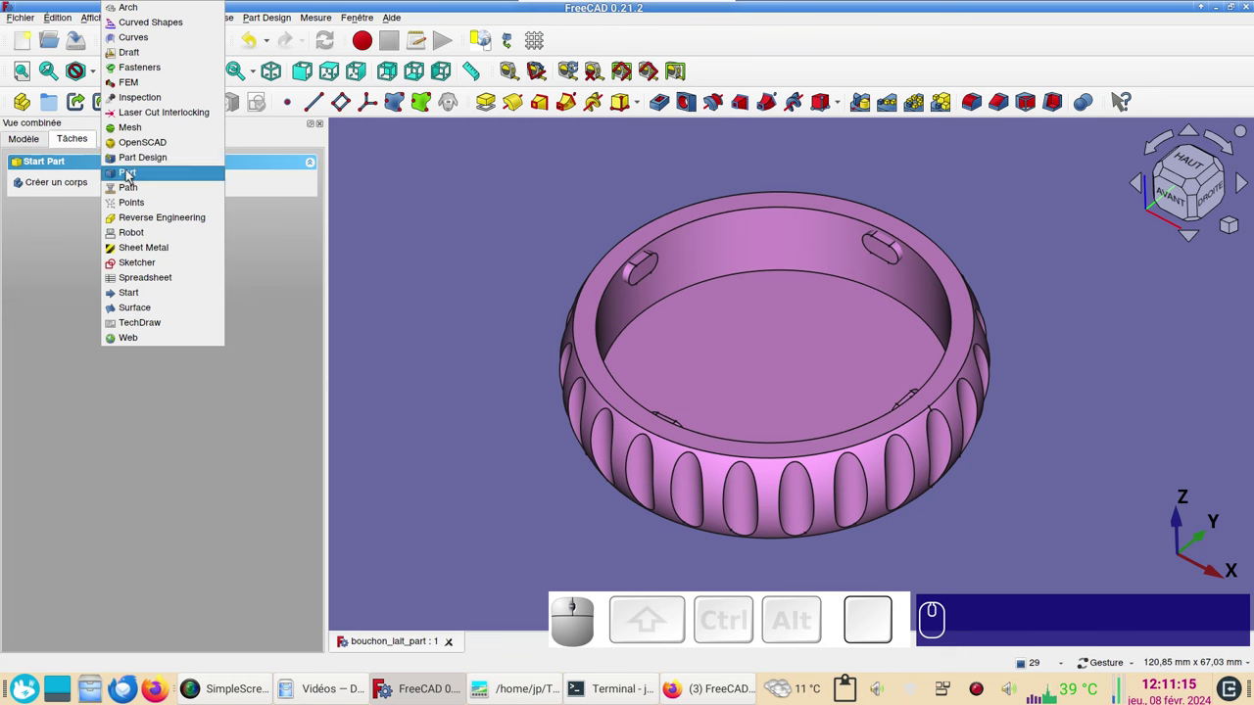
# In the bouchon_lait_part_design tree, select Sketch, Sketch001 and Sketch002 together.
pyautogui.click(465, 286)
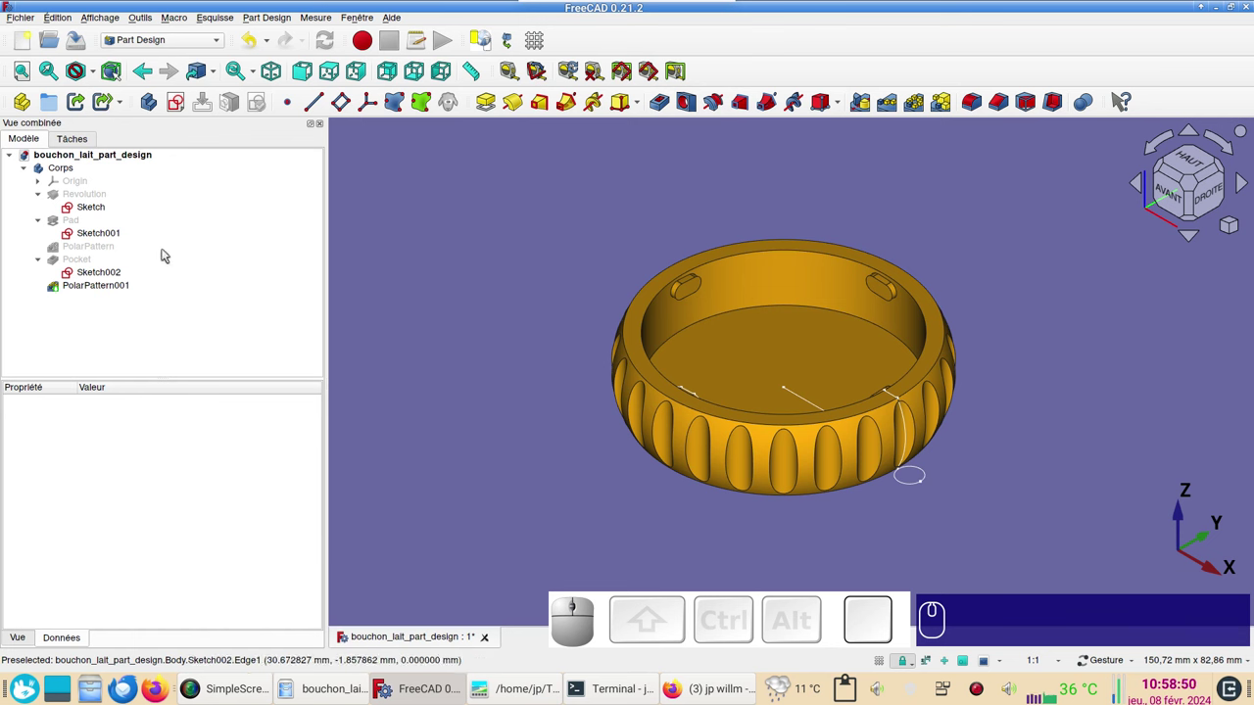
pyautogui.click(105, 210)
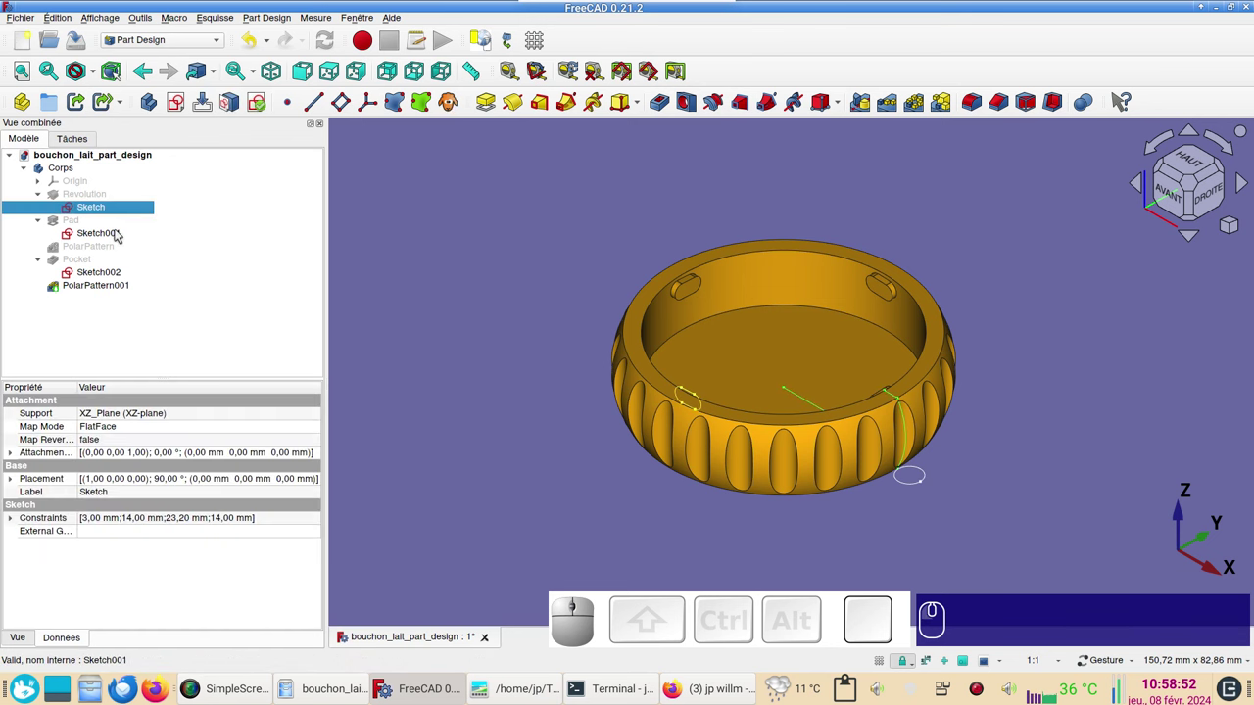
pyautogui.click(119, 232)
pyautogui.click(124, 275)
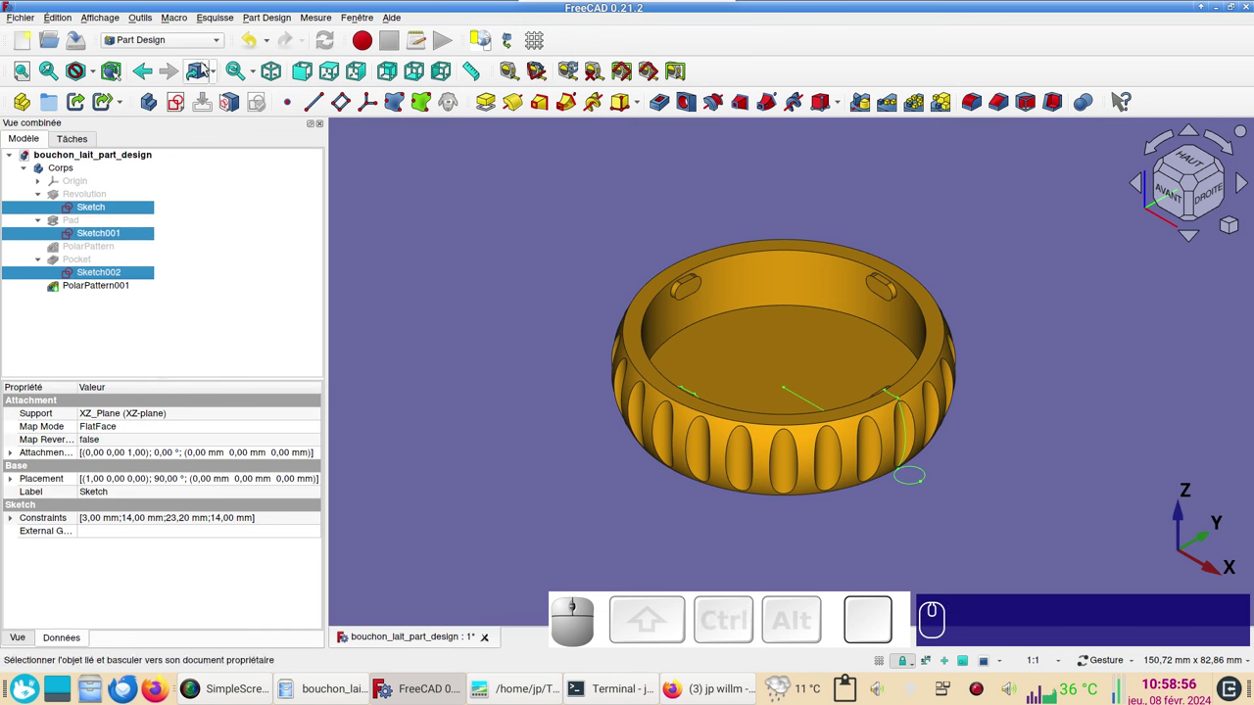
pyautogui.click(190, 44)
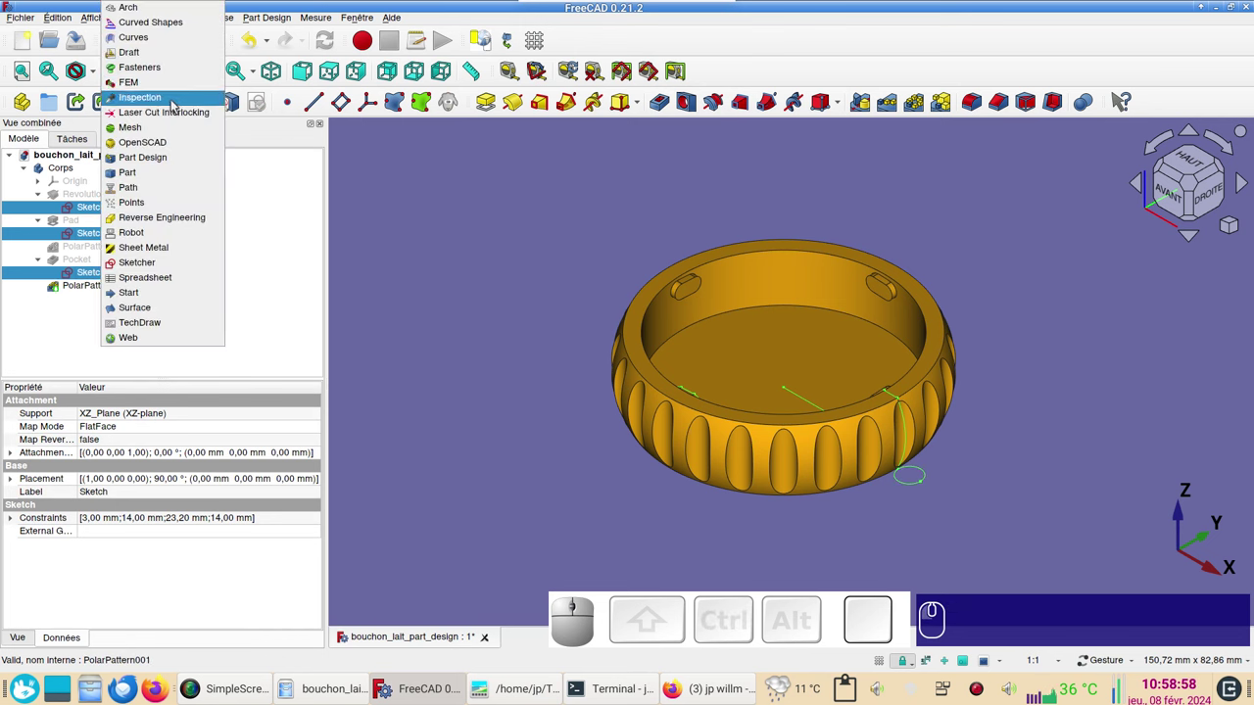
# In the Curves workbench, join each selected sketch into JoinCurve, JoinCurve001 and JoinCurve002 and hide the sketches.
pyautogui.click(184, 43)
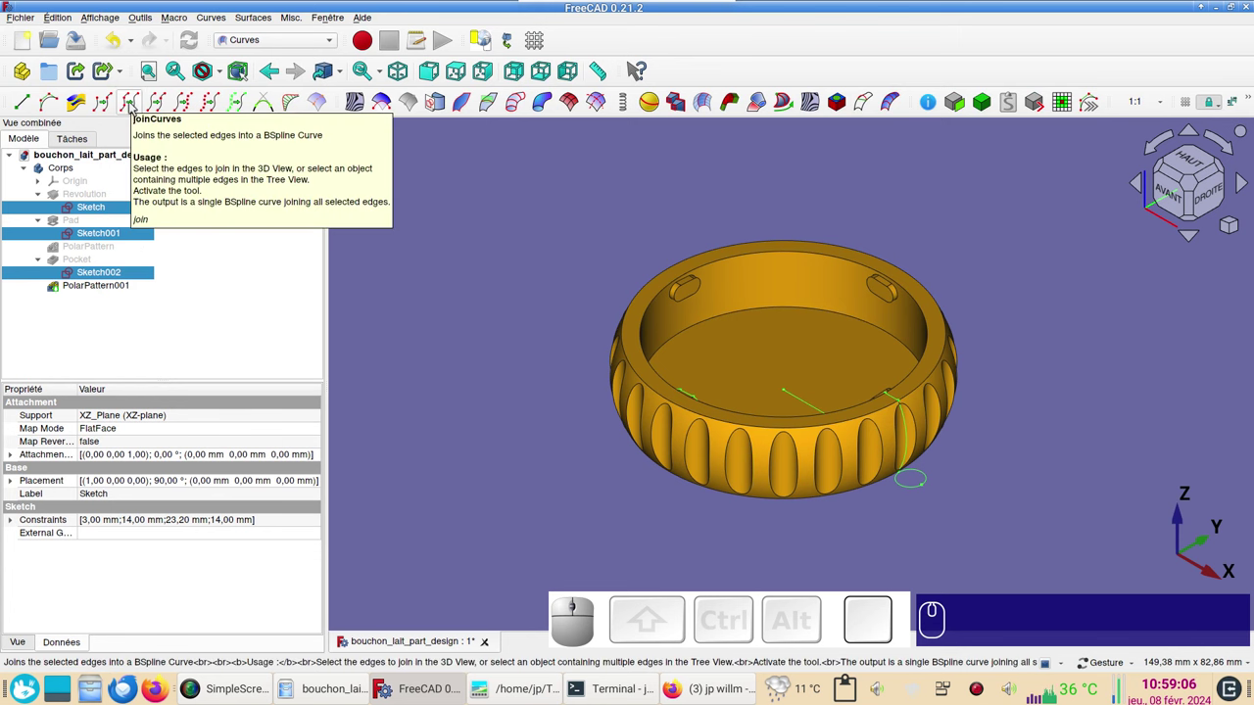
pyautogui.click(137, 104)
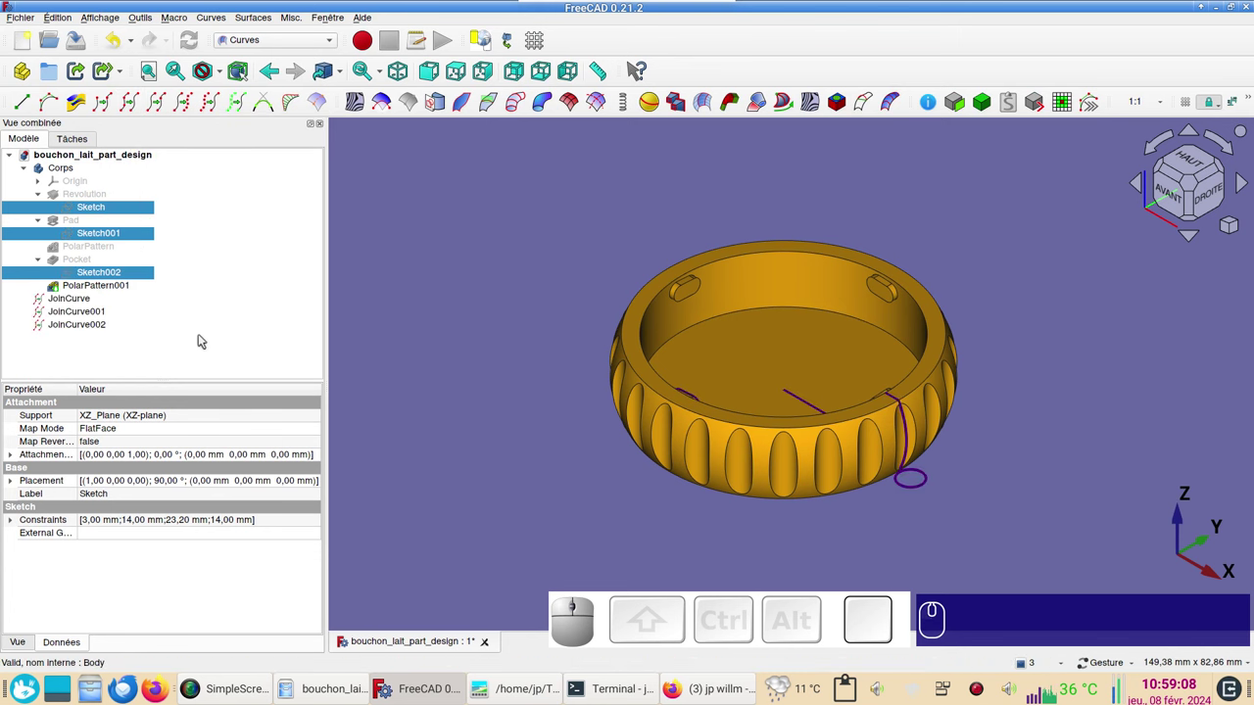
pyautogui.click(89, 304)
pyautogui.press('Caps_Lock')
# Copy the three JoinCurves alone, without their dependencies.
pyautogui.click(89, 327)
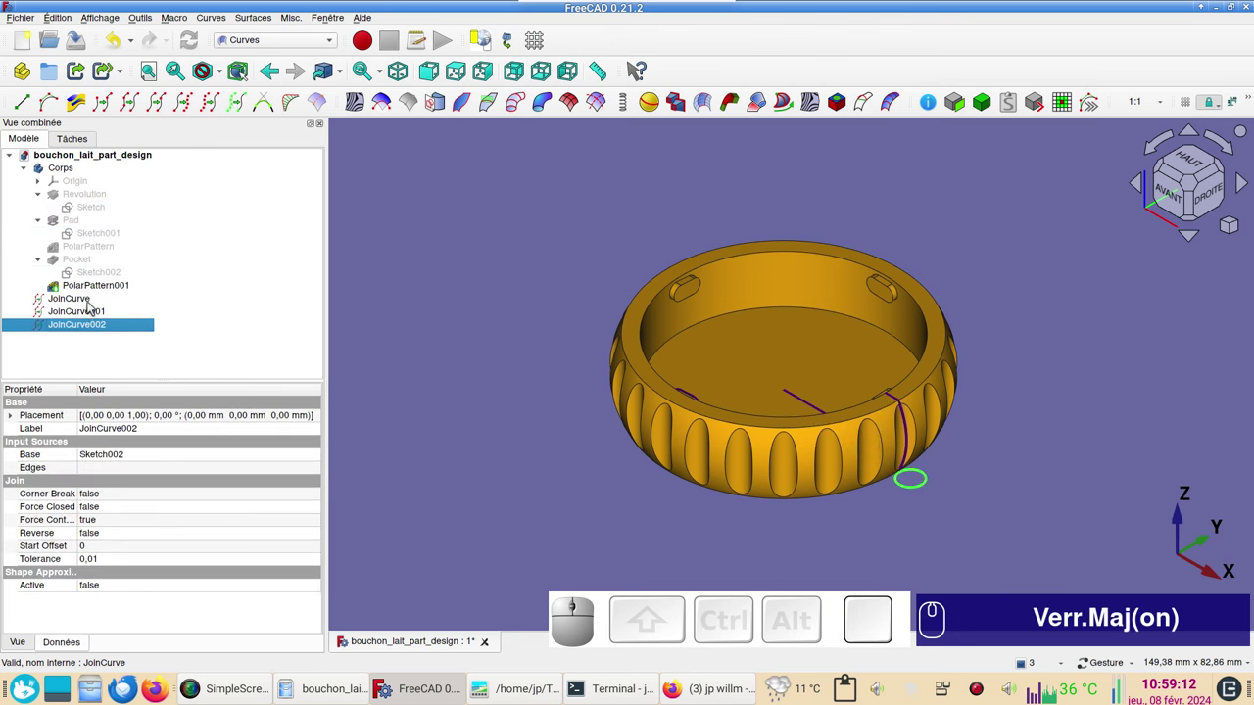
pyautogui.click(88, 315)
pyautogui.click(89, 301)
pyautogui.press('ctrl+c')
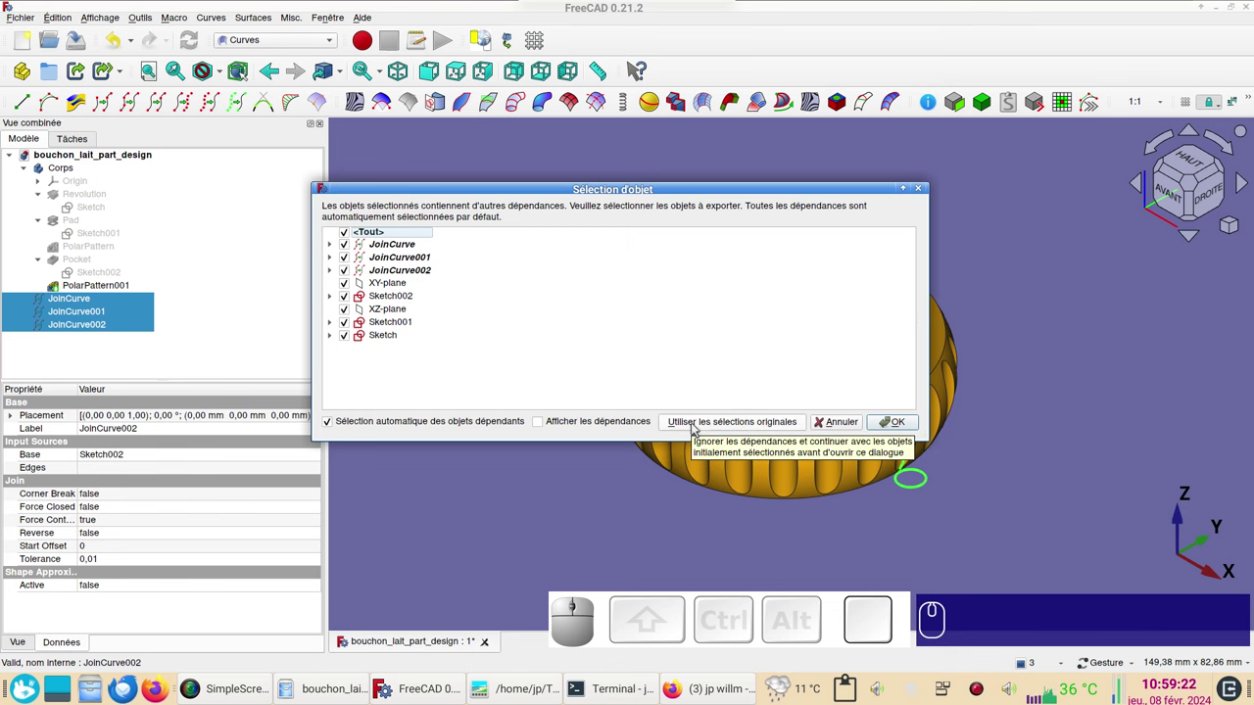
pyautogui.click(700, 425)
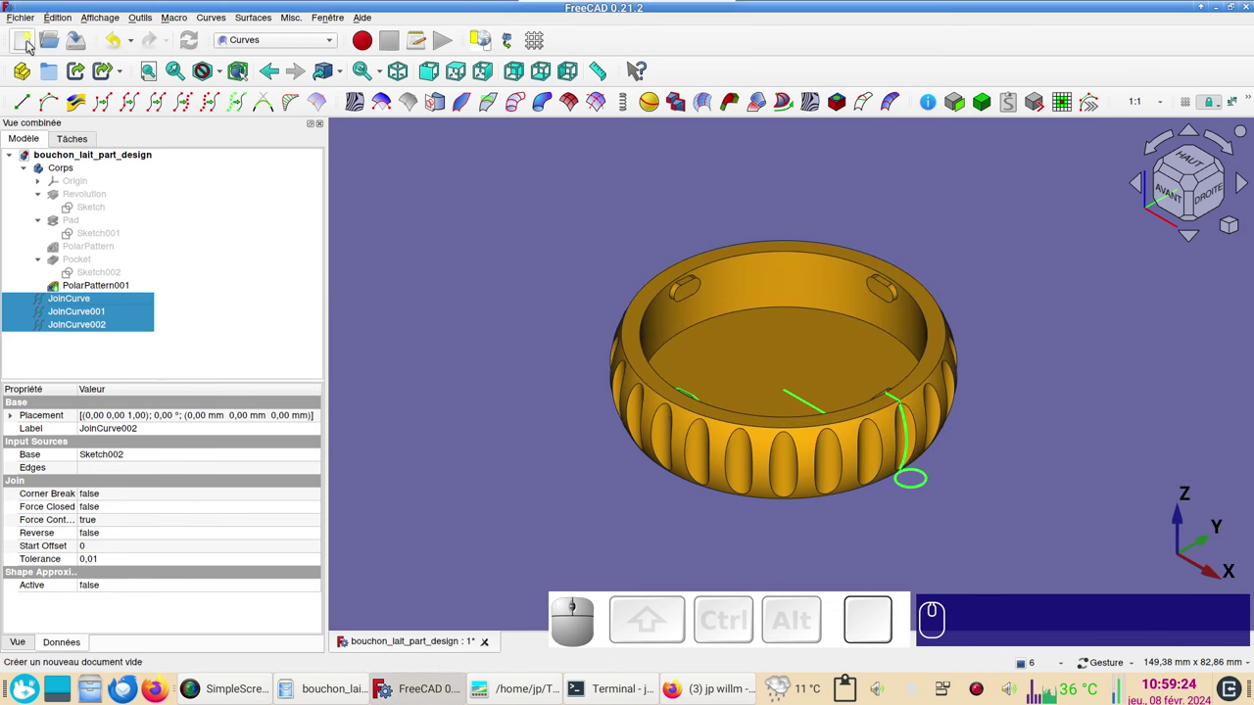
# Paste the three joined curves into a new empty document.
pyautogui.click(29, 43)
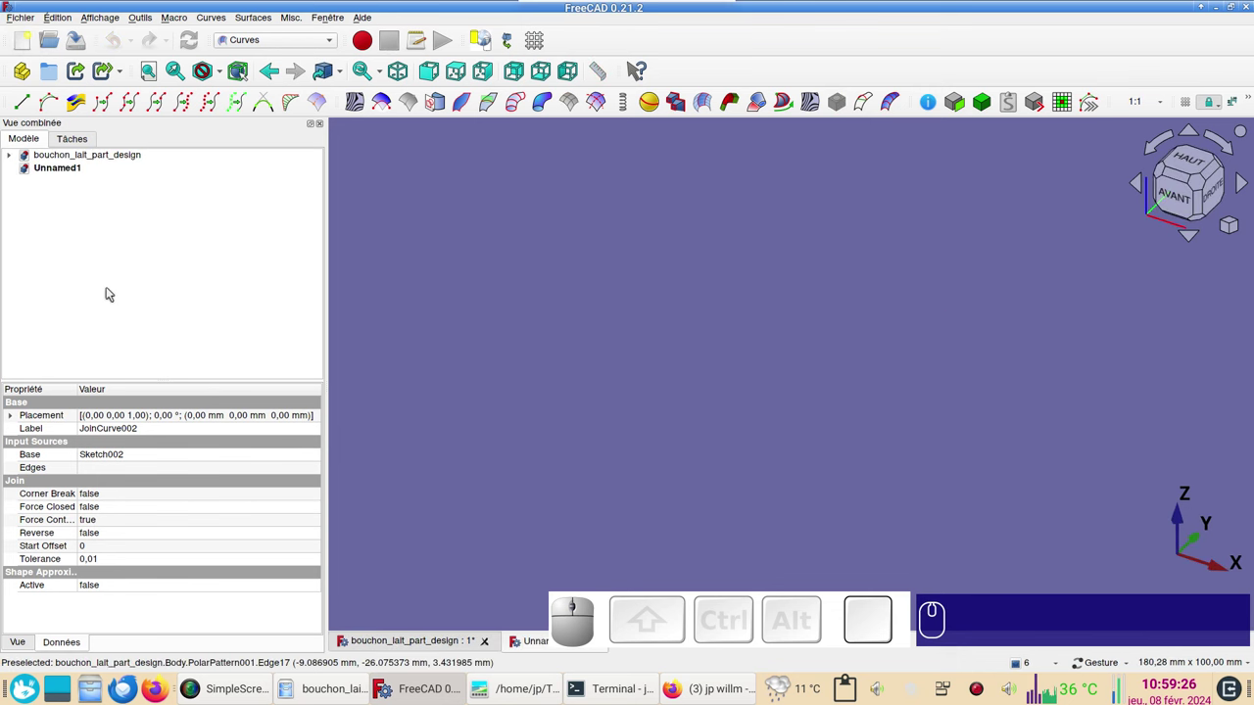
pyautogui.press('ctrl+v')
pyautogui.click(557, 356)
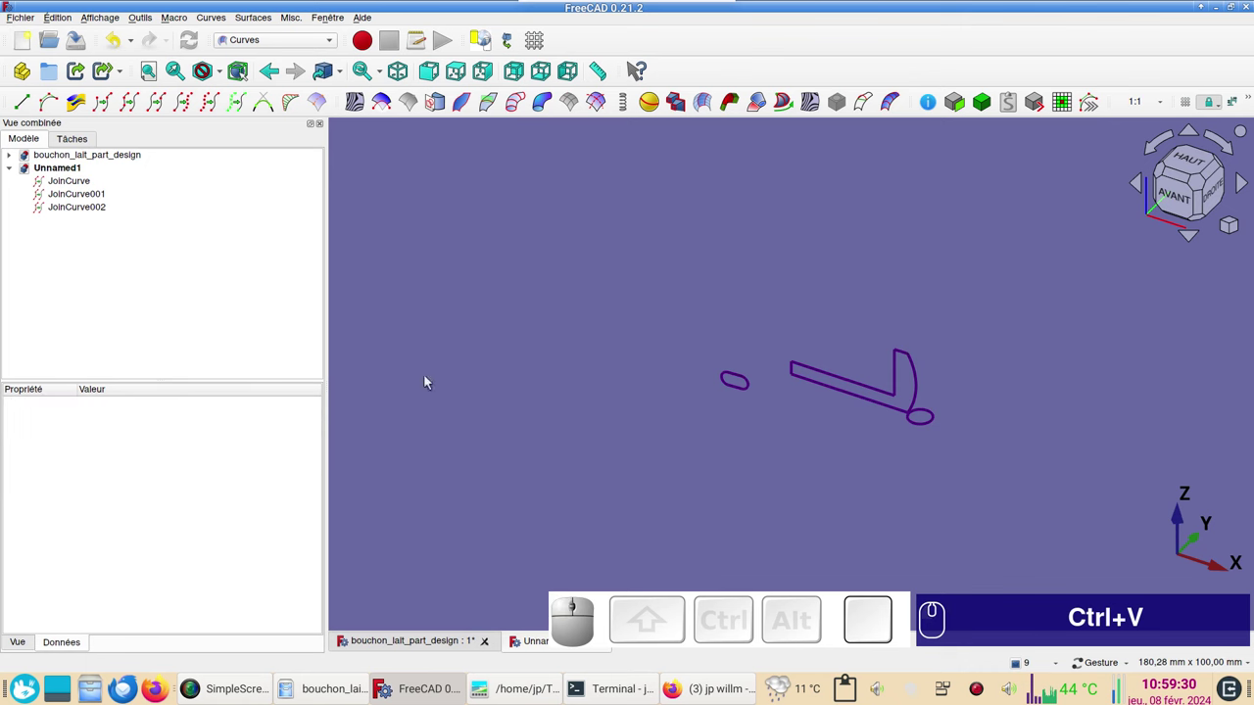
# Close the original design document without saving and frame the curves in the view.
pyautogui.click(416, 637)
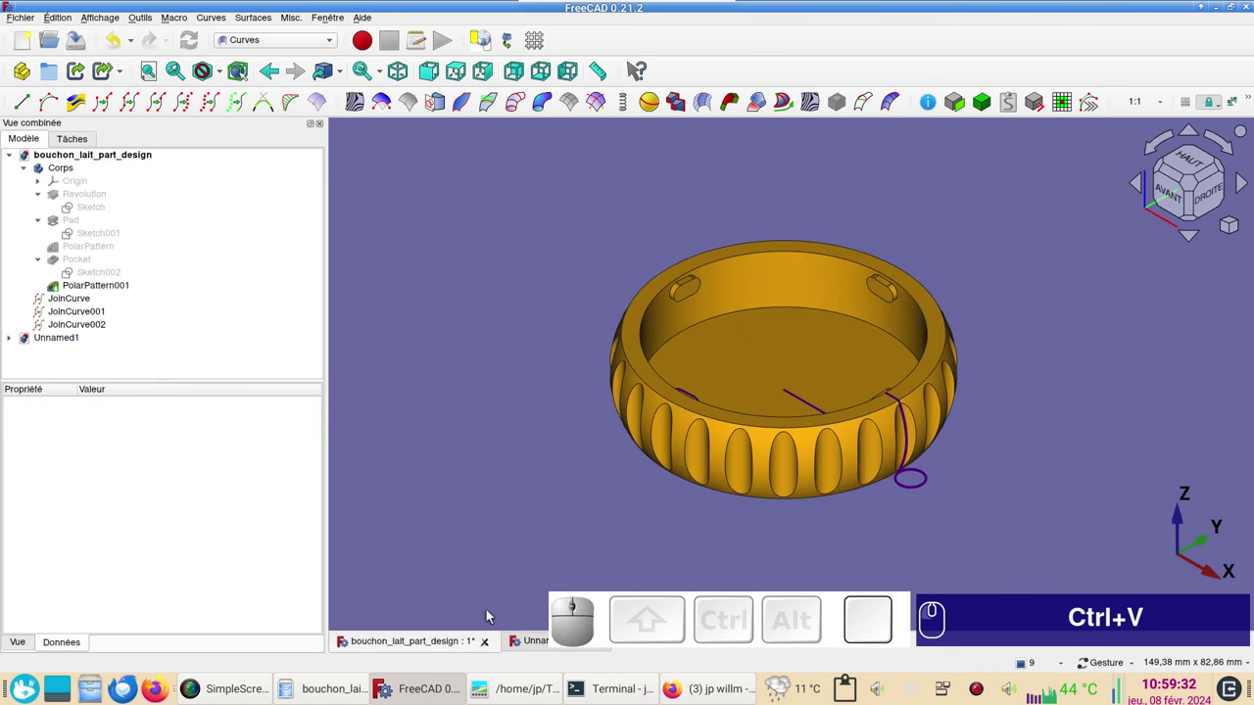
pyautogui.click(486, 643)
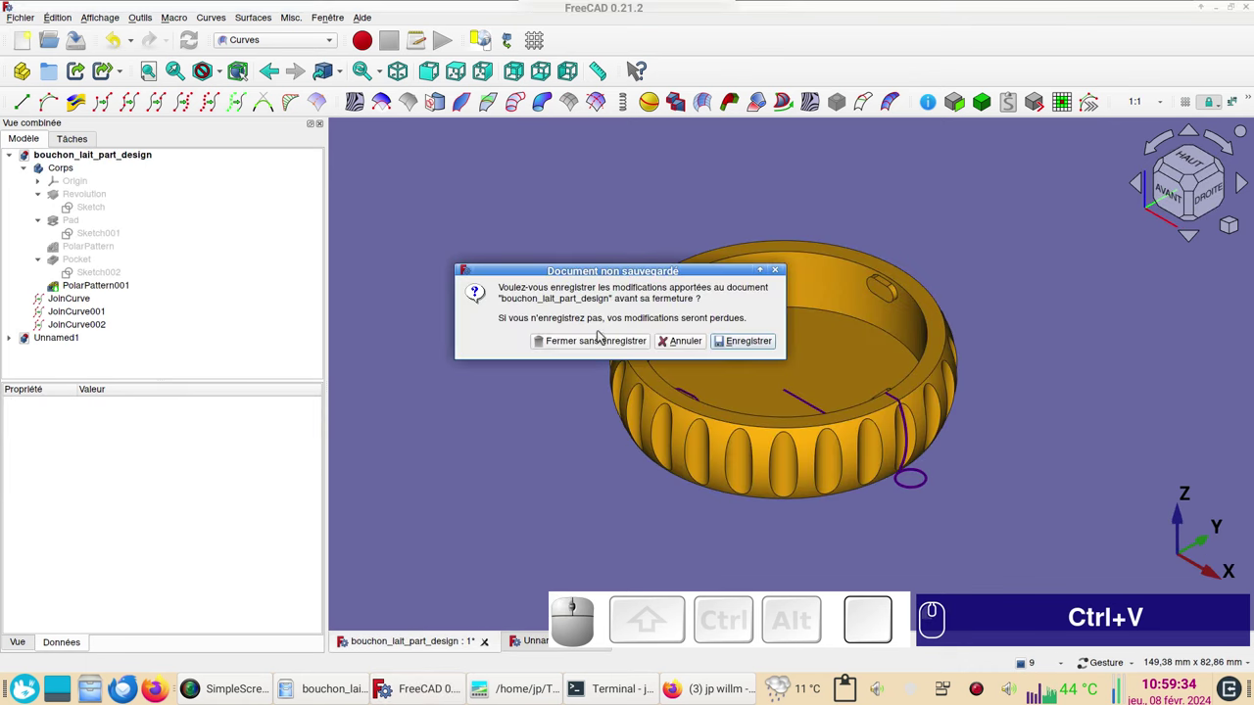
pyautogui.click(603, 350)
pyautogui.click(634, 459)
pyautogui.scroll(3)
pyautogui.moveTo(699, 433); pyautogui.dragTo(771, 351)
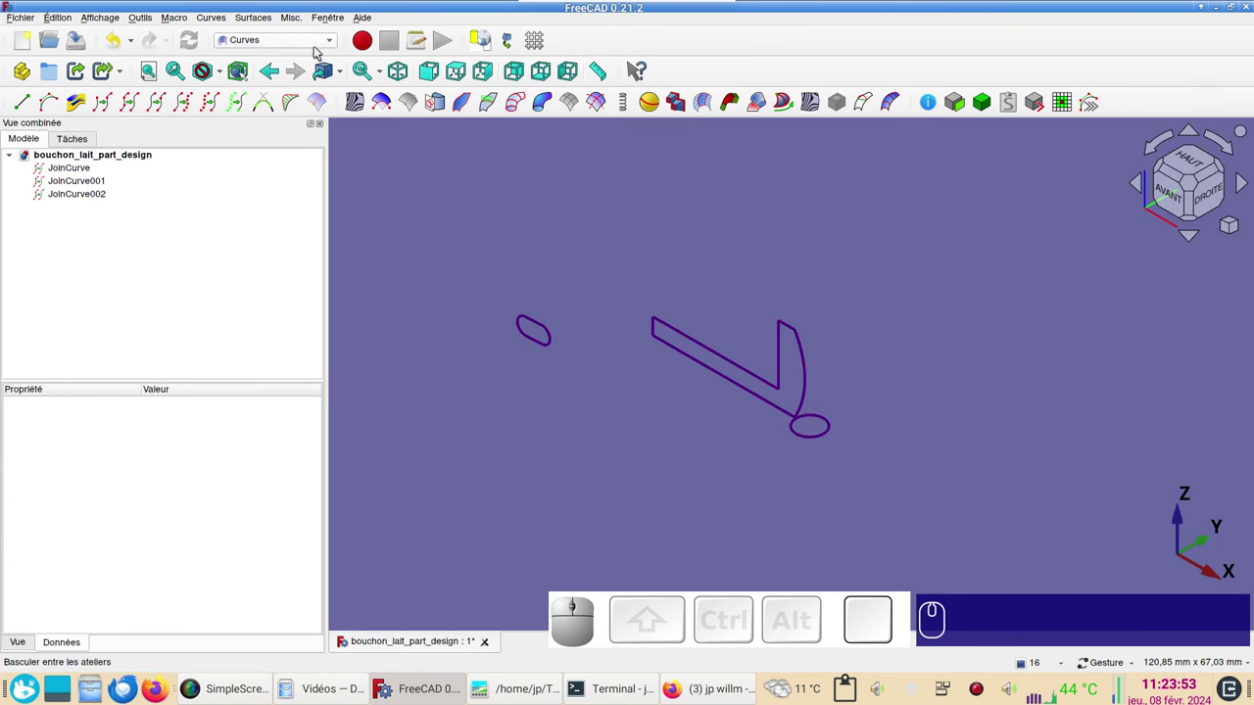
pyautogui.click(318, 44)
# Switch to Part Design and create a new body beside the joined curves.
pyautogui.click(310, 163)
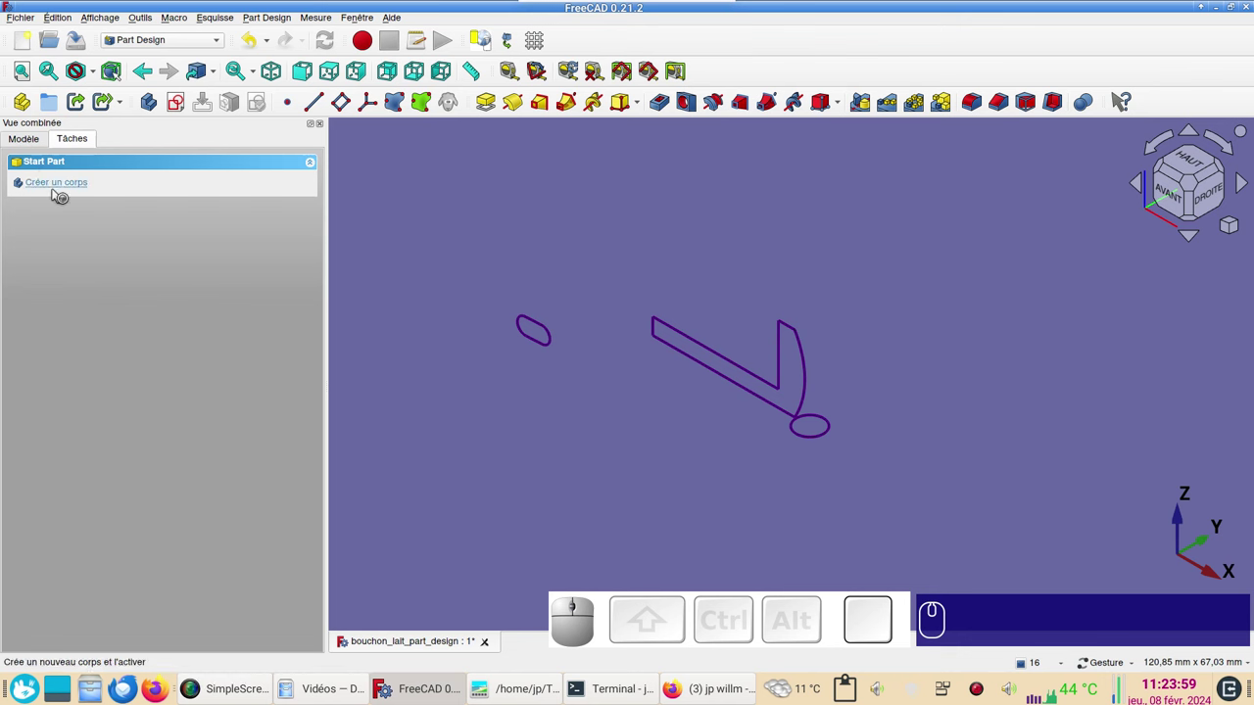
pyautogui.click(30, 144)
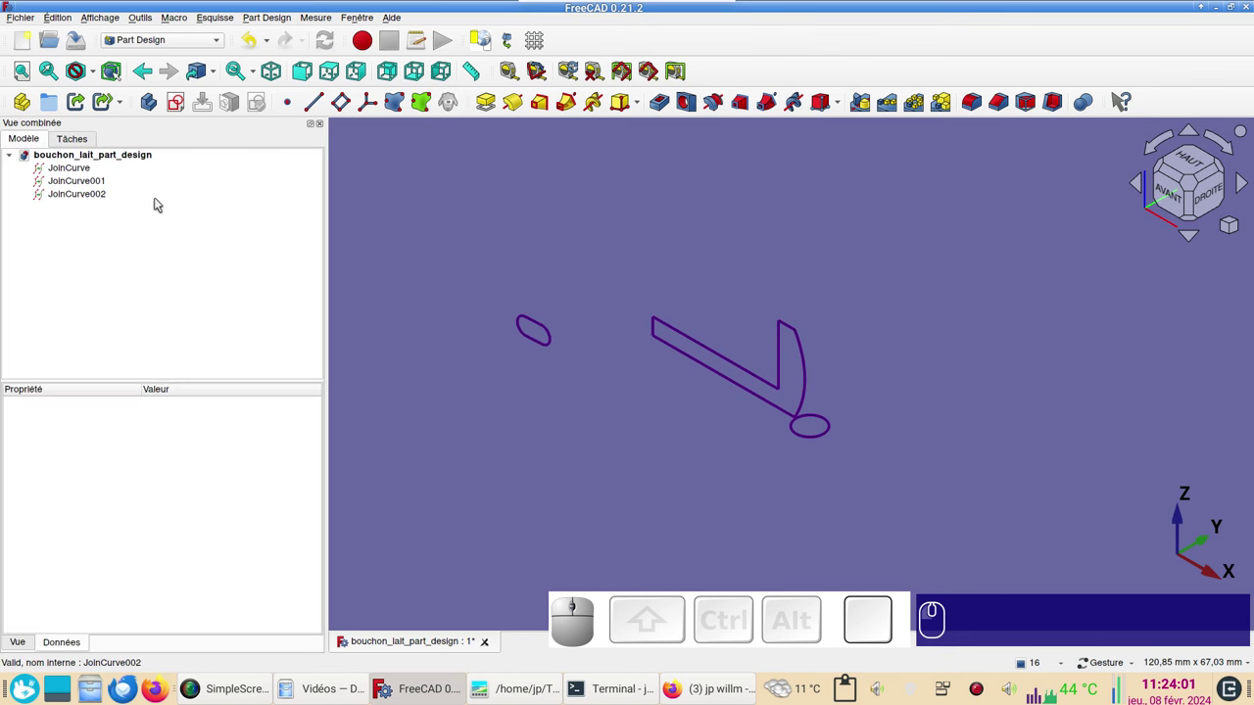
pyautogui.click(149, 105)
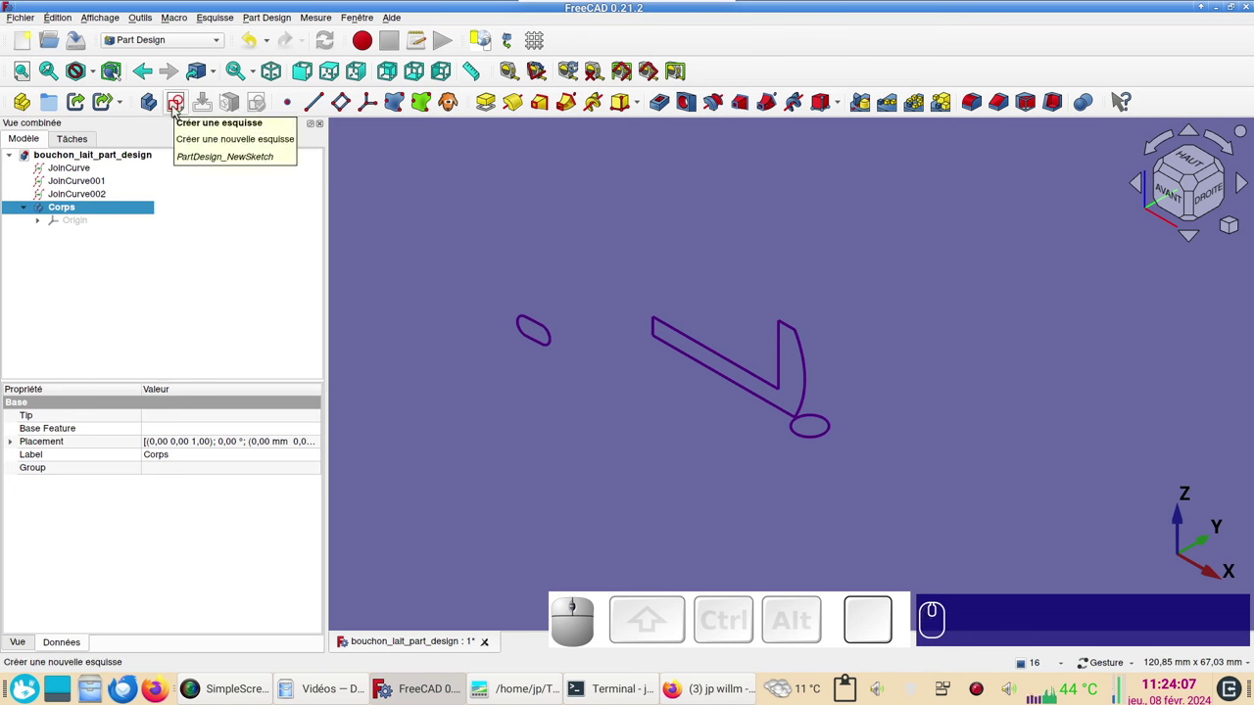
# Start a new sketch in the body placed on the XZ plane.
pyautogui.click(178, 107)
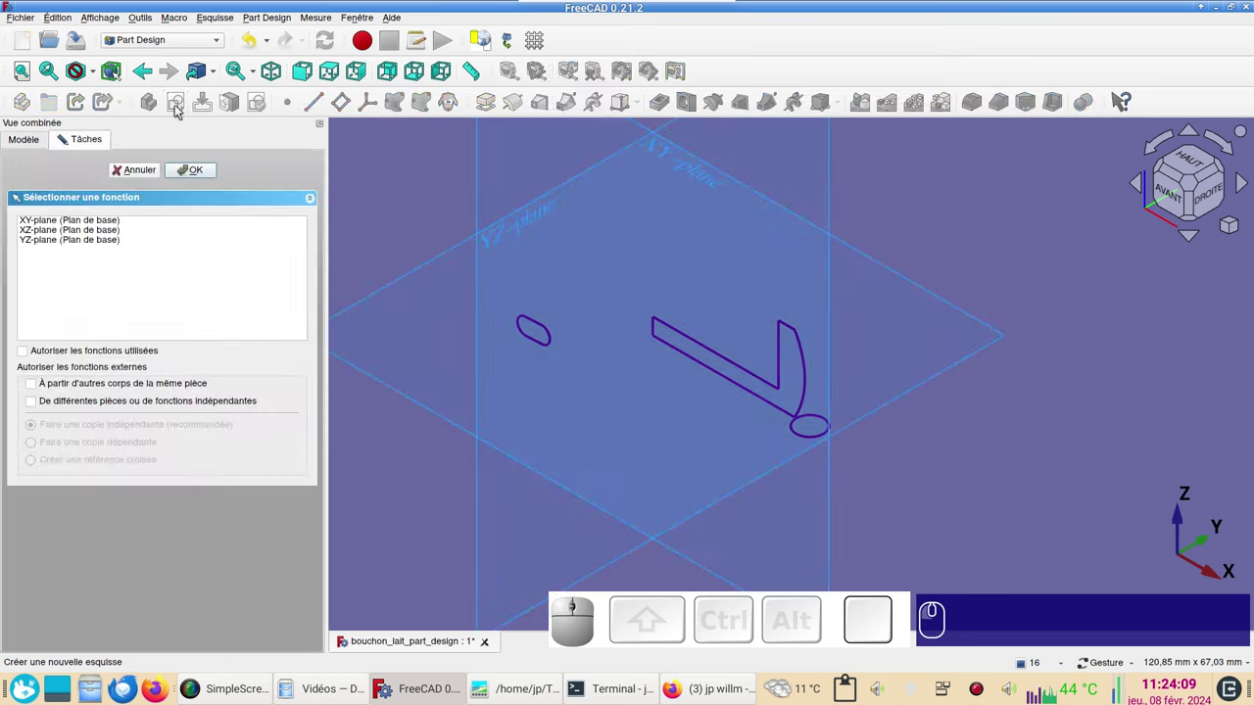
pyautogui.scroll(-3)
pyautogui.moveTo(902, 470); pyautogui.dragTo(796, 395)
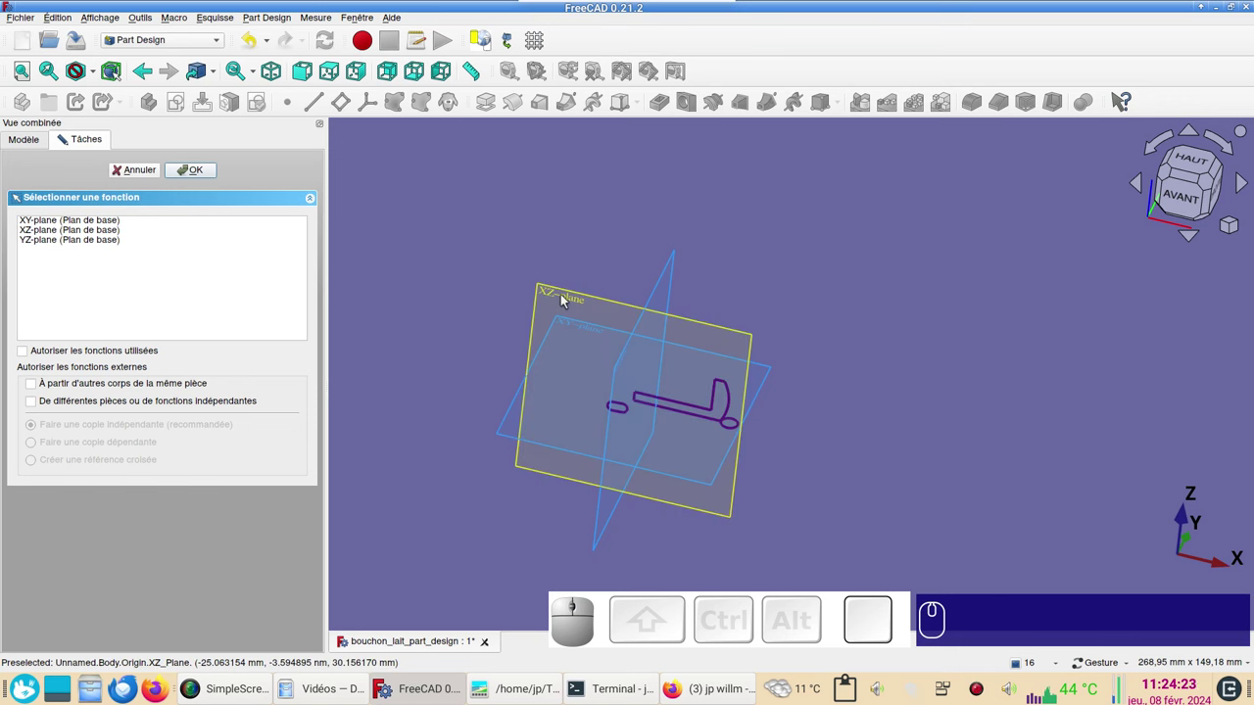
pyautogui.click(564, 298)
pyautogui.scroll(3)
# Make the short top ledge line and the short left vertical line equal in length.
pyautogui.moveTo(648, 211); pyautogui.dragTo(813, 261)
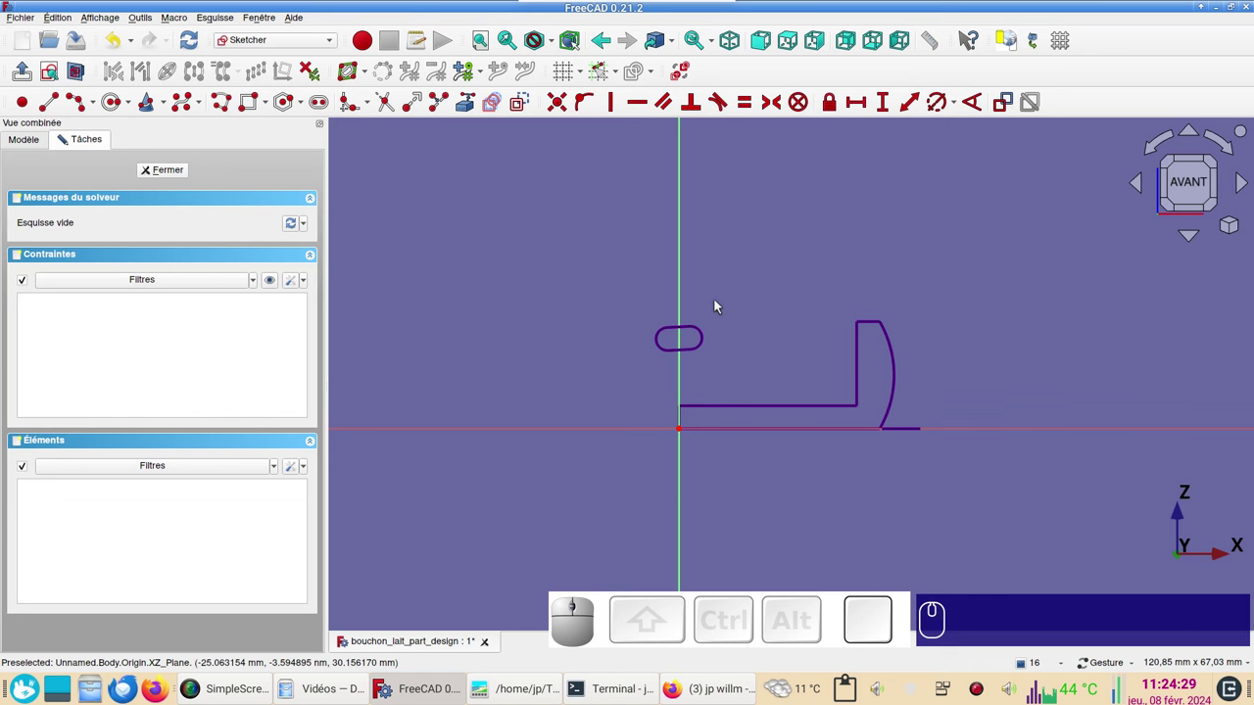
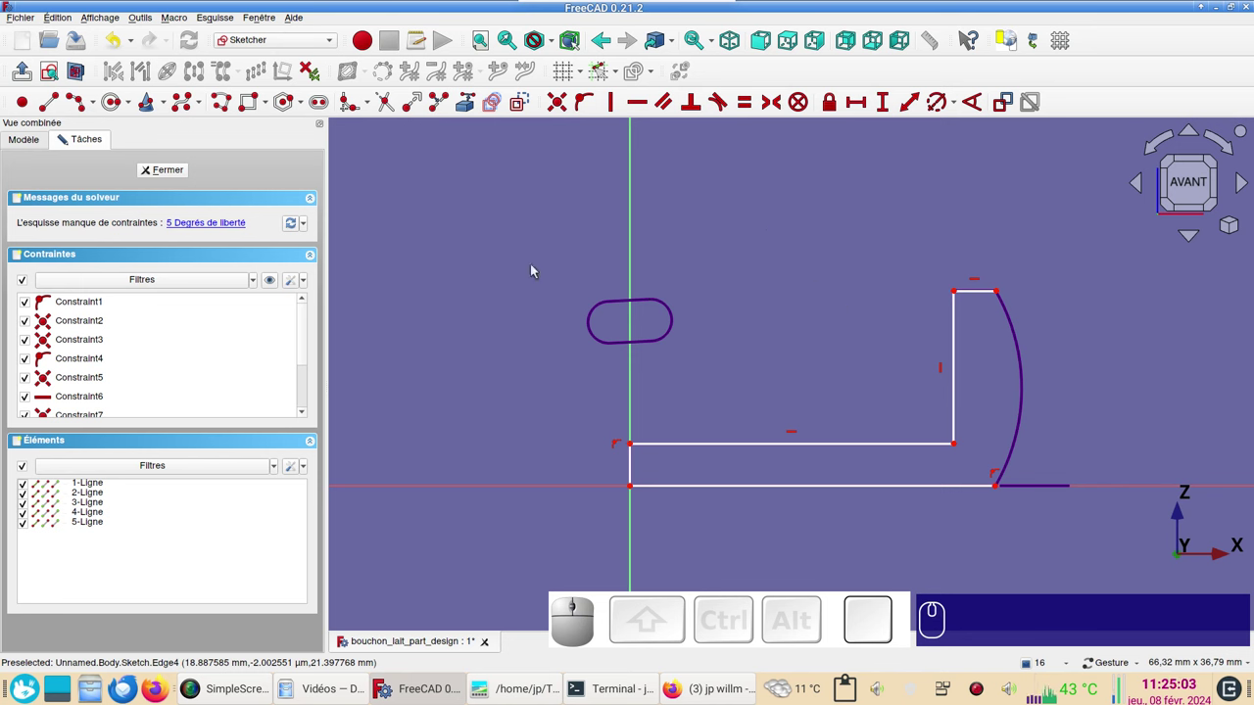
pyautogui.moveTo(809, 349); pyautogui.dragTo(780, 333)
pyautogui.click(889, 289)
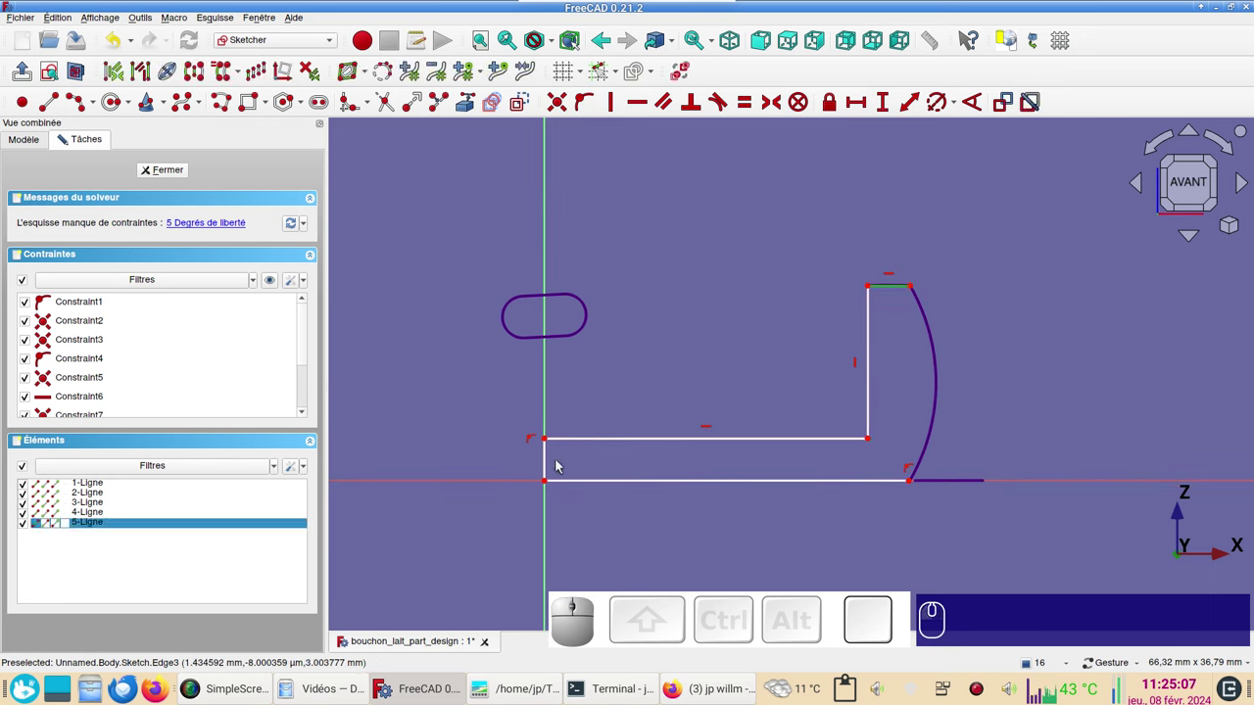
pyautogui.click(547, 465)
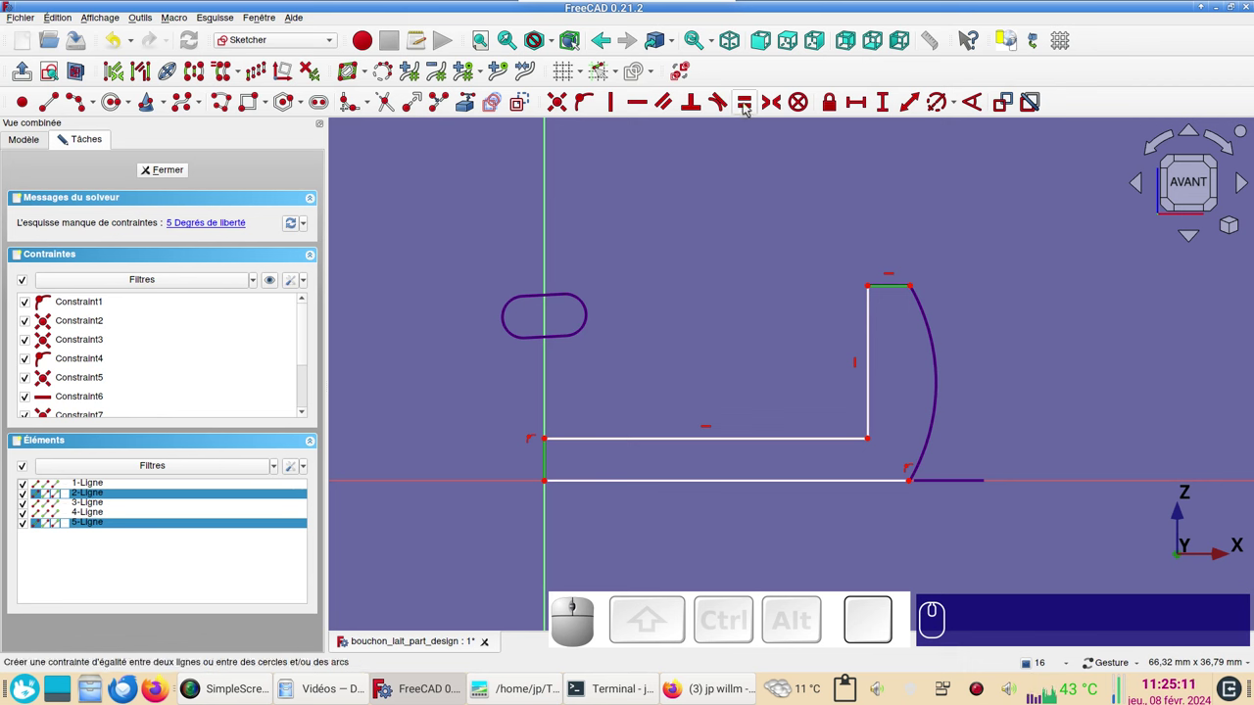
pyautogui.press('e')
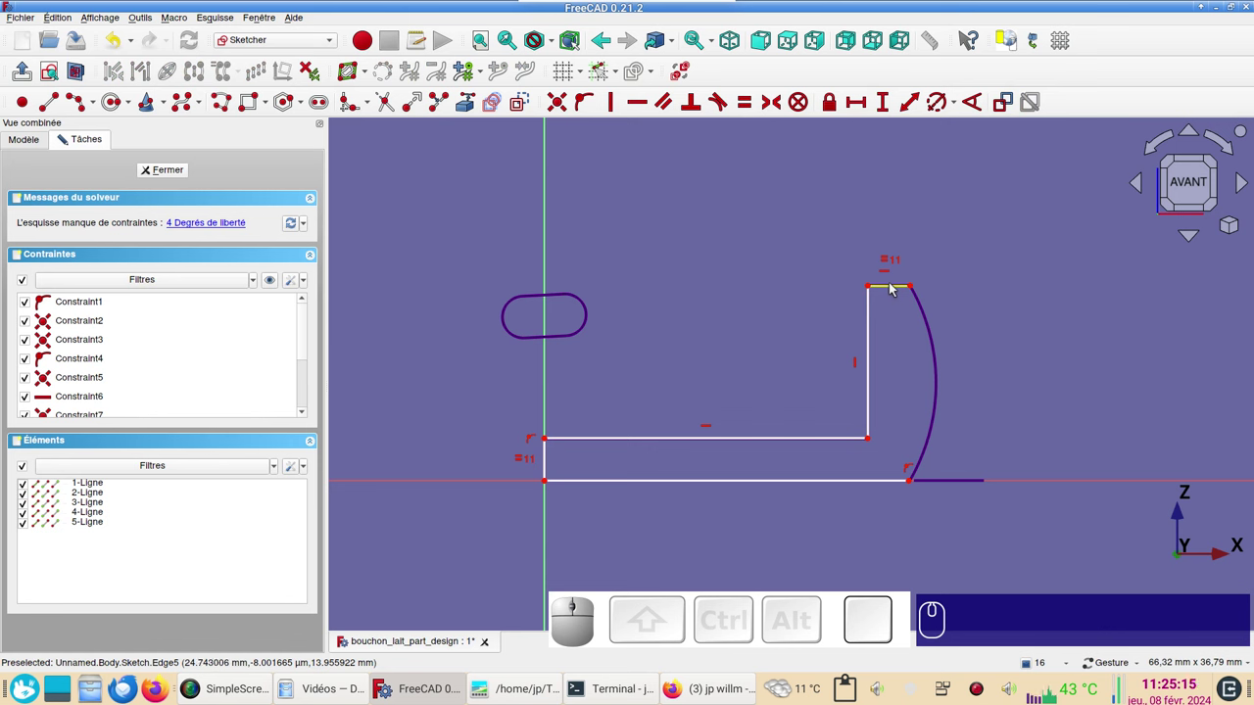
# Give the top ledge a 3 mm horizontal length and move the dimension above the profile.
pyautogui.click(899, 286)
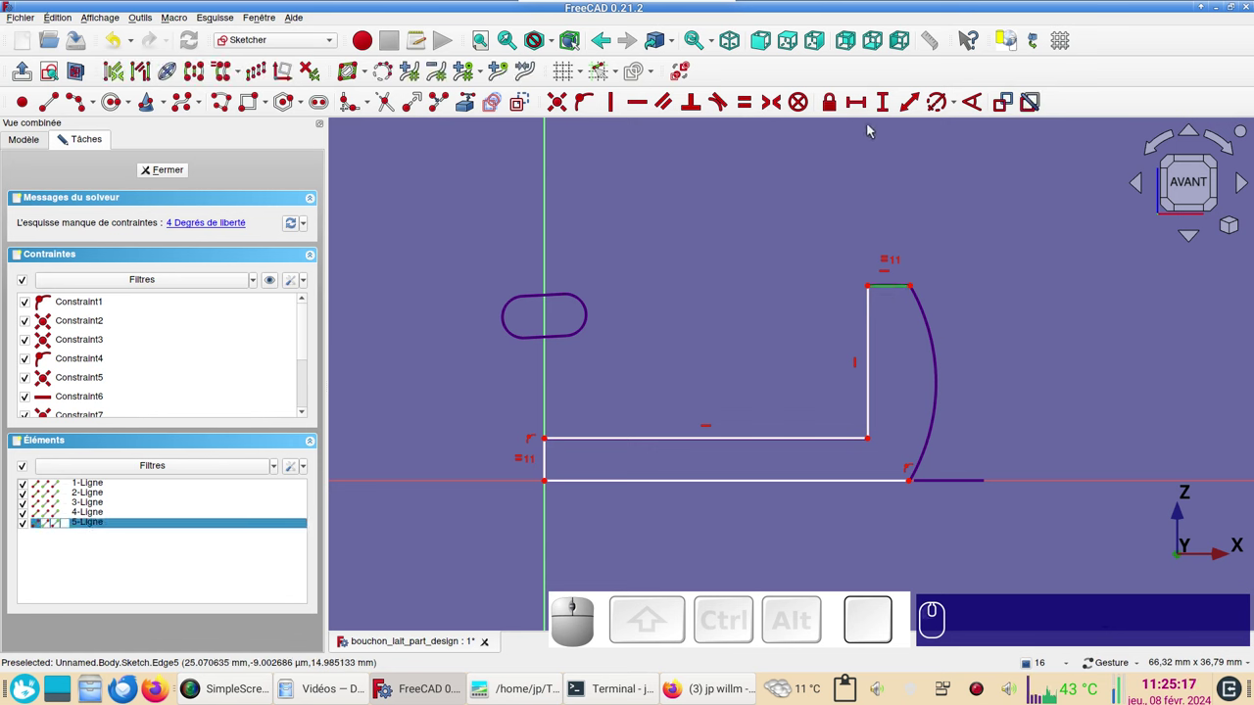
pyautogui.click(860, 102)
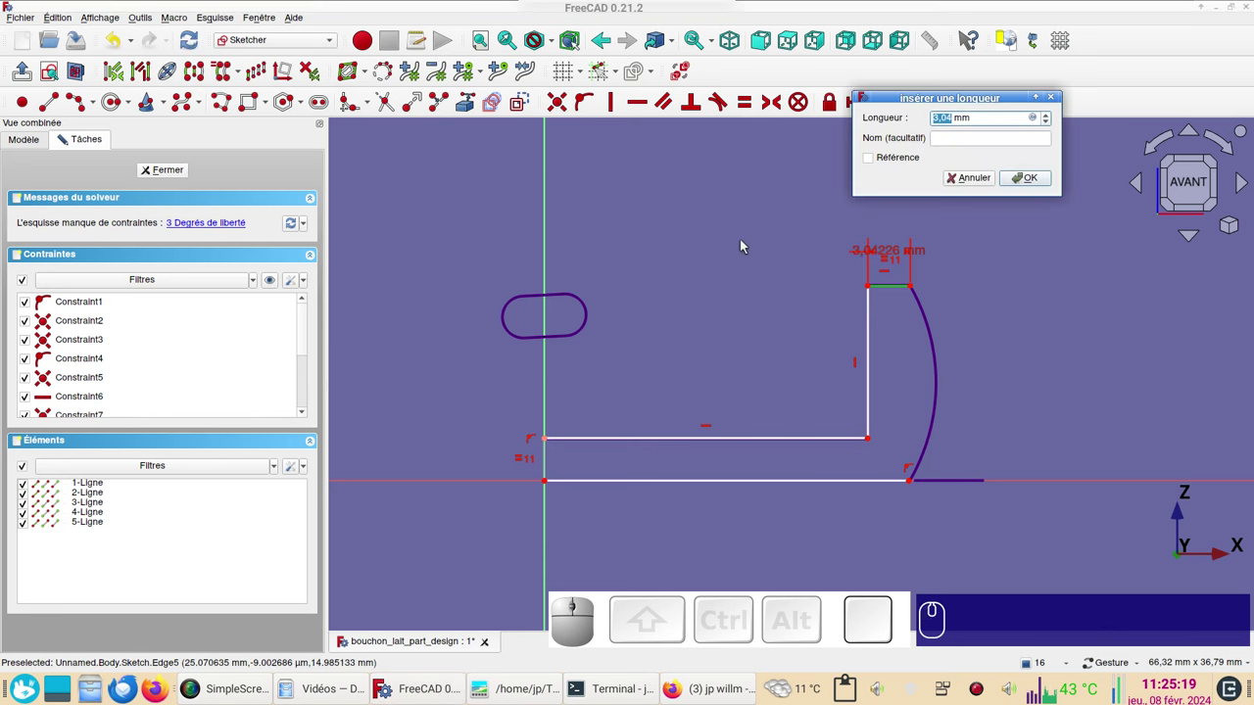
pyautogui.press('KP_3')
pyautogui.press('KP_Enter')
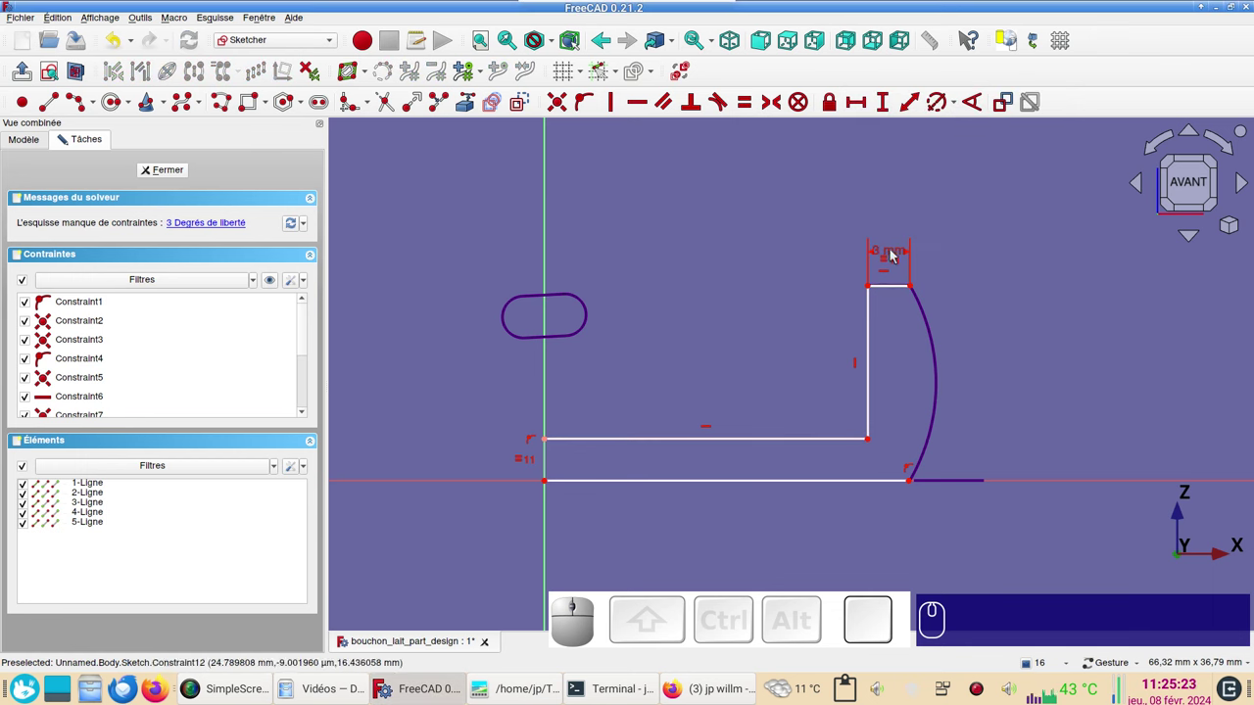
pyautogui.moveTo(898, 252); pyautogui.dragTo(672, 437)
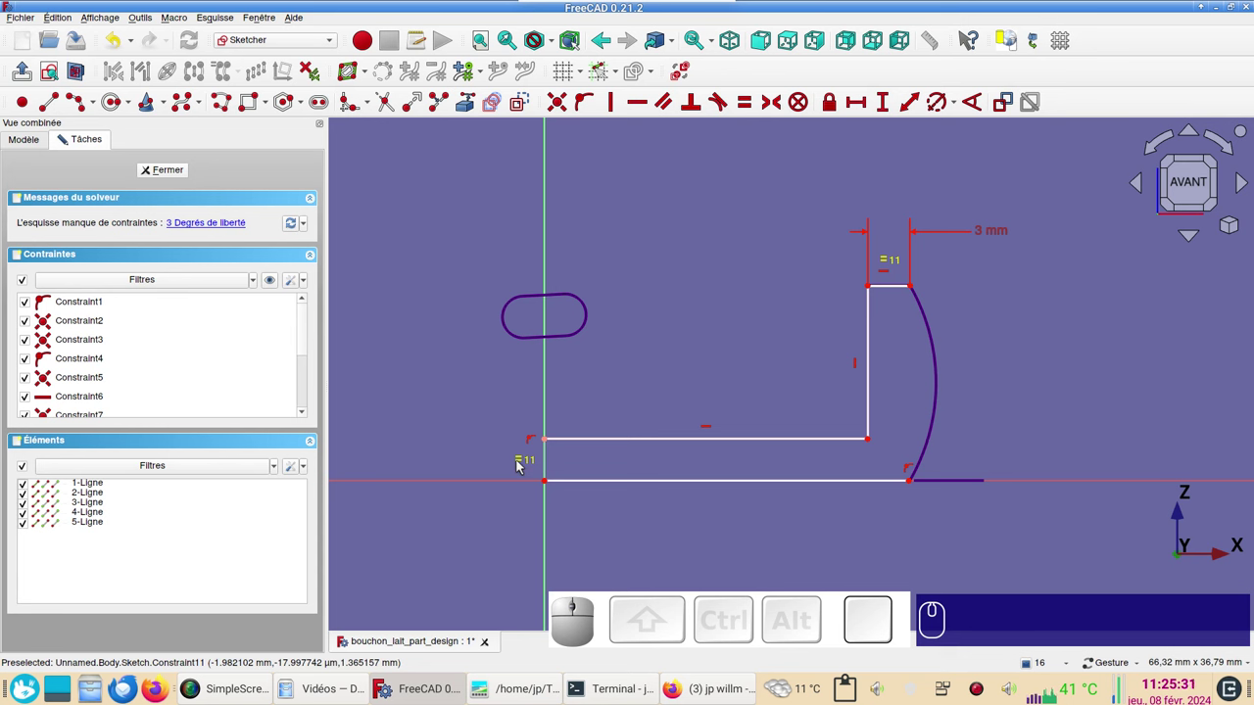
# Try a constraint toolbar command on the ledge line, dismiss the no-constraint-selected warning and clear the selection.
pyautogui.click(895, 286)
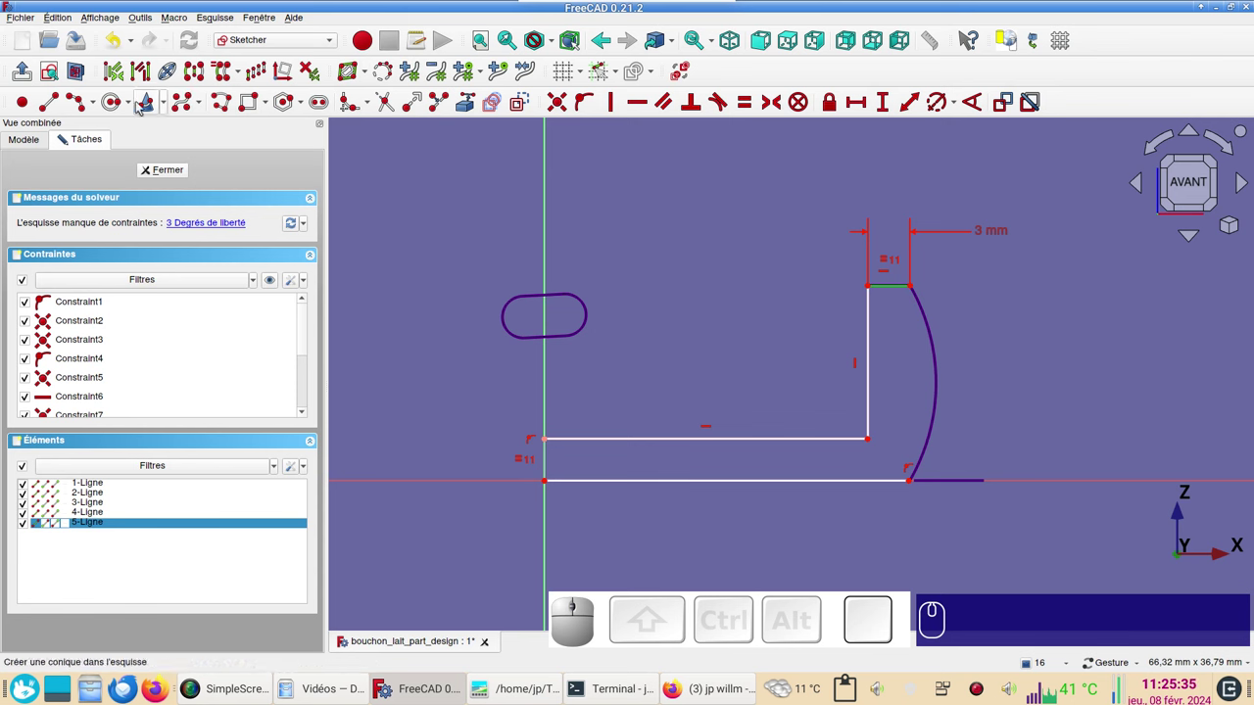
pyautogui.click(146, 72)
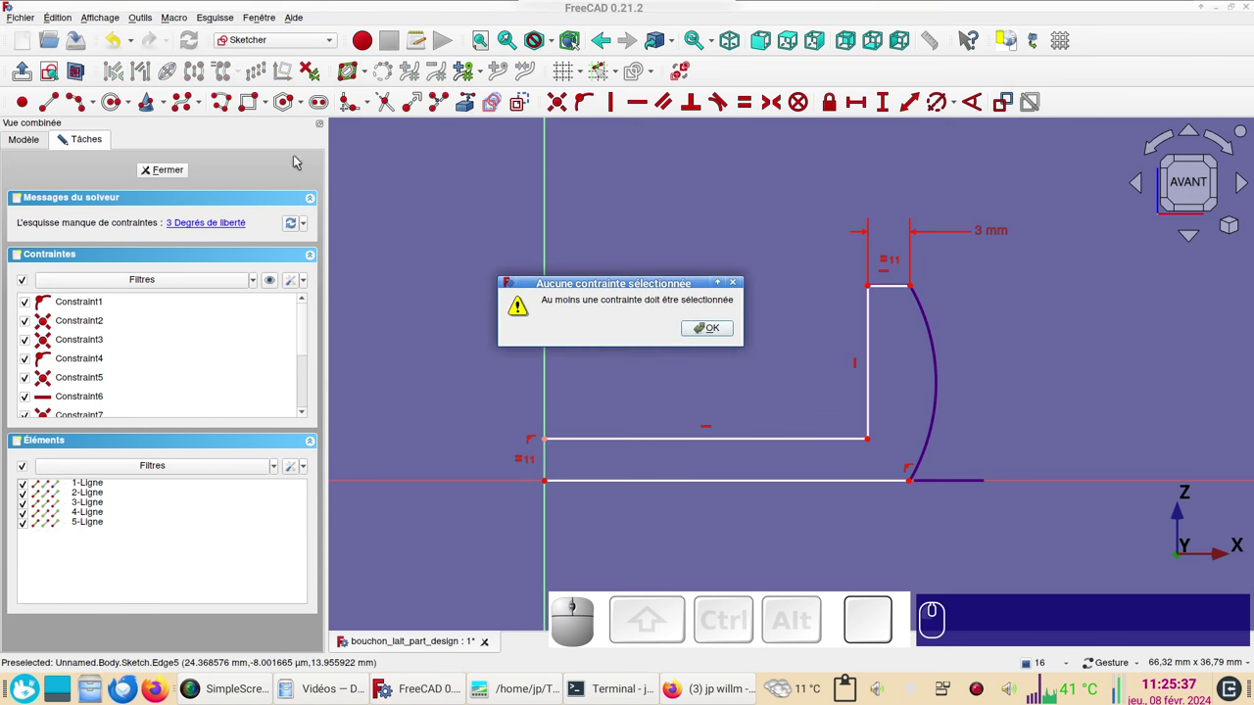
pyautogui.click(710, 328)
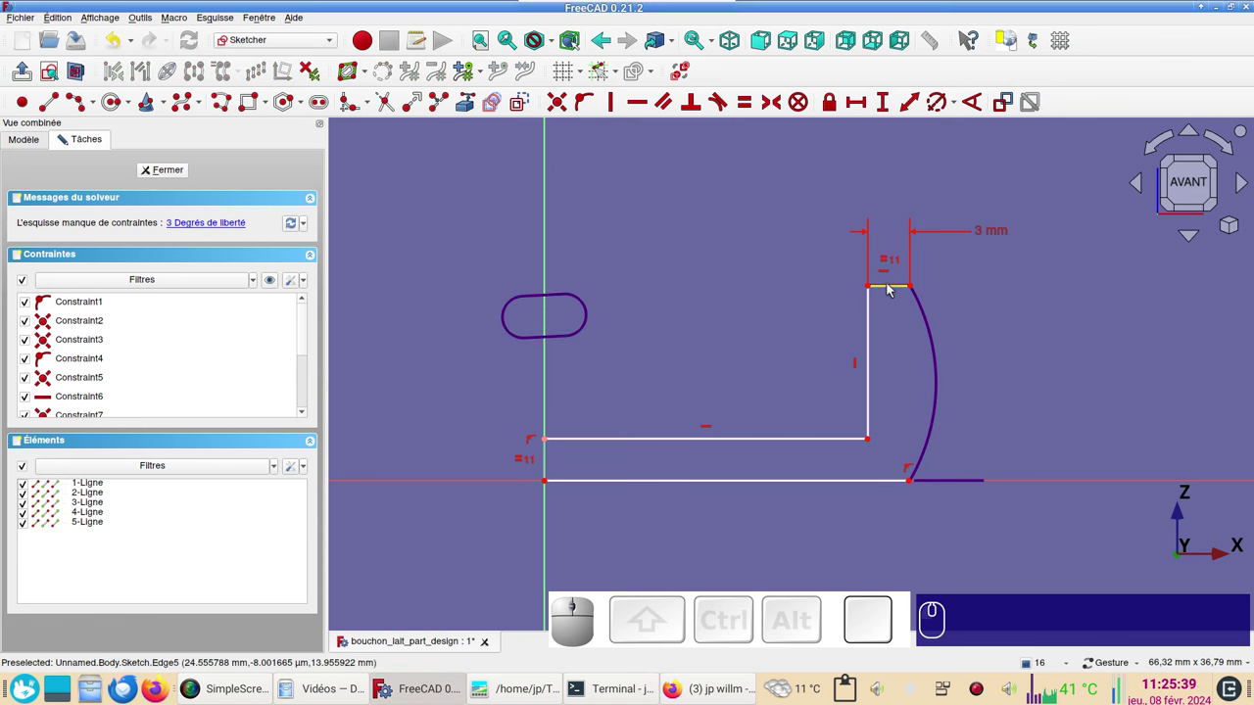
pyautogui.click(895, 286)
pyautogui.click(121, 68)
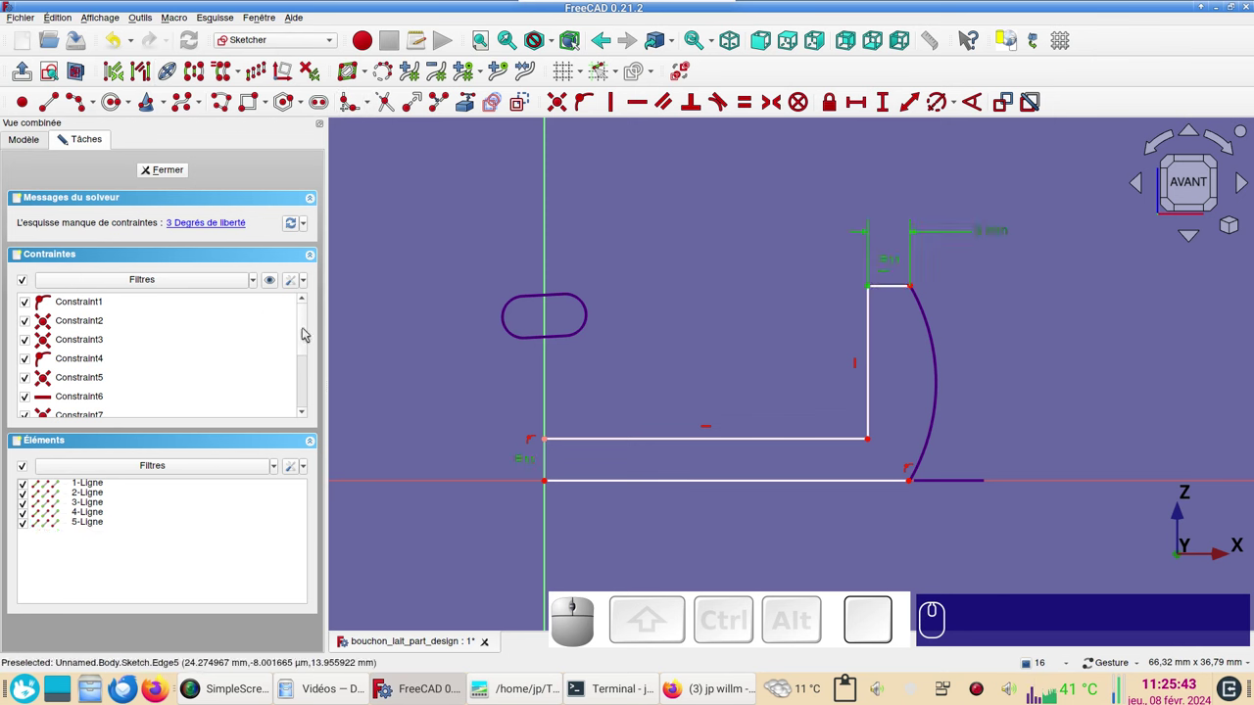
pyautogui.moveTo(307, 328); pyautogui.dragTo(126, 372)
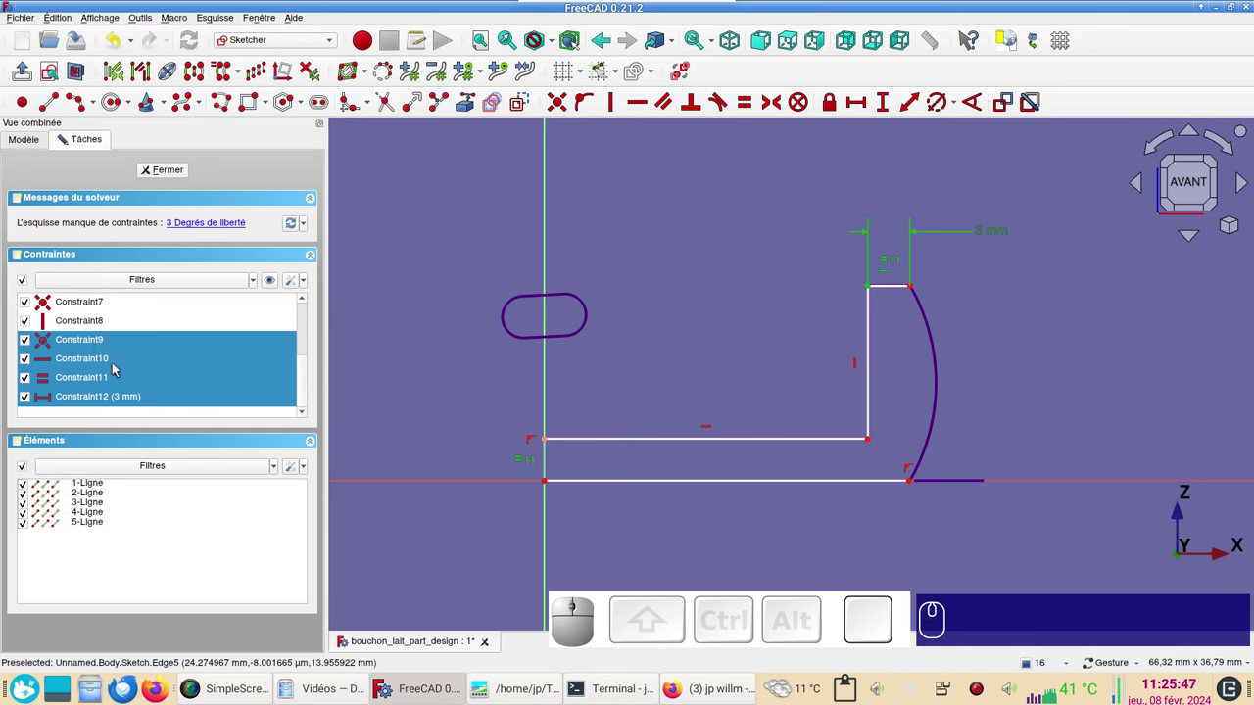
pyautogui.click(786, 309)
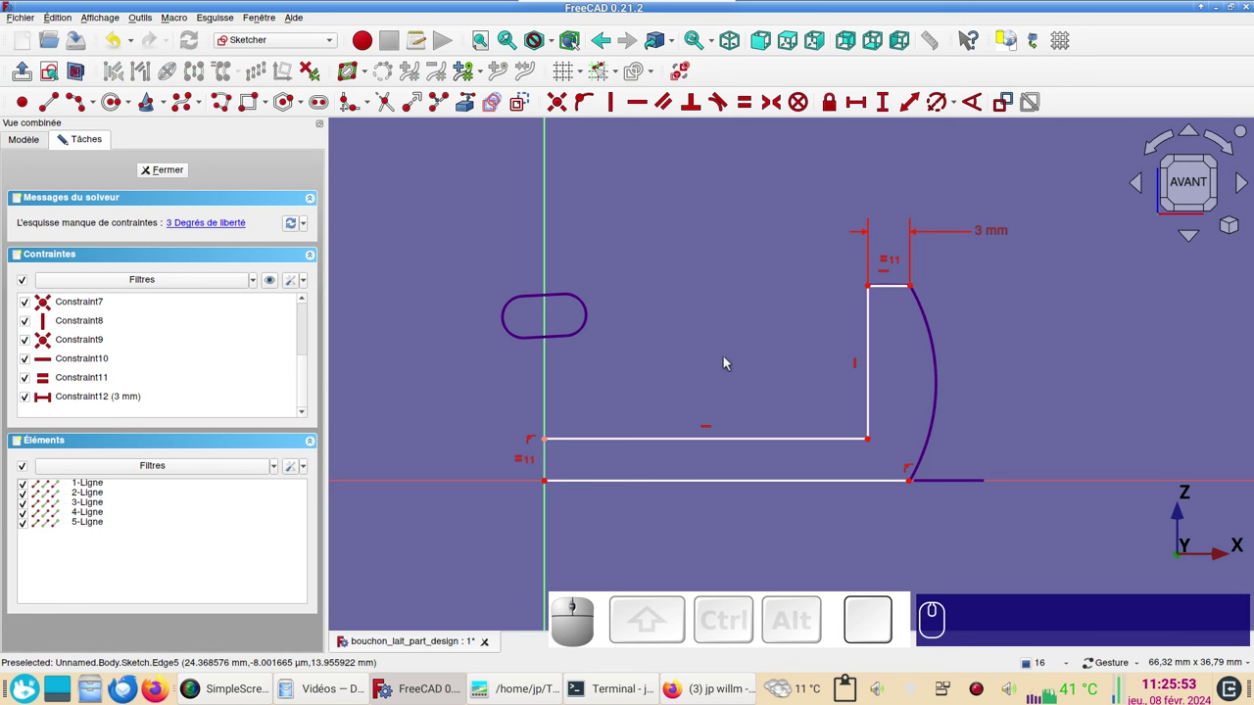
# Give the long bottom base line a 26.2 mm horizontal length, placed below the profile.
pyautogui.click(797, 486)
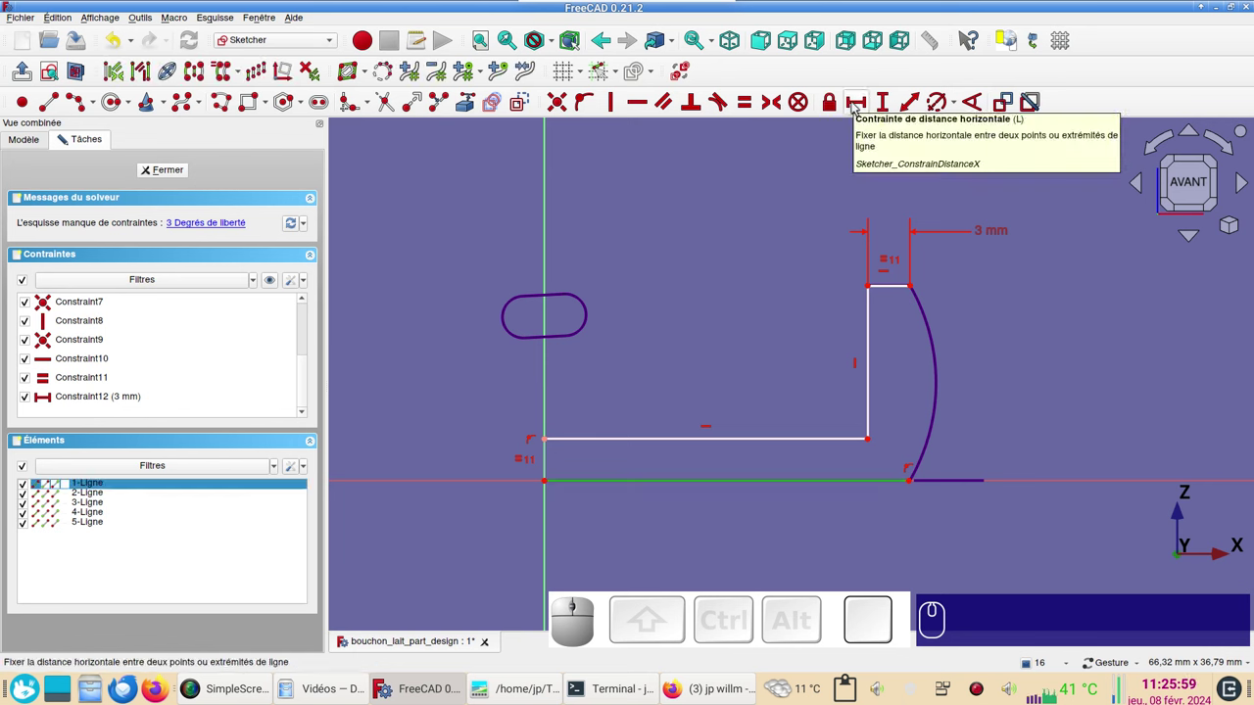
pyautogui.press('l')
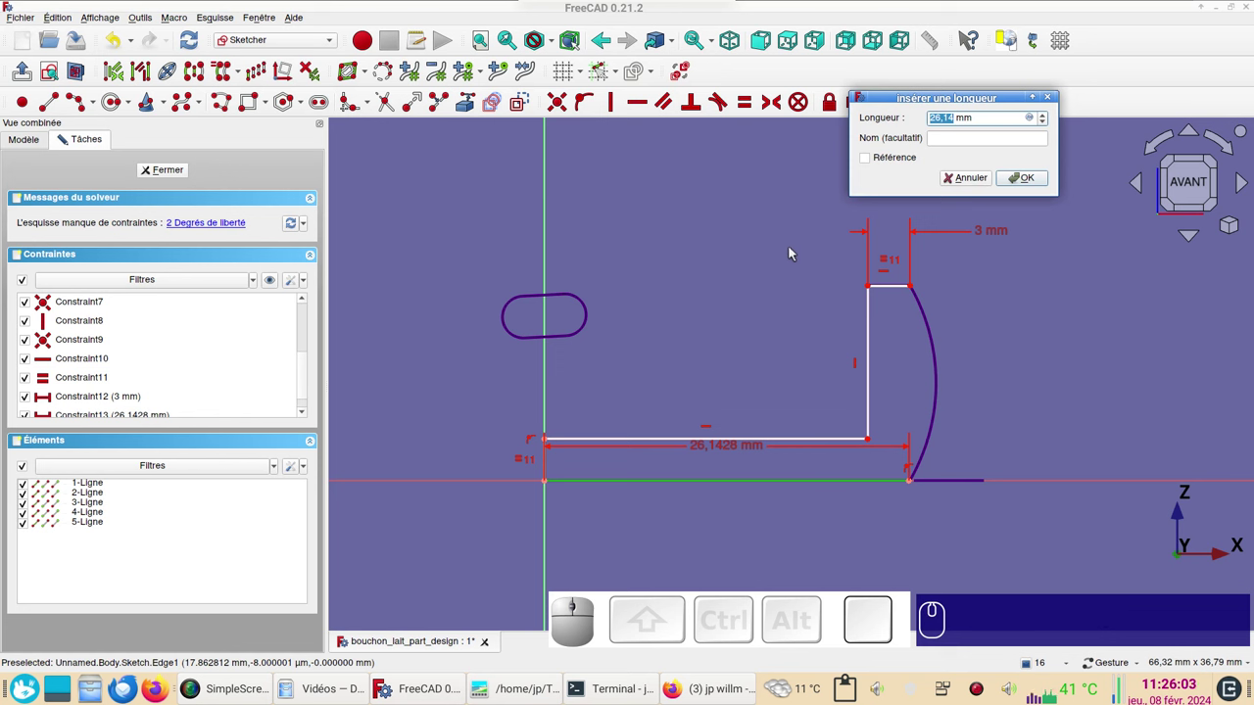
pyautogui.press('KP_2')
pyautogui.press('KP_6')
pyautogui.press('KP_Decimal')
pyautogui.press('KP_2')
pyautogui.press('KP_2')
pyautogui.press('KP_Enter')
pyautogui.press('Return')
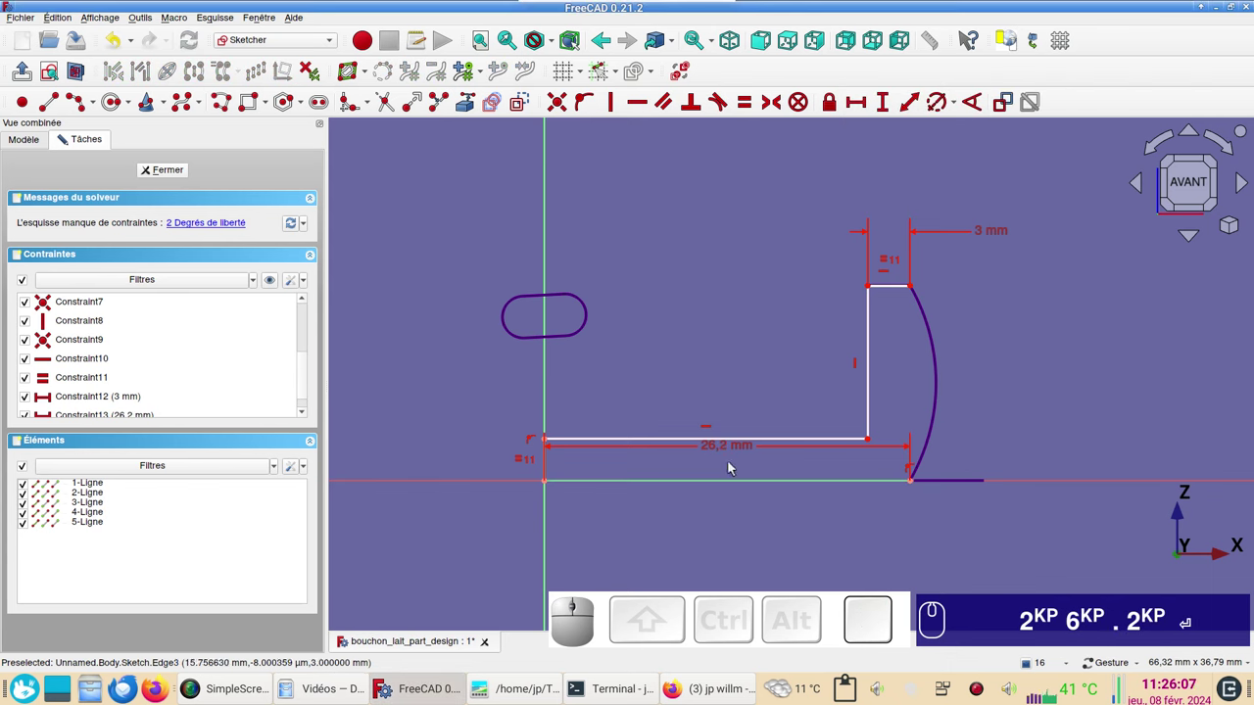
pyautogui.moveTo(749, 452); pyautogui.dragTo(871, 441)
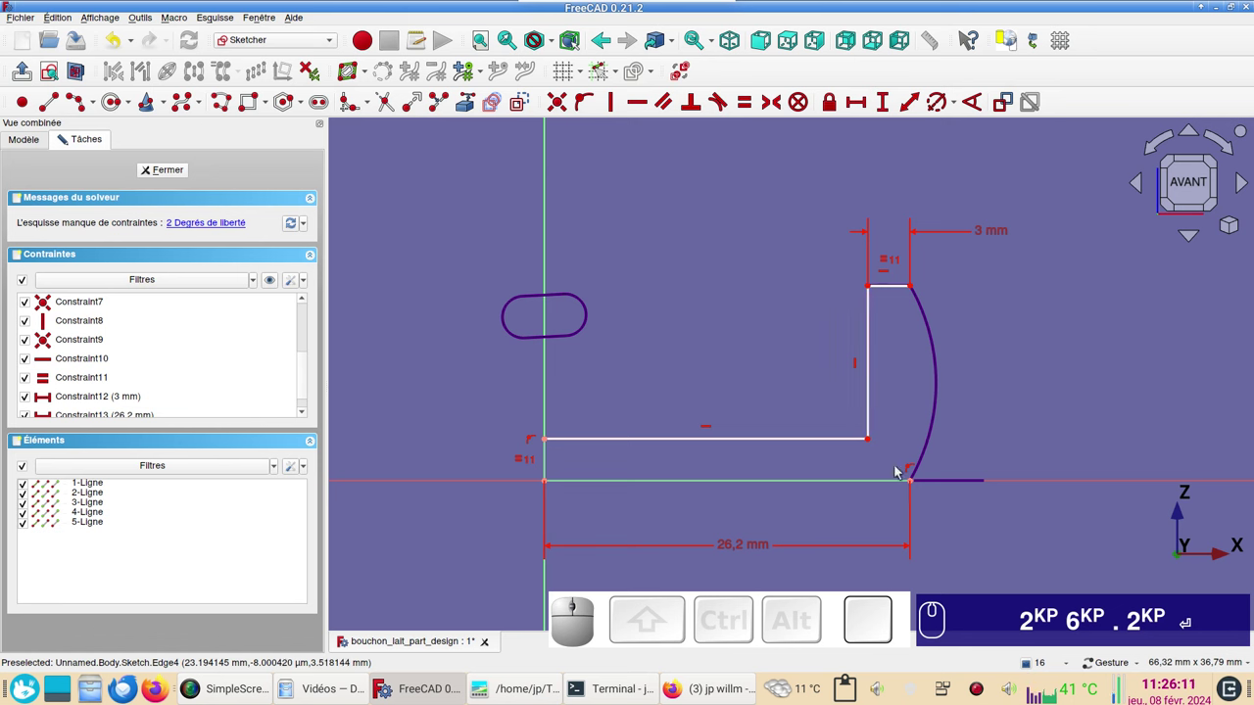
# Align the right end points of the ledge and the base vertically.
pyautogui.click(920, 484)
pyautogui.click(919, 288)
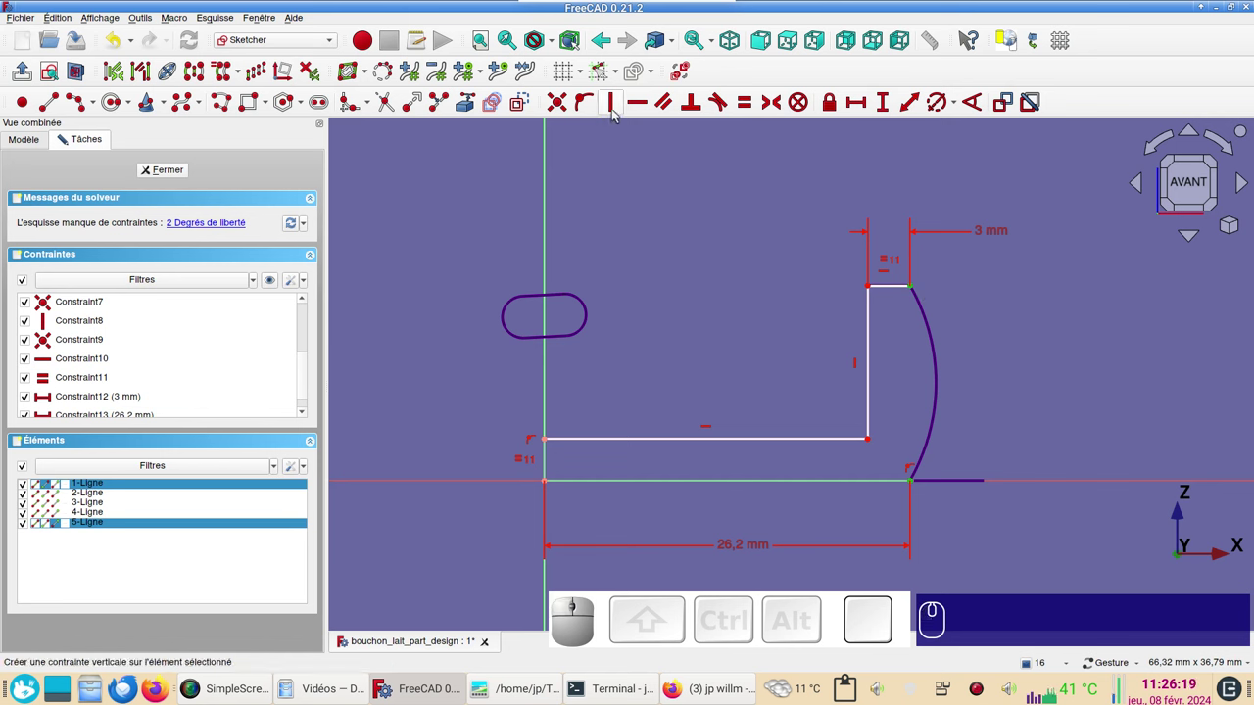
pyautogui.press('v')
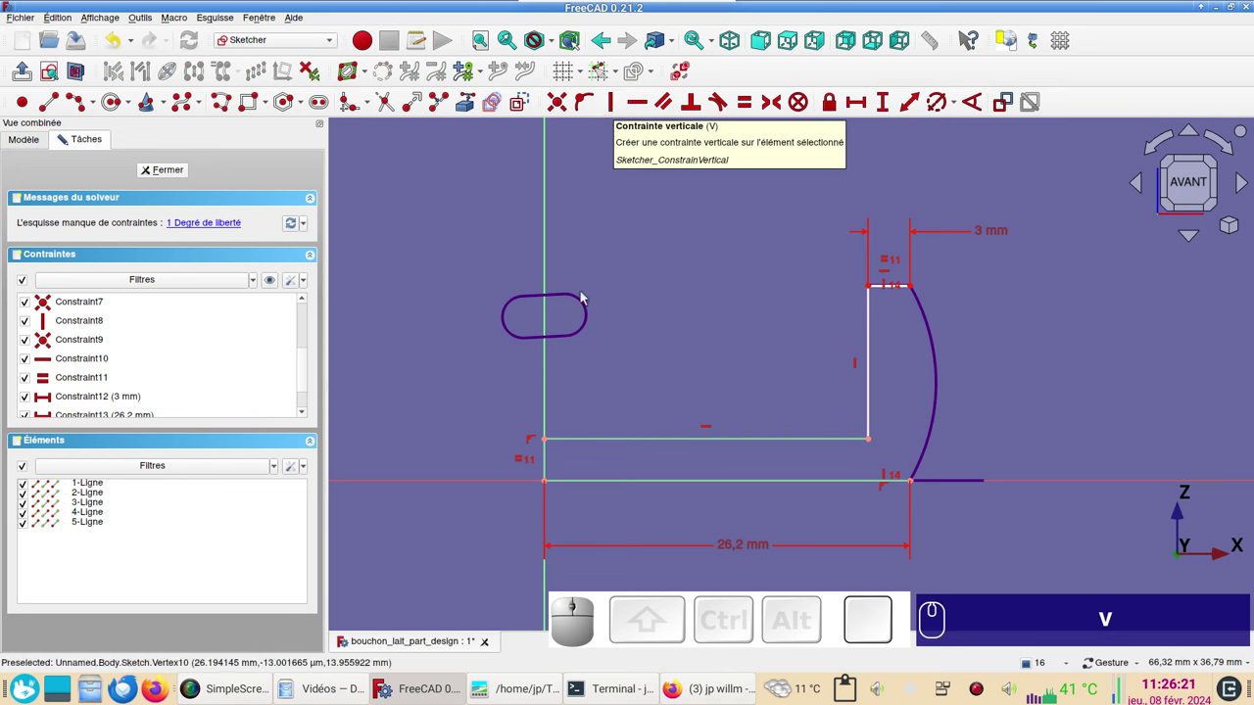
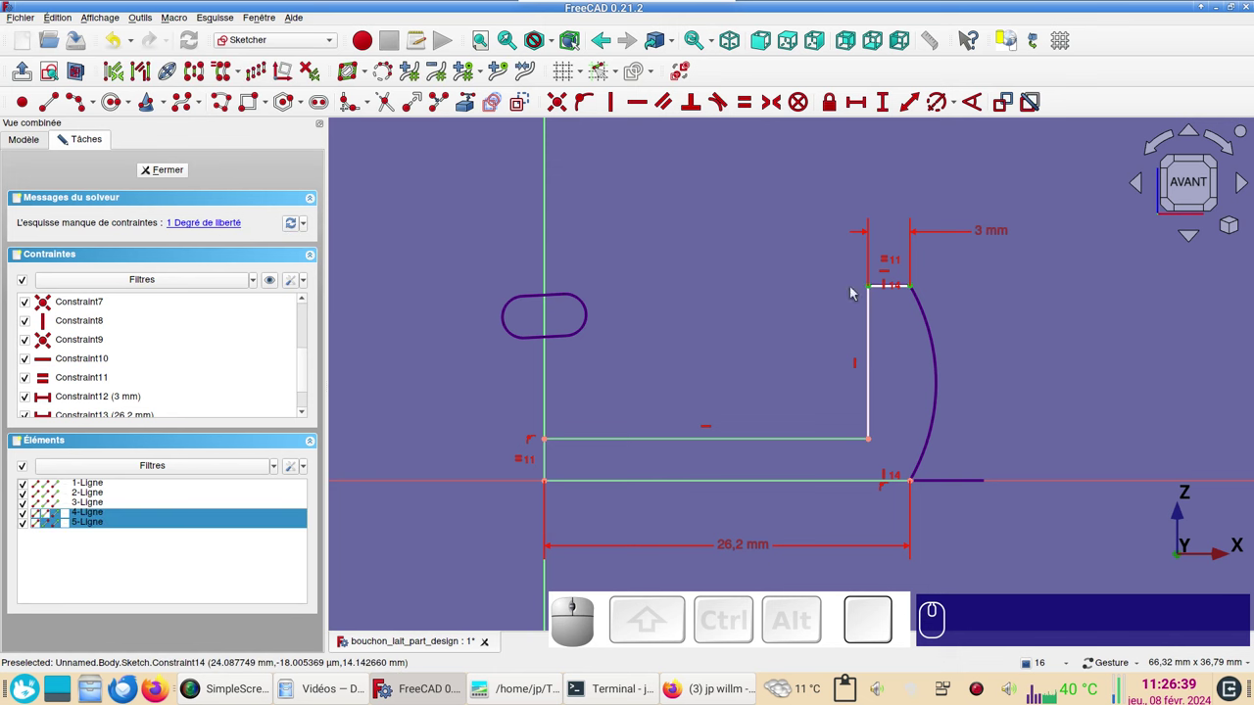
pyautogui.scroll(3)
pyautogui.moveTo(835, 288); pyautogui.dragTo(781, 253)
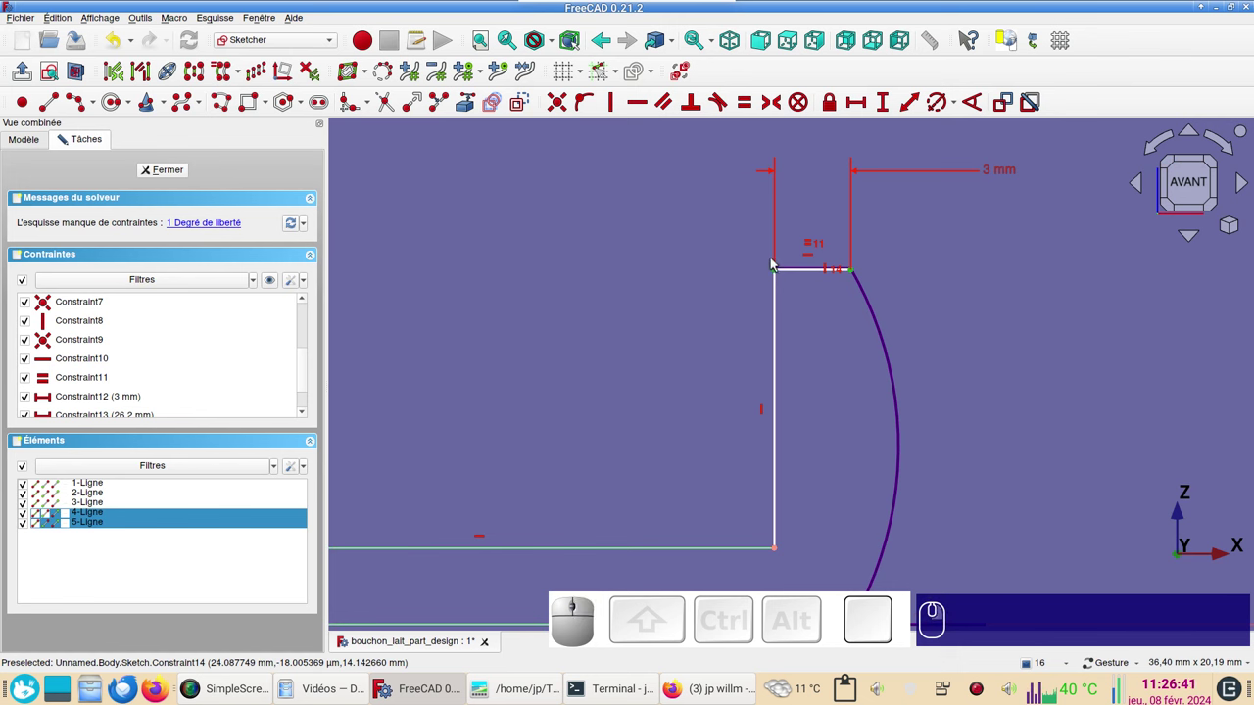
pyautogui.moveTo(778, 273); pyautogui.dragTo(795, 267)
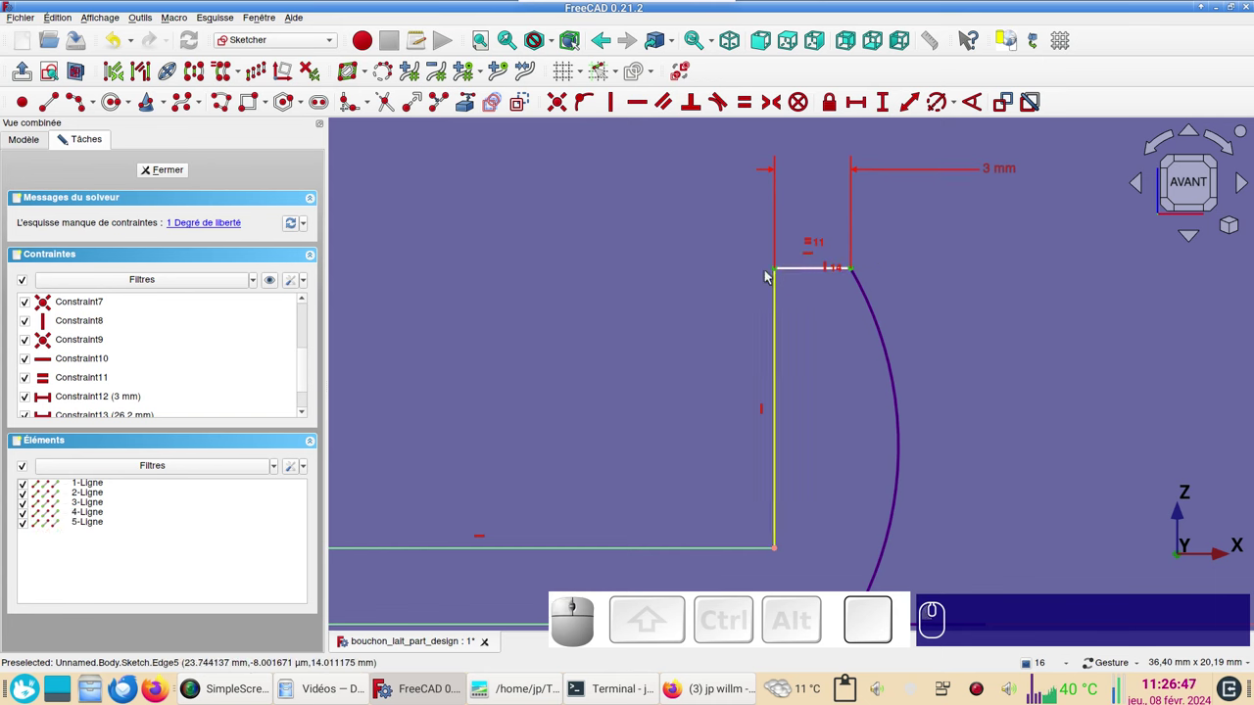
# Give the tall vertical line a 14 mm height, fully constraining the profile.
pyautogui.click(718, 287)
pyautogui.click(782, 271)
pyautogui.scroll(-3)
pyautogui.rightClick(566, 301)
pyautogui.scroll(3)
pyautogui.rightClick(641, 357)
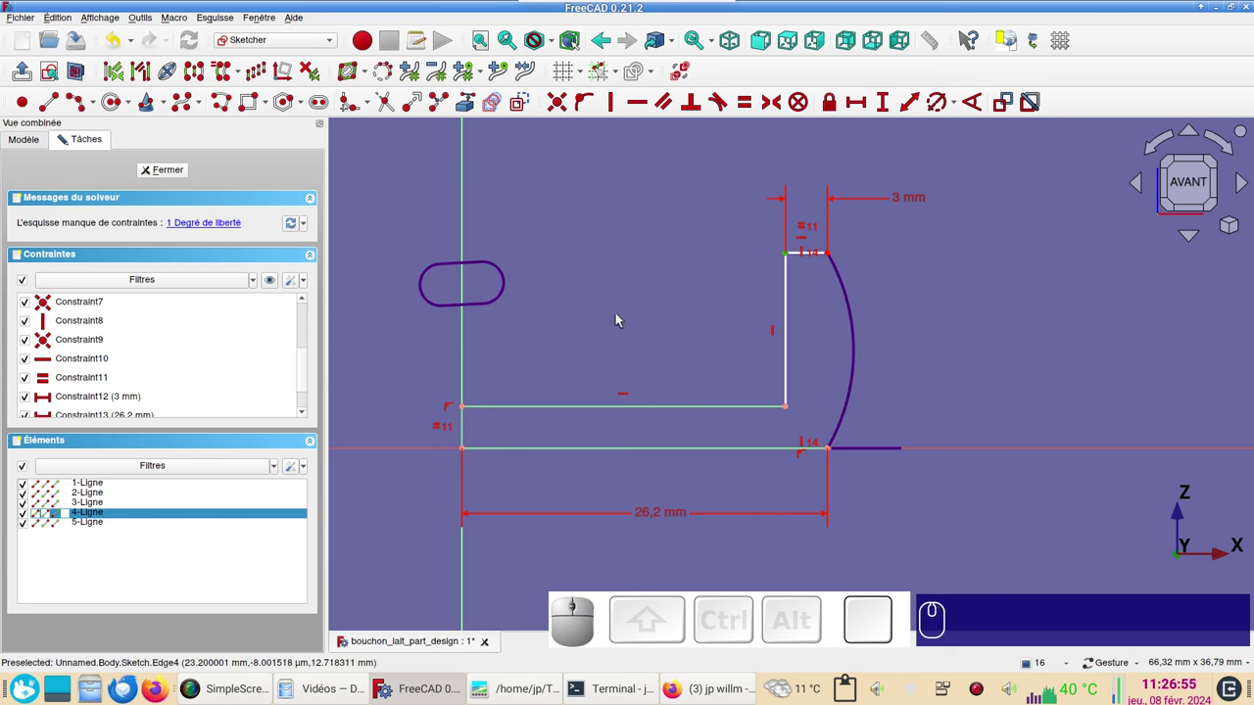
pyautogui.press('i')
pyautogui.press('KP_1')
pyautogui.press('KP_4')
pyautogui.press('KP_Enter')
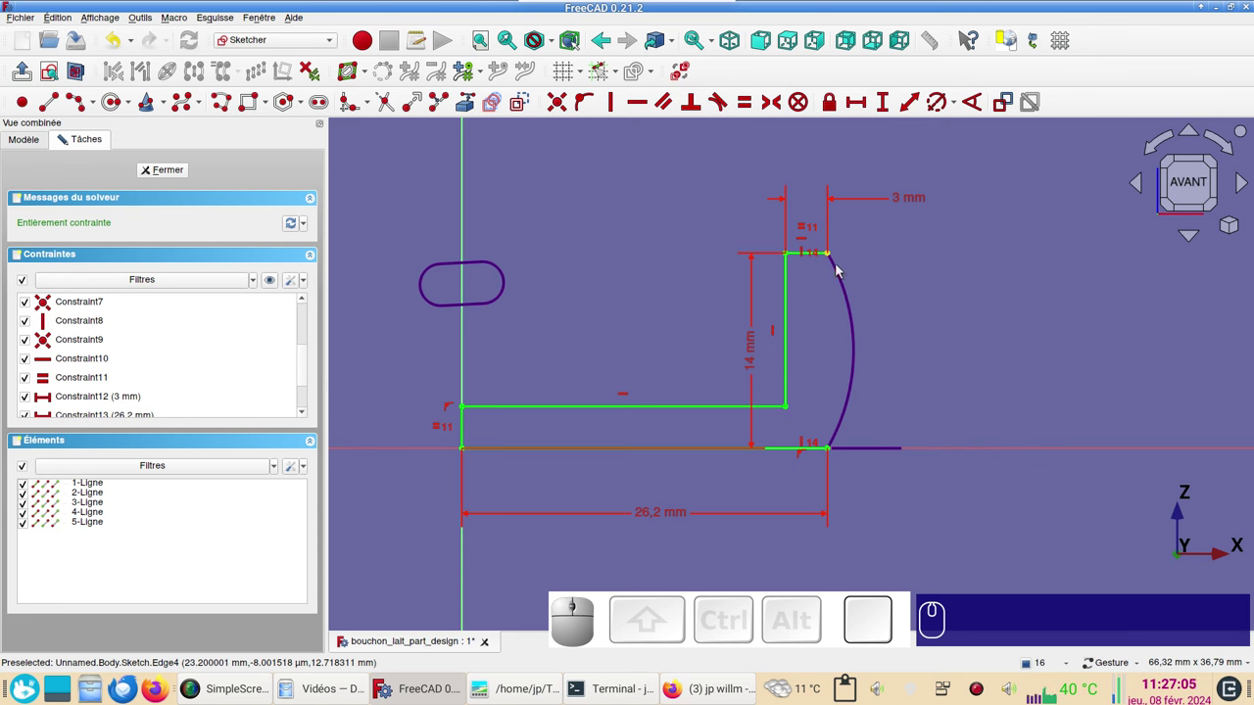
# Close the outer side with a three-point arc over the curve and constrain its radius to 14 mm.
pyautogui.click(101, 104)
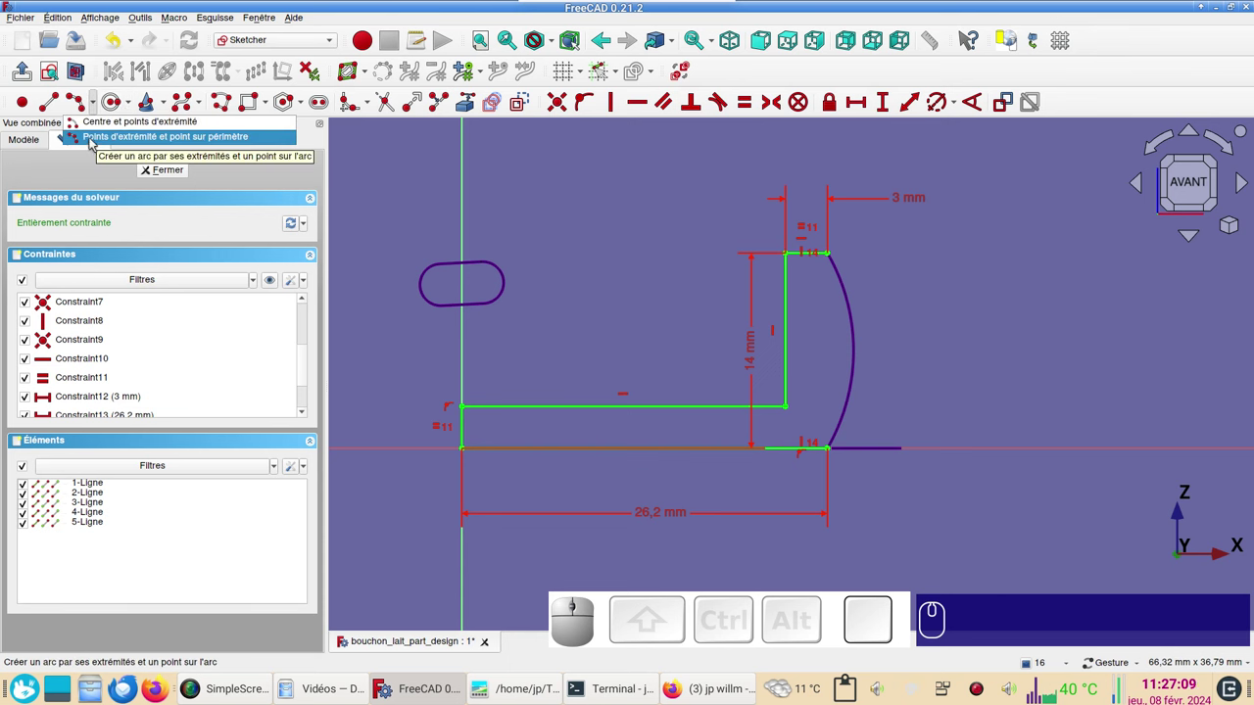
pyautogui.click(93, 141)
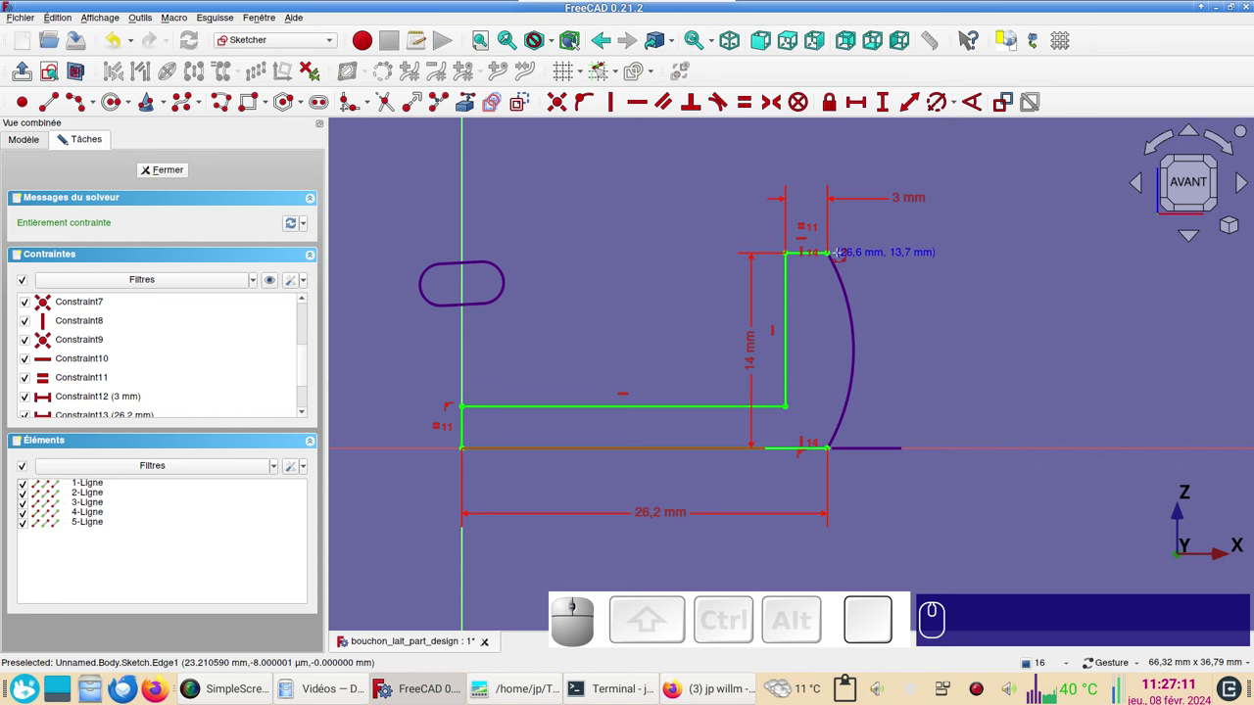
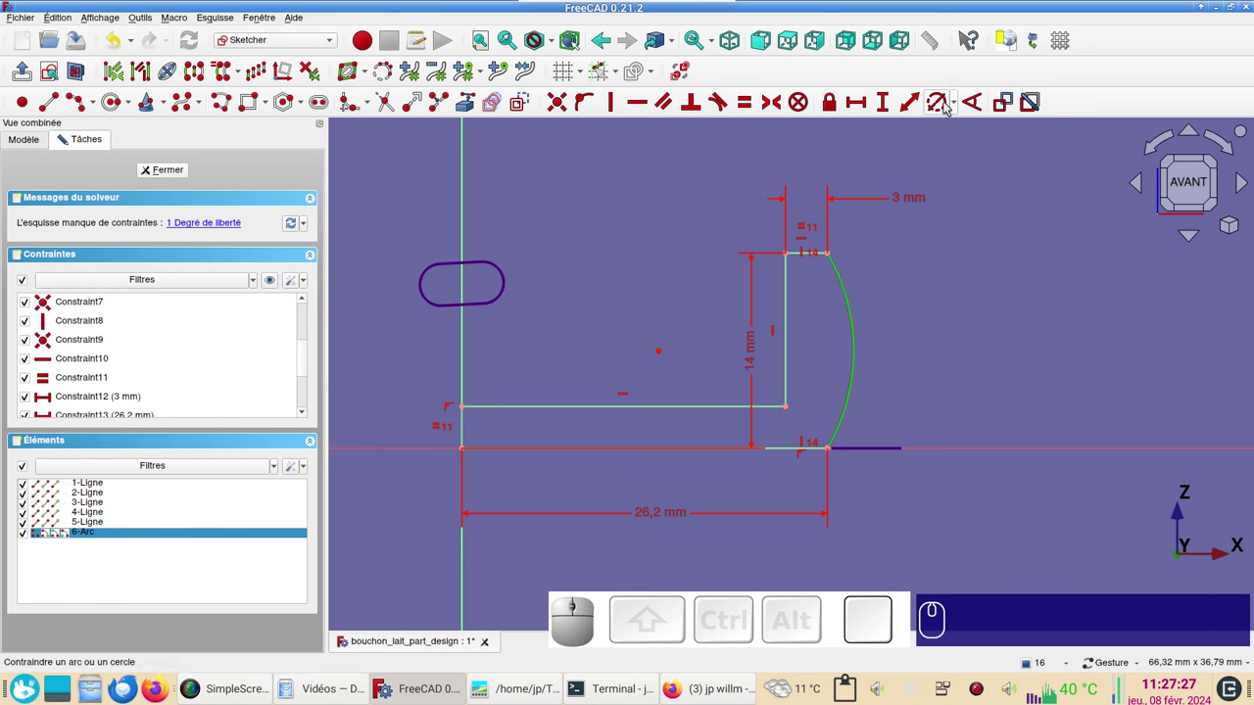
pyautogui.press('r')
pyautogui.press('KP_1')
pyautogui.press('KP_4')
pyautogui.press('Return')
pyautogui.press('KP_Enter')
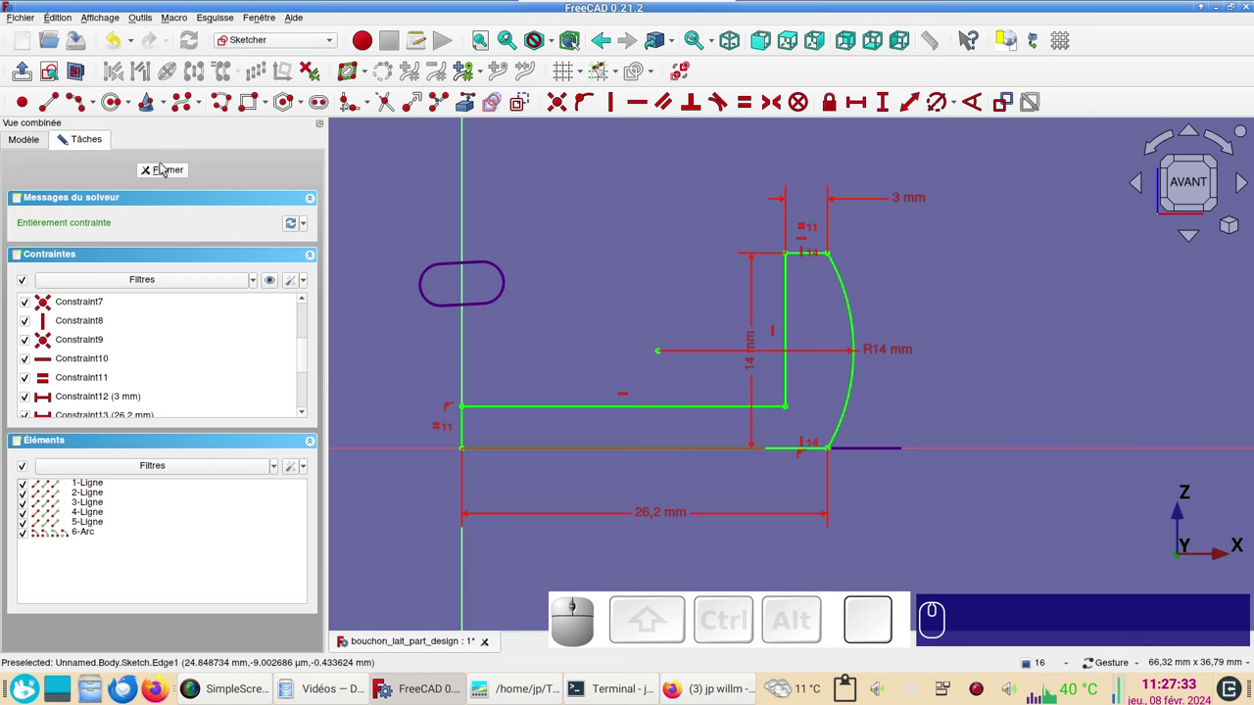
# Close the sketch and revolve the profile, choosing a sketch axis for the Revolution.
pyautogui.click(170, 169)
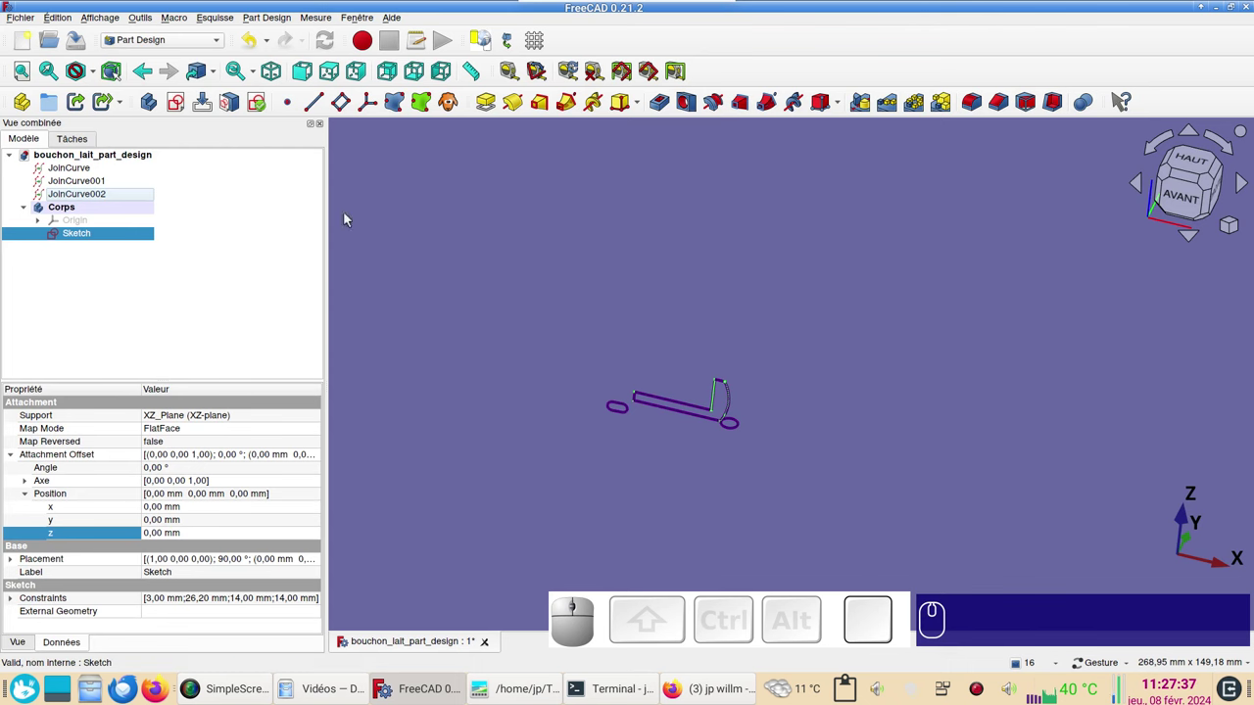
pyautogui.click(516, 109)
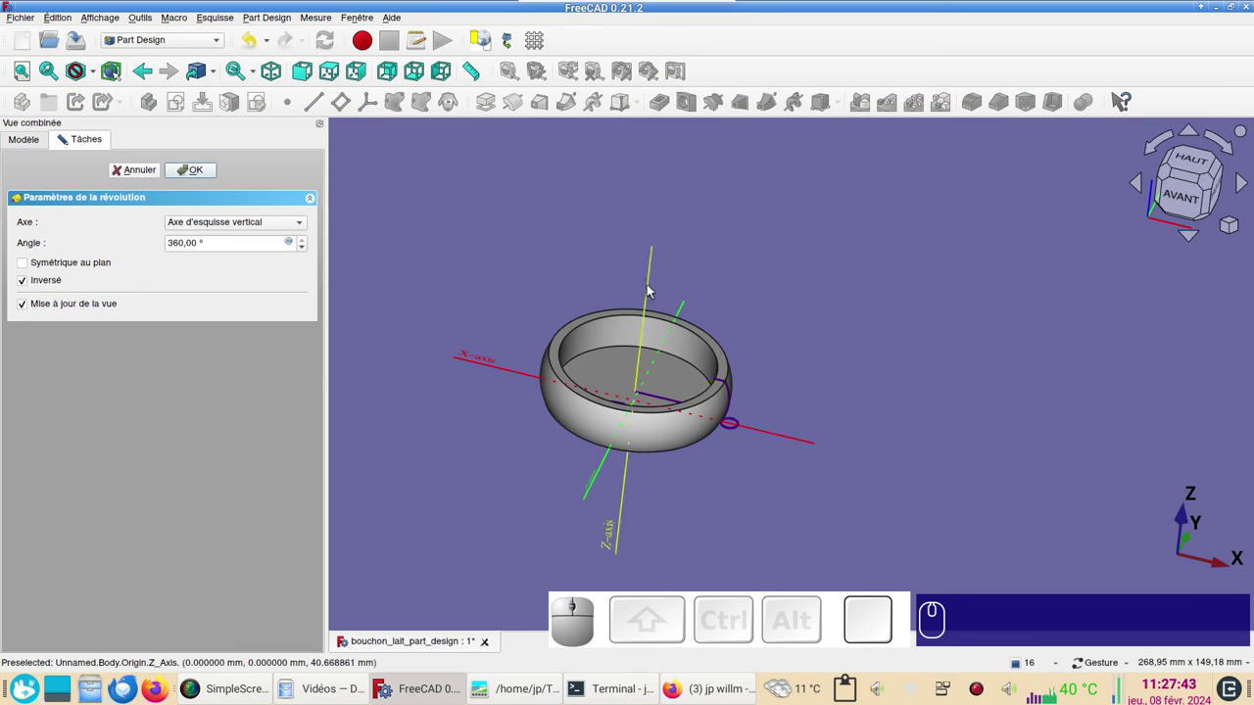
pyautogui.click(302, 224)
pyautogui.click(281, 233)
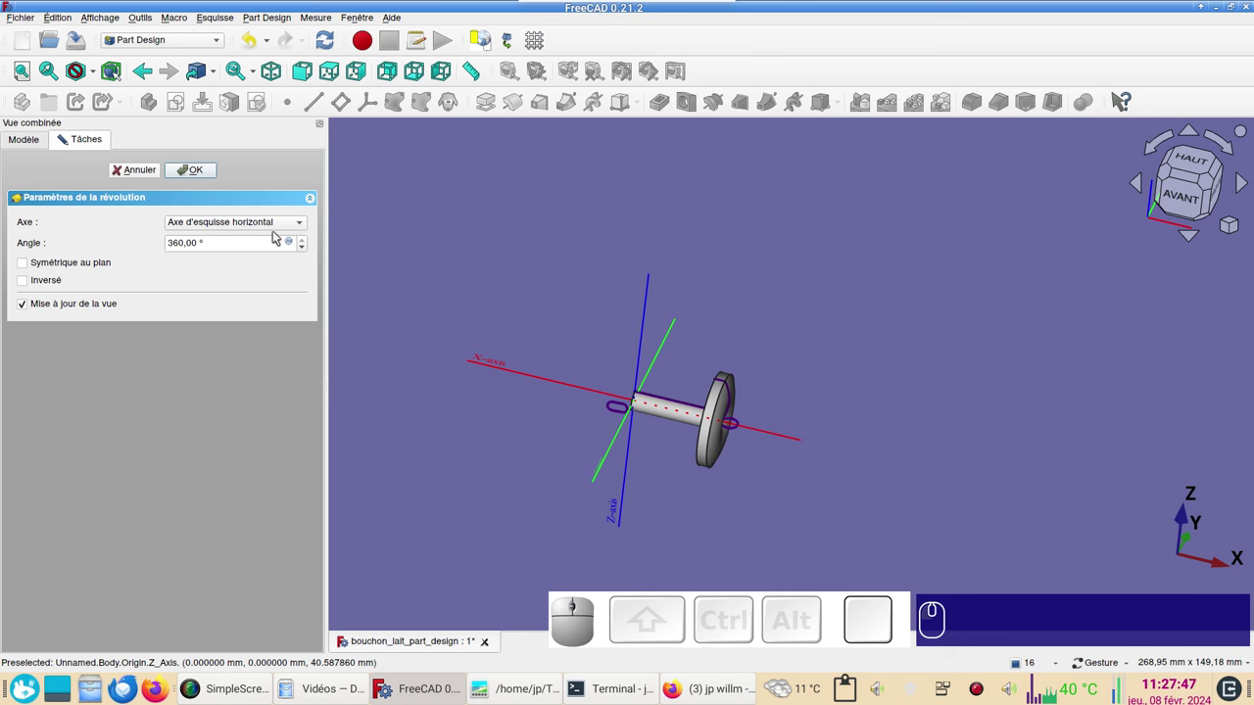
# Settle the revolution on the vertical sketch axis for a full 360° ring and orbit to inspect it.
pyautogui.click(304, 222)
pyautogui.click(258, 210)
pyautogui.click(198, 171)
pyautogui.press('Delete')
pyautogui.moveTo(1037, 468); pyautogui.dragTo(688, 320)
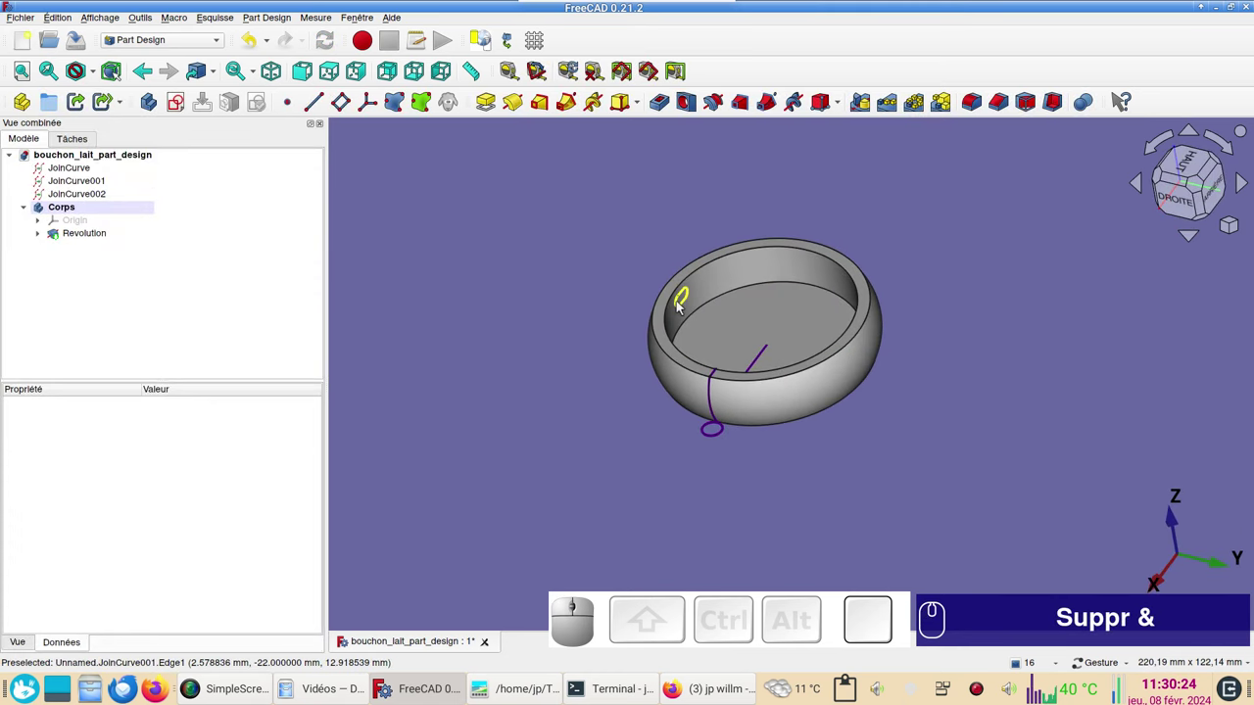
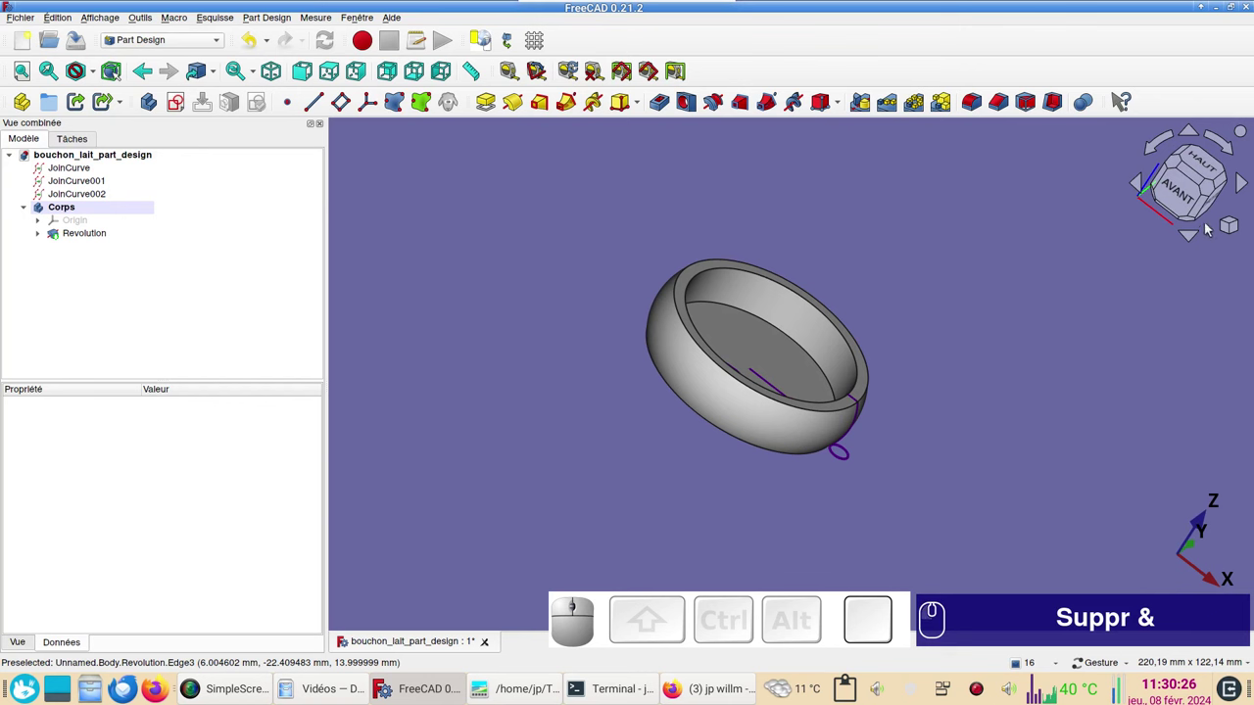
# View the revolved ring straight on from the front via the navigation cube.
pyautogui.click(1187, 204)
pyautogui.scroll(3)
pyautogui.rightClick(896, 463)
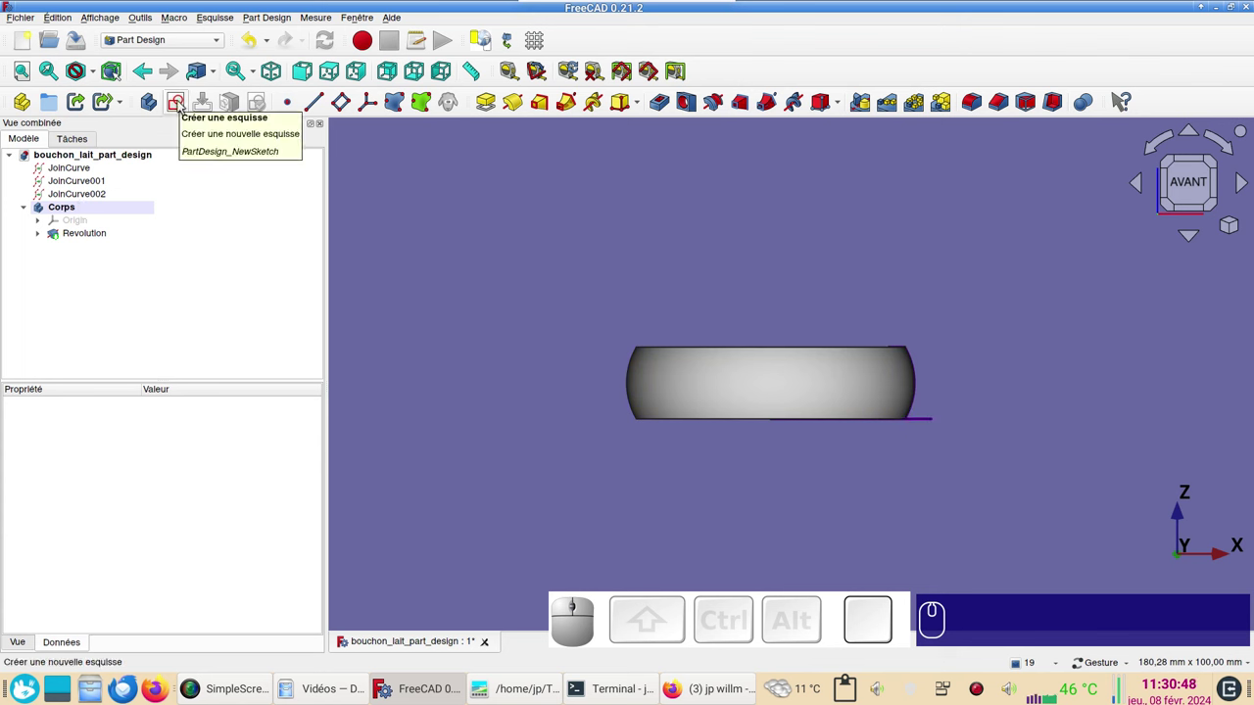
# Start a new sketch on the body's XZ plane and bring up the draw-style list for Wireframe.
pyautogui.click(183, 102)
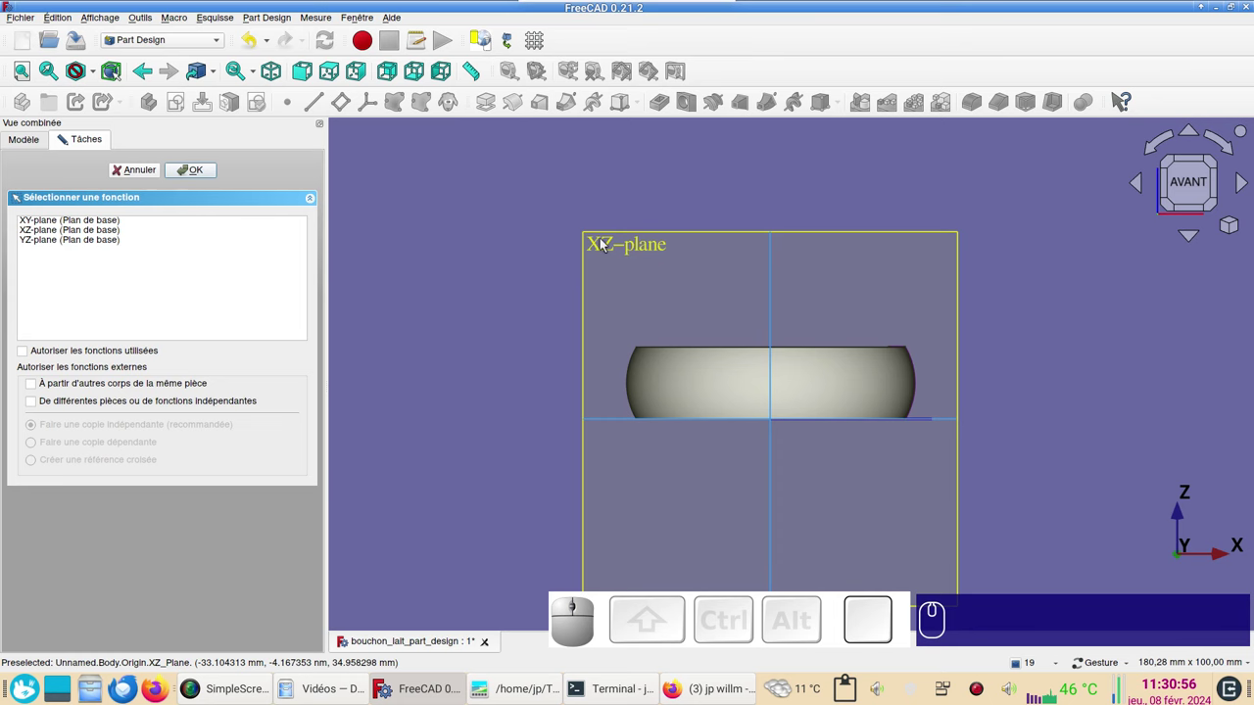
pyautogui.click(608, 241)
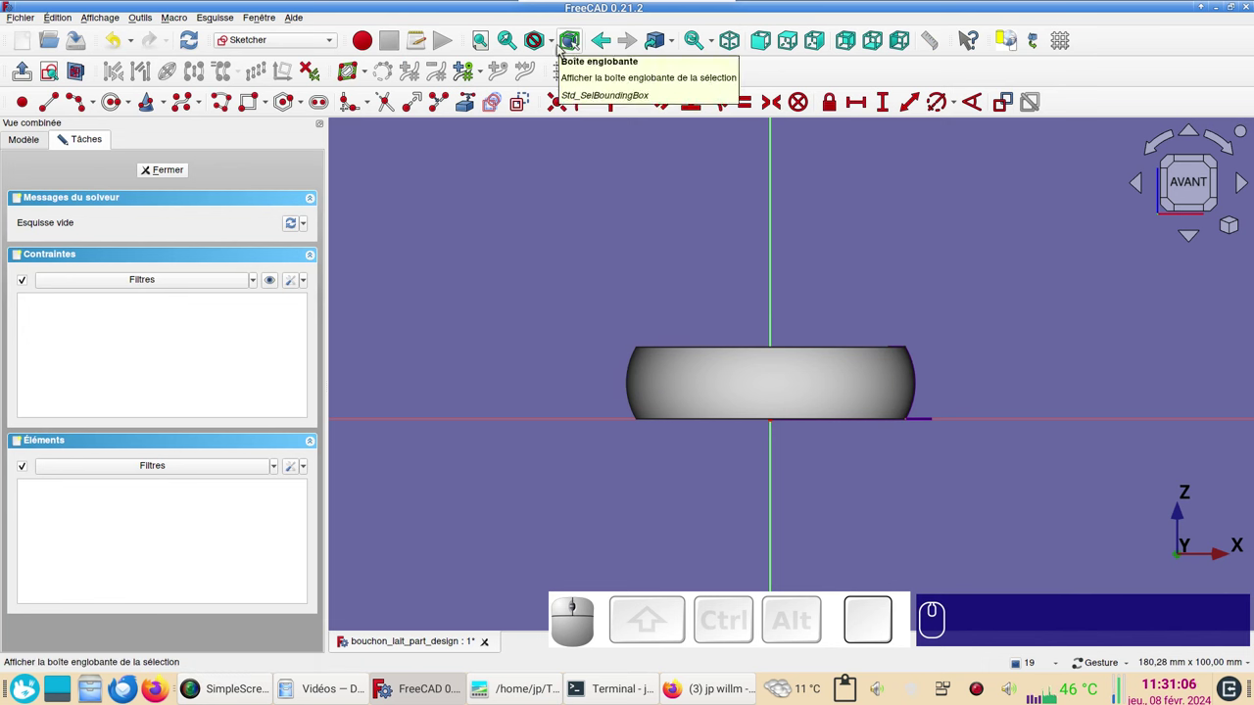
pyautogui.click(557, 47)
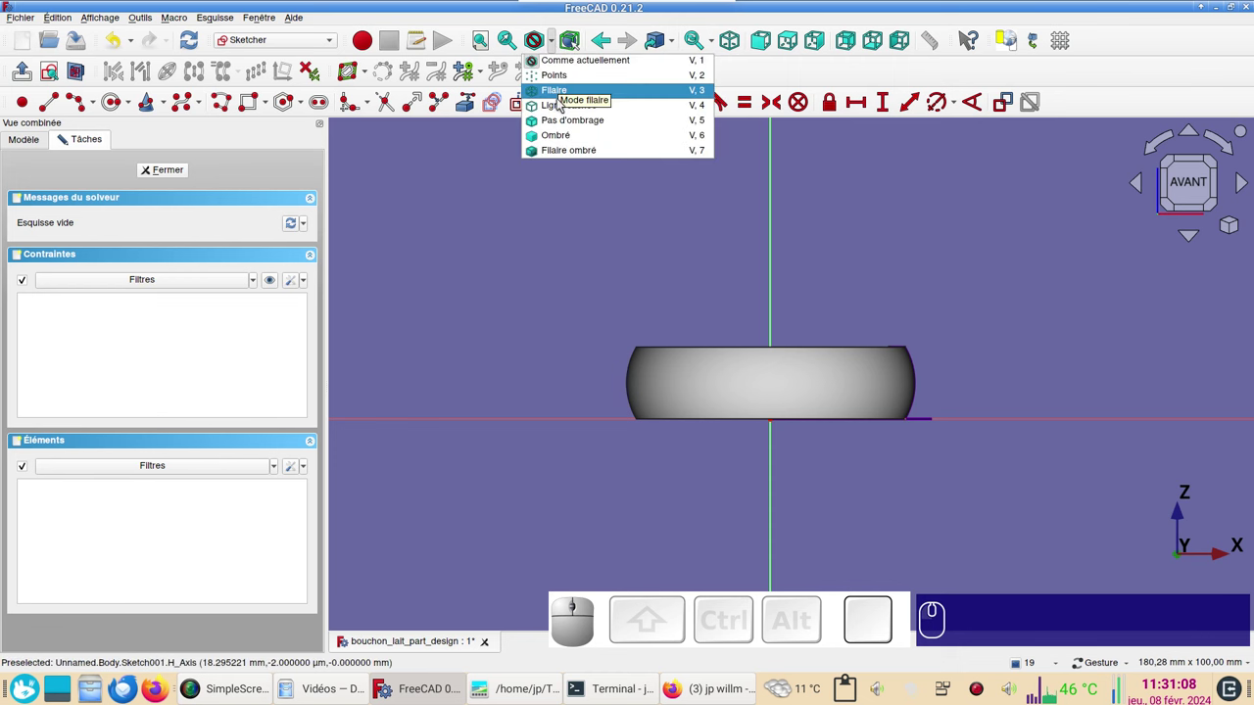
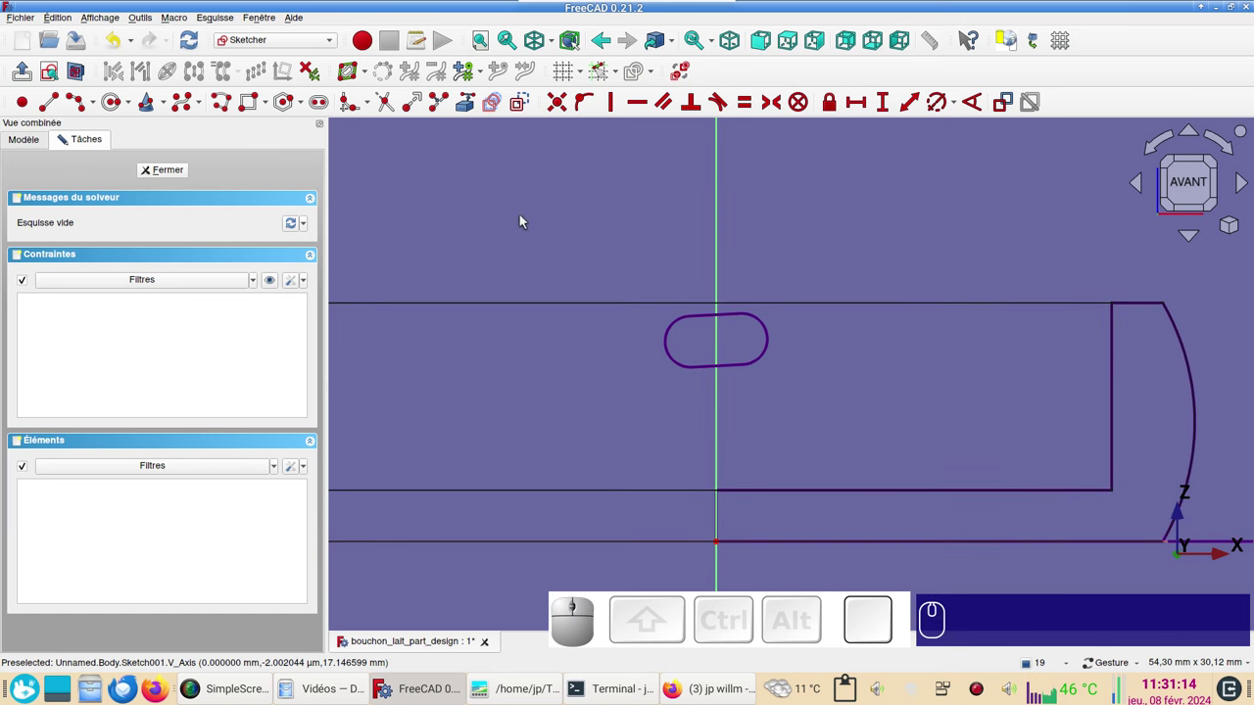
# Draw a circle on the vertical axis and turn it into construction geometry.
pyautogui.click(116, 101)
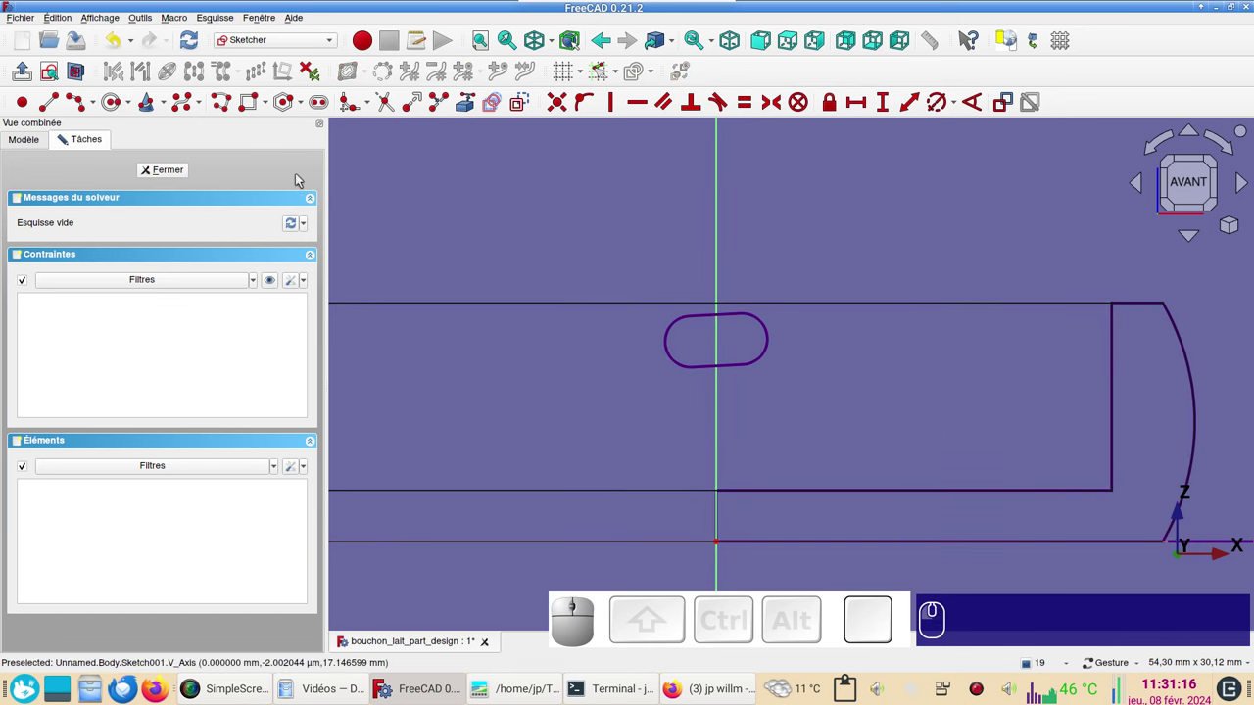
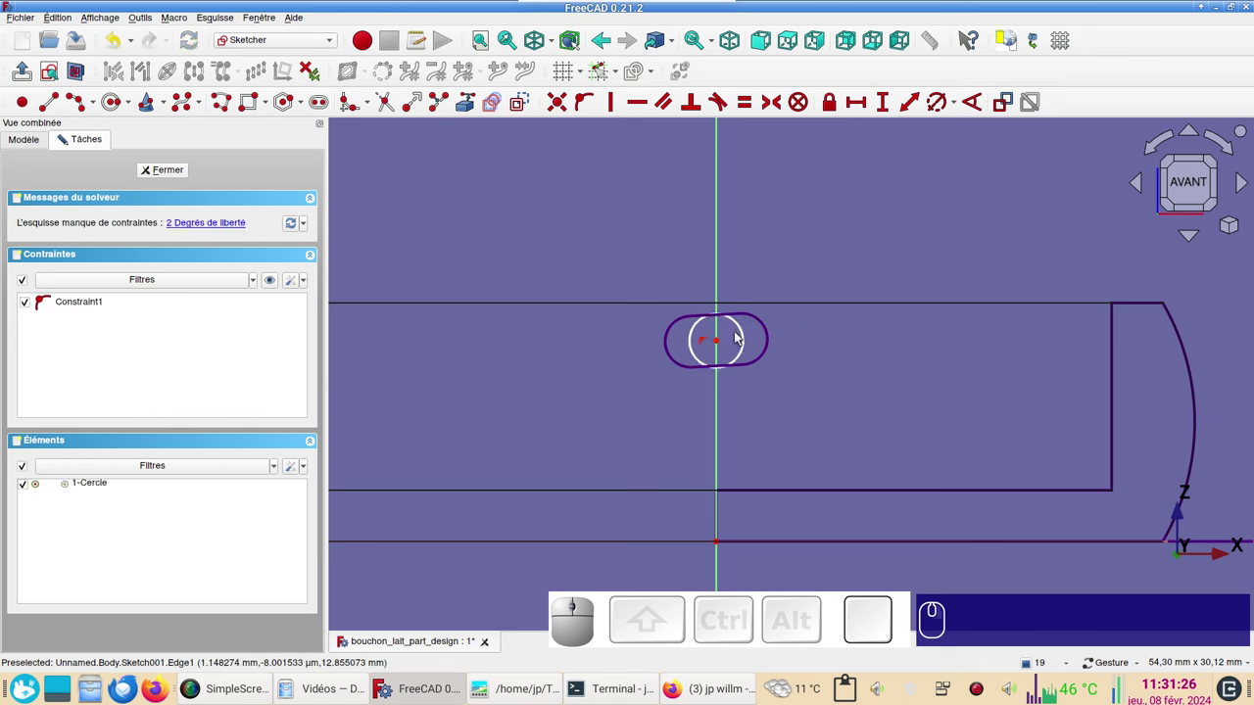
pyautogui.click(748, 328)
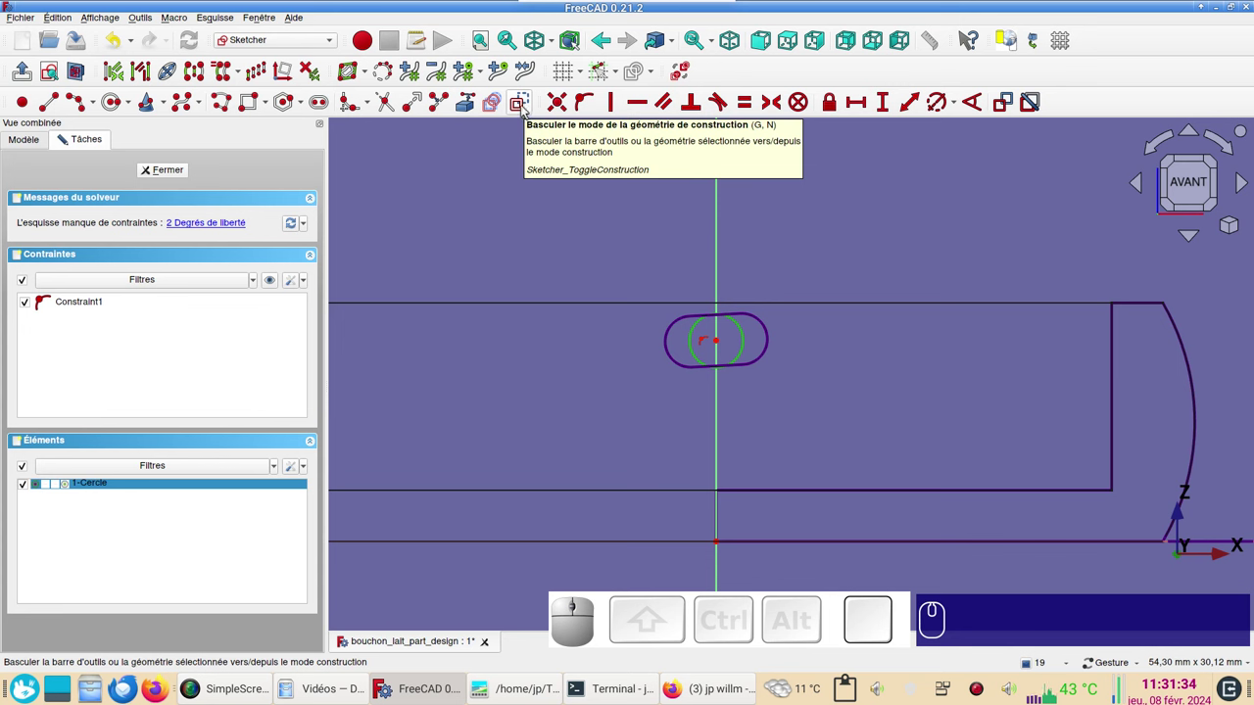
pyautogui.click(529, 108)
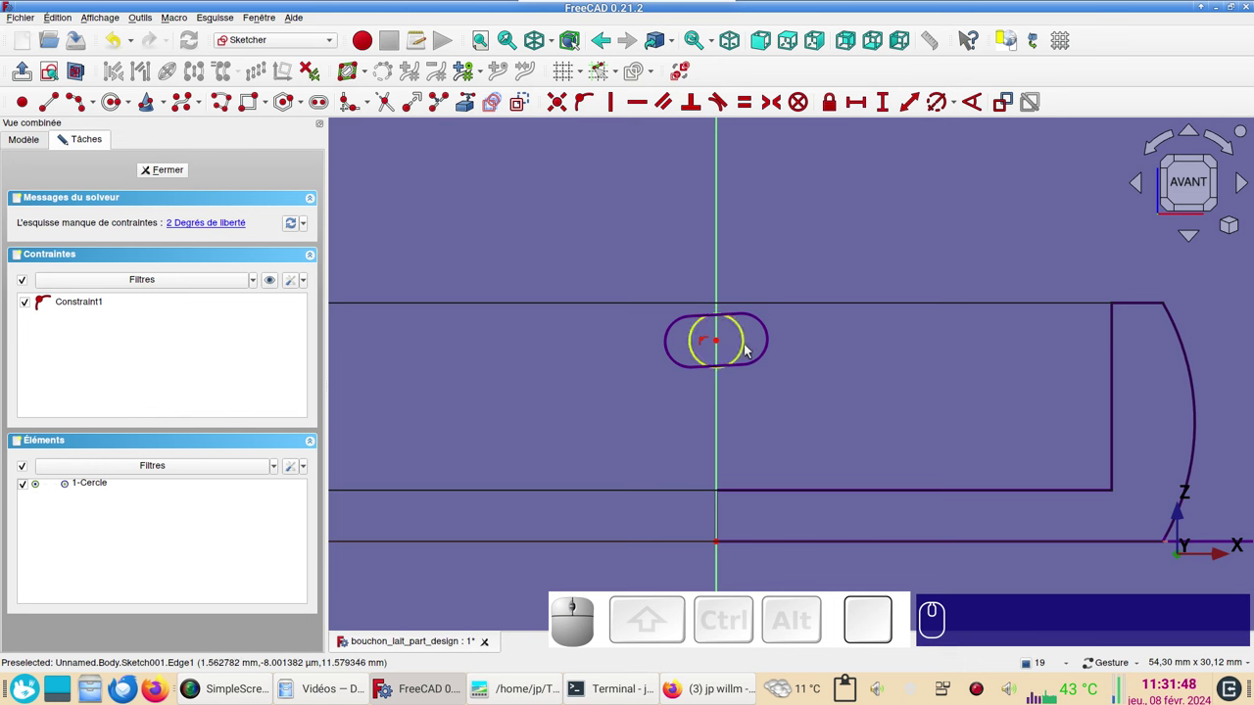
# Constrain the construction circle to a 3 mm diameter.
pyautogui.click(752, 347)
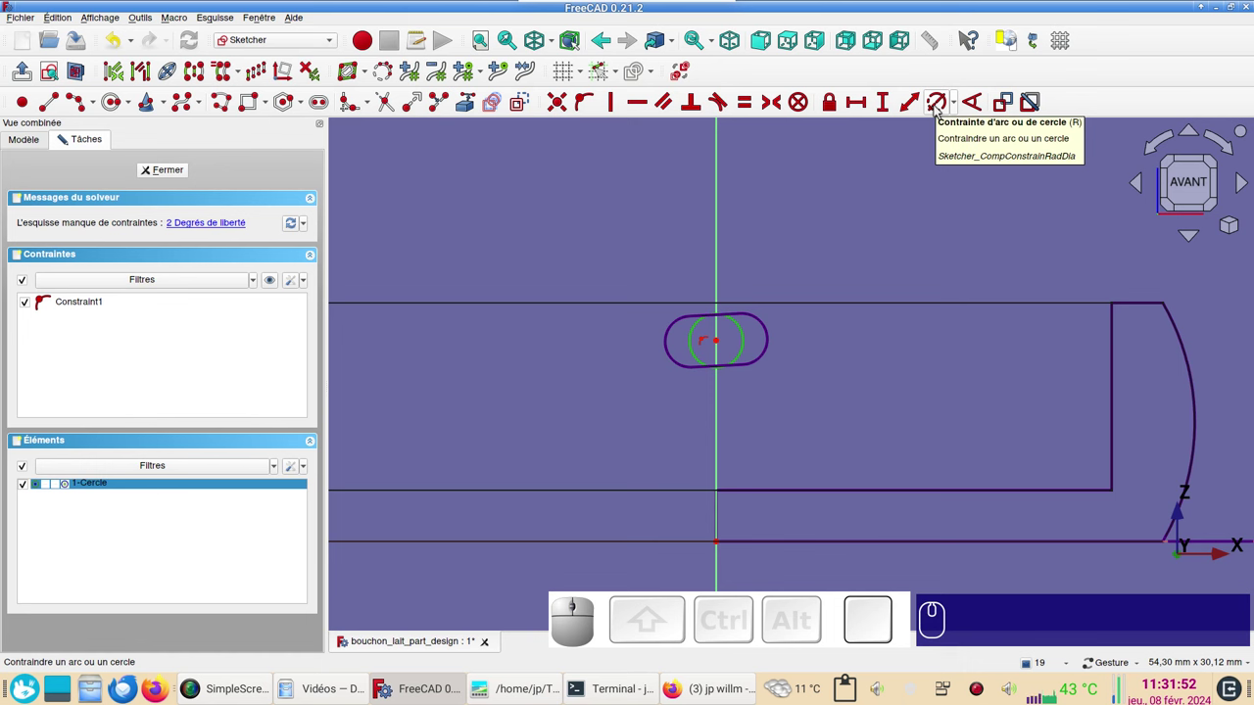
pyautogui.press('r')
pyautogui.press('KP_3')
pyautogui.press('KP_Enter')
pyautogui.scroll(3)
pyautogui.scroll(-3)
pyautogui.moveTo(819, 238); pyautogui.dragTo(777, 277)
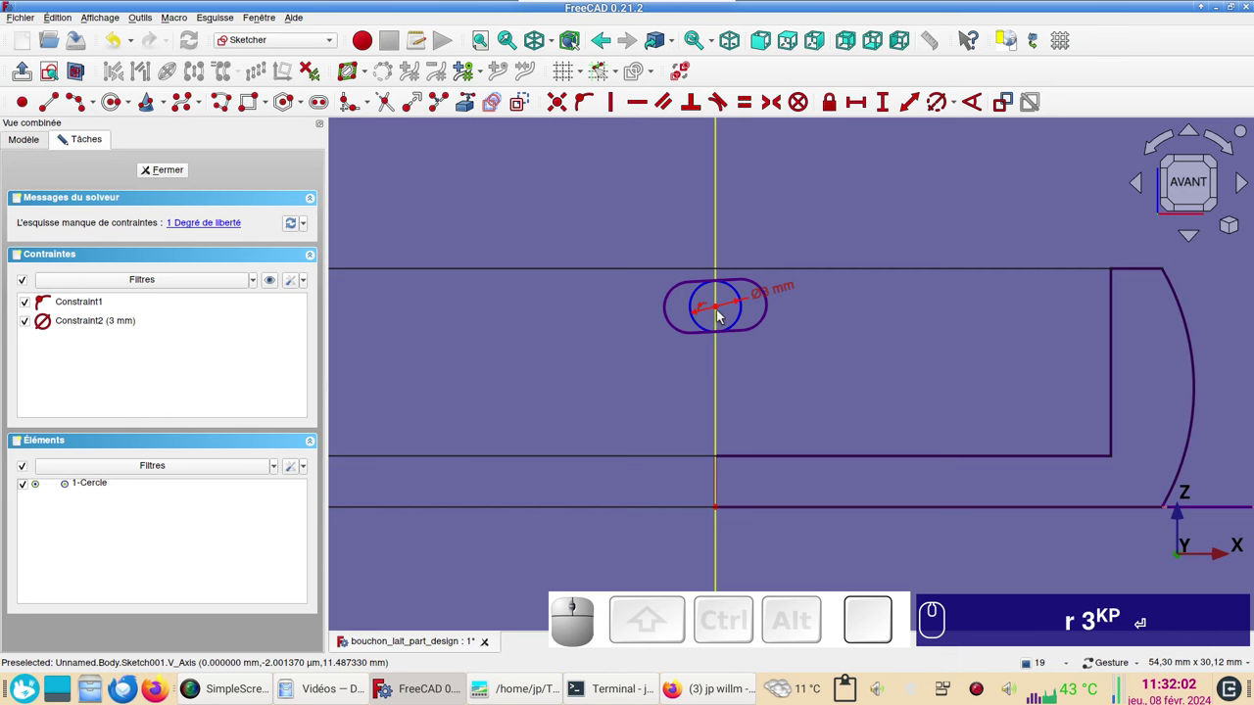
# Set the circle's centre 11.8 mm above the base, fully constraining the sketch.
pyautogui.click(723, 309)
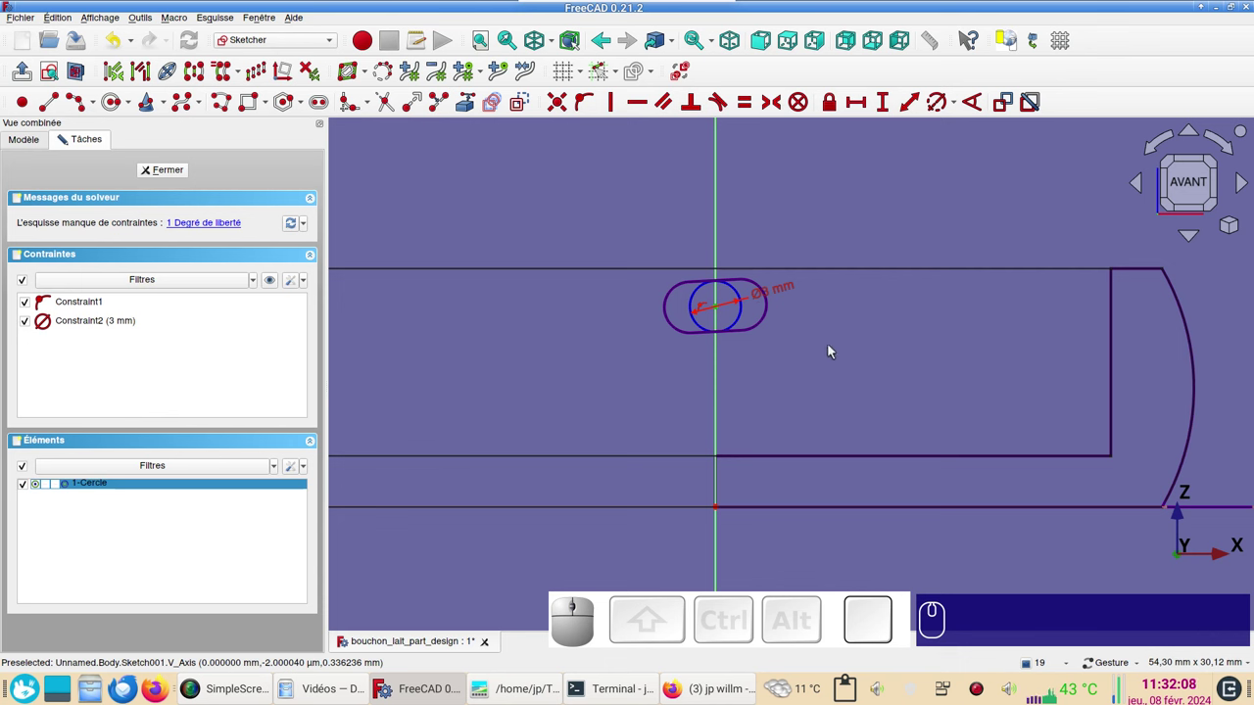
pyautogui.press('i')
pyautogui.press('KP_1')
pyautogui.press('KP_1')
pyautogui.press('KP_Decimal')
pyautogui.press('KP_8')
pyautogui.press('KP_Enter')
pyautogui.write('i')
pyautogui.press('KP_1')
pyautogui.write('.')
pyautogui.press('KP_8')
pyautogui.press('Return')
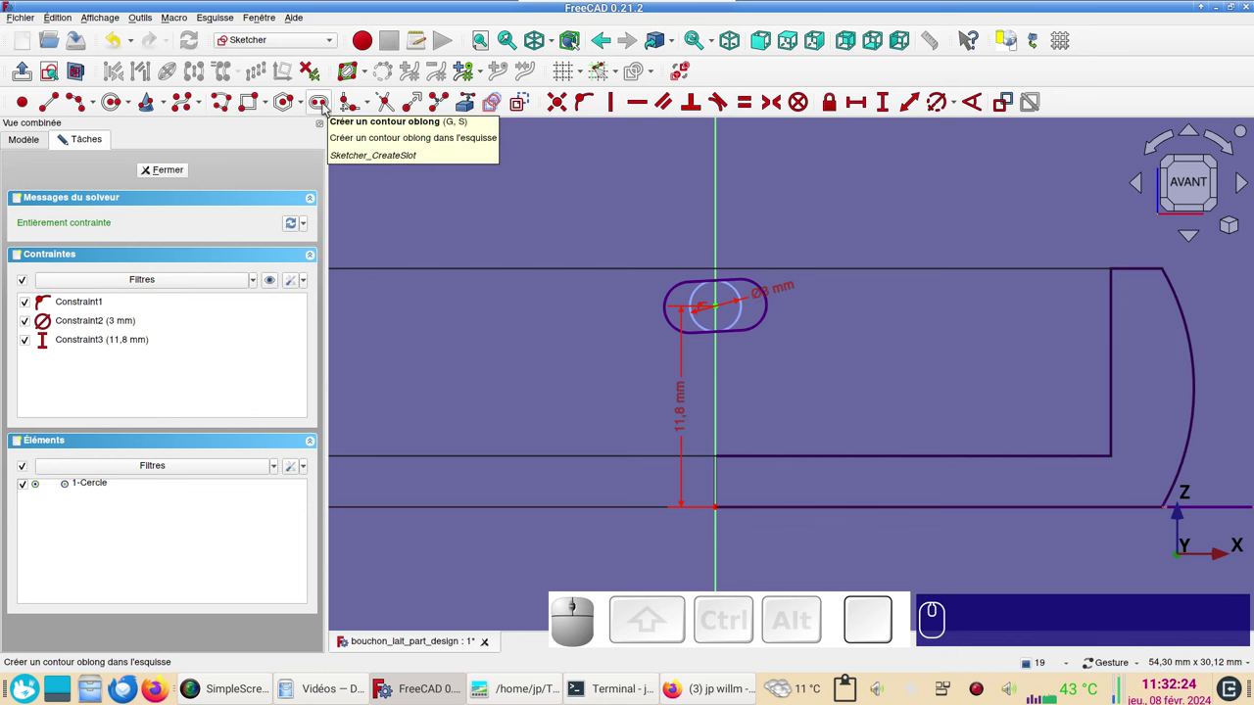
# Draw a rounded slot and make its end arc equal to the 3 mm circle, placing it over the circle.
pyautogui.click(326, 107)
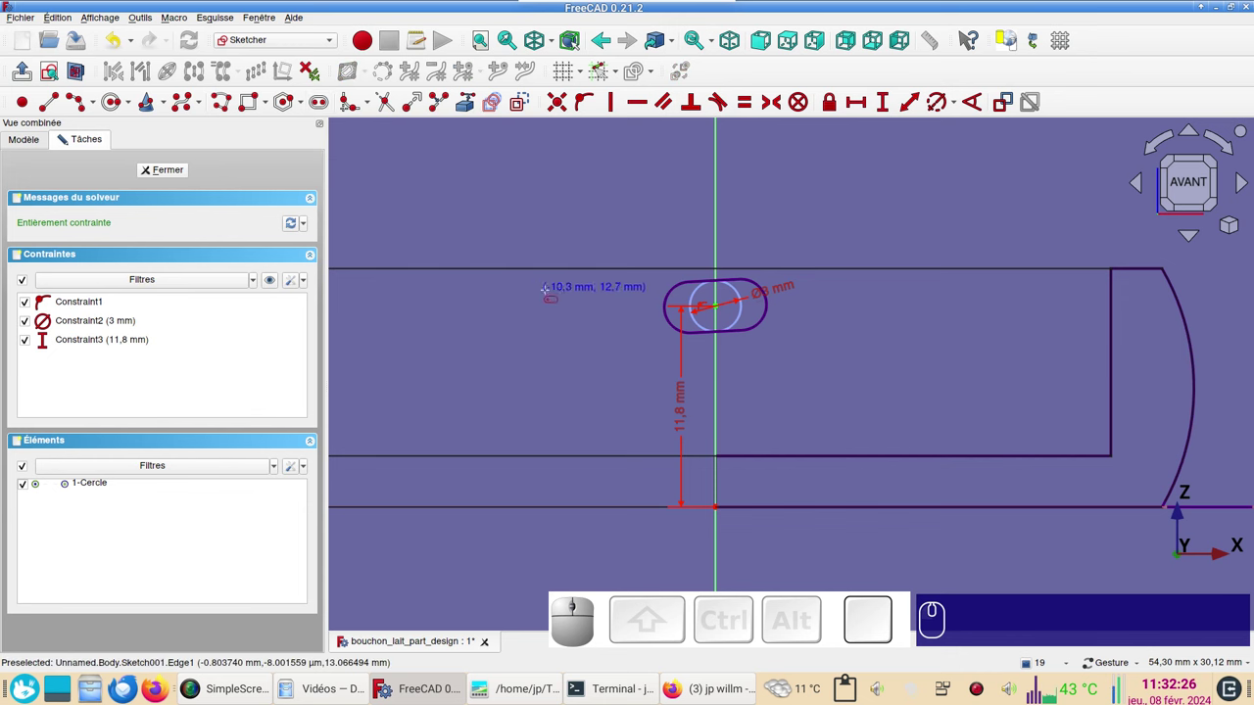
pyautogui.scroll(3)
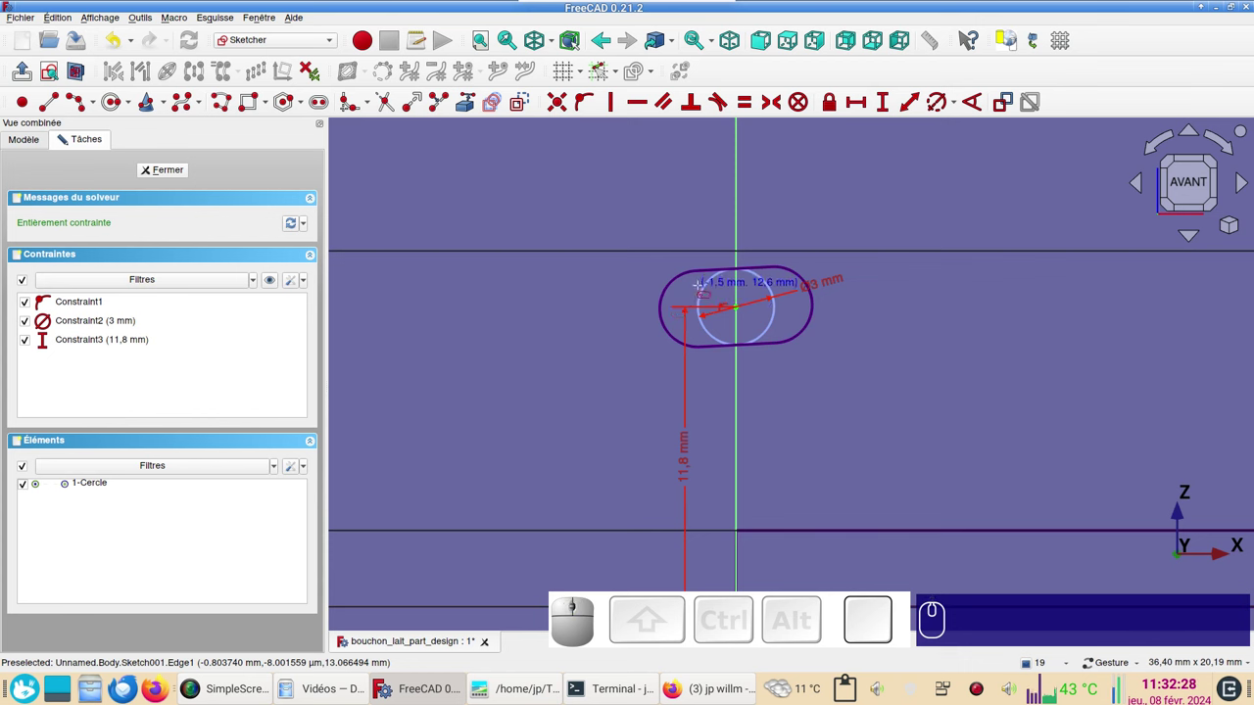
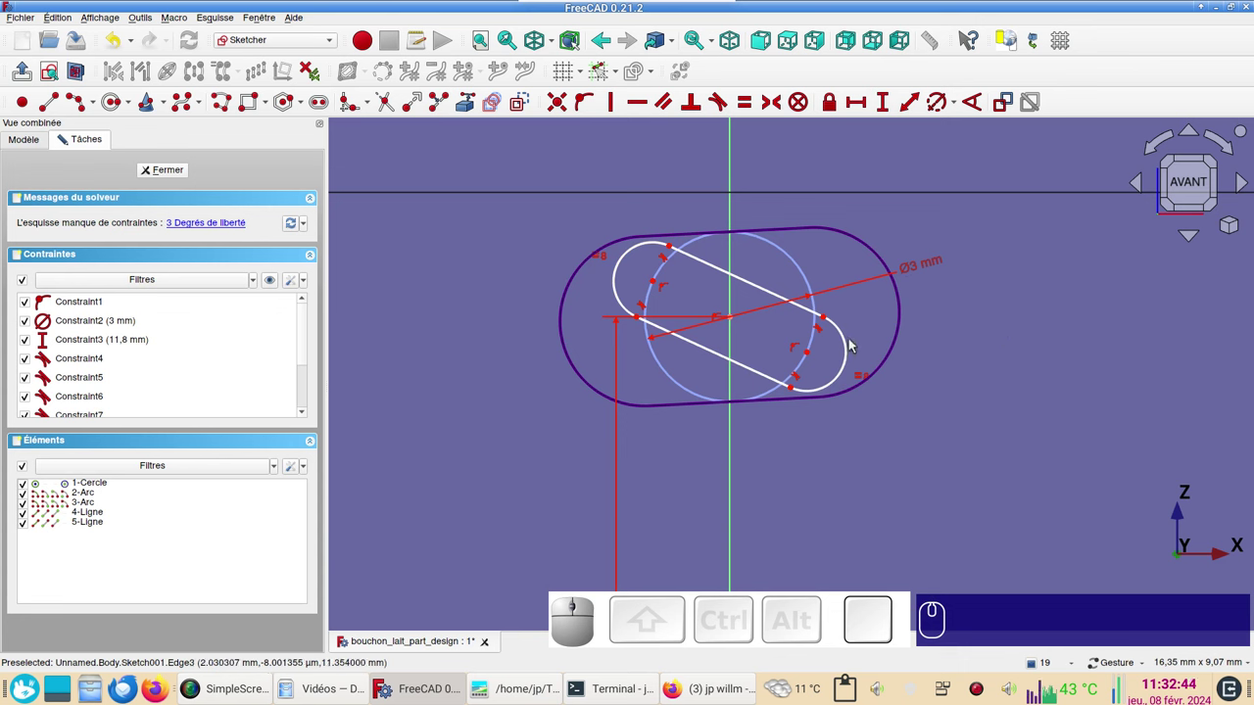
pyautogui.click(850, 348)
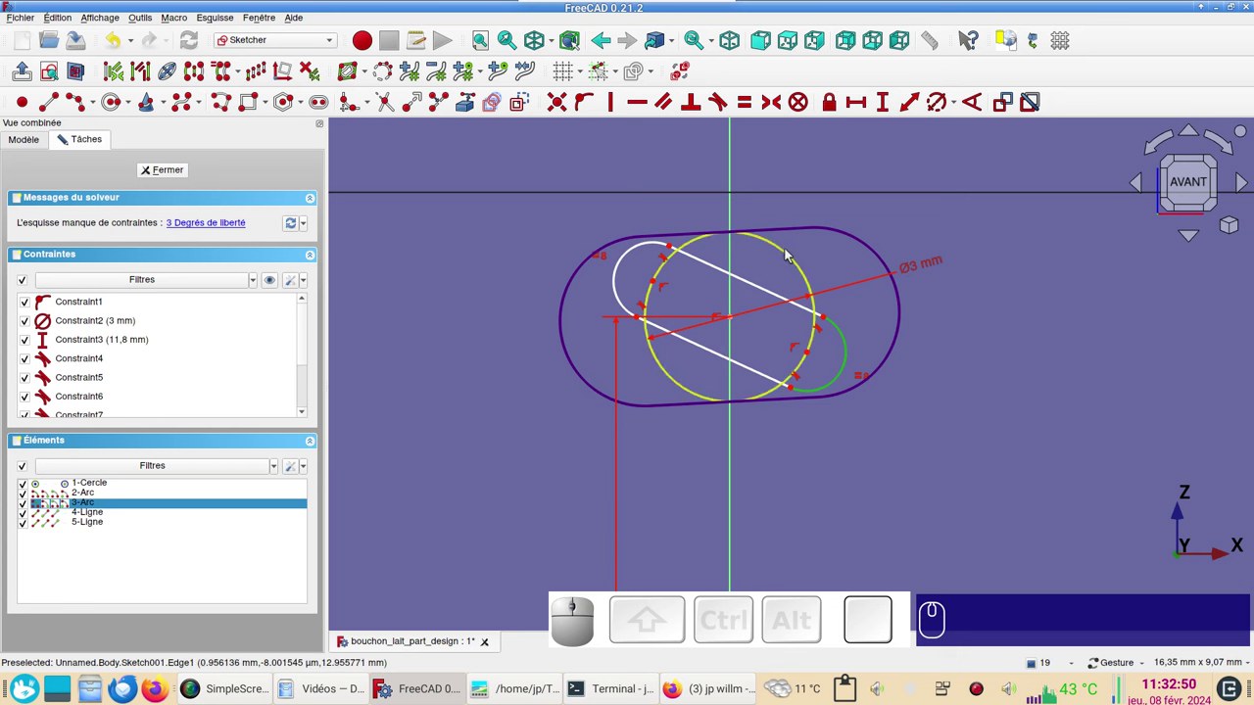
pyautogui.click(793, 251)
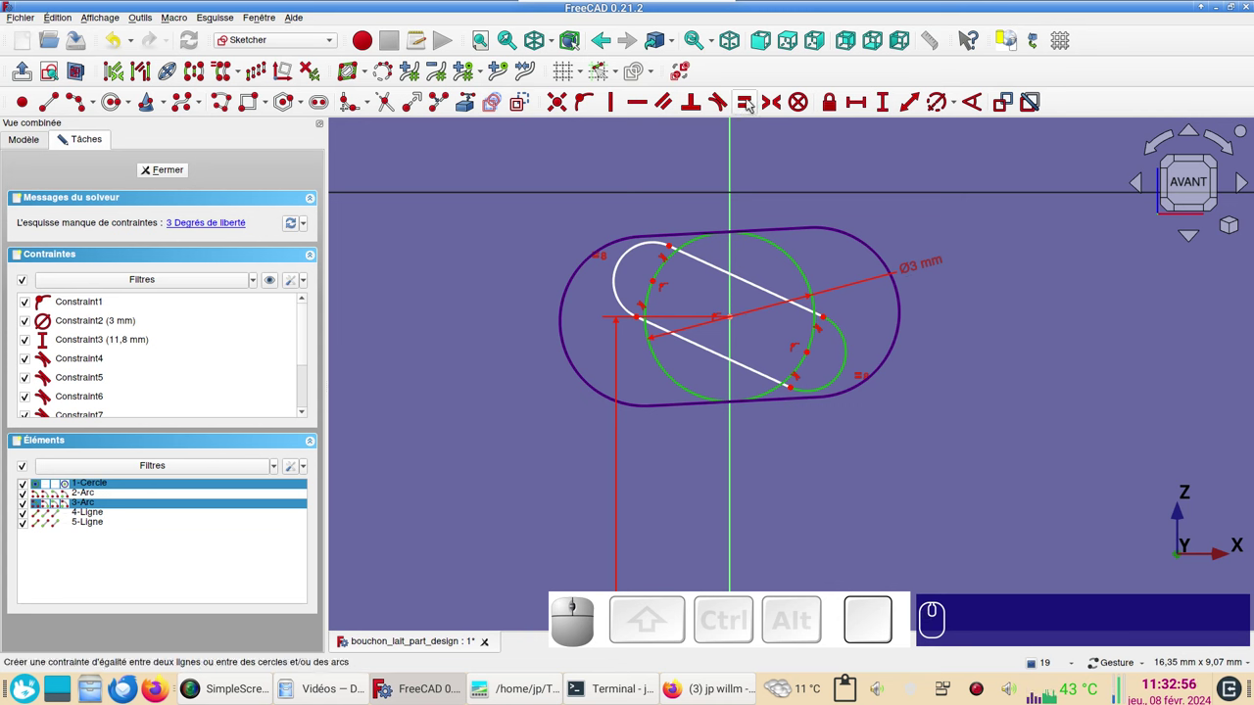
pyautogui.press('e')
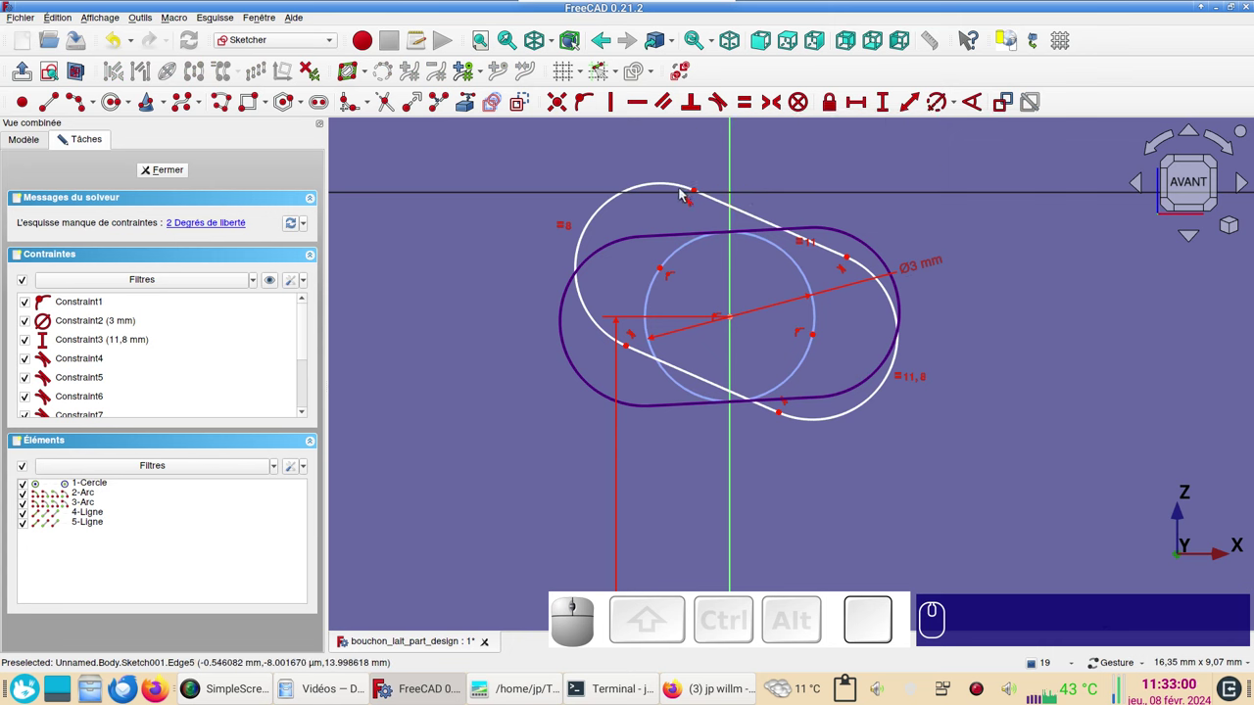
pyautogui.moveTo(726, 208); pyautogui.dragTo(647, 310)
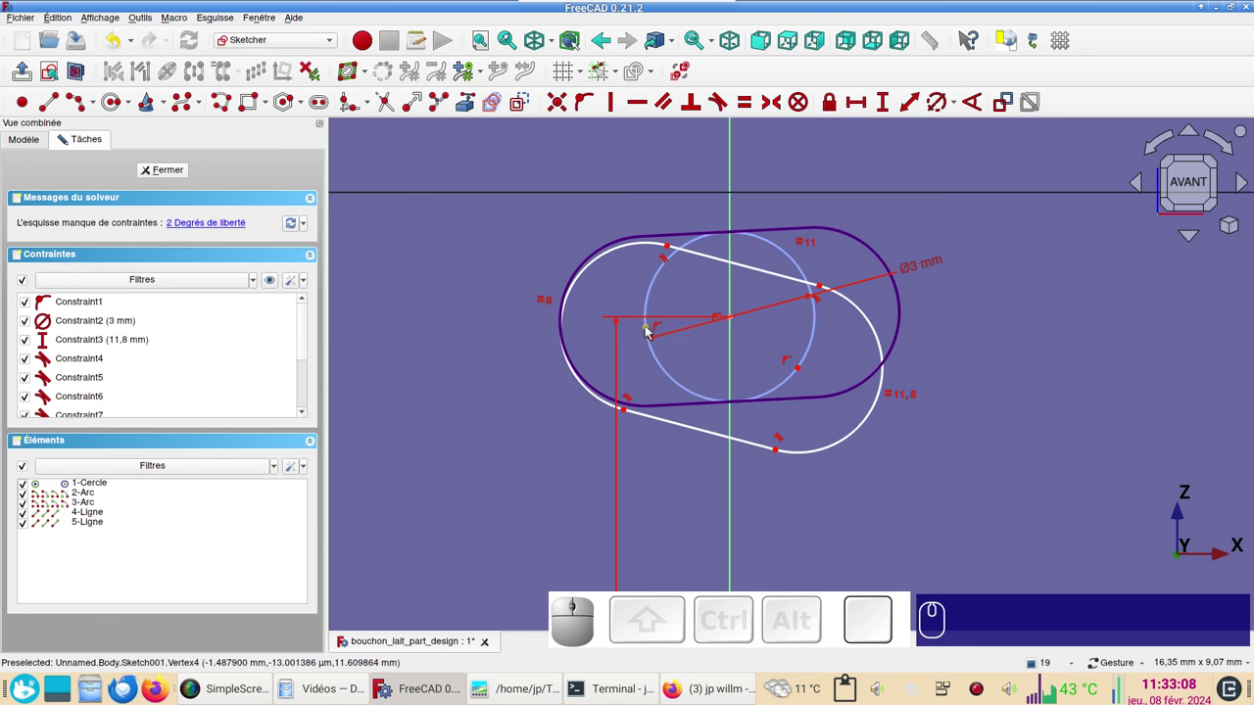
# Make the slot's two arc centres symmetric about the circle centre and lay the slot roughly horizontal.
pyautogui.click(648, 329)
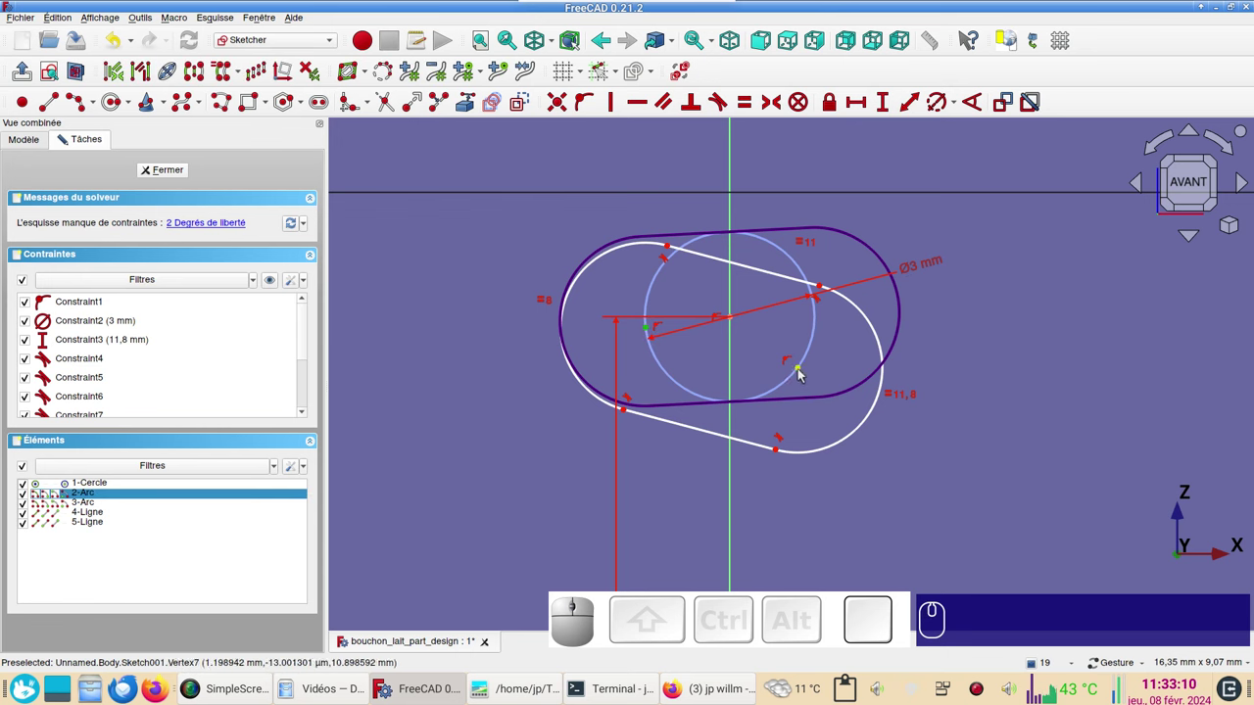
pyautogui.click(806, 371)
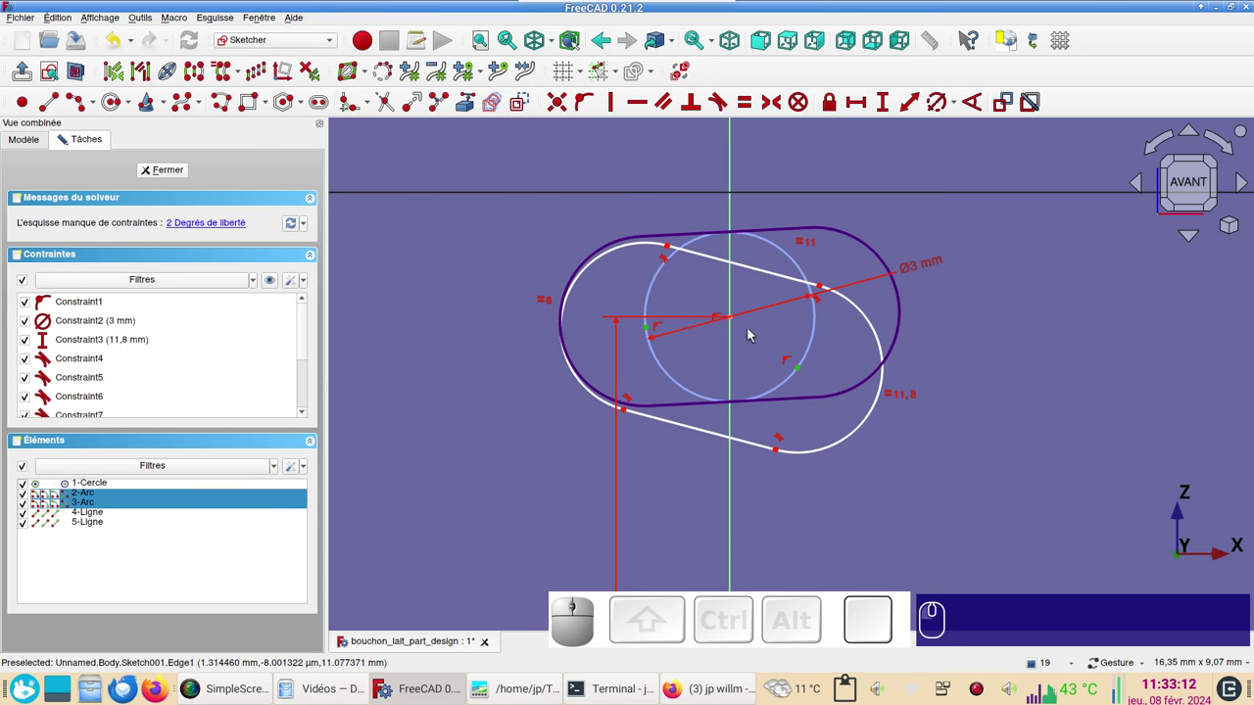
pyautogui.click(739, 320)
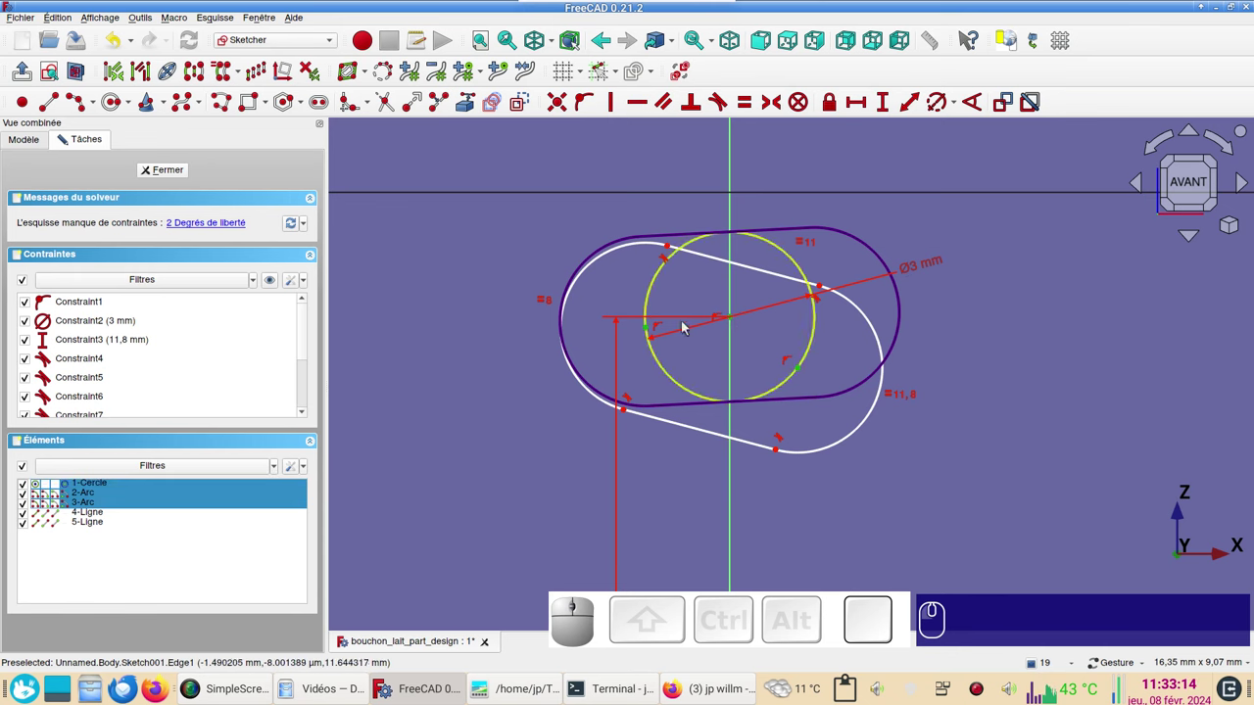
pyautogui.scroll(3)
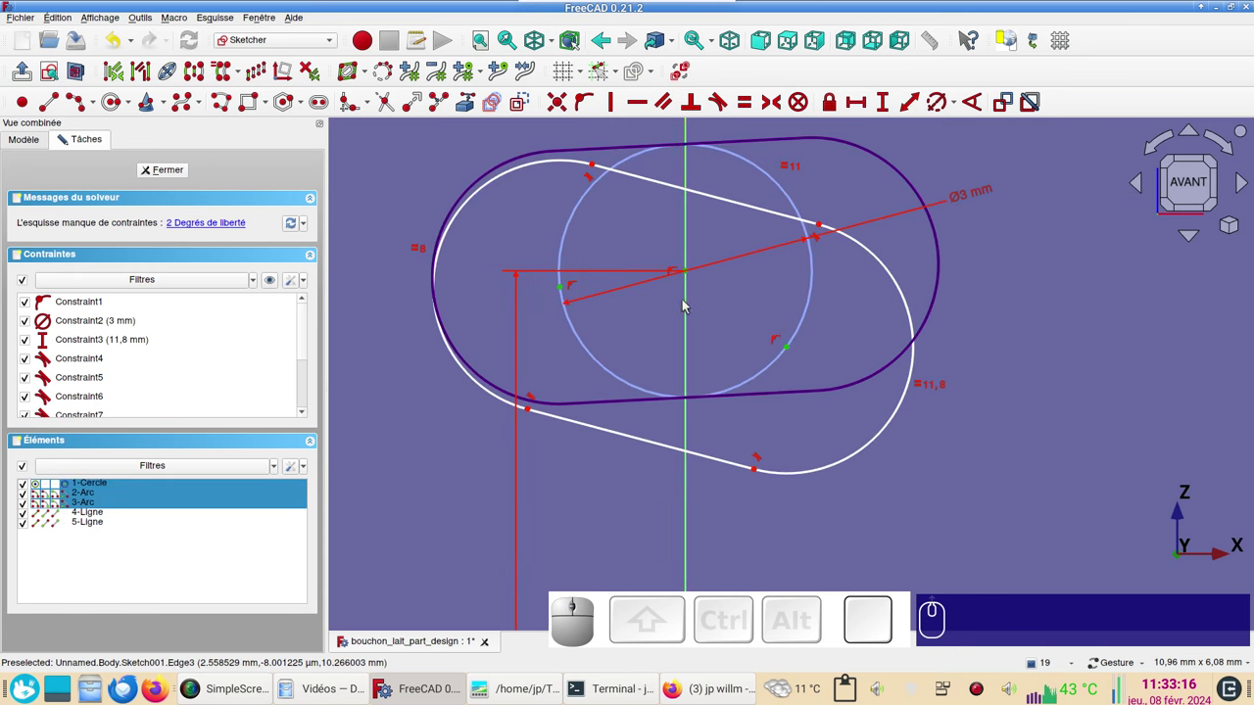
pyautogui.scroll(-3)
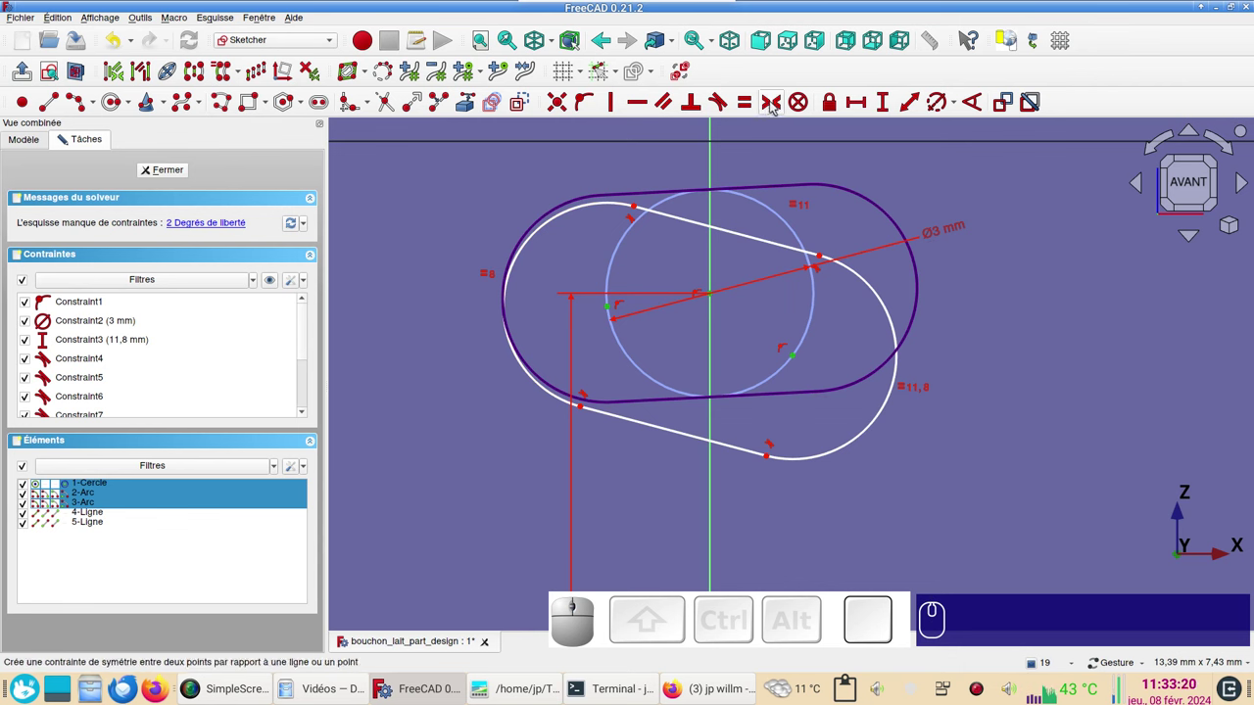
pyautogui.press('s')
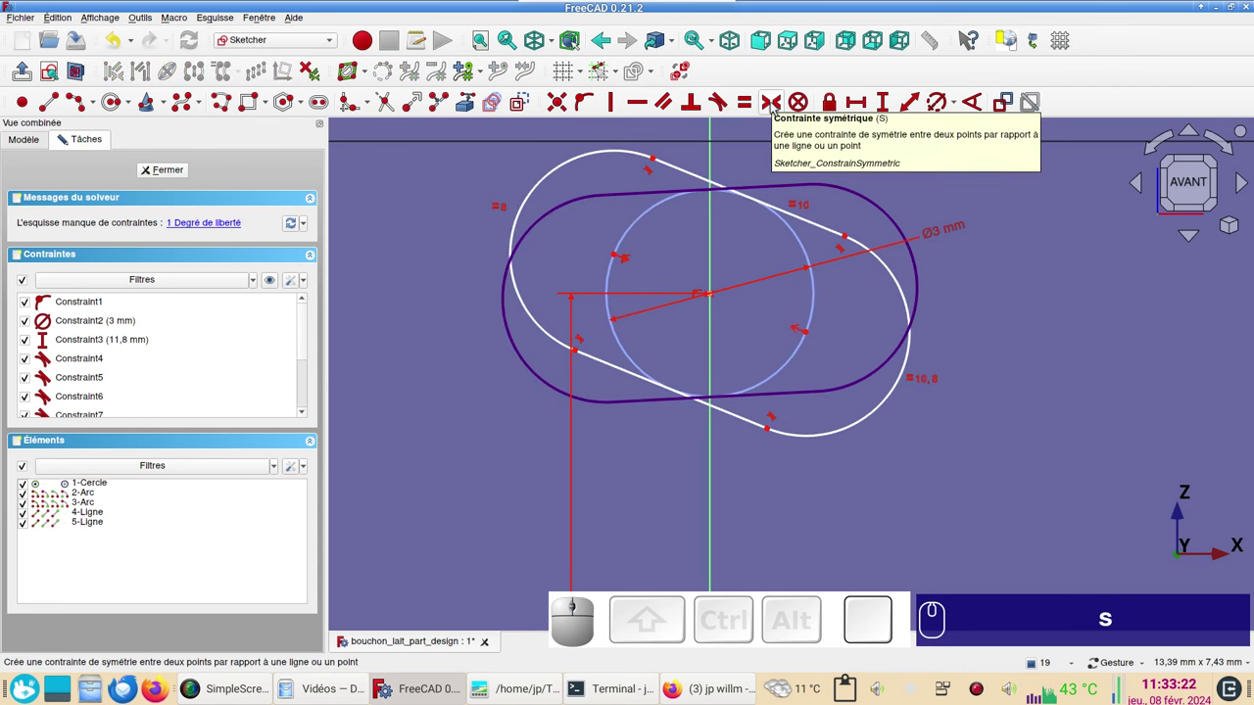
pyautogui.scroll(-3)
pyautogui.moveTo(867, 422); pyautogui.dragTo(916, 307)
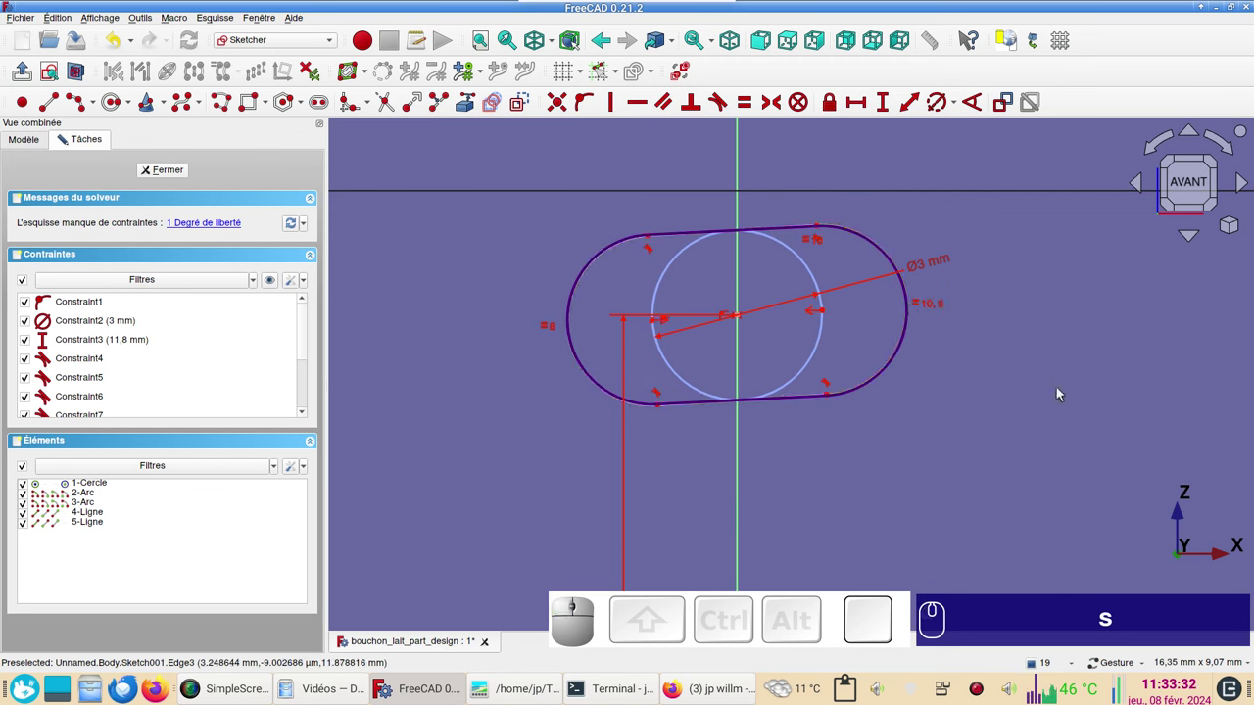
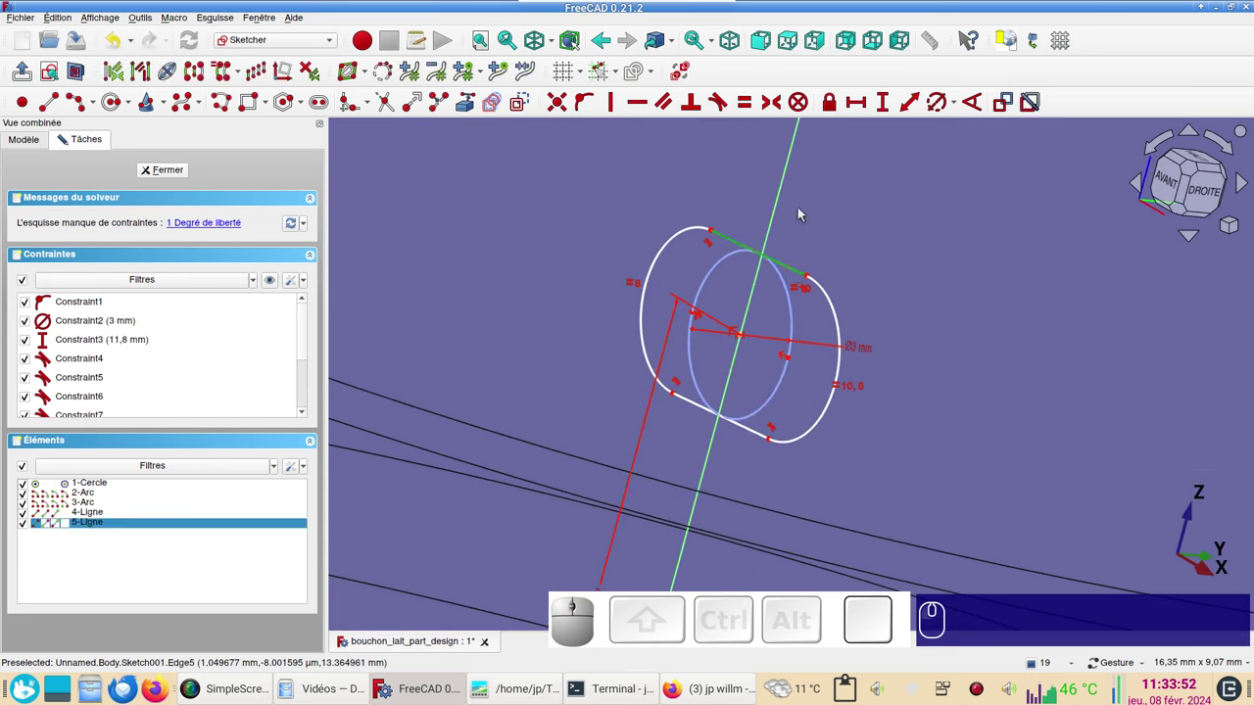
# Select the slot's top straight edge ready for an angle constraint.
pyautogui.click(785, 211)
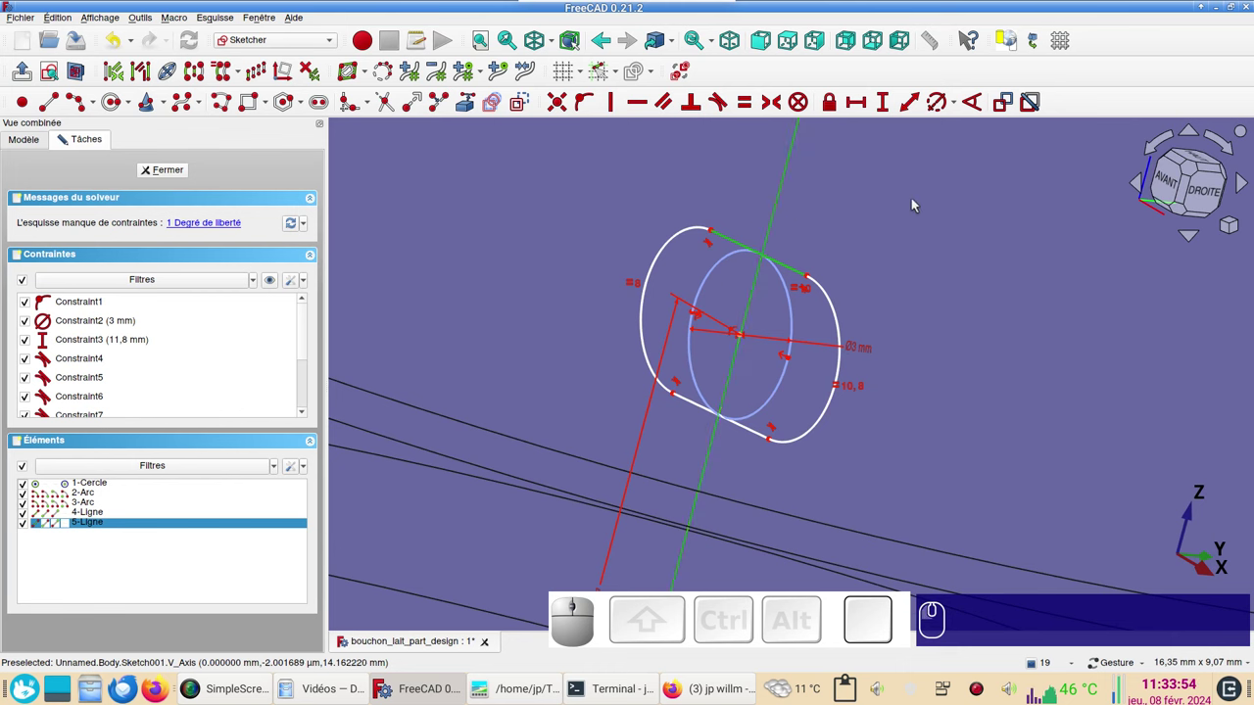
pyautogui.click(1164, 183)
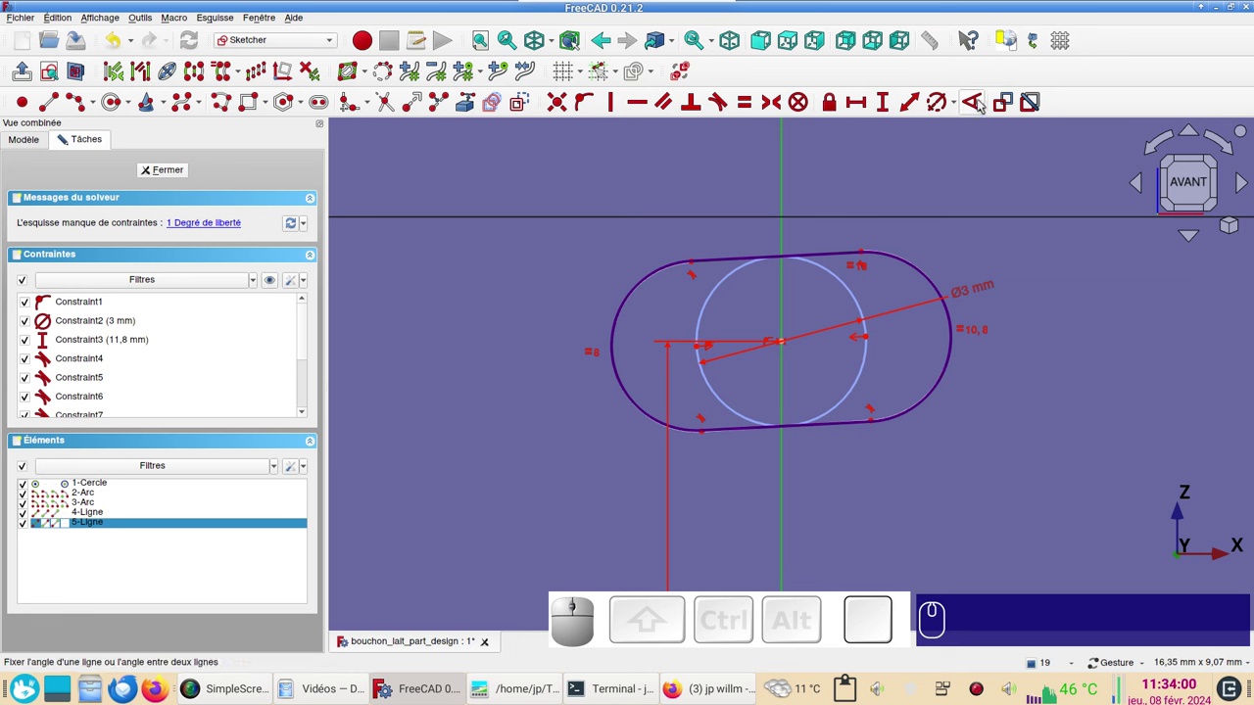
# Constrain the slot's tilt to 87° and move the angle label clear of the slot.
pyautogui.click(980, 102)
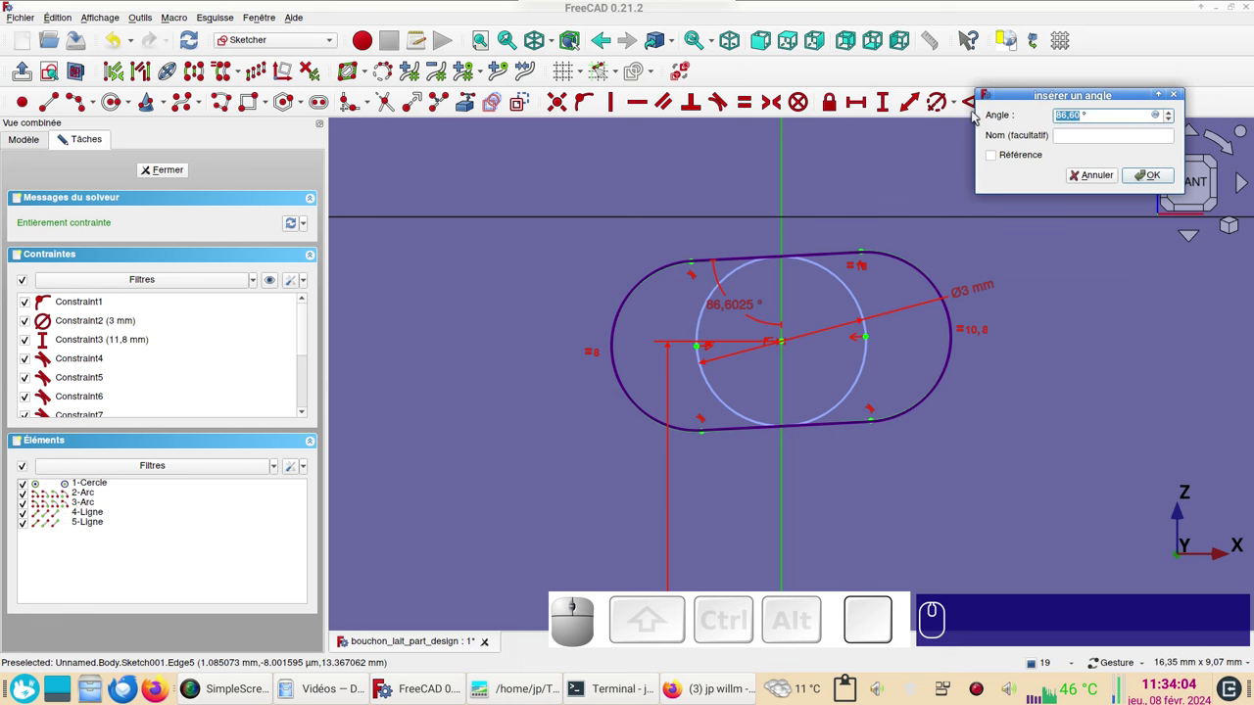
pyautogui.press('KP_8')
pyautogui.press('KP_7')
pyautogui.press('KP_7')
pyautogui.press('KP_Enter')
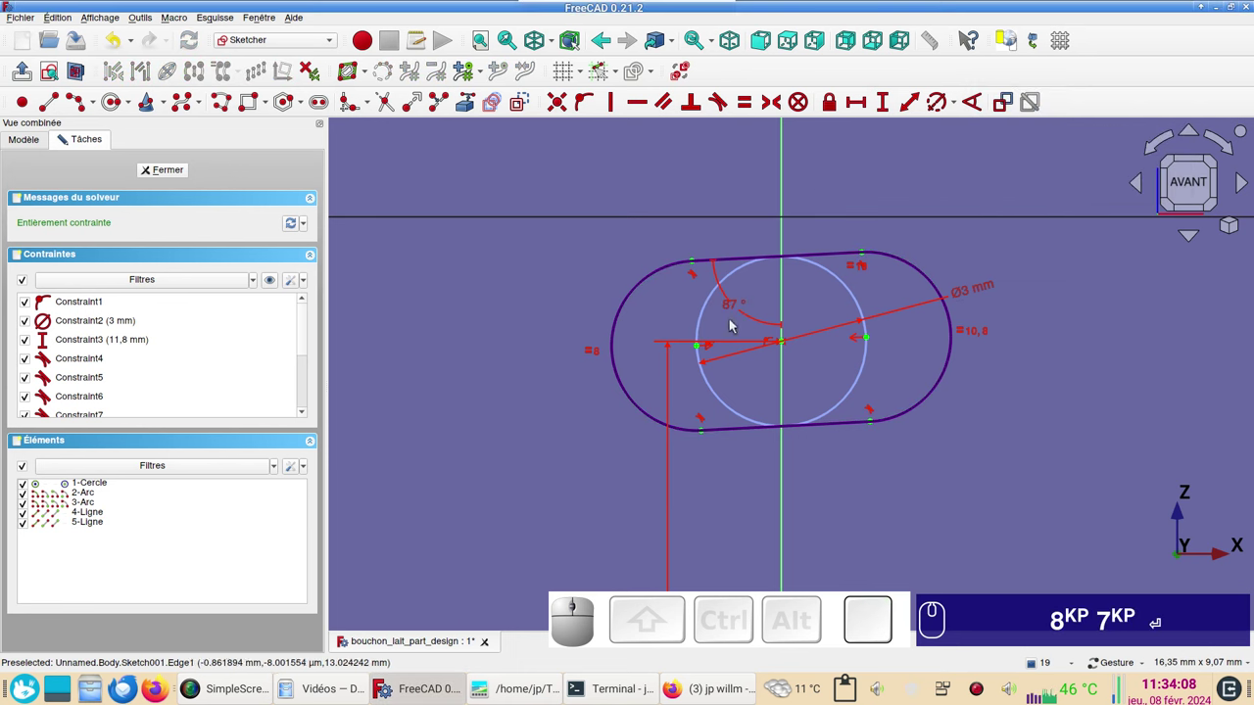
pyautogui.moveTo(738, 305); pyautogui.dragTo(700, 282)
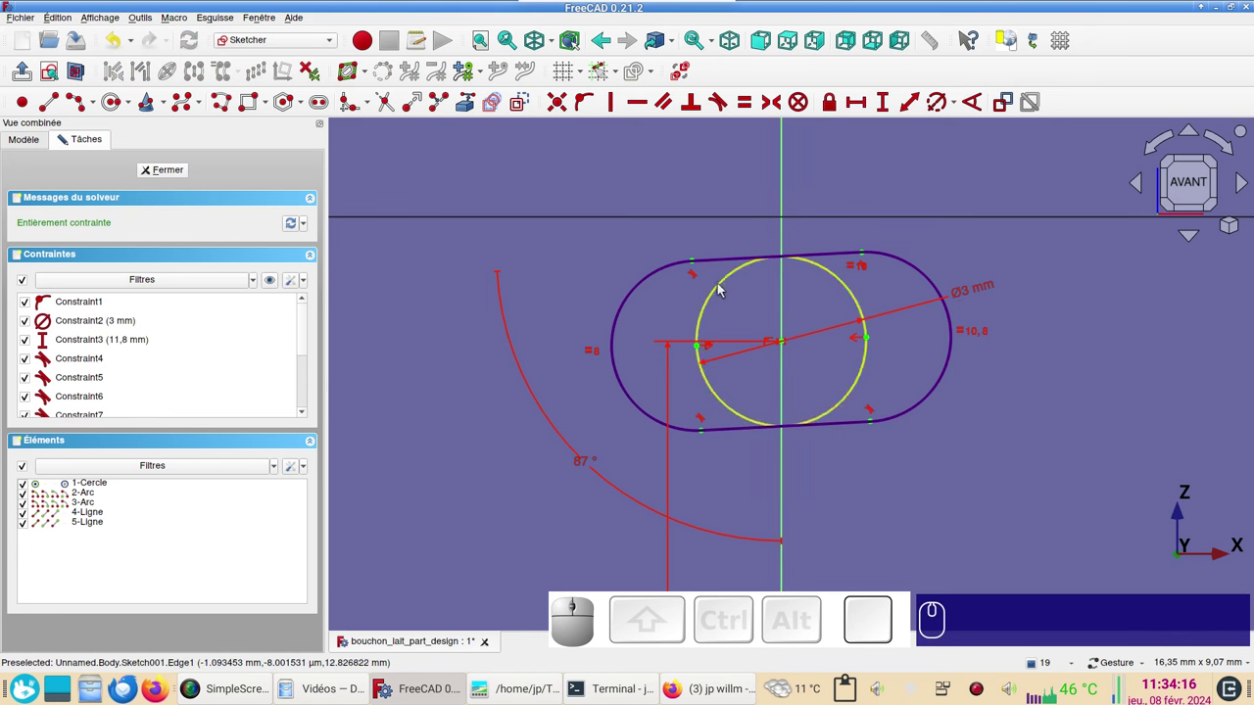
# Close the slot sketch and check the ring and slot from the top.
pyautogui.click(175, 175)
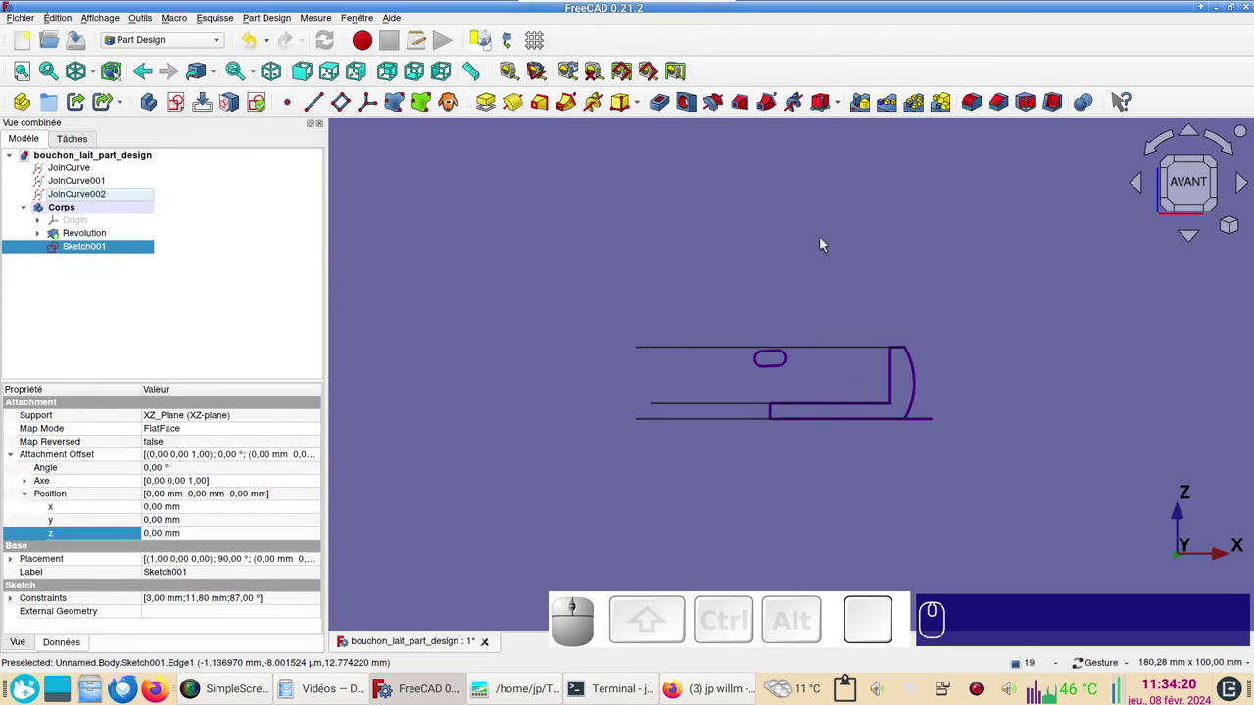
pyautogui.moveTo(835, 238); pyautogui.dragTo(760, 384)
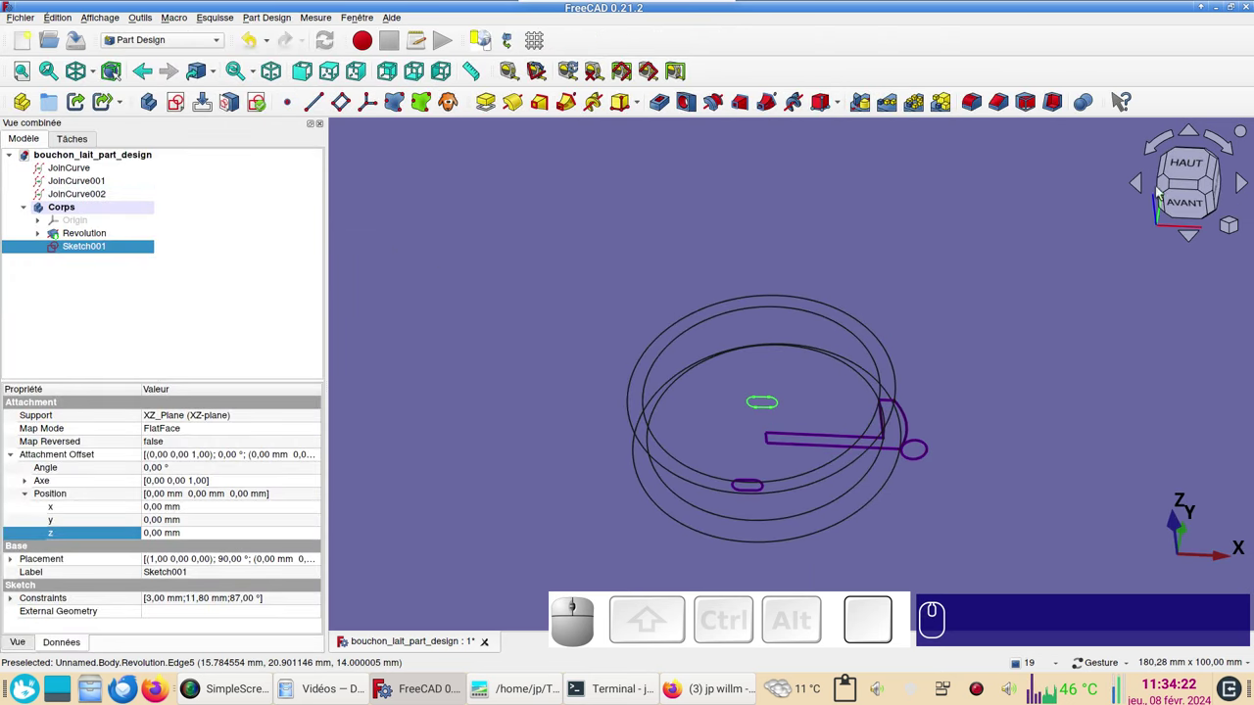
pyautogui.click(1182, 162)
pyautogui.moveTo(765, 378); pyautogui.dragTo(715, 367)
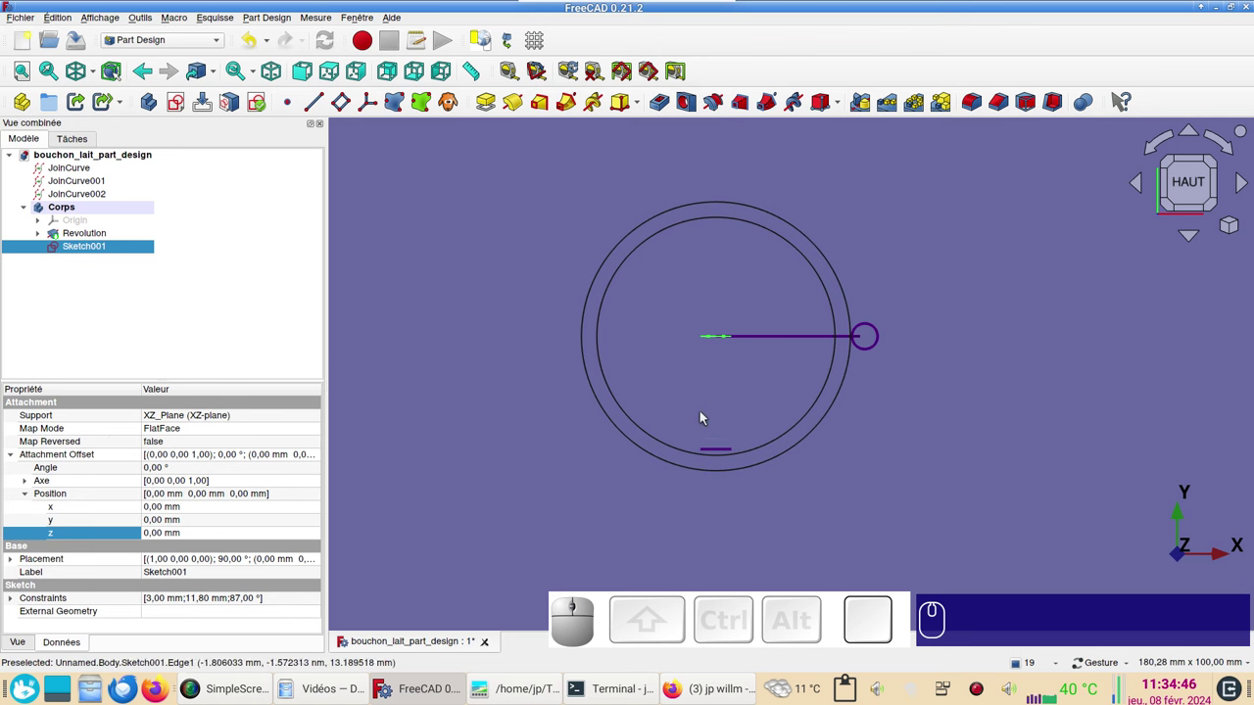
# Set Sketch001's attachment offset to 22 mm along its normal so it sits at the ring's inner wall.
pyautogui.click(215, 539)
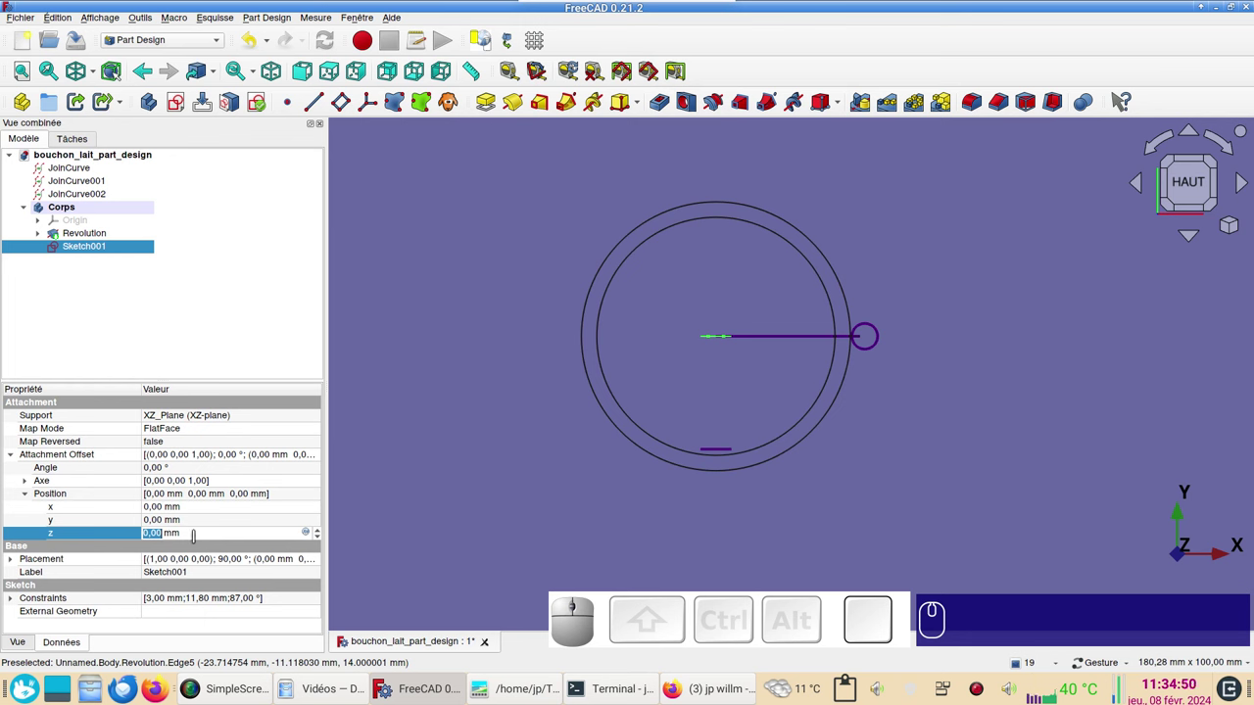
pyautogui.scroll(3)
pyautogui.scroll(3)
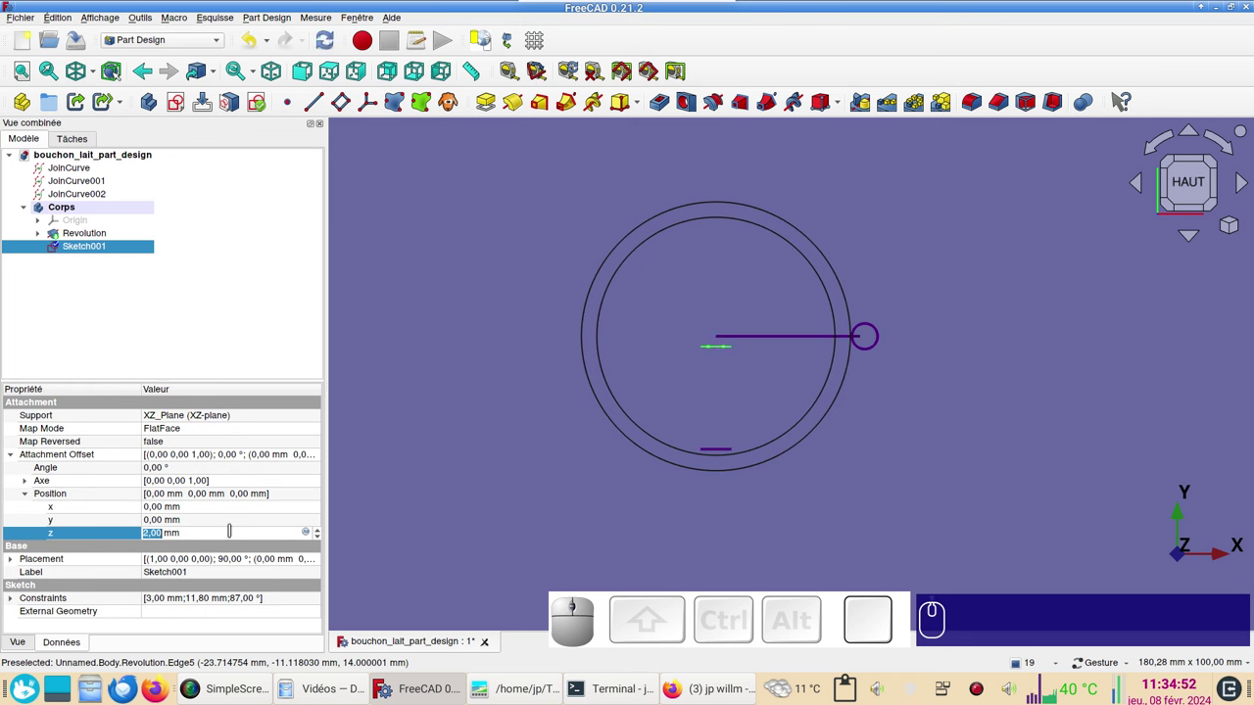
pyautogui.scroll(3)
pyautogui.scroll(3)
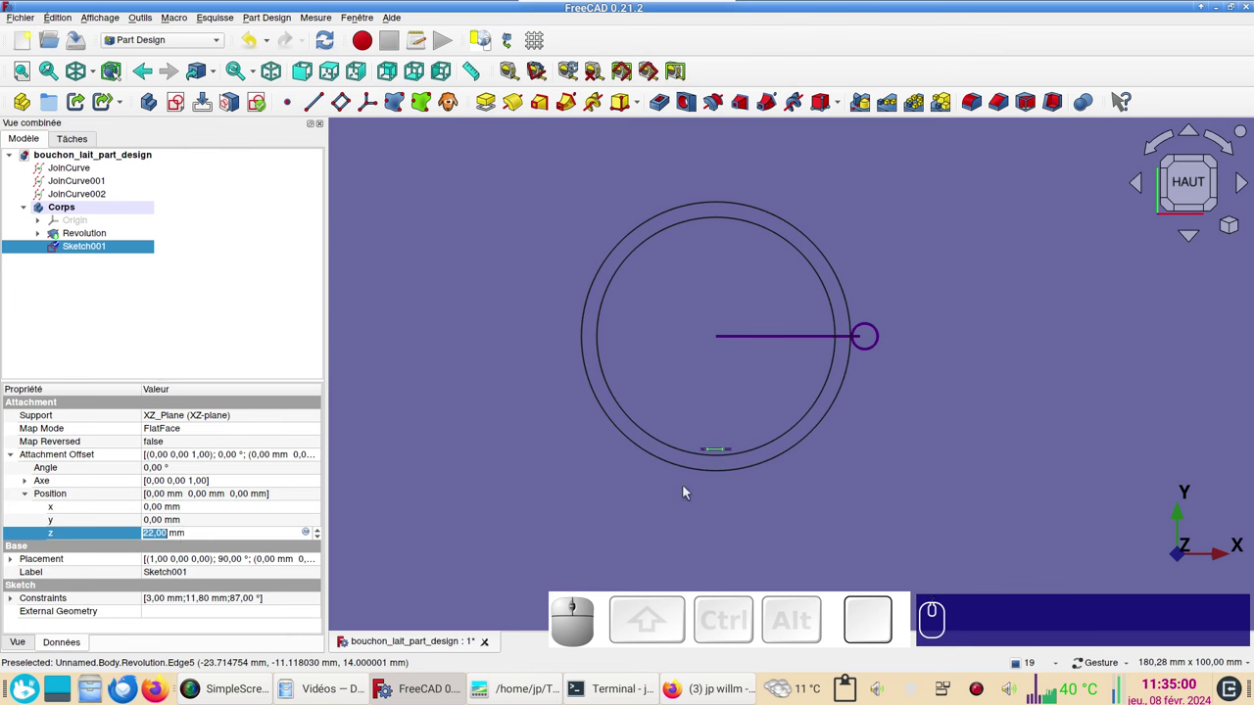
pyautogui.click(455, 283)
pyautogui.moveTo(770, 542); pyautogui.dragTo(859, 458)
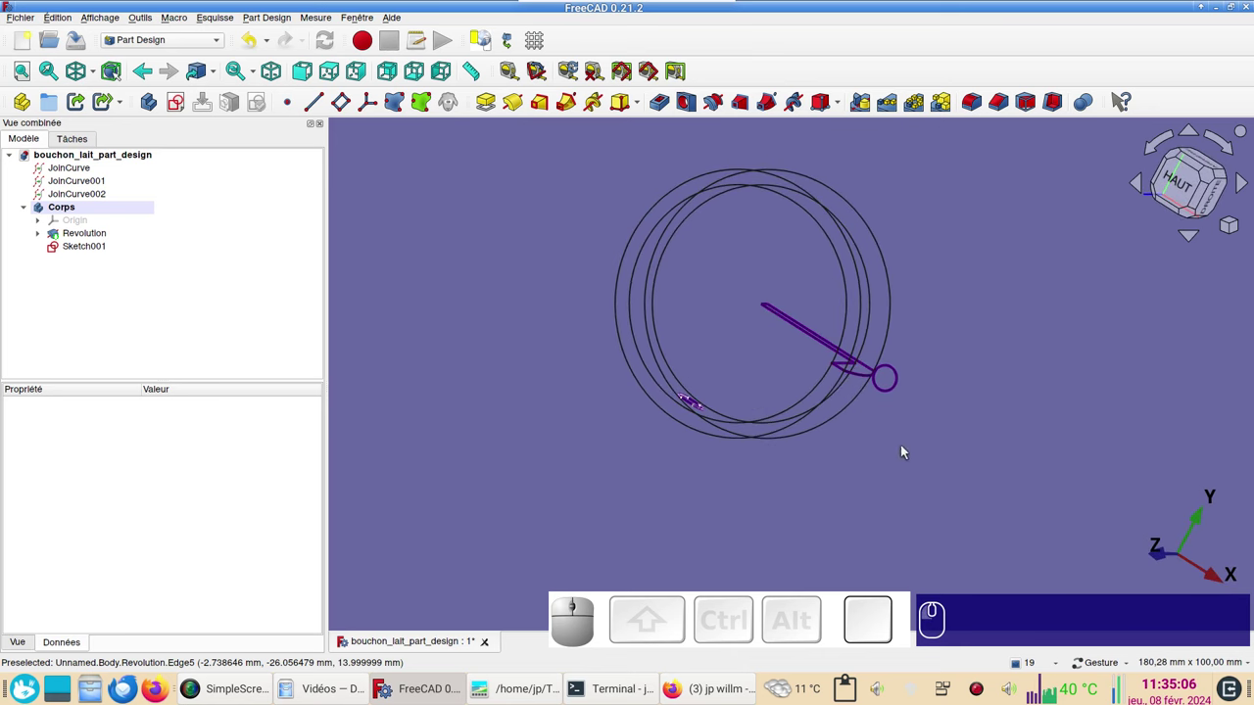
# Return to the top view and show the ring as a shaded solid.
pyautogui.click(1172, 180)
pyautogui.scroll(3)
pyautogui.moveTo(867, 480); pyautogui.dragTo(955, 504)
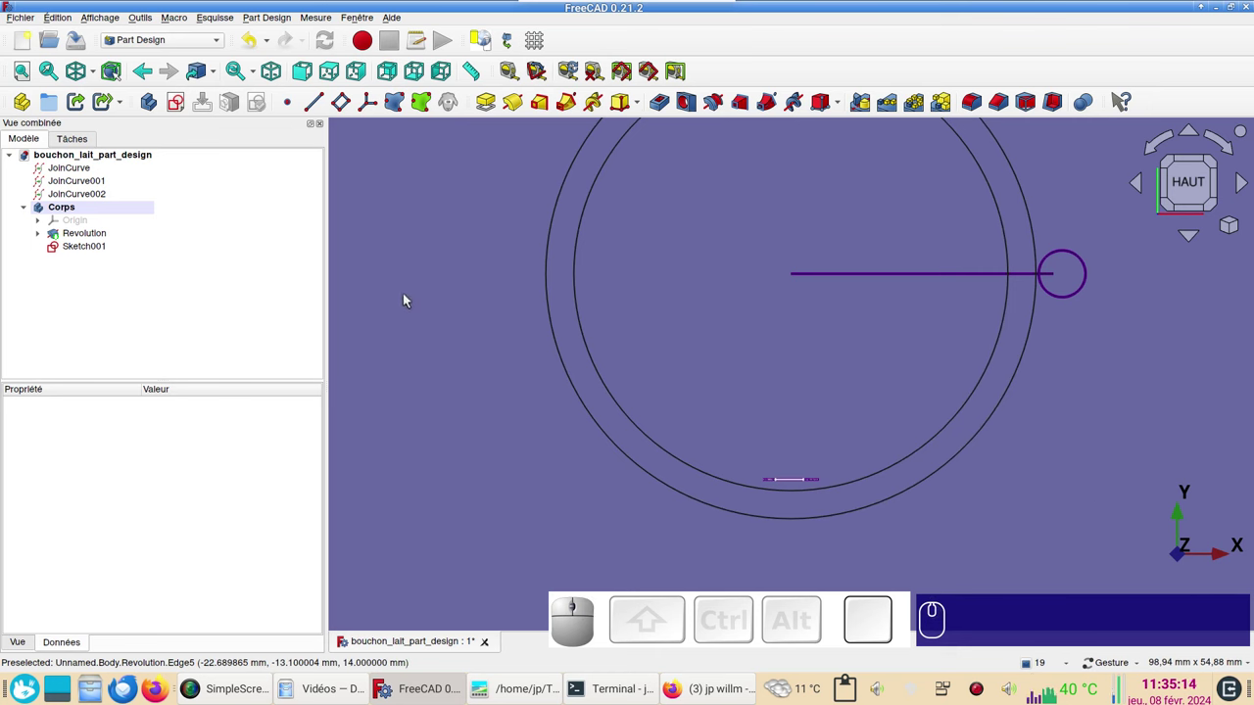
pyautogui.press('v')
pyautogui.press('v')
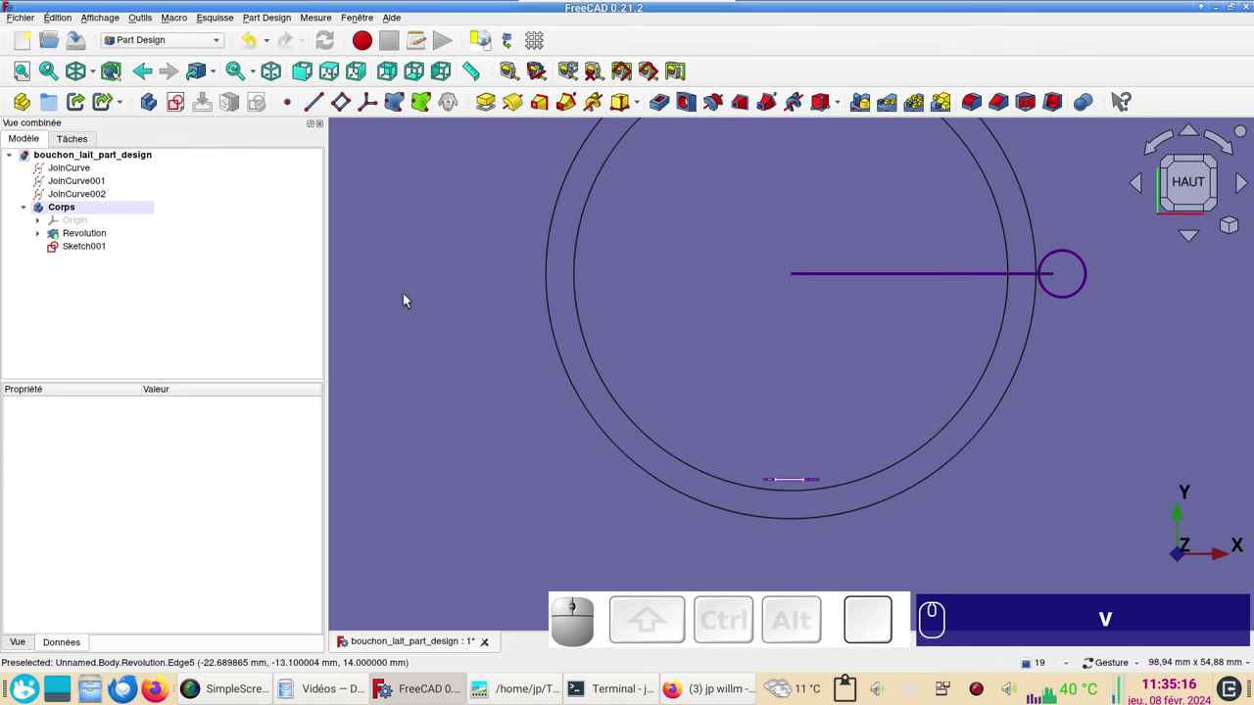
pyautogui.press('KP_1')
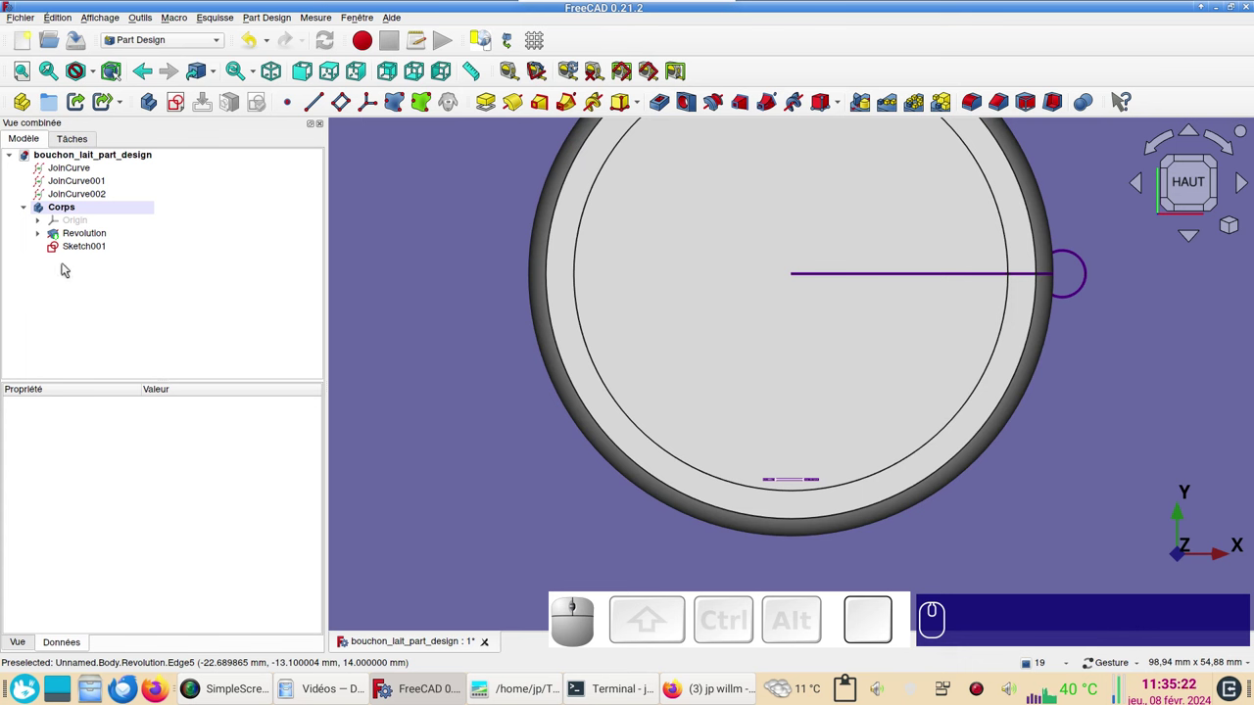
# Pad the slot sketch 3 mm into a small tab on the ring's inner wall.
pyautogui.click(94, 244)
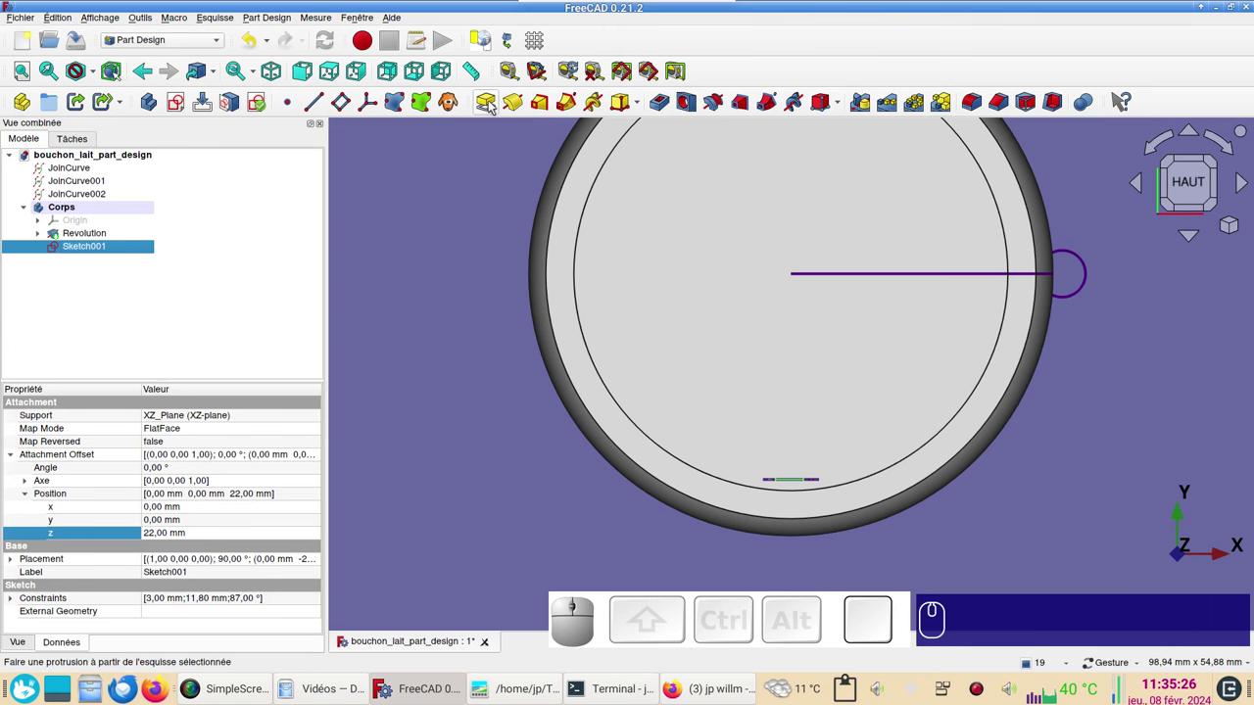
pyautogui.click(492, 104)
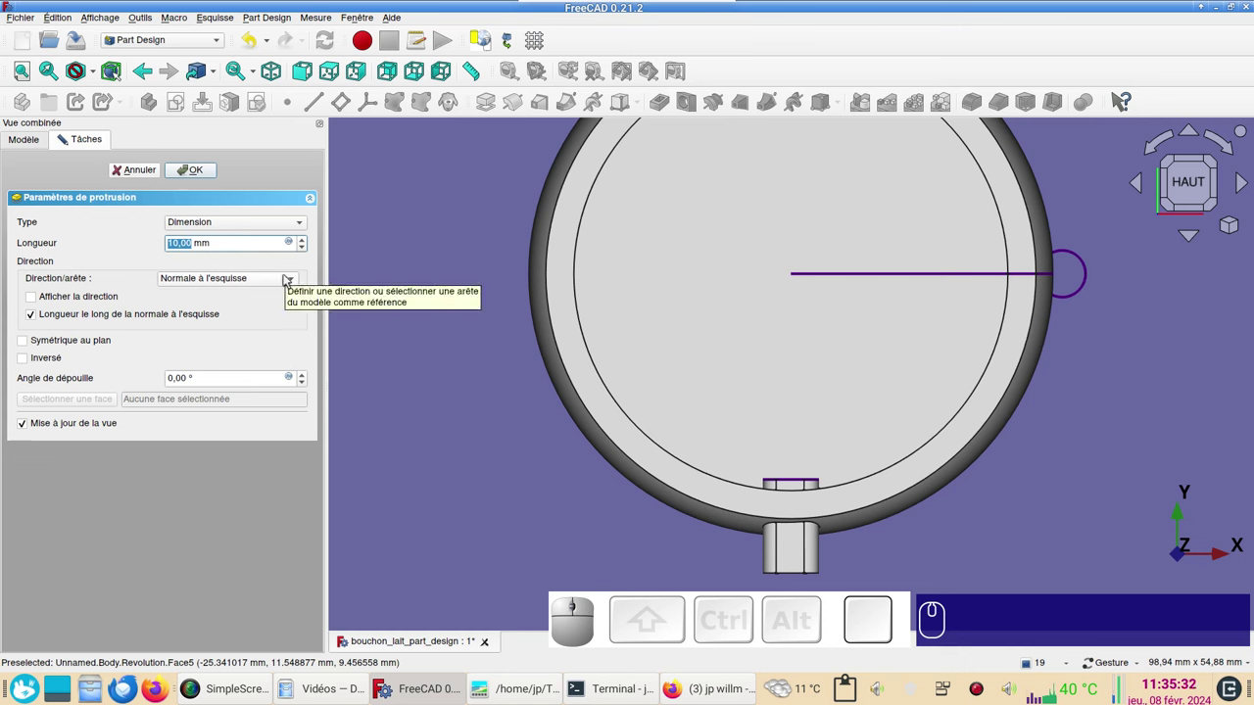
pyautogui.press('KP_3')
pyautogui.press('KP_Enter')
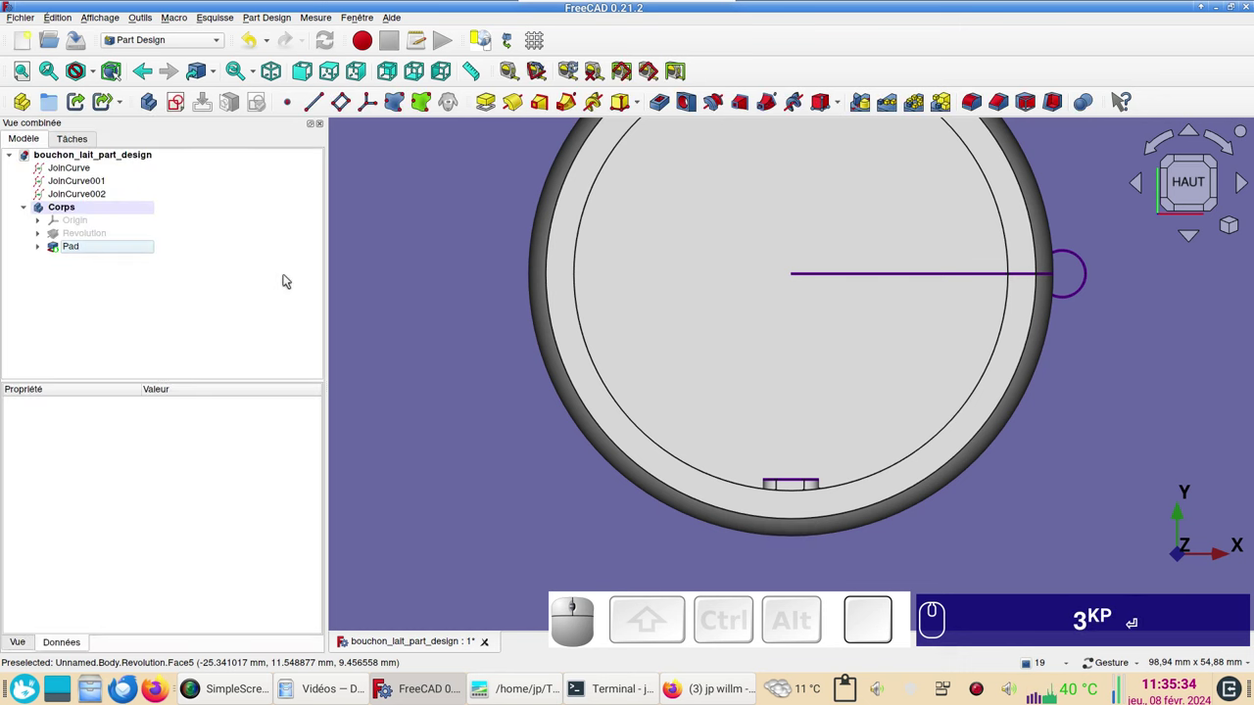
pyautogui.scroll(-3)
pyautogui.moveTo(986, 444); pyautogui.dragTo(938, 510)
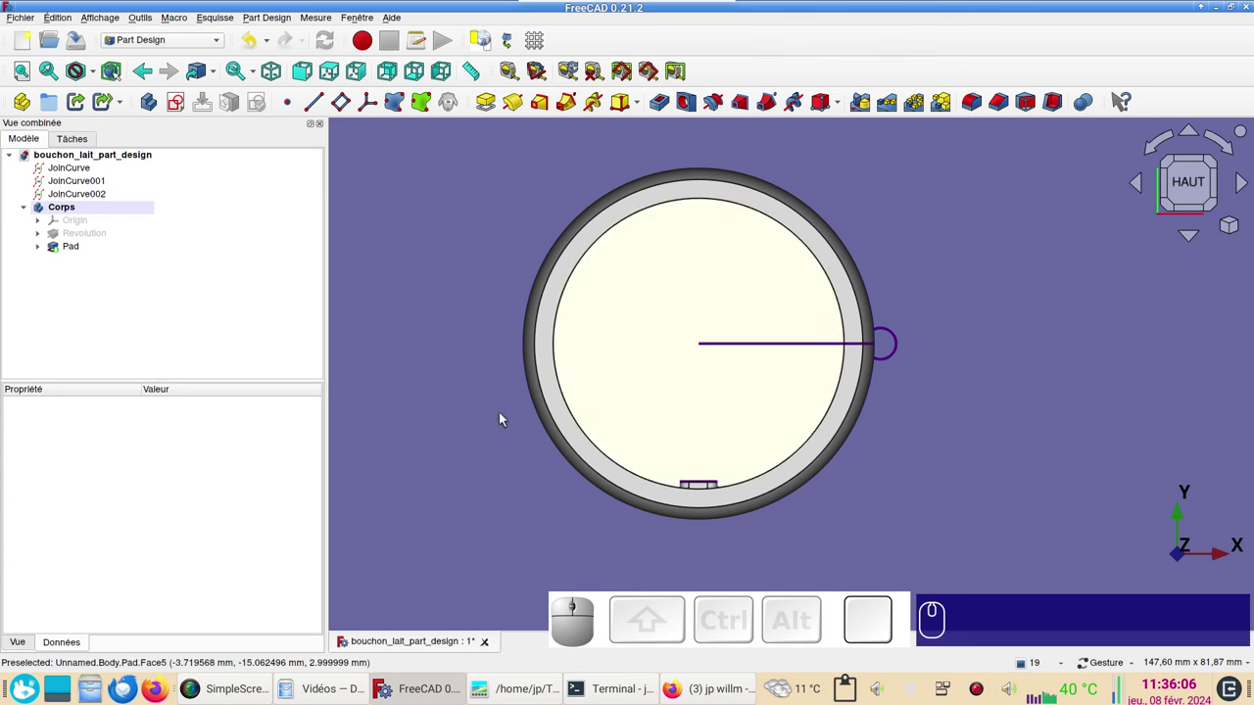
# Start a PolarPattern of the Pad tab and inspect its preview around the ring.
pyautogui.click(67, 245)
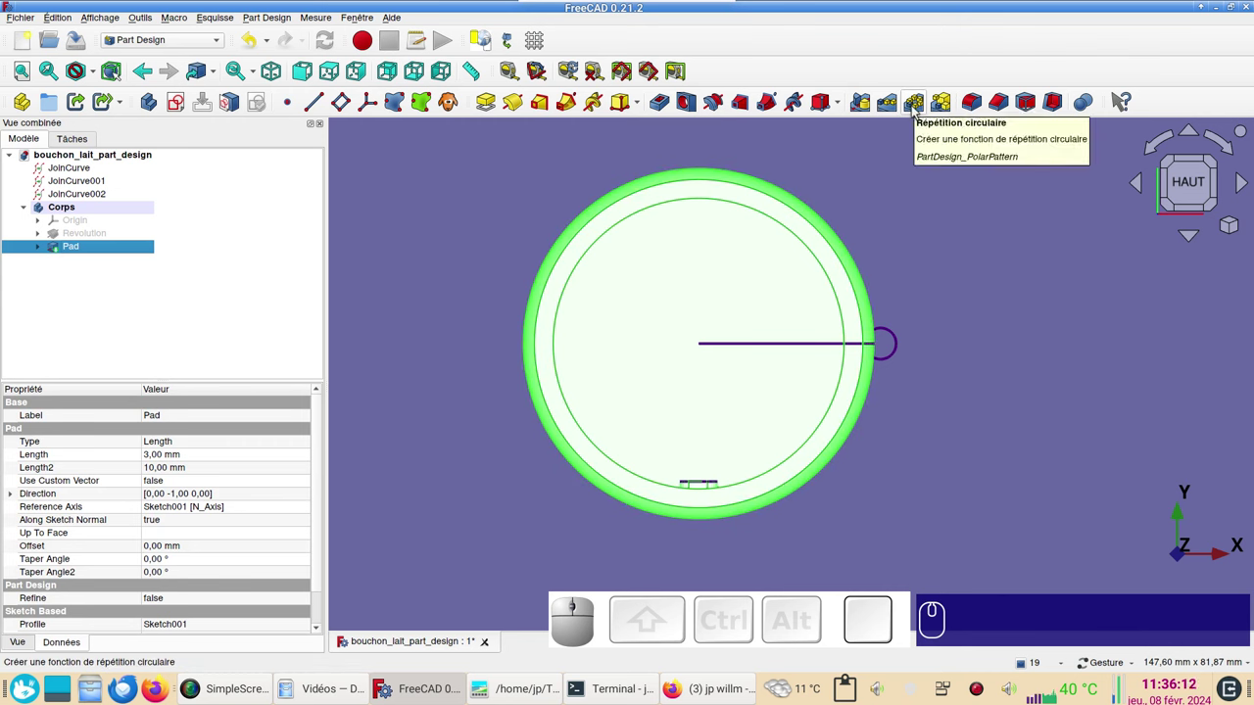
pyautogui.click(920, 107)
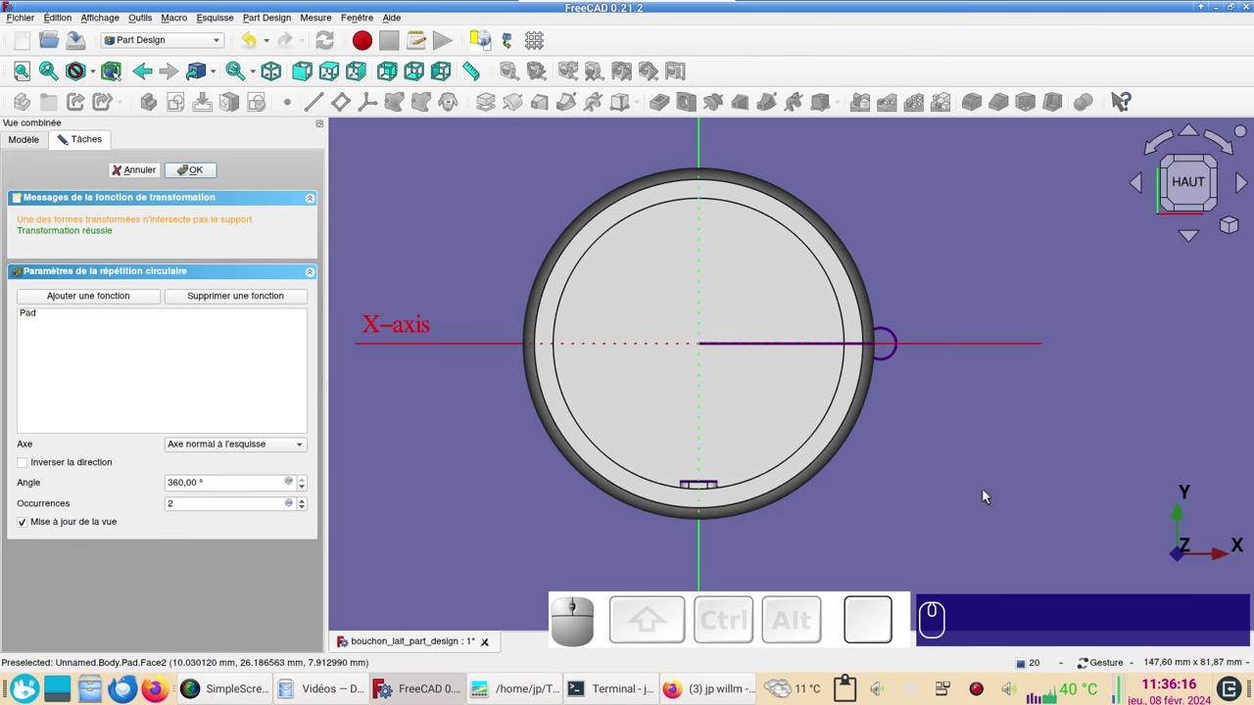
pyautogui.moveTo(1000, 505); pyautogui.dragTo(785, 548)
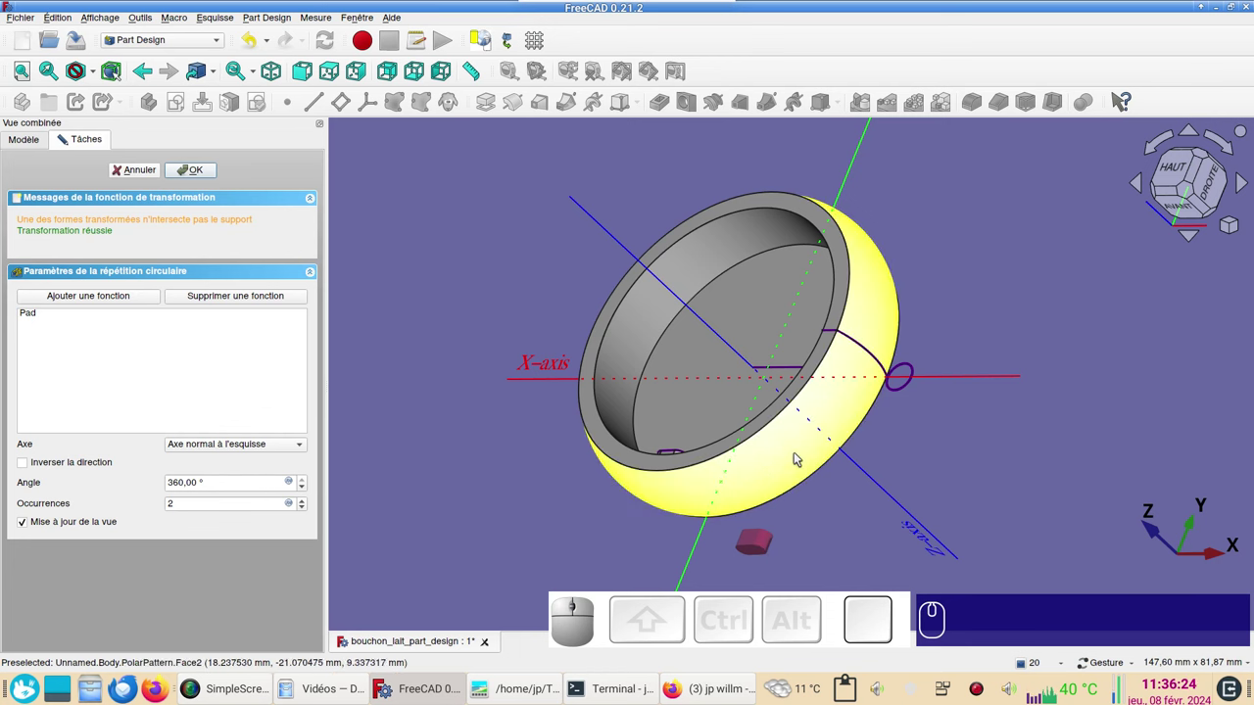
pyautogui.click(1011, 450)
pyautogui.moveTo(868, 528); pyautogui.dragTo(971, 497)
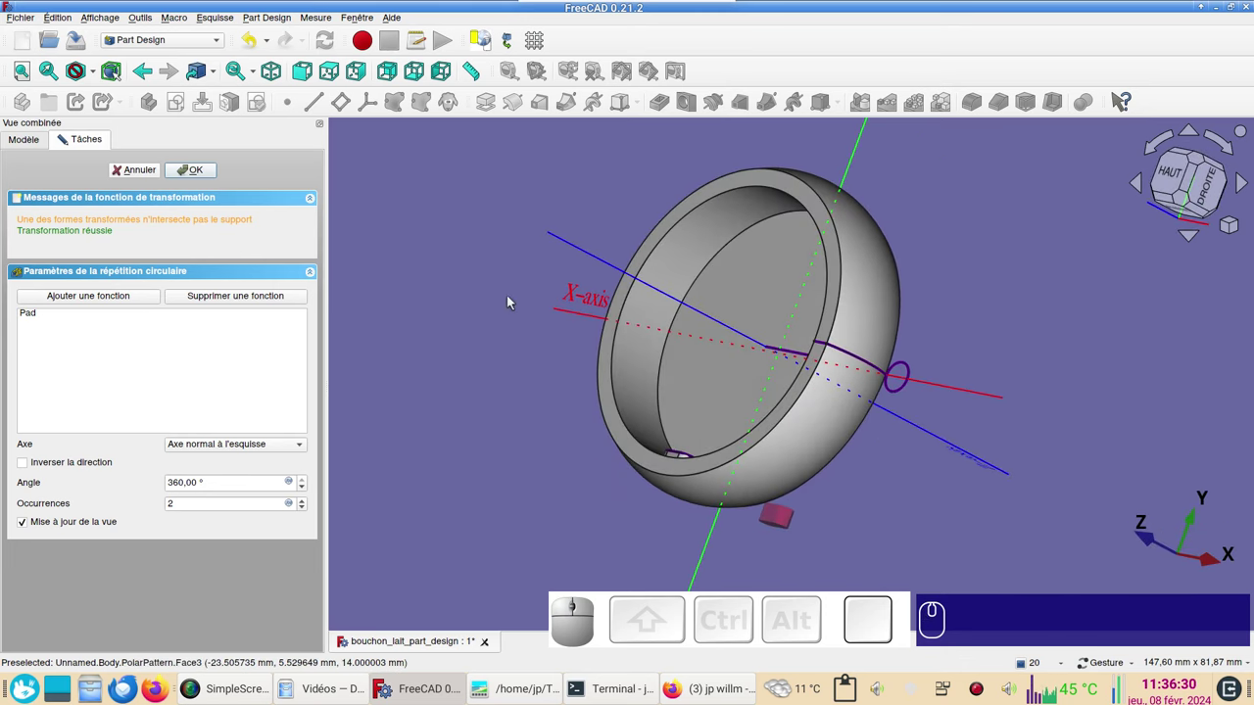
pyautogui.moveTo(475, 474); pyautogui.dragTo(601, 345)
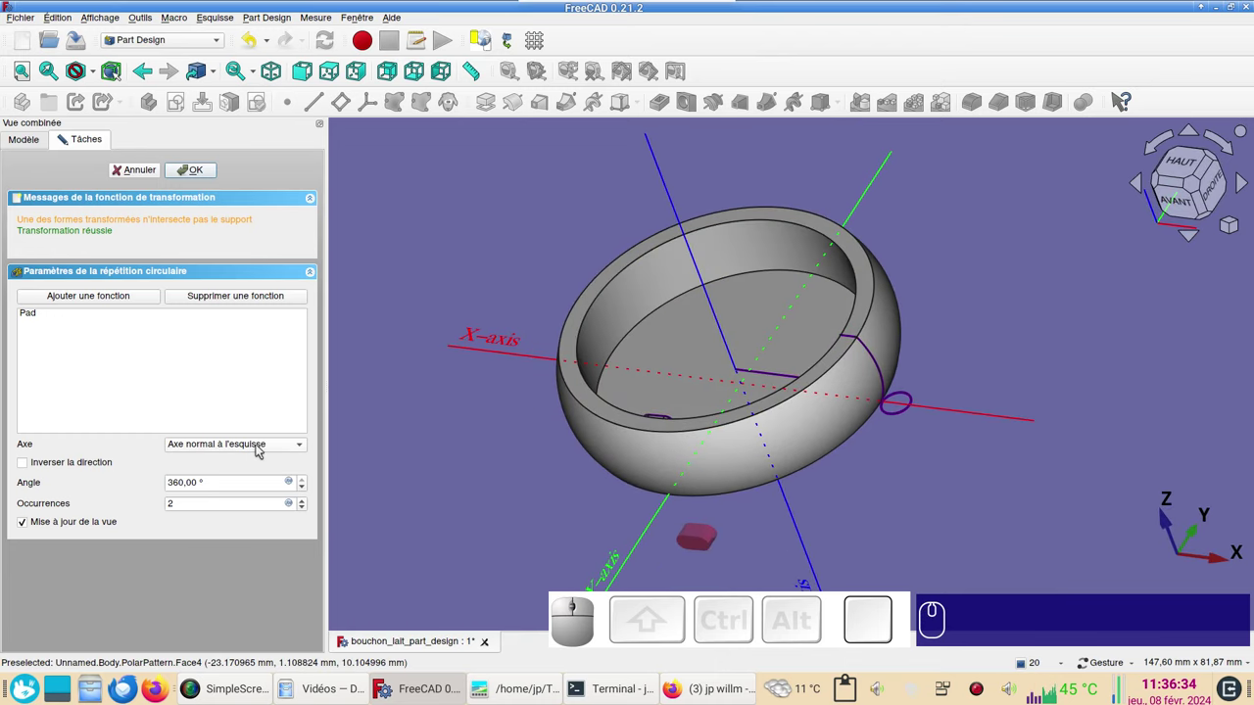
# Set the pattern's rotation axis to the Z axis via Select reference.
pyautogui.click(265, 447)
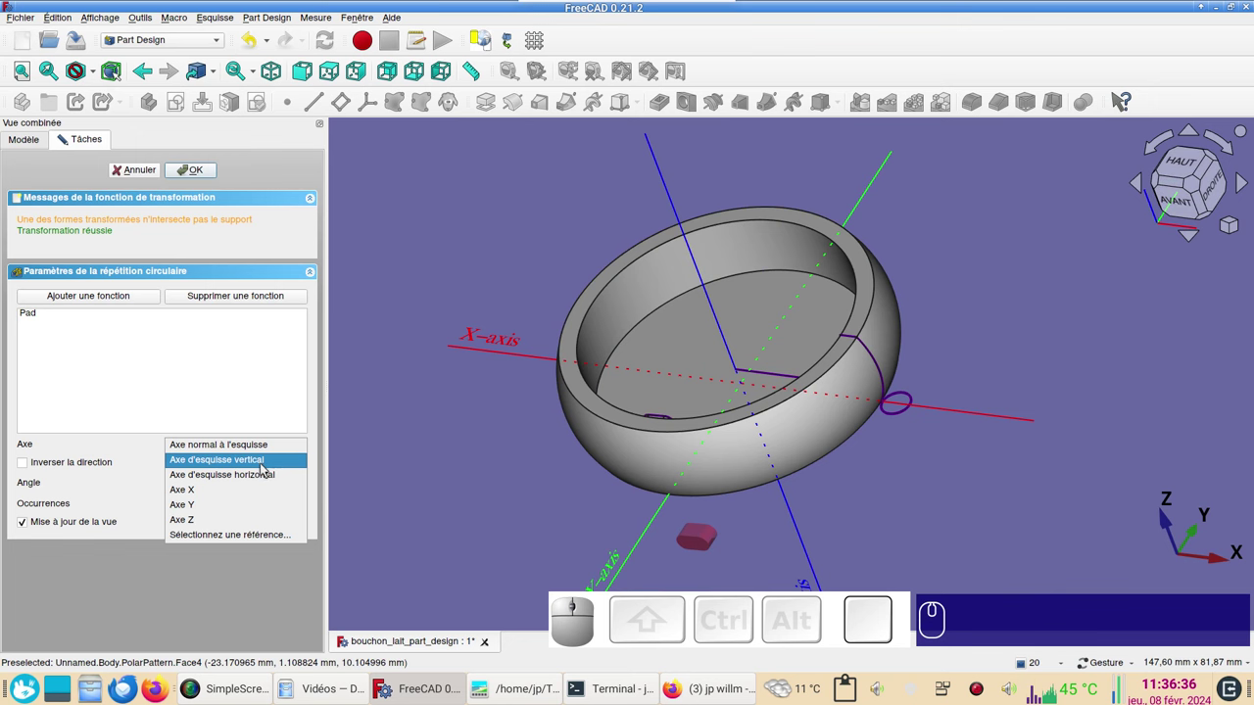
pyautogui.click(269, 466)
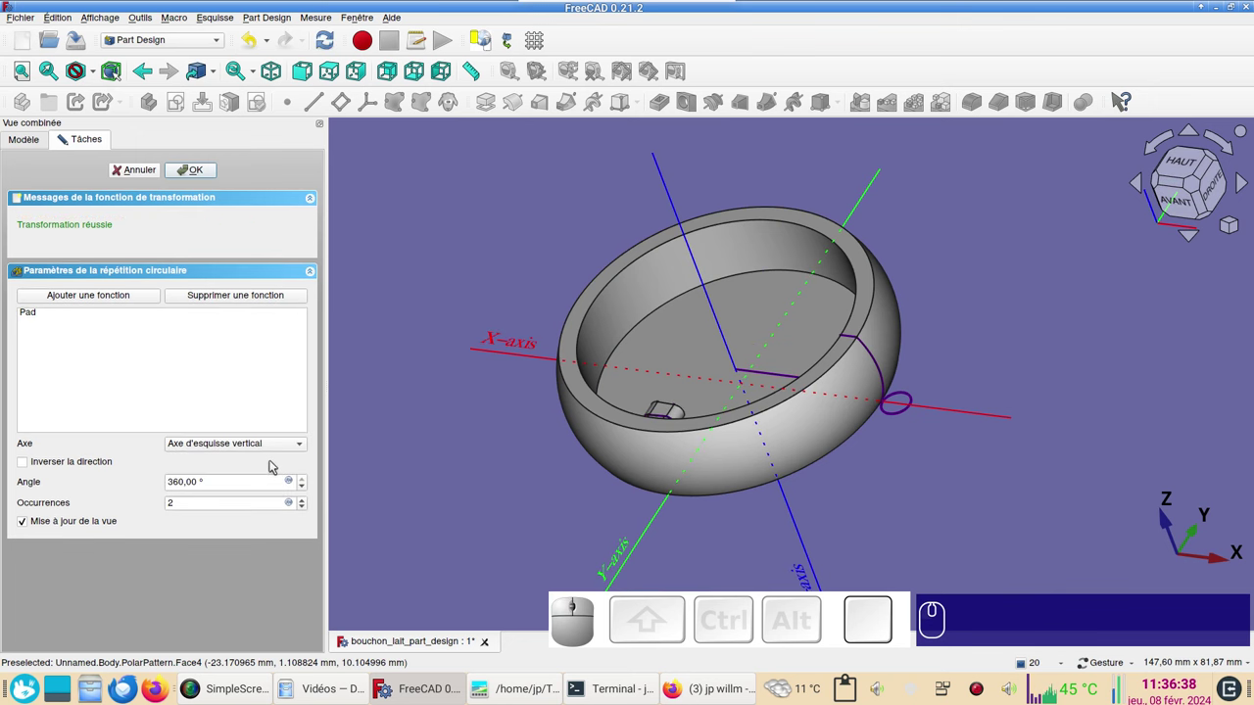
pyautogui.moveTo(706, 489); pyautogui.dragTo(459, 531)
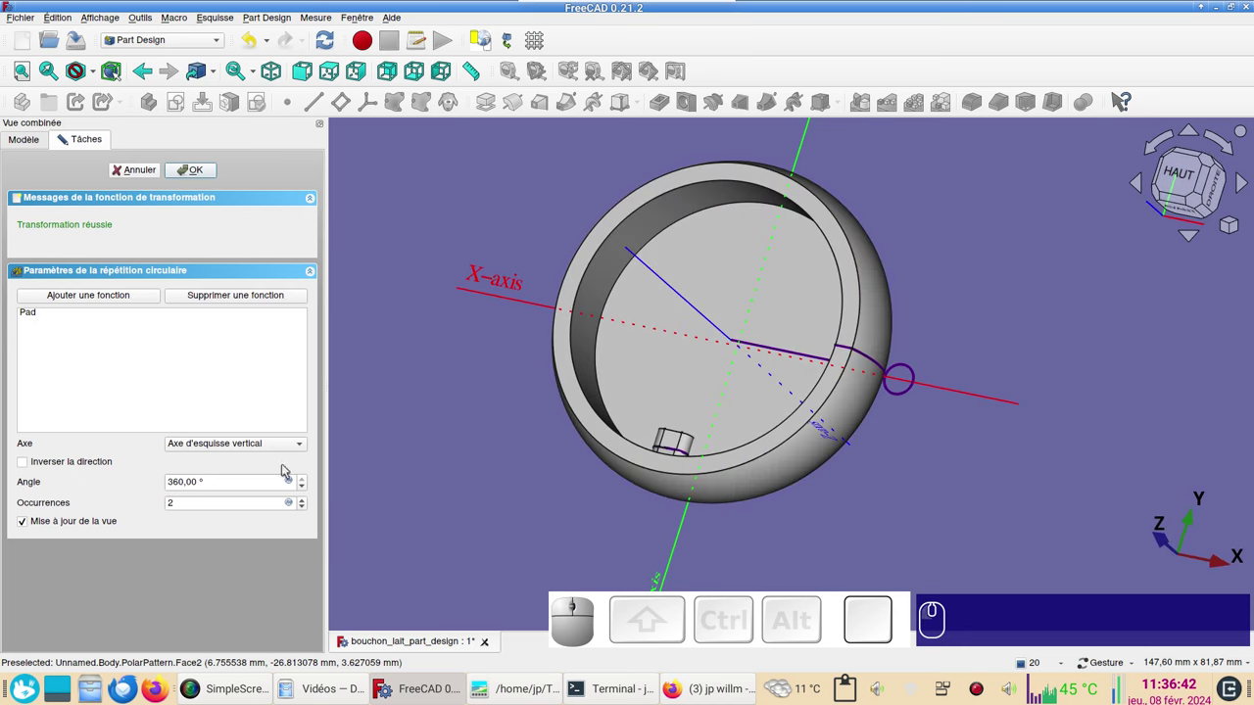
pyautogui.click(282, 443)
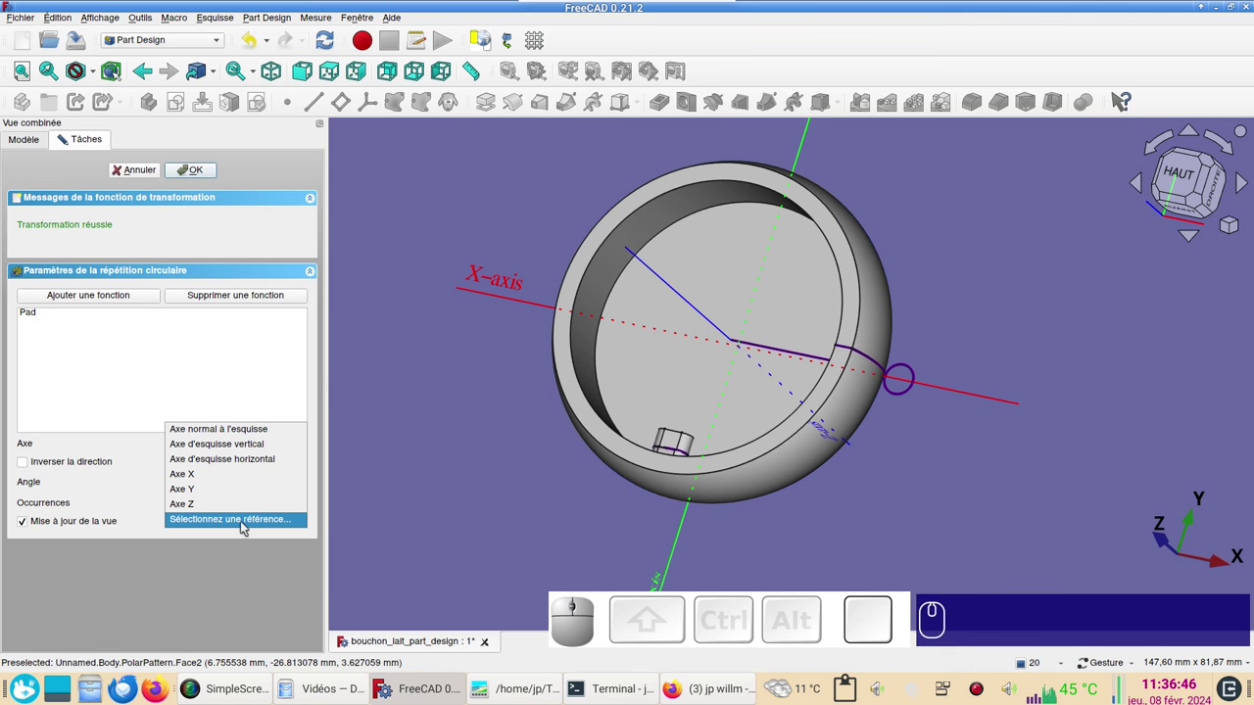
pyautogui.click(246, 522)
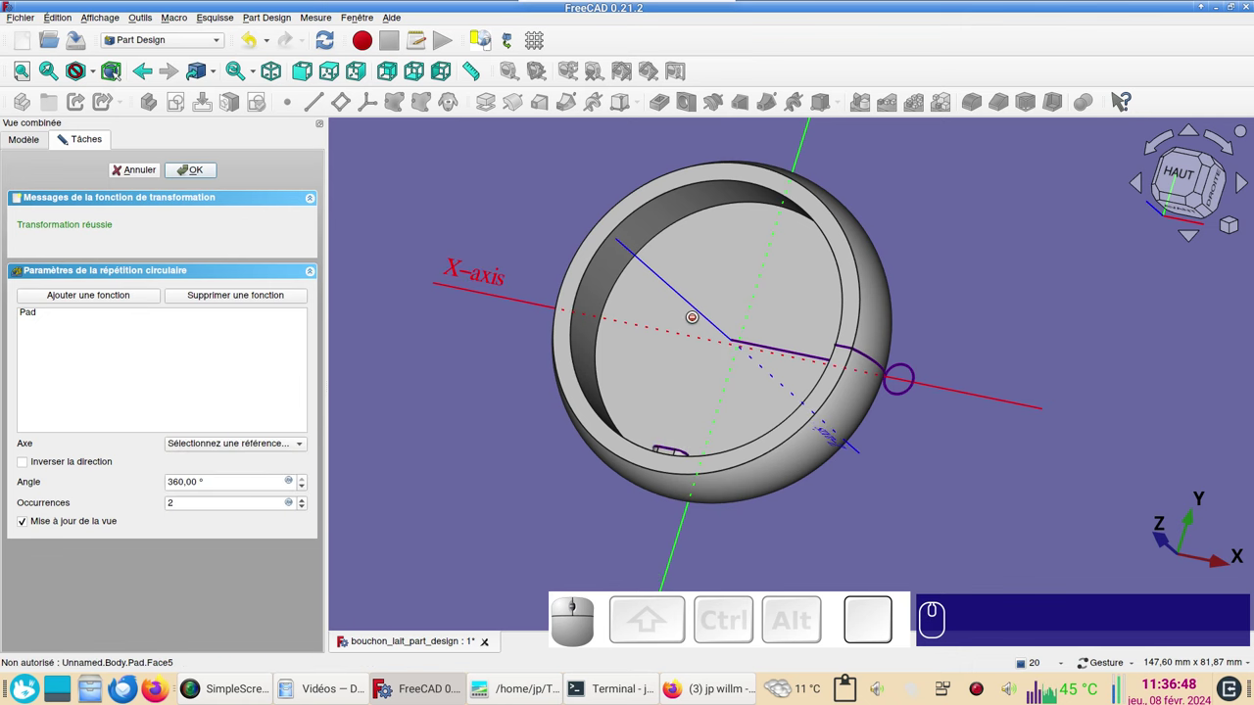
pyautogui.click(692, 306)
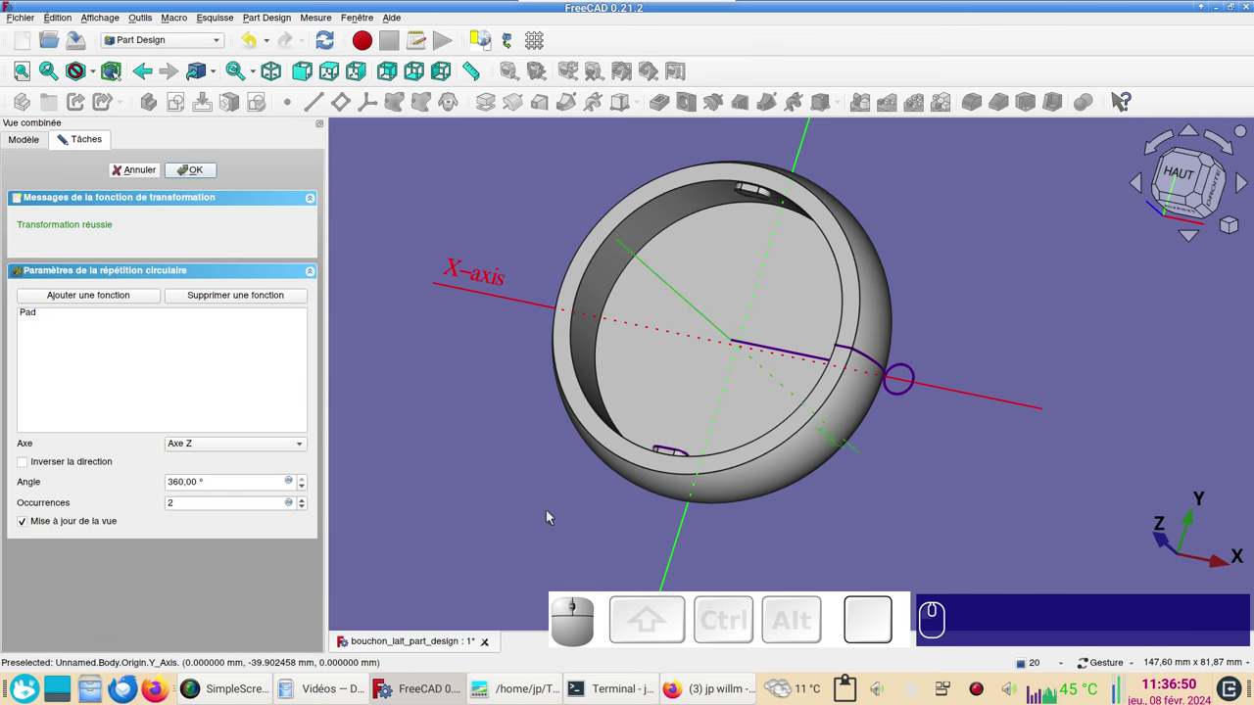
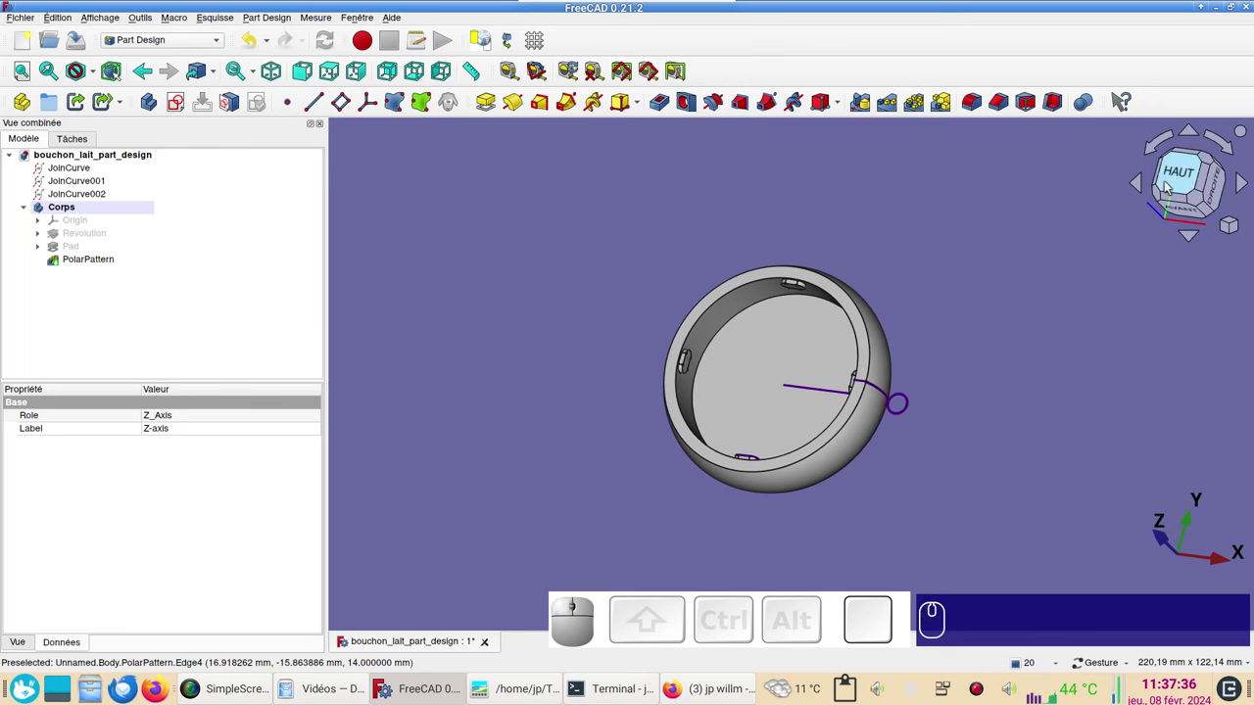
# Create a new sketch on the XY plane and show the ring cut in section at the sketch plane.
pyautogui.click(1188, 179)
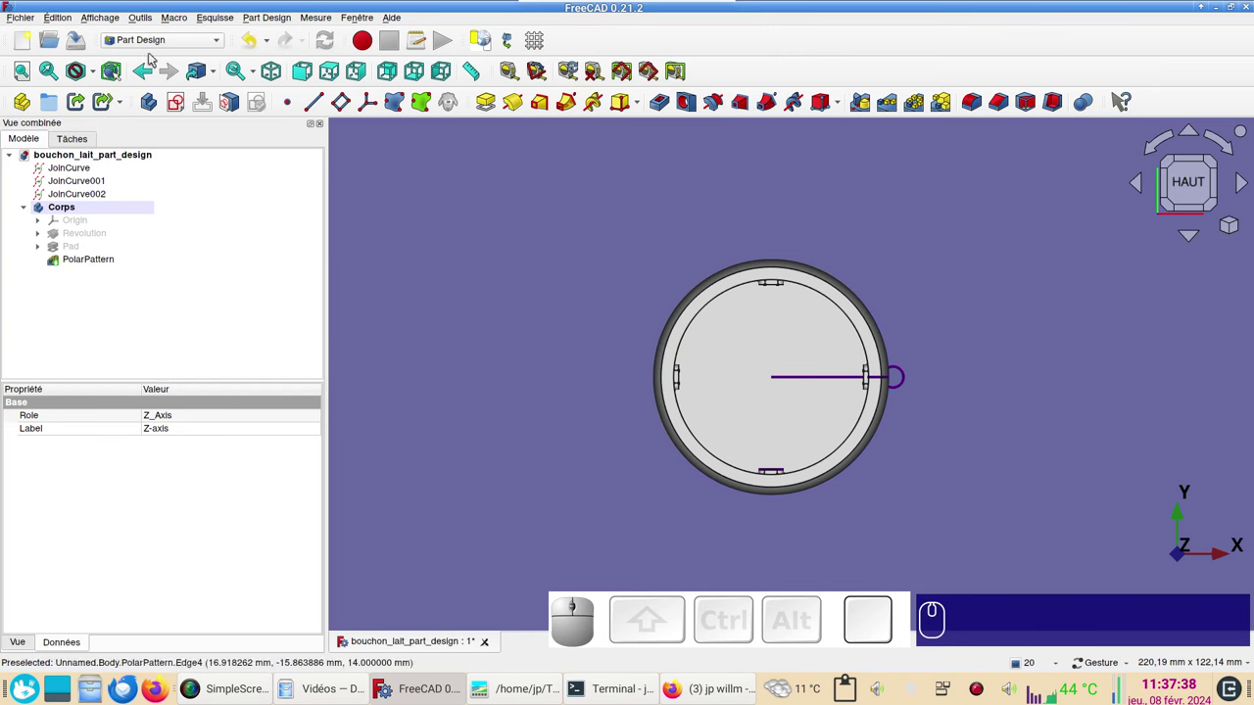
pyautogui.click(178, 107)
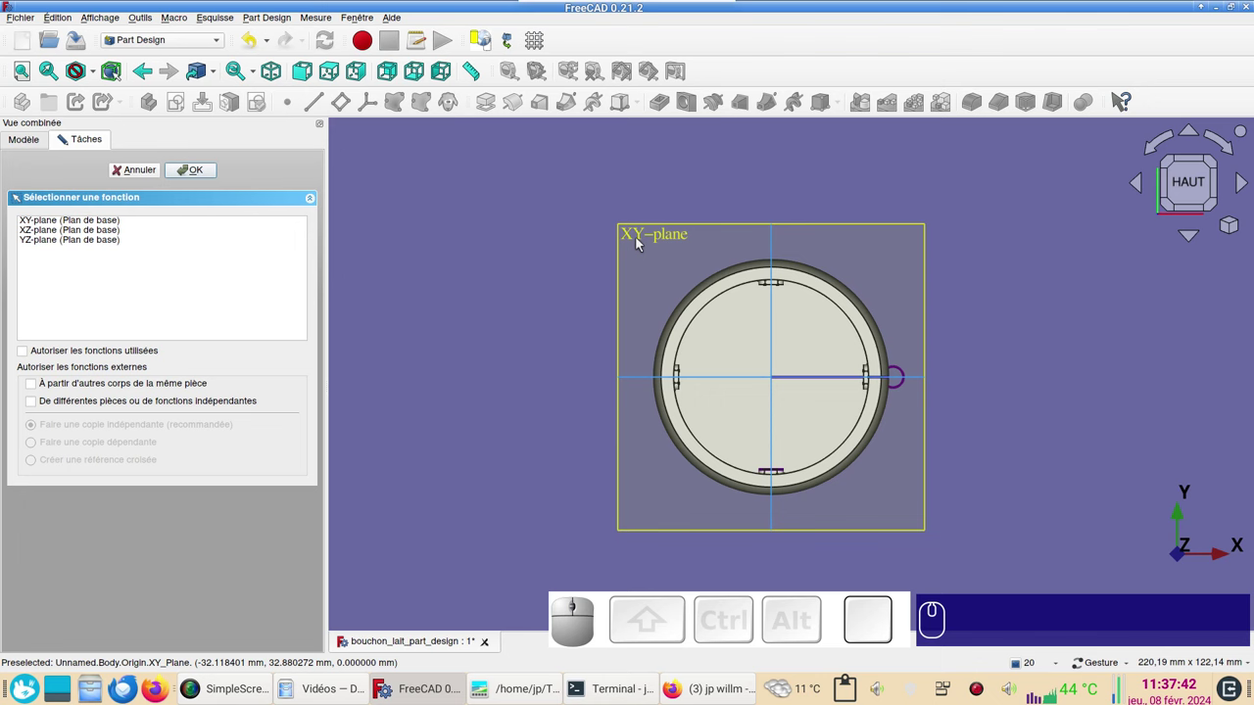
pyautogui.click(73, 224)
pyautogui.click(191, 177)
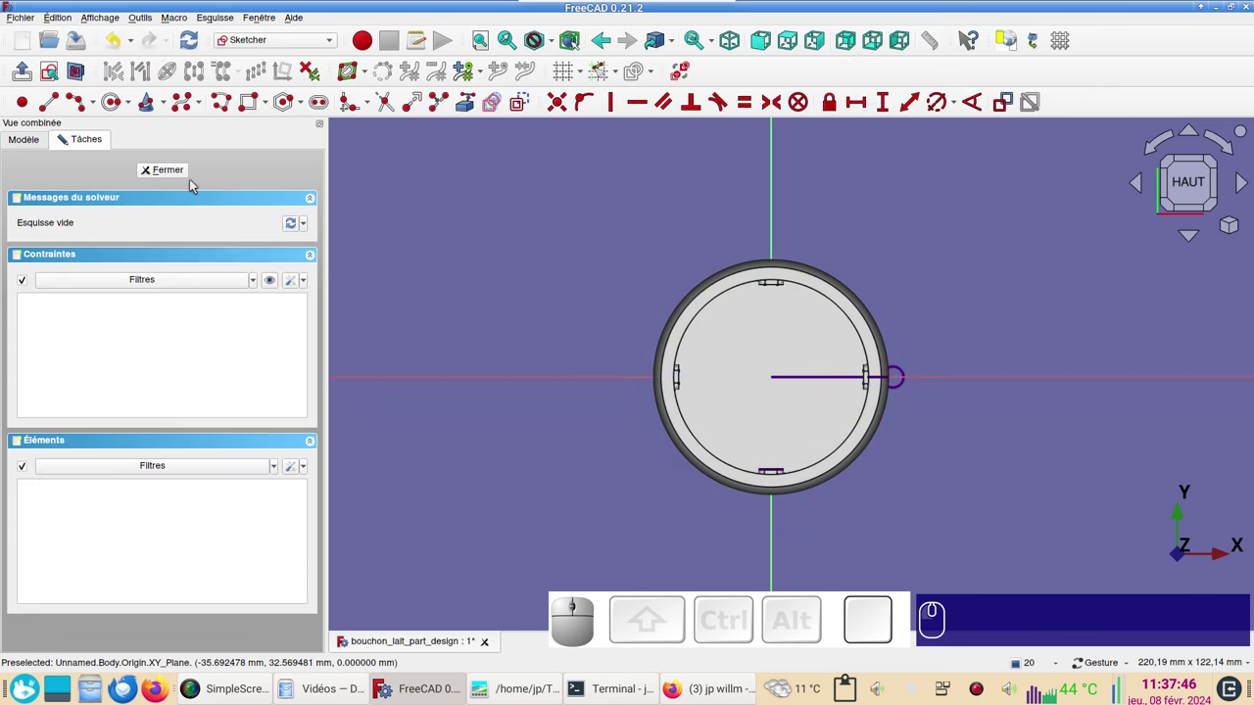
pyautogui.scroll(3)
pyautogui.rightClick(832, 376)
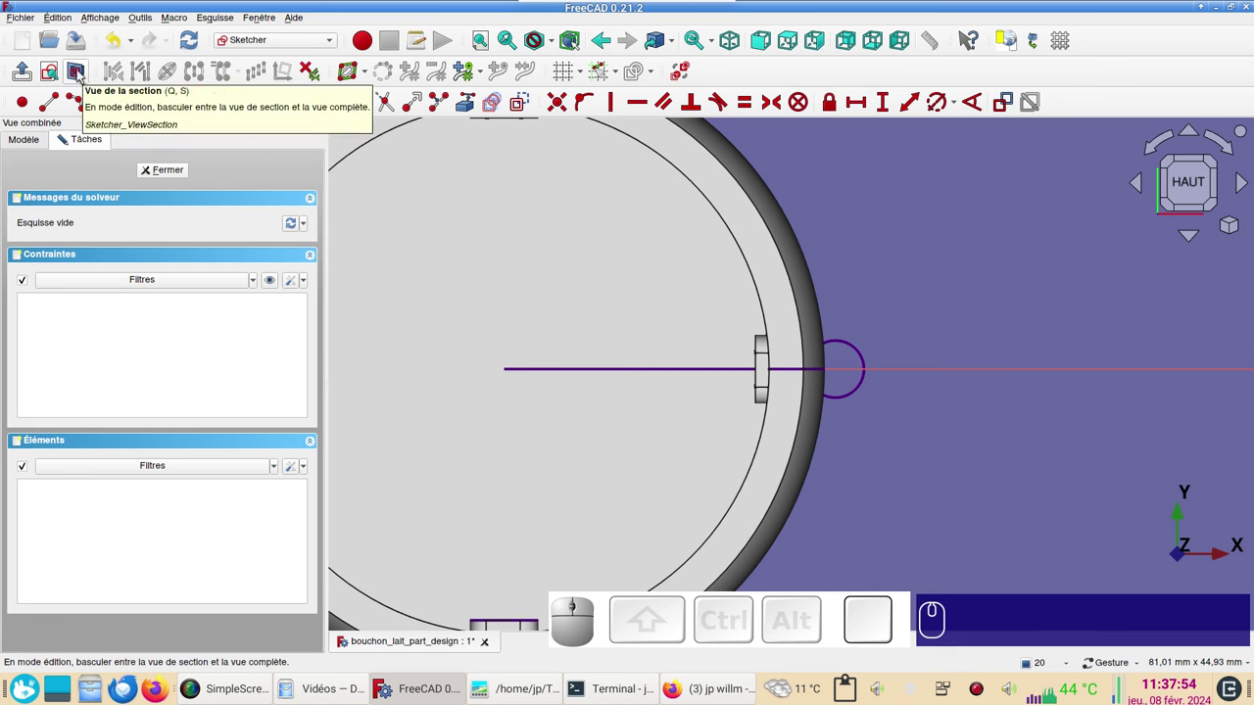
pyautogui.click(80, 73)
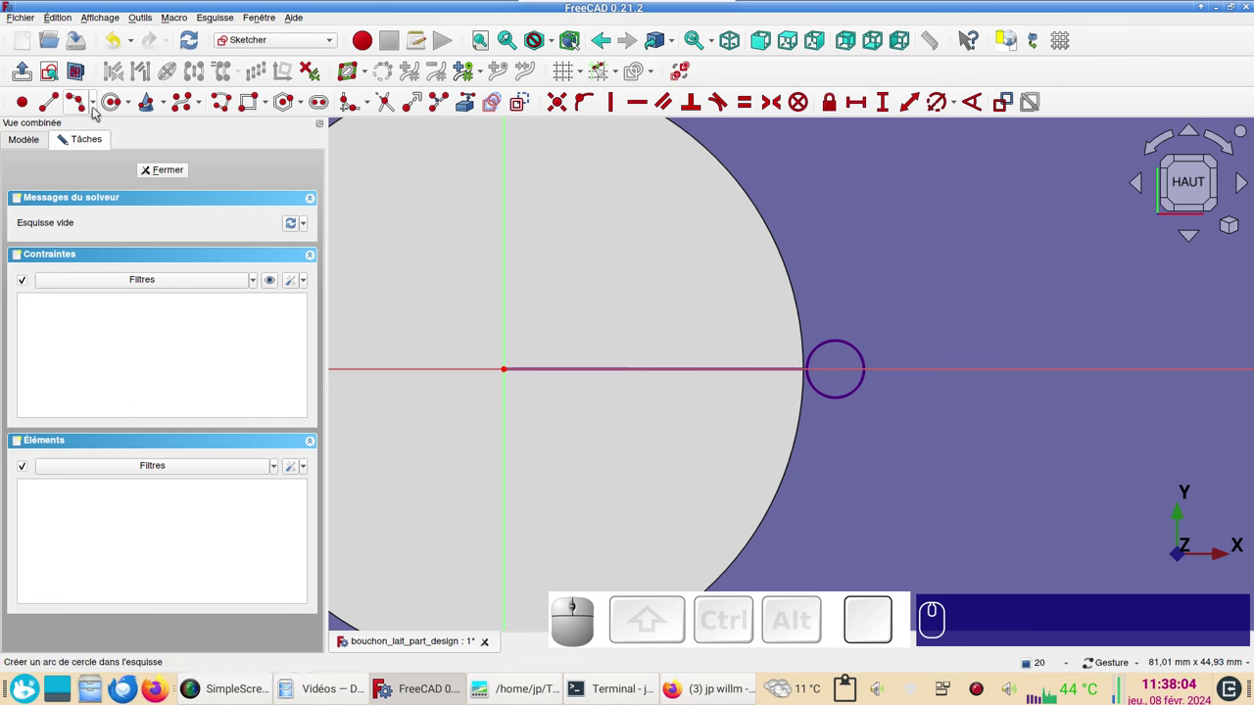
# Draw a circle on the horizontal axis and constrain its diameter to 5 mm.
pyautogui.click(114, 106)
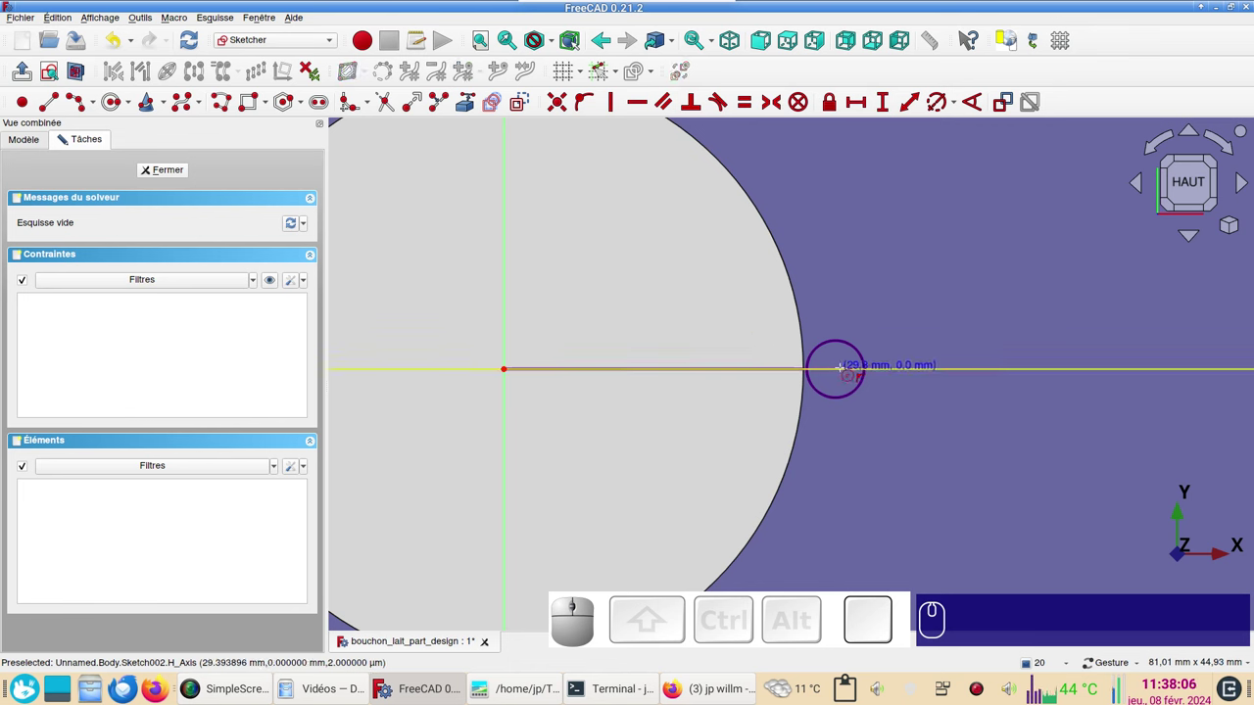
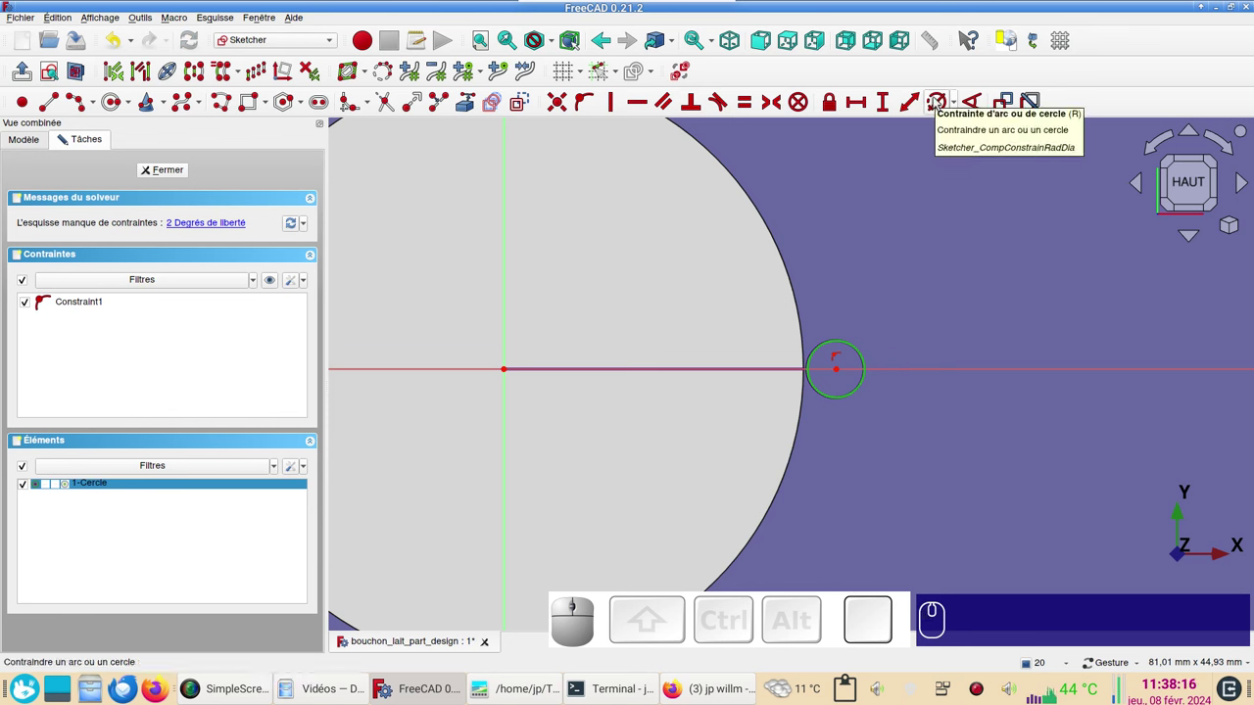
pyautogui.press('r')
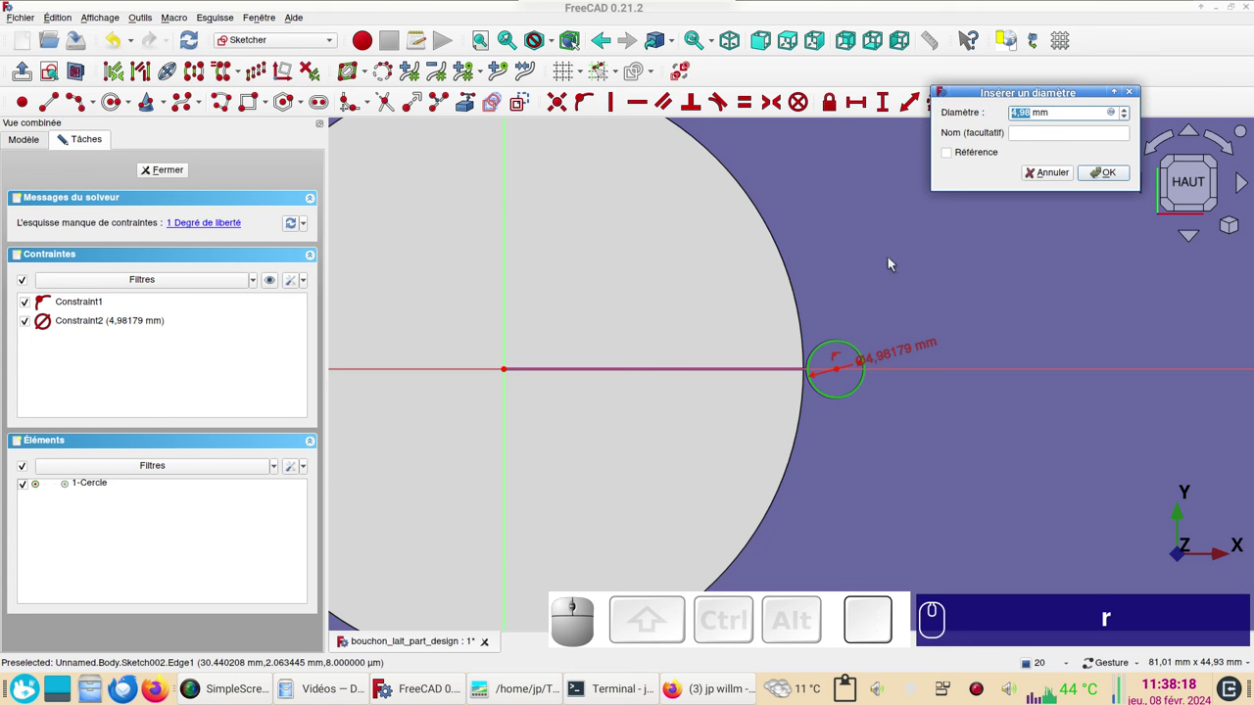
pyautogui.press('KP_5')
pyautogui.press('KP_Enter')
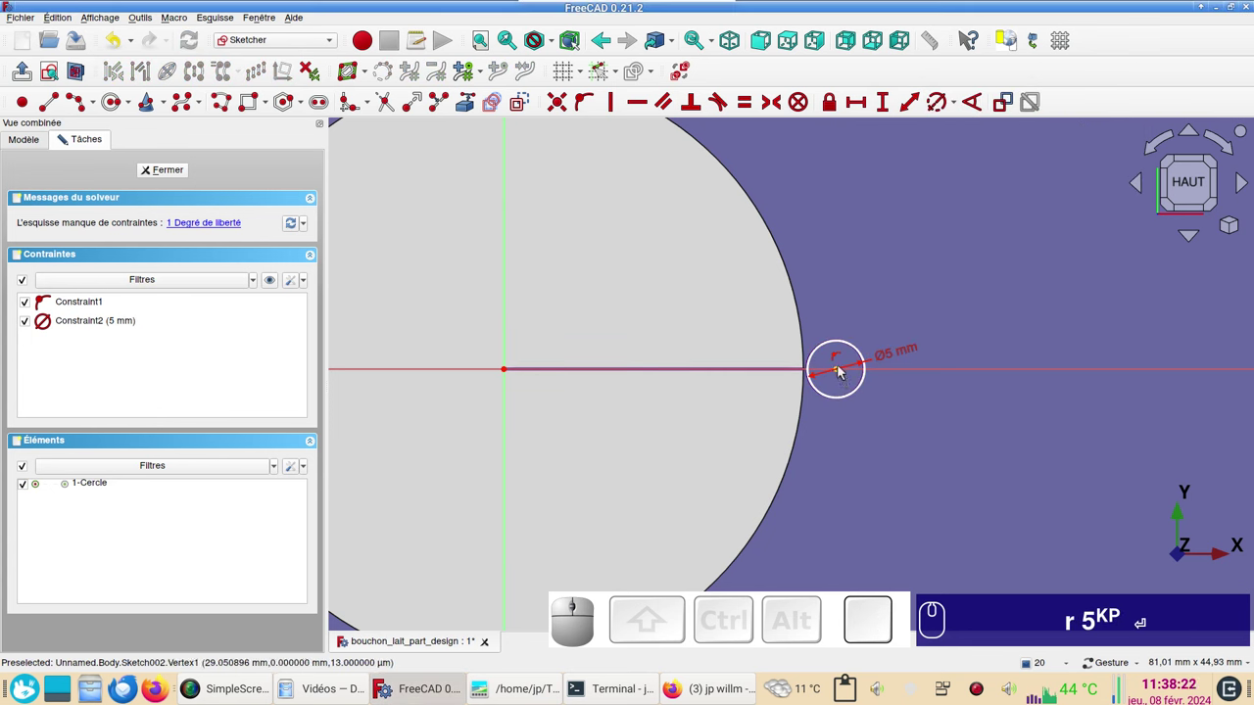
# Fix the circle's centre 29 mm horizontally from the origin.
pyautogui.click(841, 369)
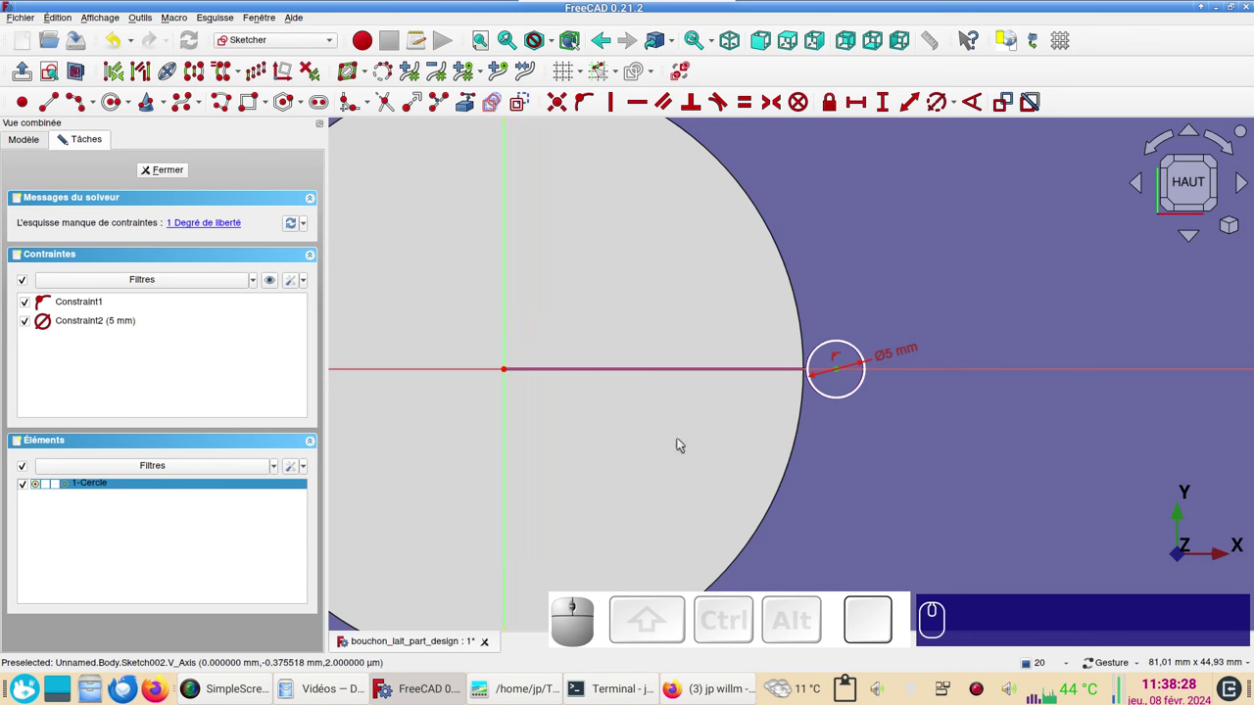
pyautogui.press('l')
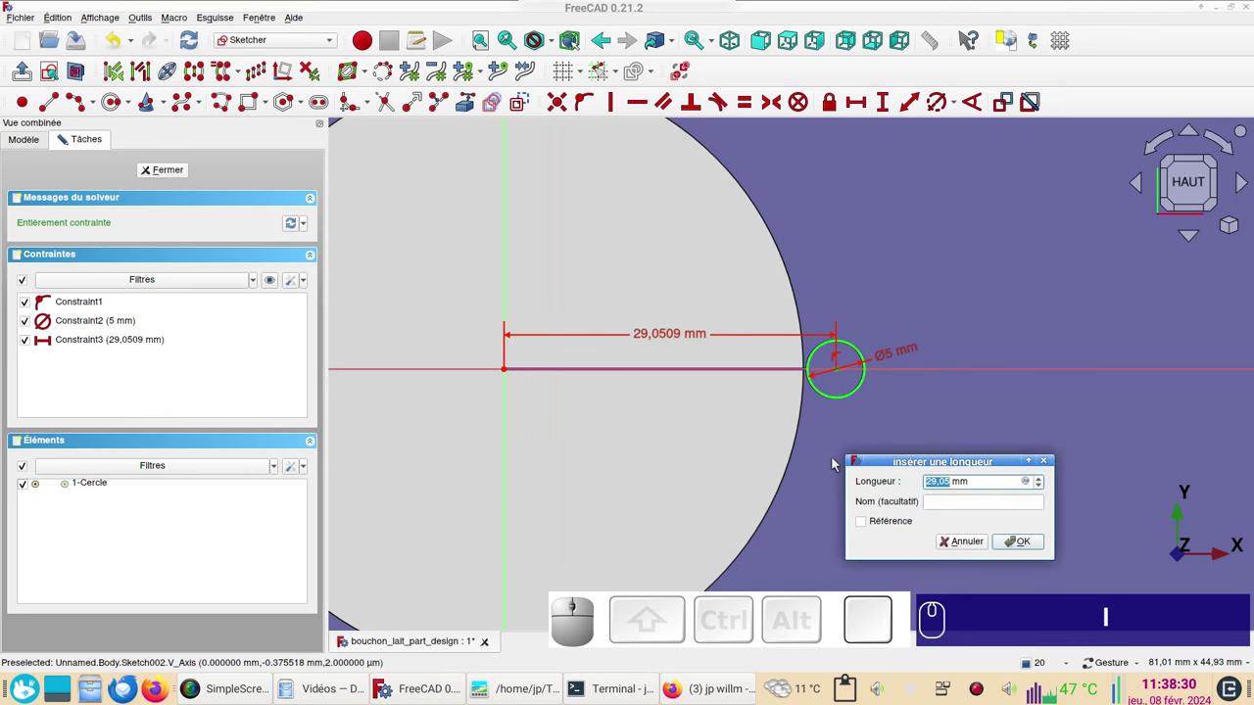
pyautogui.press('KP_2')
pyautogui.press('KP_9')
pyautogui.press('KP_Enter')
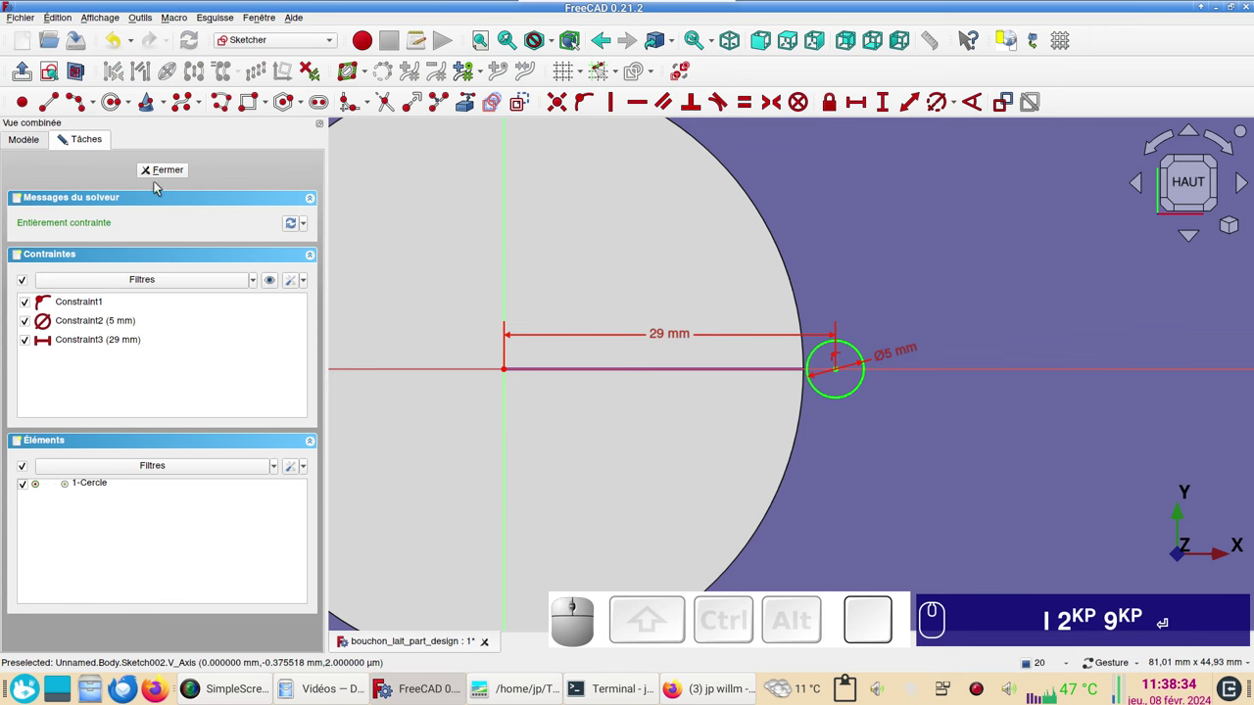
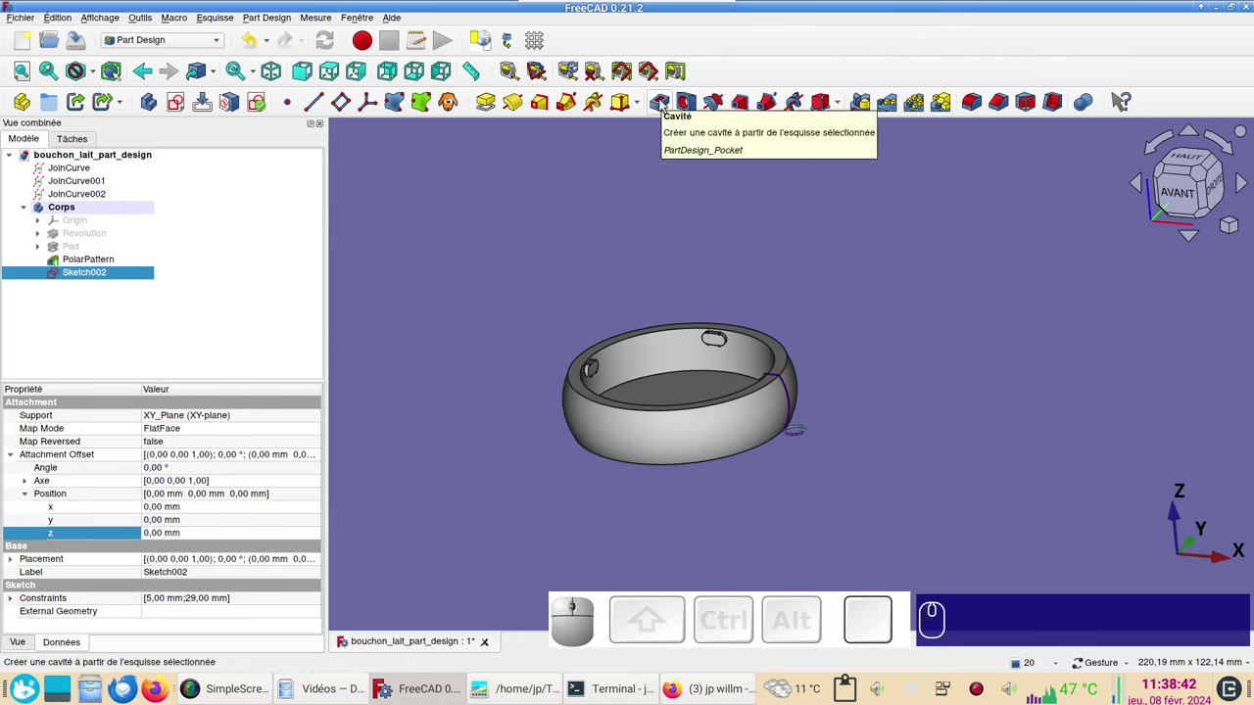
# Pocket the 5 mm circle through all, reversed, to cut one groove in the outer wall.
pyautogui.click(663, 103)
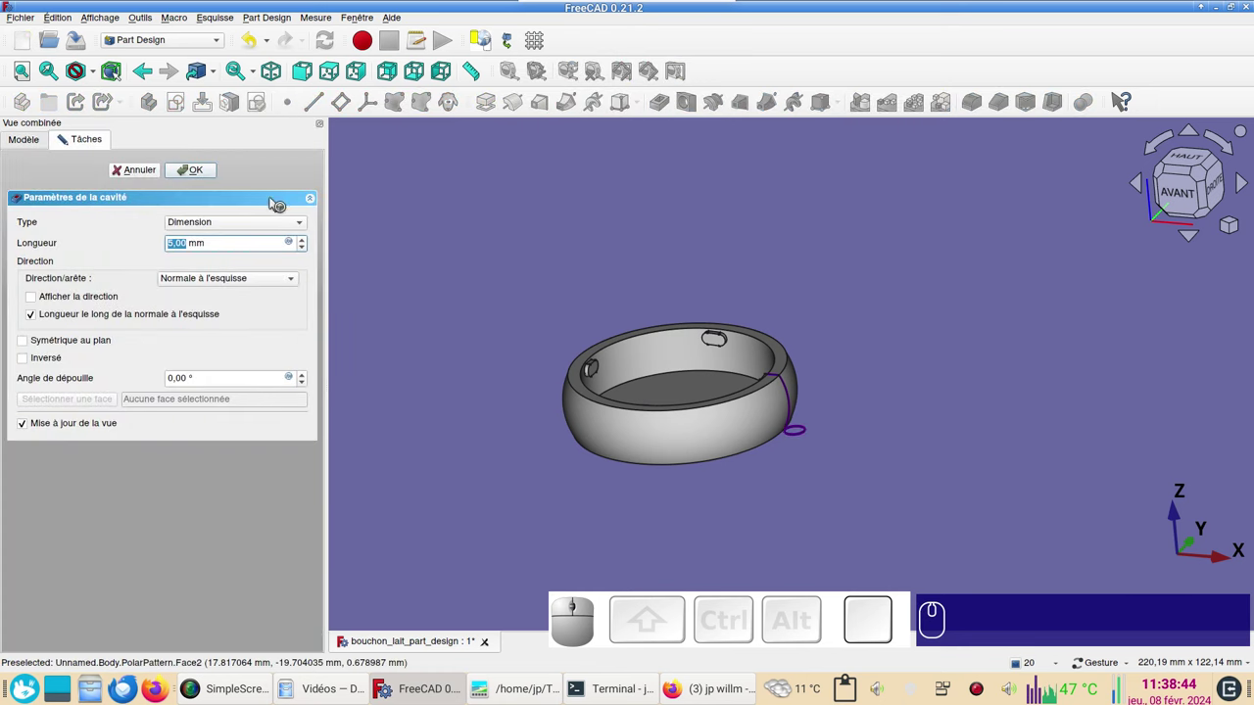
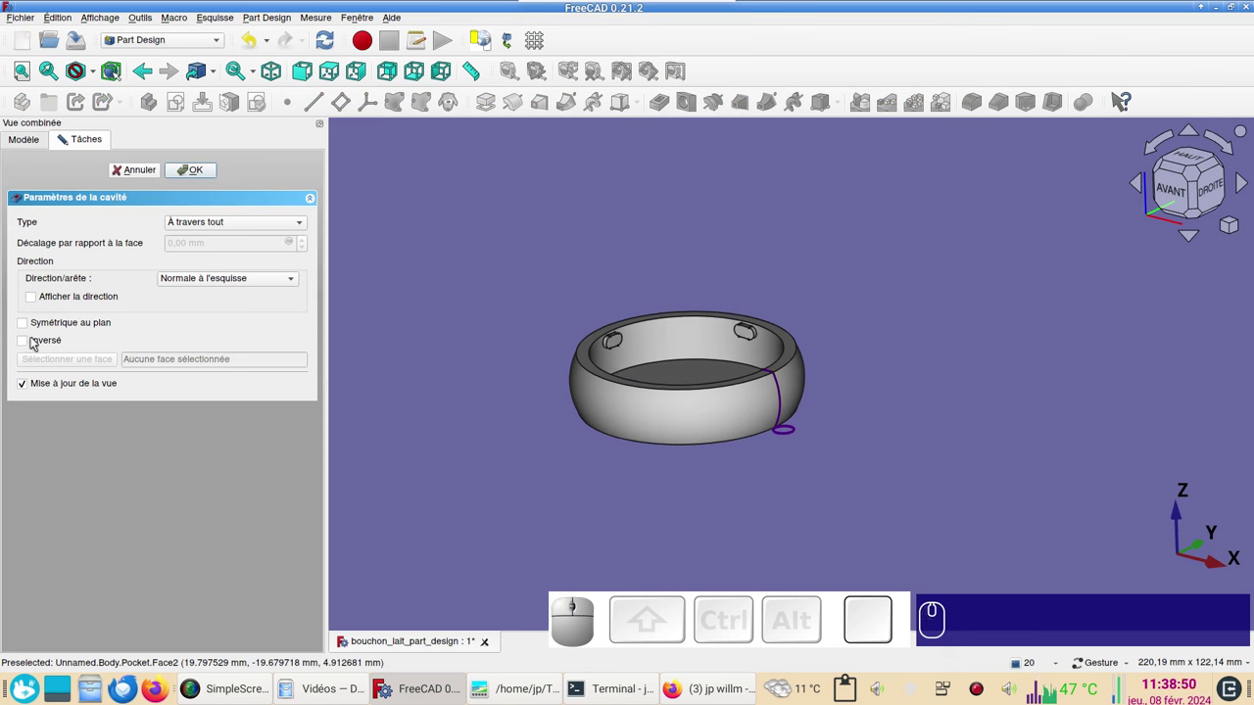
pyautogui.click(35, 337)
pyautogui.moveTo(461, 472); pyautogui.dragTo(286, 291)
pyautogui.click(202, 175)
pyautogui.click(579, 221)
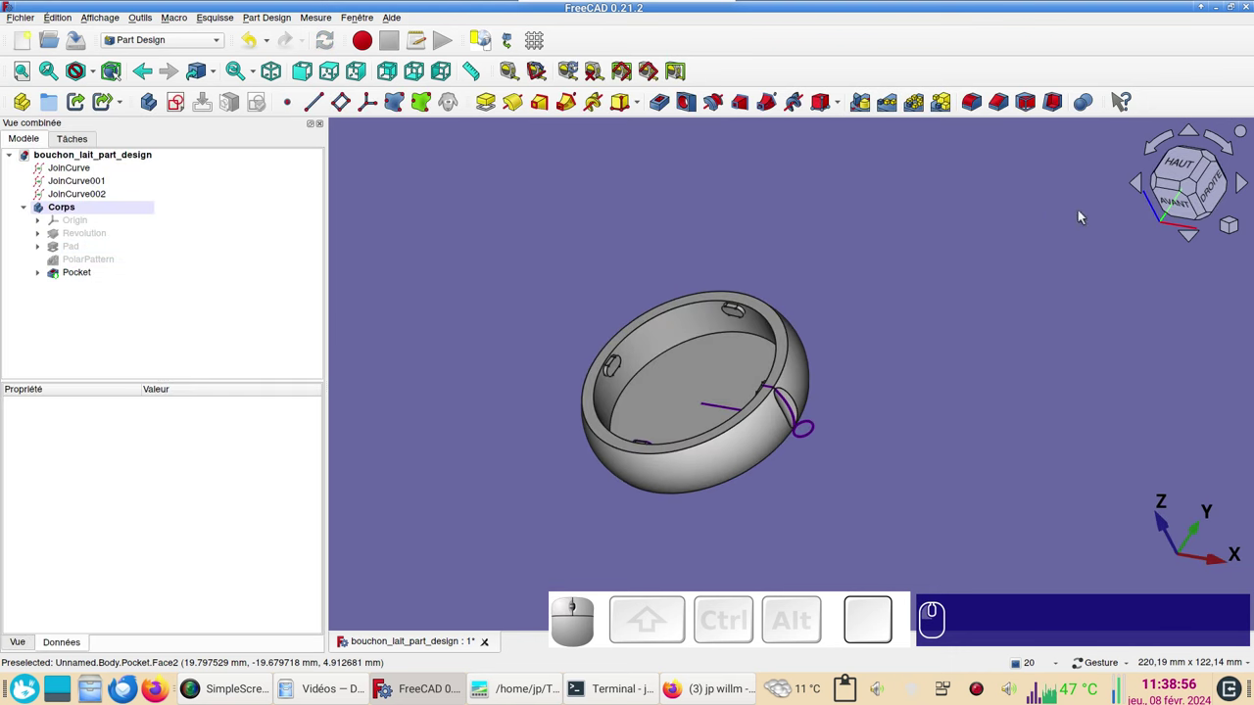
# Look straight down on the ring to check the groove.
pyautogui.click(1188, 167)
pyautogui.scroll(3)
pyautogui.scroll(-3)
pyautogui.moveTo(848, 345); pyautogui.dragTo(1016, 268)
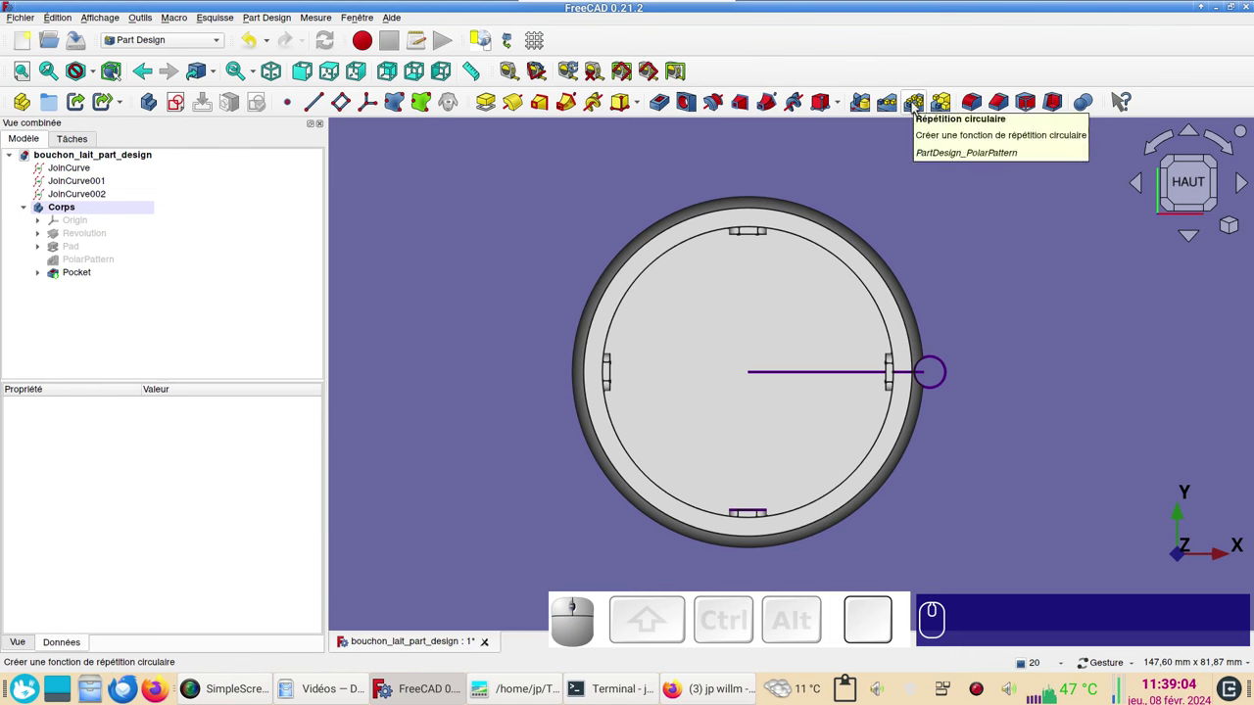
# Select the Pocket and start a 360° PolarPattern of it, raising the number of groove copies.
pyautogui.click(920, 104)
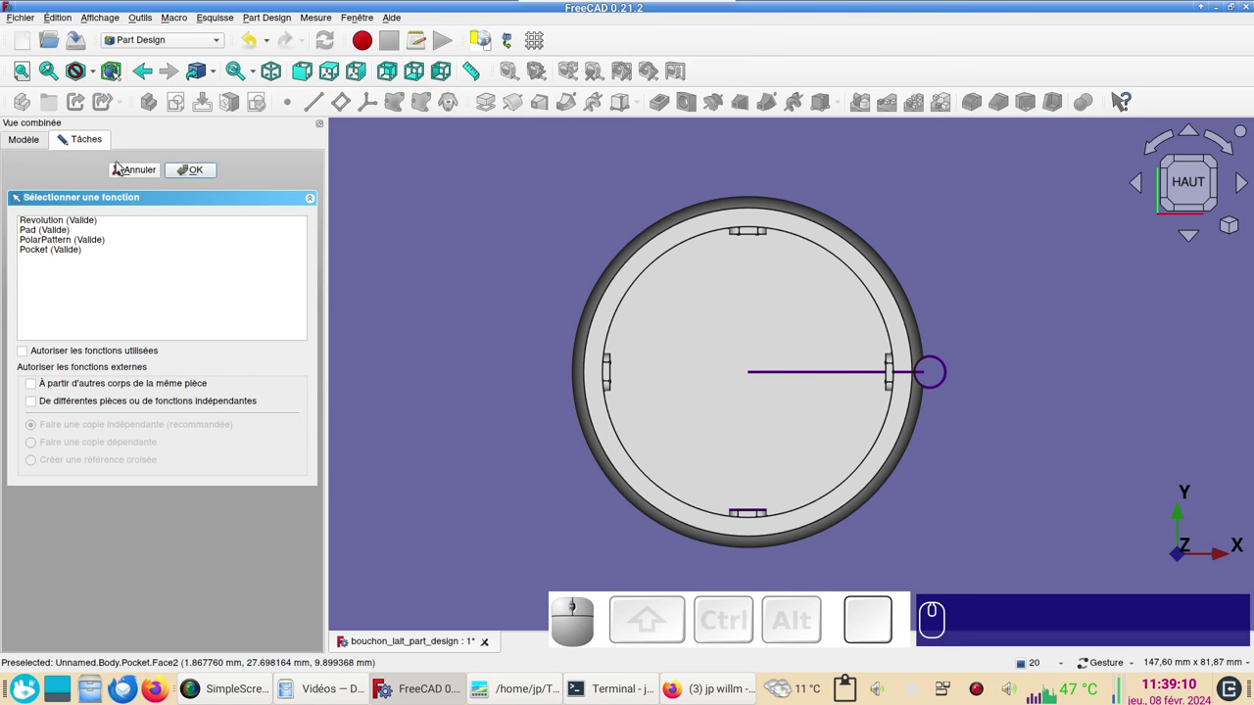
pyautogui.click(129, 174)
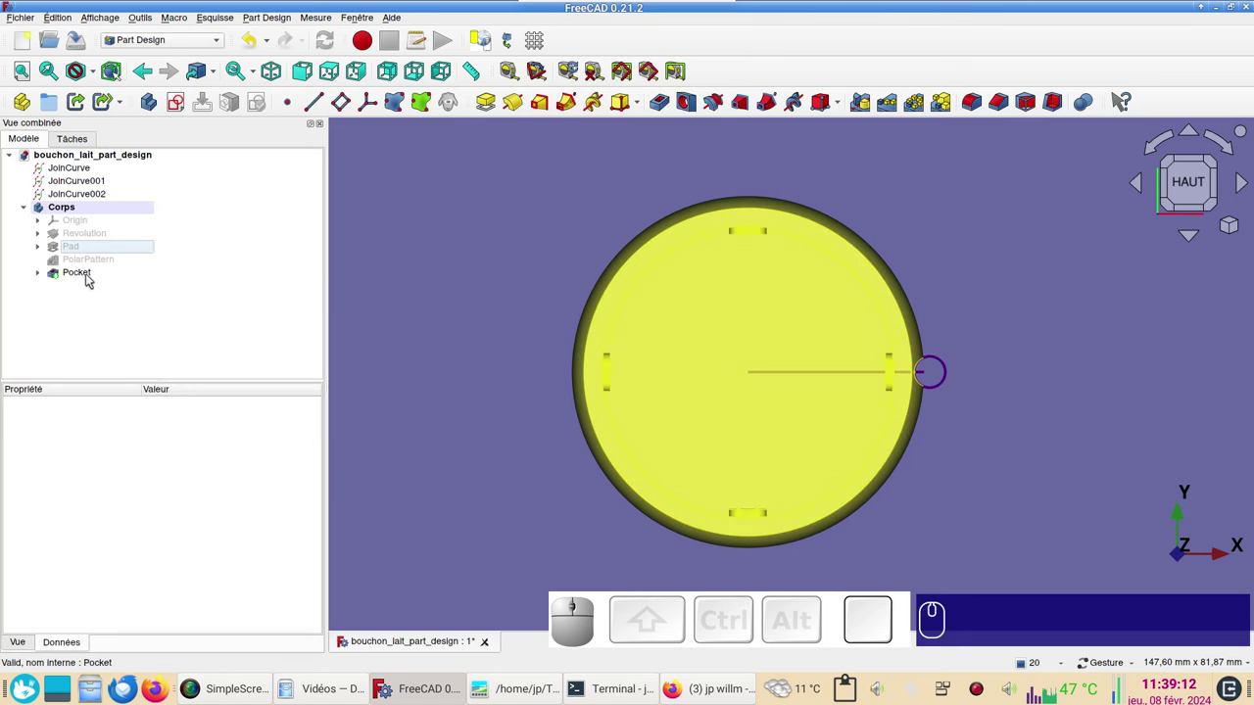
pyautogui.click(92, 275)
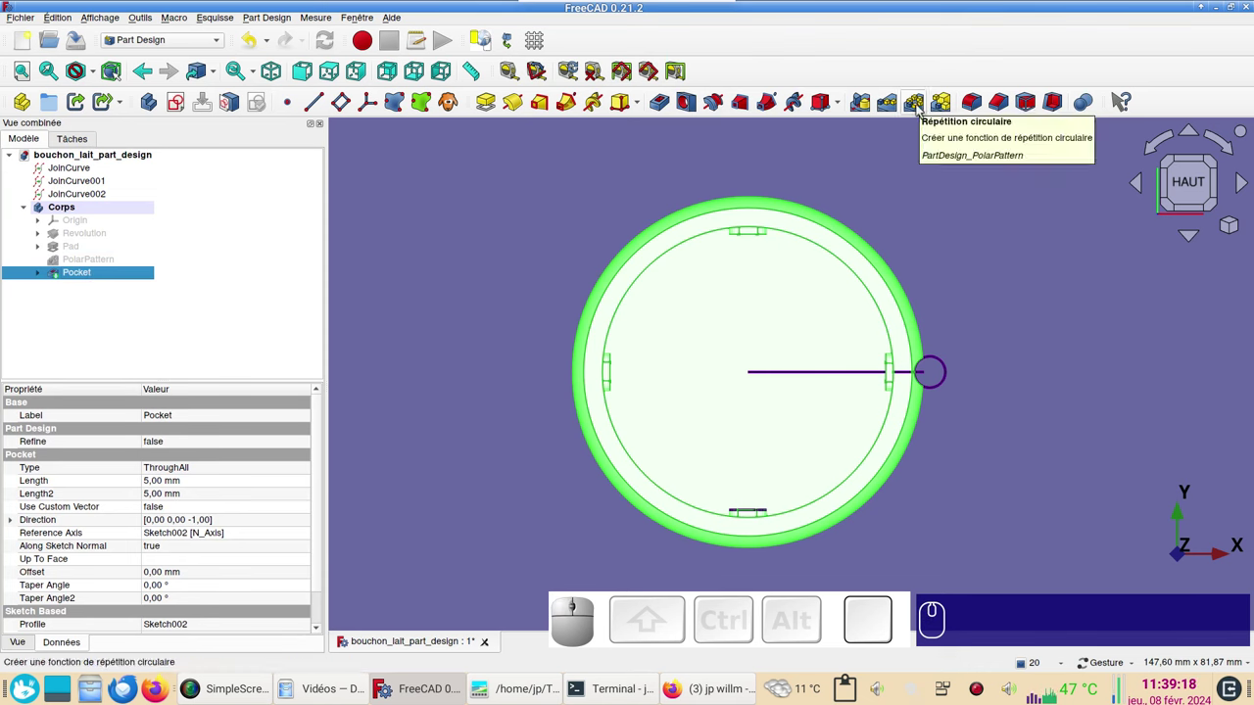
pyautogui.click(920, 108)
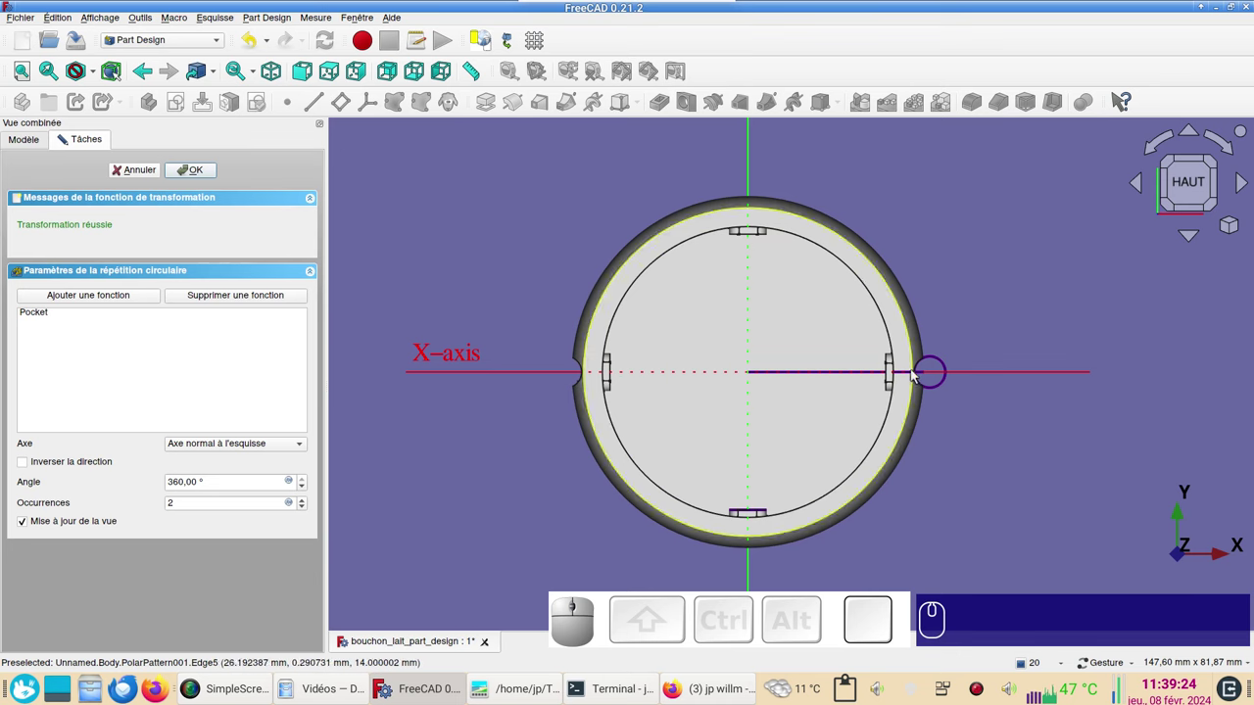
pyautogui.click(305, 444)
pyautogui.click(441, 495)
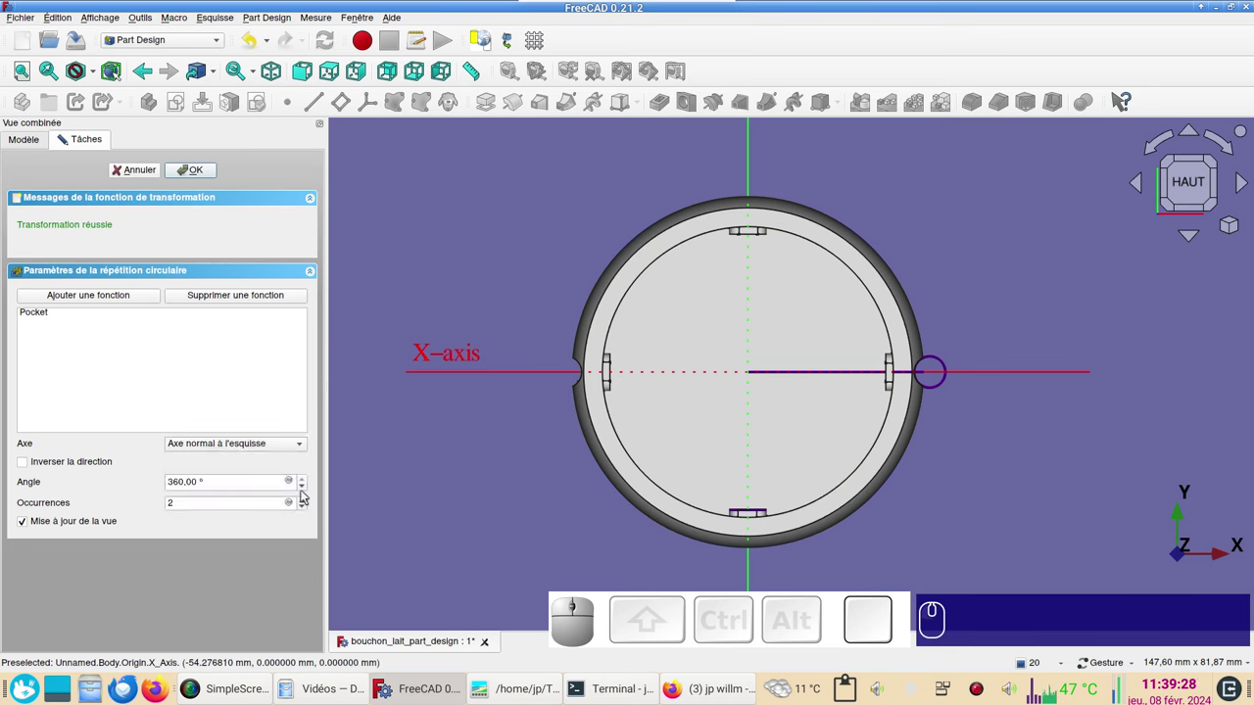
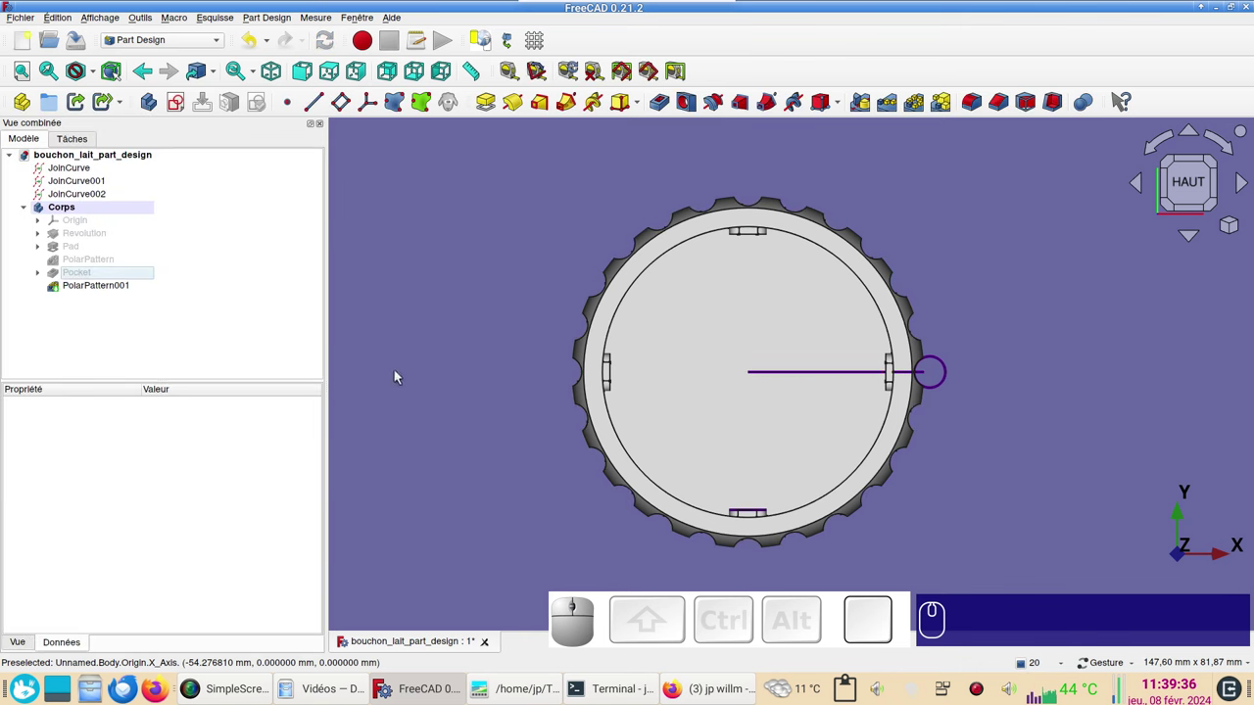
# Recolour the knurled ring pale turquoise through its Display properties shape colour.
pyautogui.moveTo(880, 546); pyautogui.dragTo(860, 440)
pyautogui.scroll(3)
pyautogui.scroll(-3)
pyautogui.moveTo(1013, 358); pyautogui.dragTo(1012, 360)
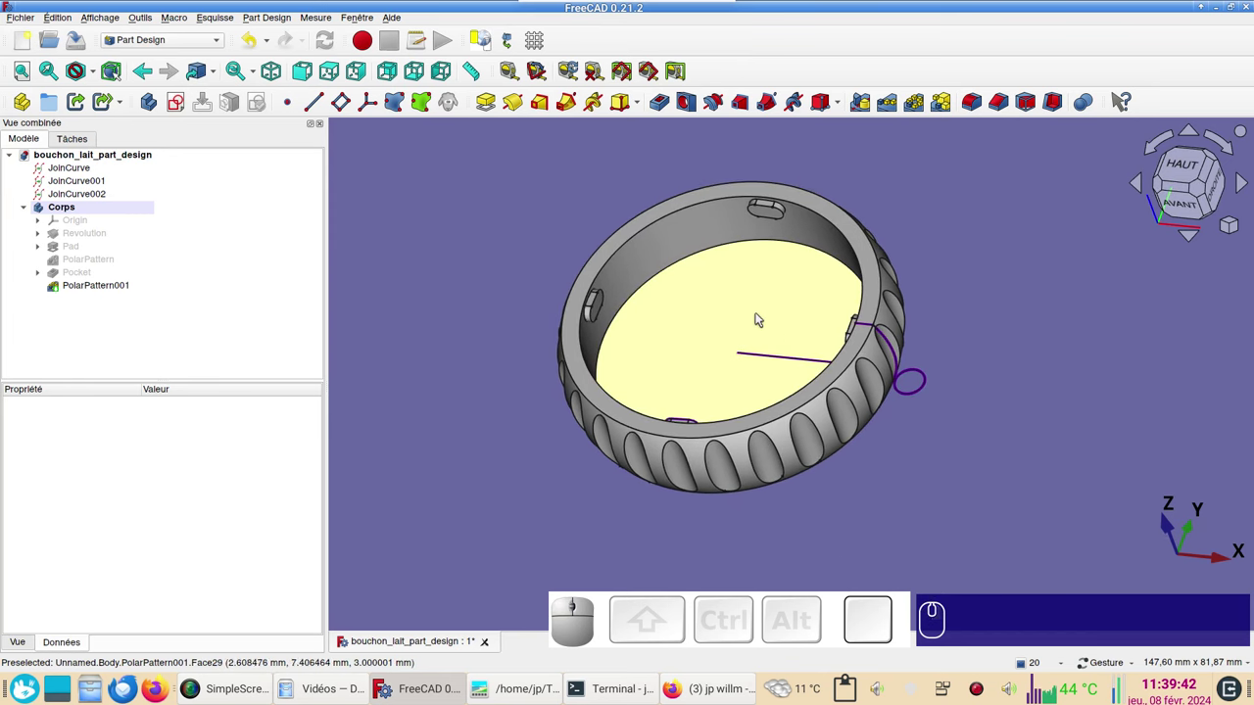
pyautogui.click(758, 312)
pyautogui.press('ctrl+d')
pyautogui.click(232, 322)
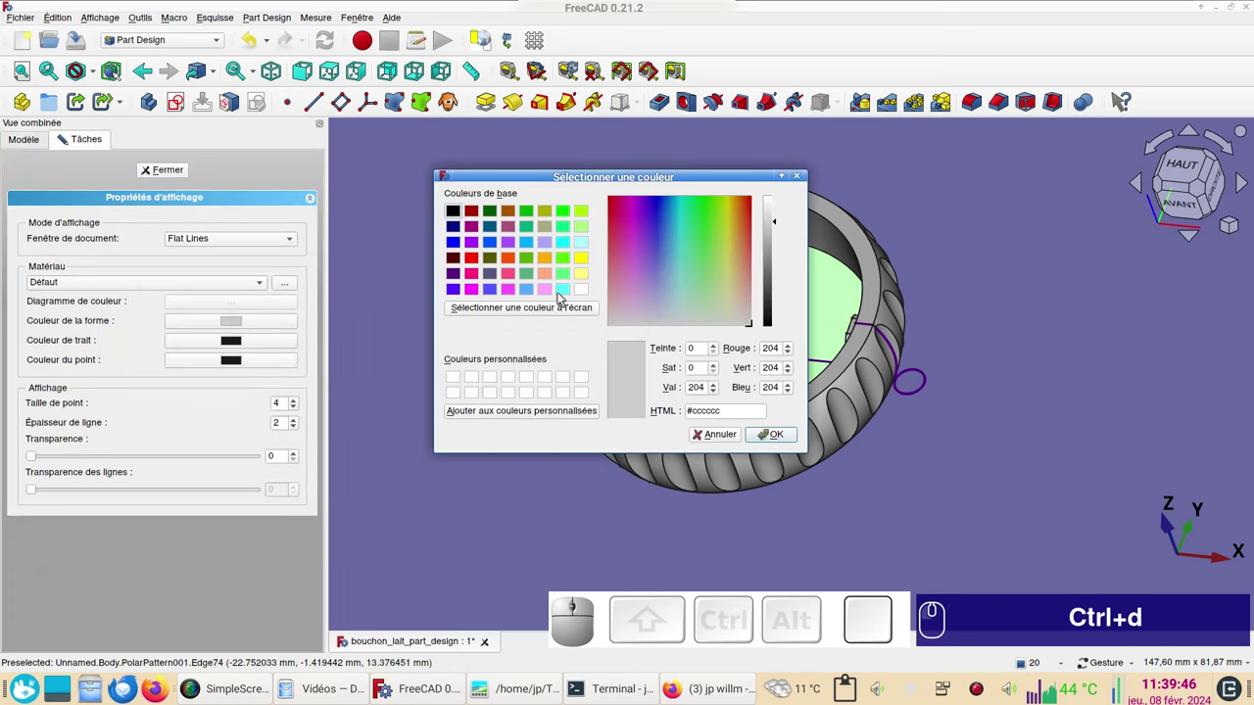
pyautogui.click(527, 293)
pyautogui.click(583, 242)
pyautogui.click(764, 432)
pyautogui.click(932, 481)
# Expand the body's features in the model tree to show their sketches.
pyautogui.click(173, 173)
pyautogui.click(480, 232)
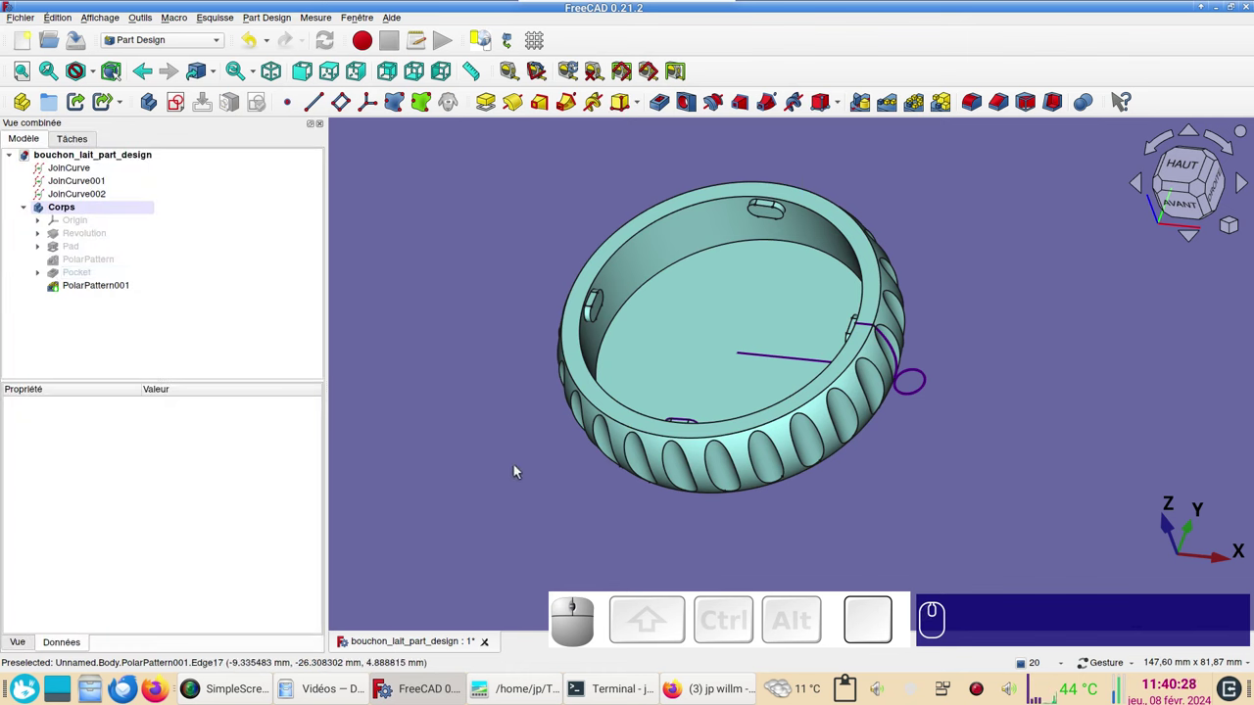
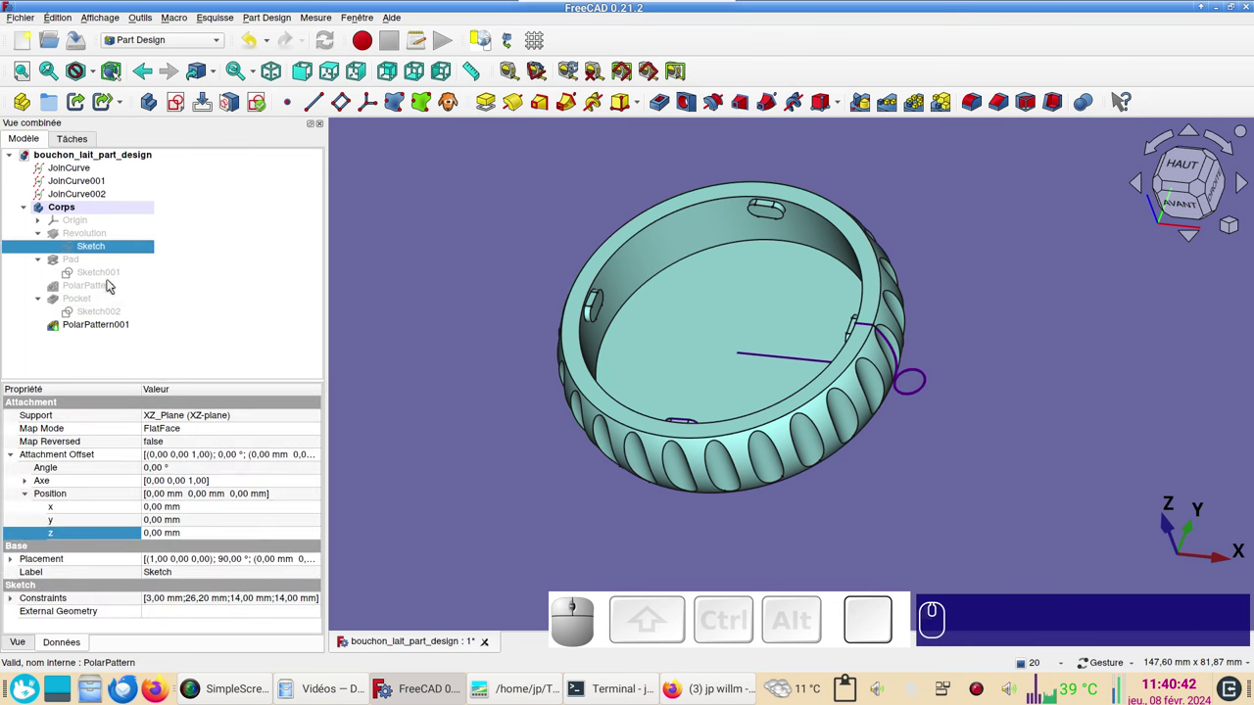
# Copy the three sketches and paste them into a new empty document Unnamed1.
pyautogui.click(111, 275)
pyautogui.click(106, 308)
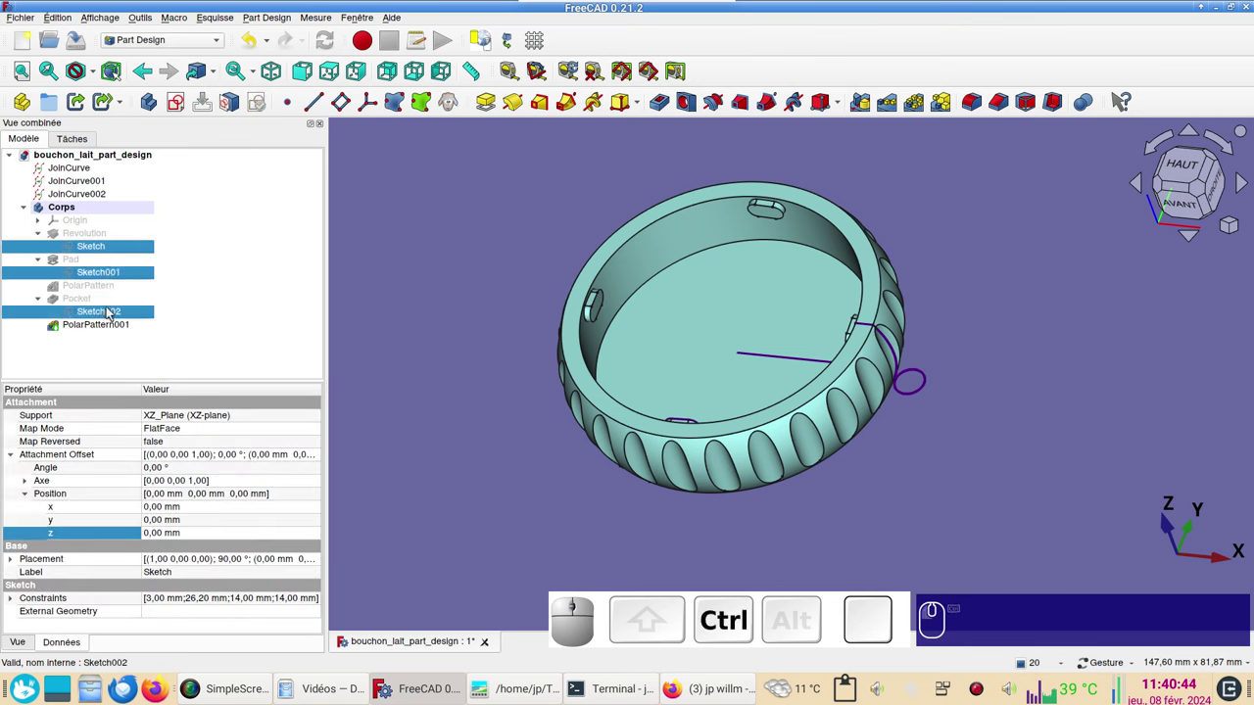
pyautogui.press('ctrl+c')
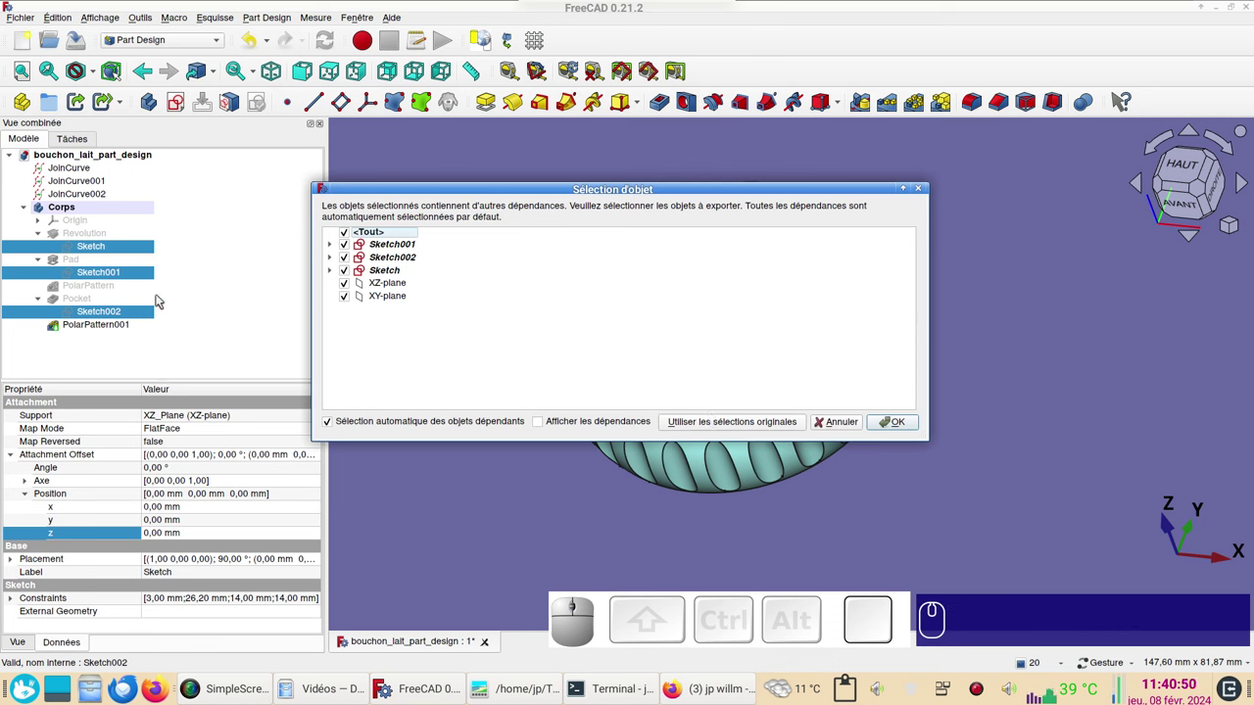
pyautogui.click(714, 425)
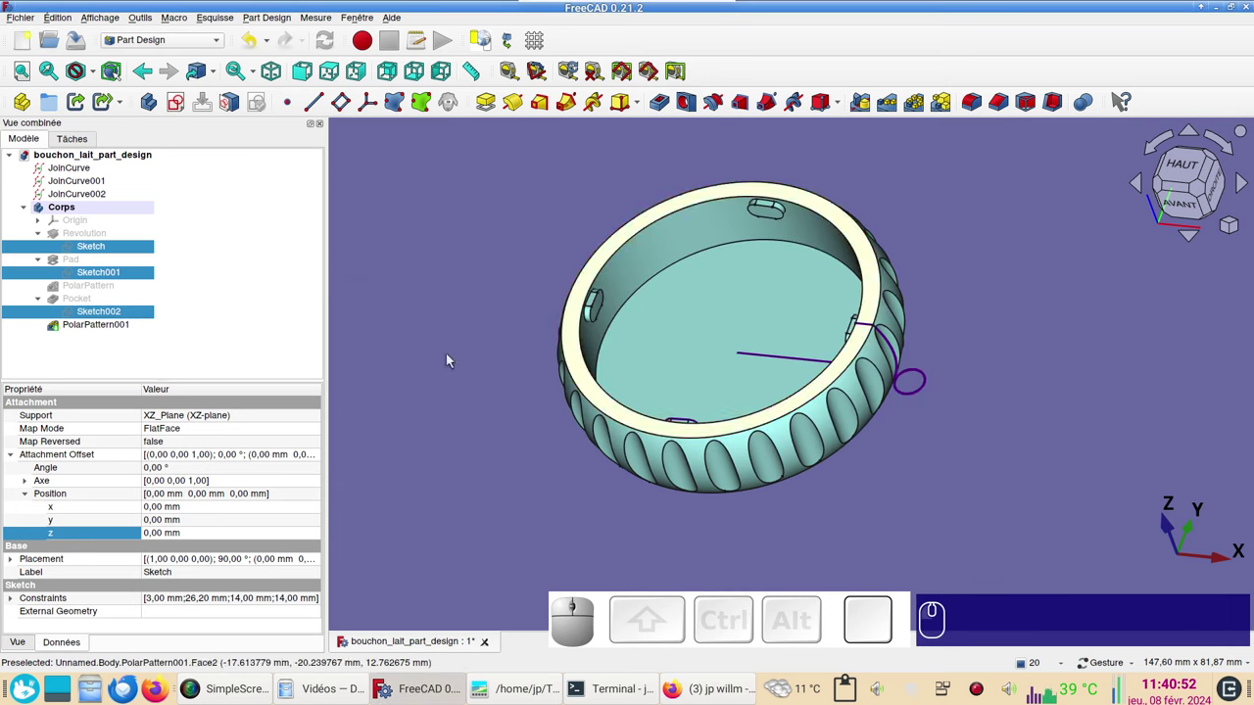
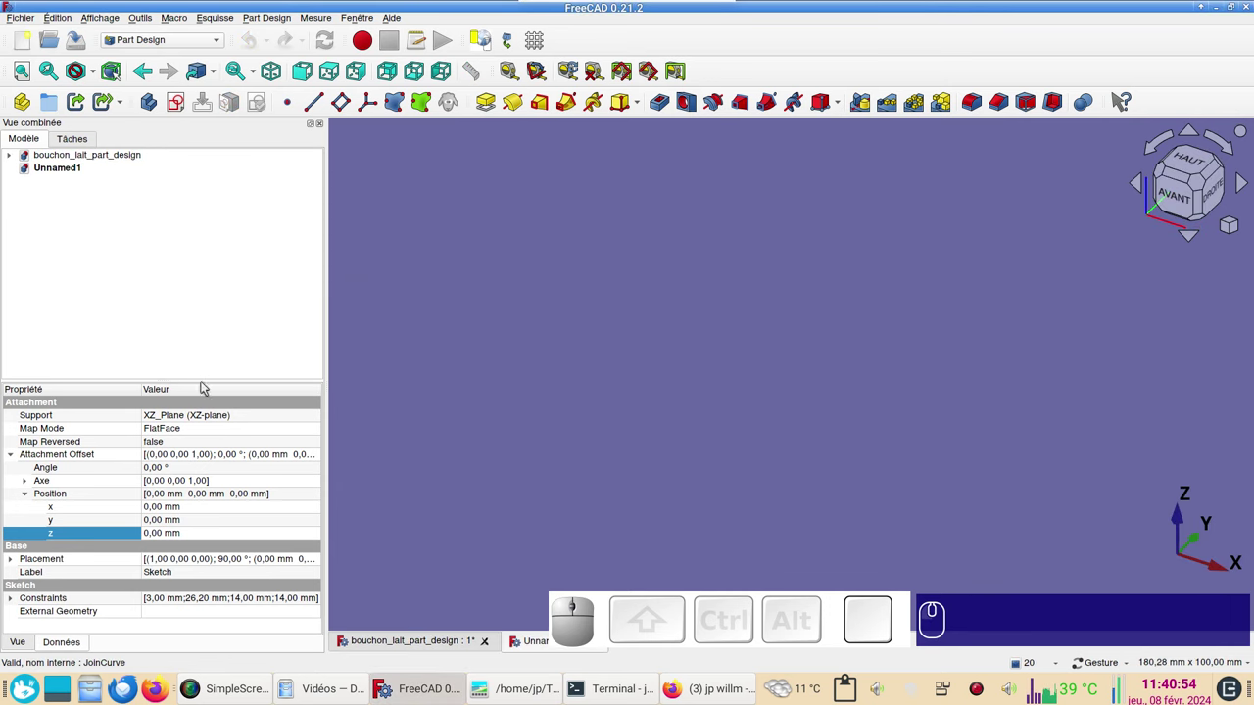
pyautogui.press('ctrl+v')
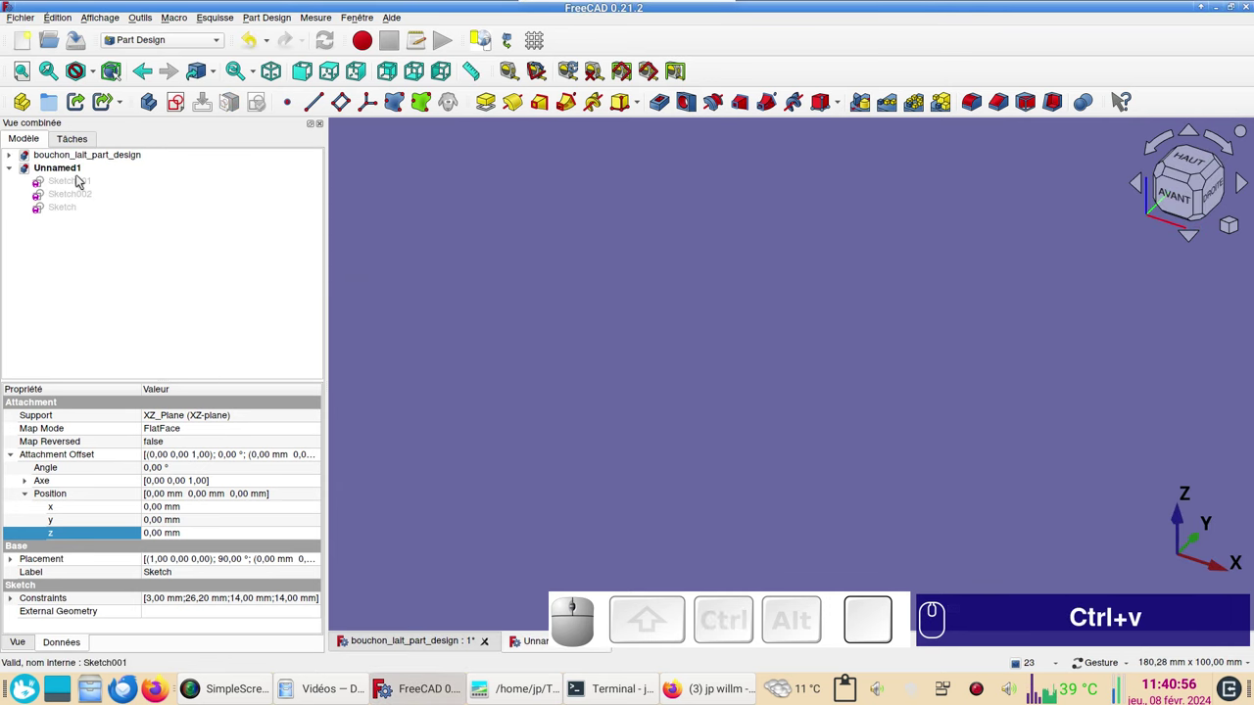
# Show all three sketches in the 3D view and switch to the Part workbench.
pyautogui.click(78, 180)
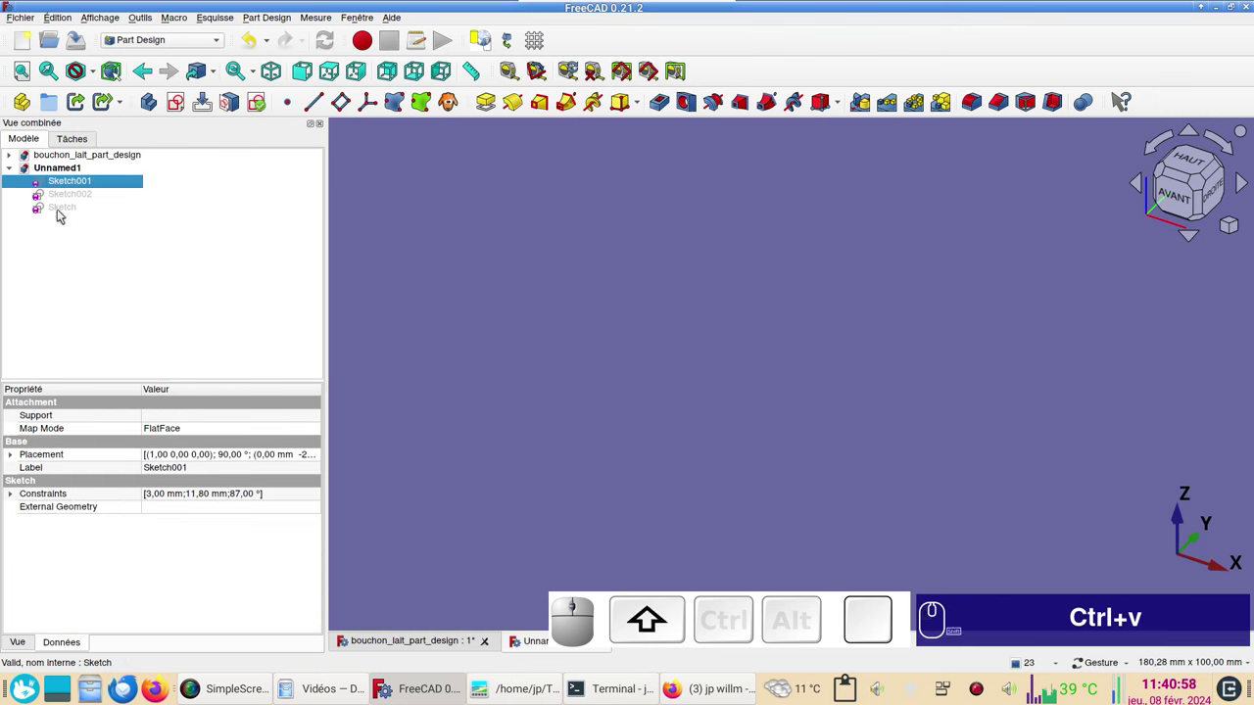
pyautogui.click(61, 211)
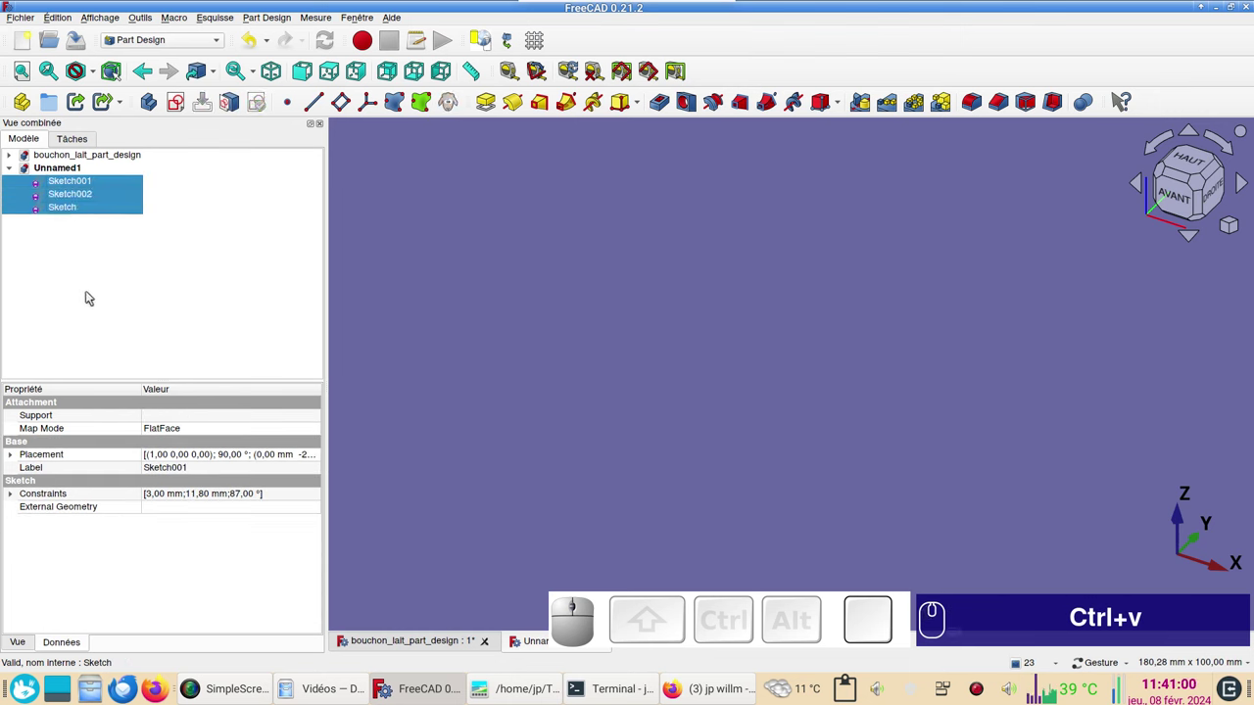
pyautogui.press('space')
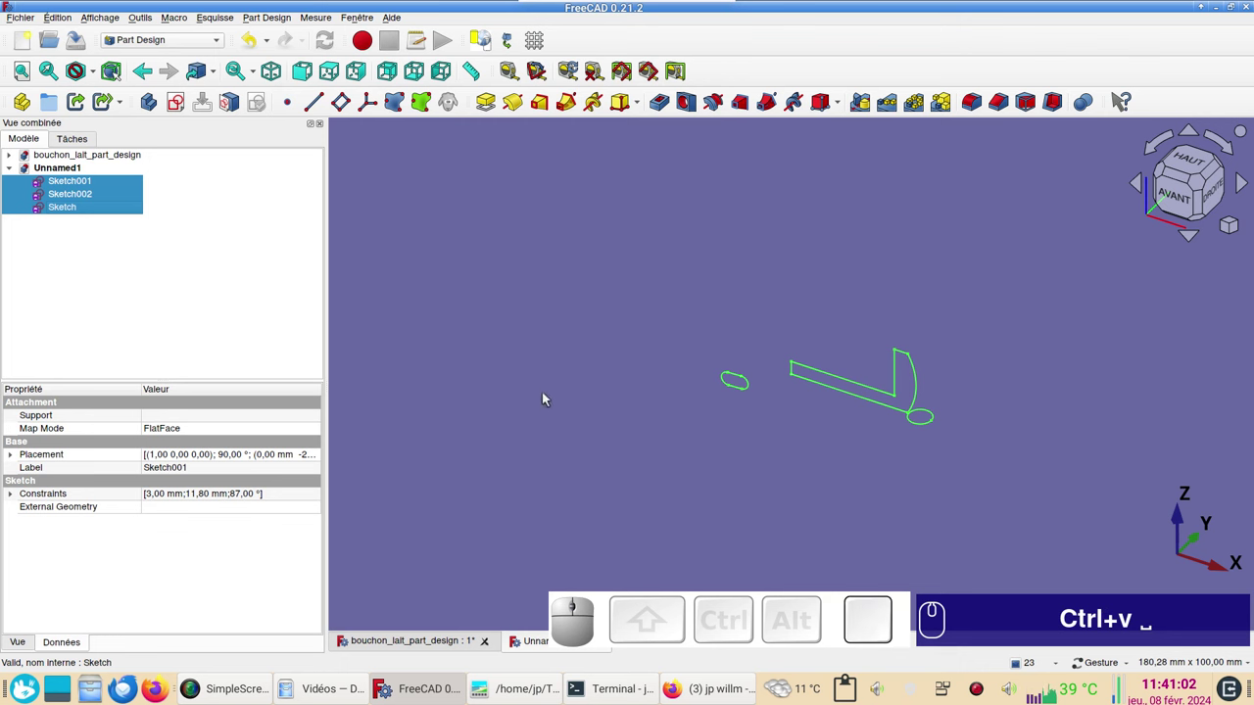
pyautogui.click(549, 396)
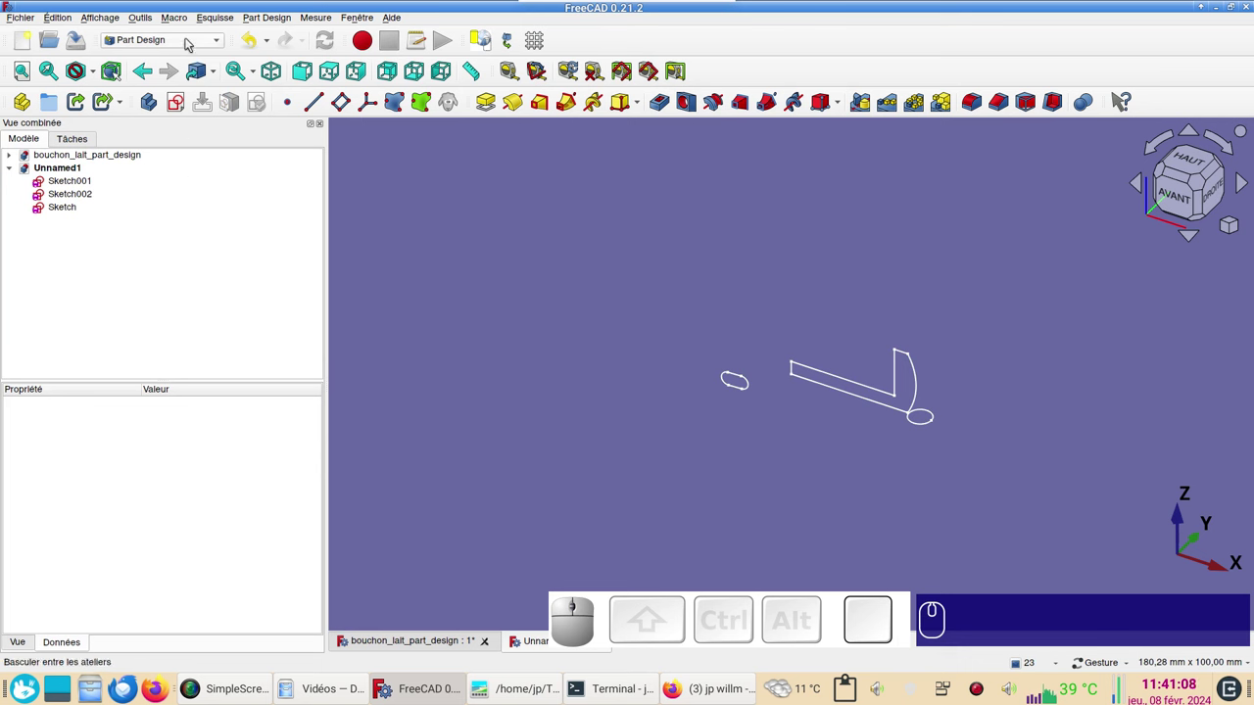
pyautogui.click(192, 41)
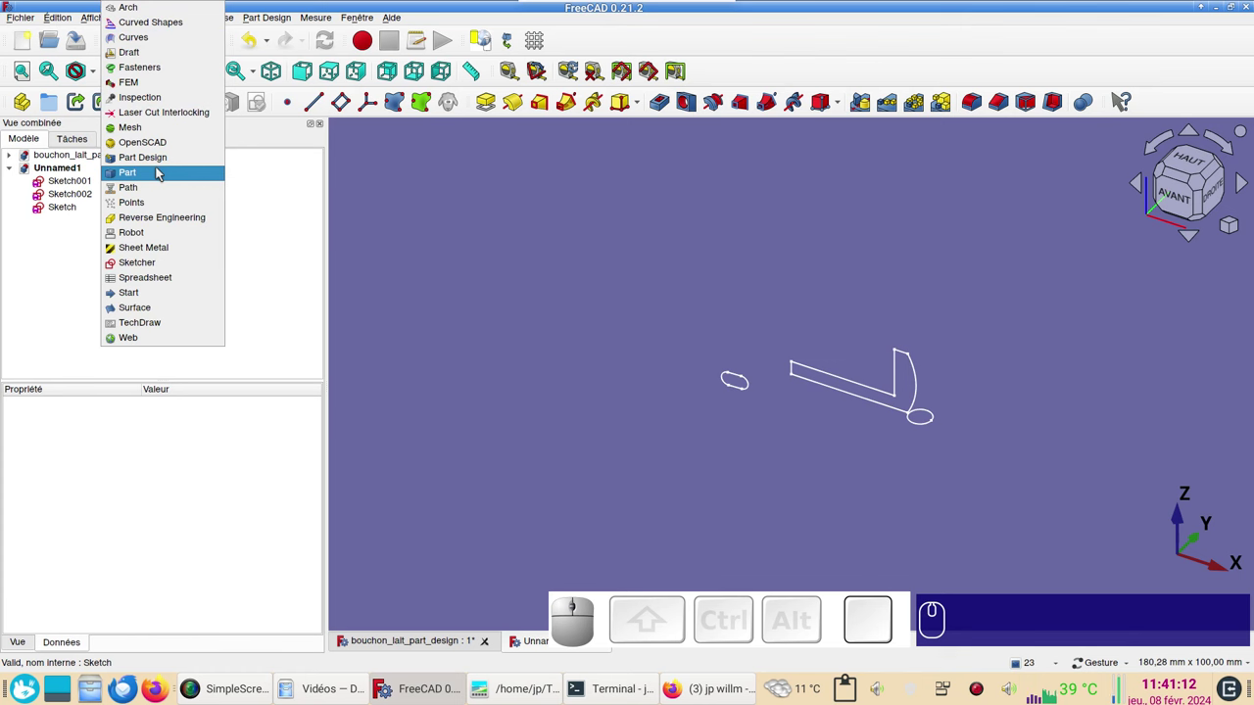
pyautogui.click(164, 170)
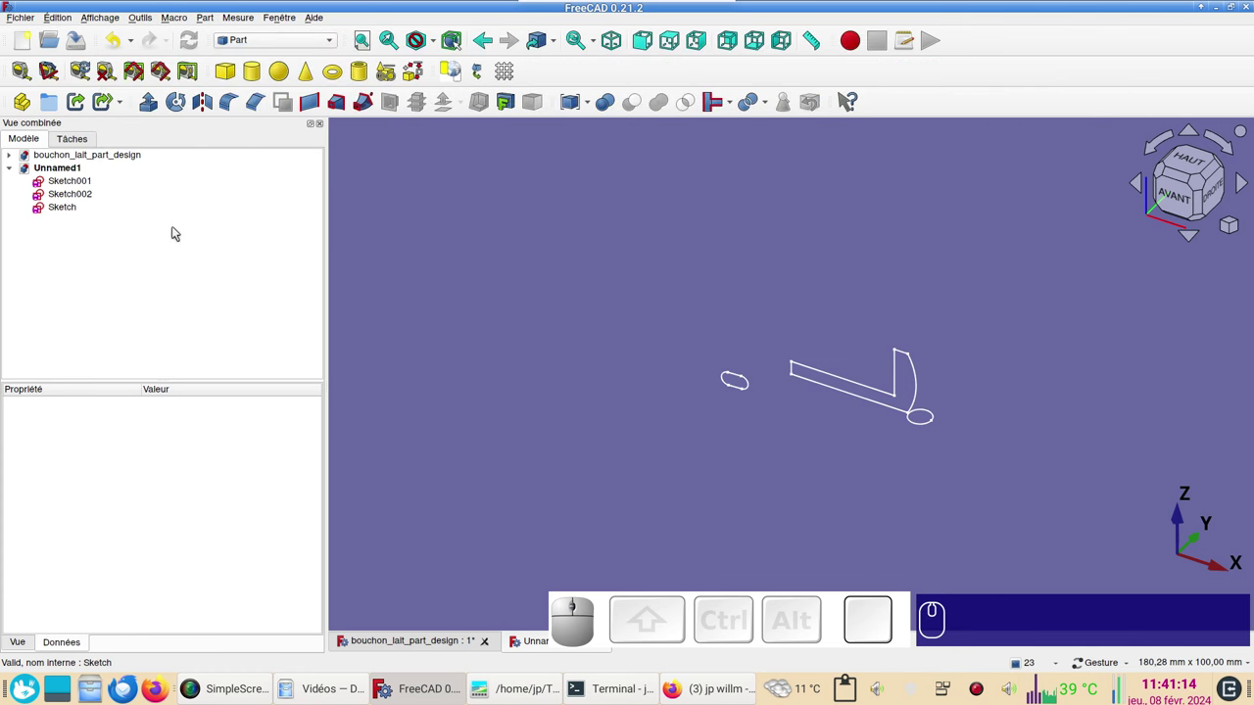
# Revolve the profile Sketch into a ring solid, then select Sketch001 from a top view.
pyautogui.click(70, 212)
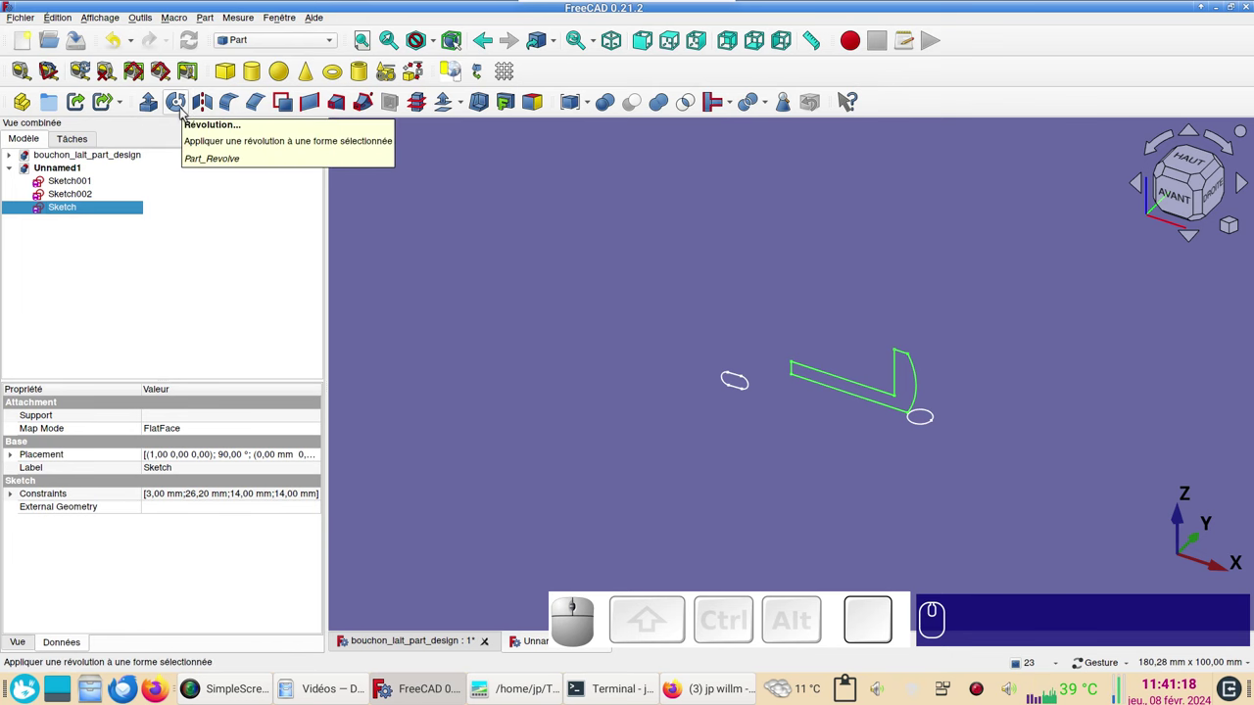
pyautogui.click(185, 108)
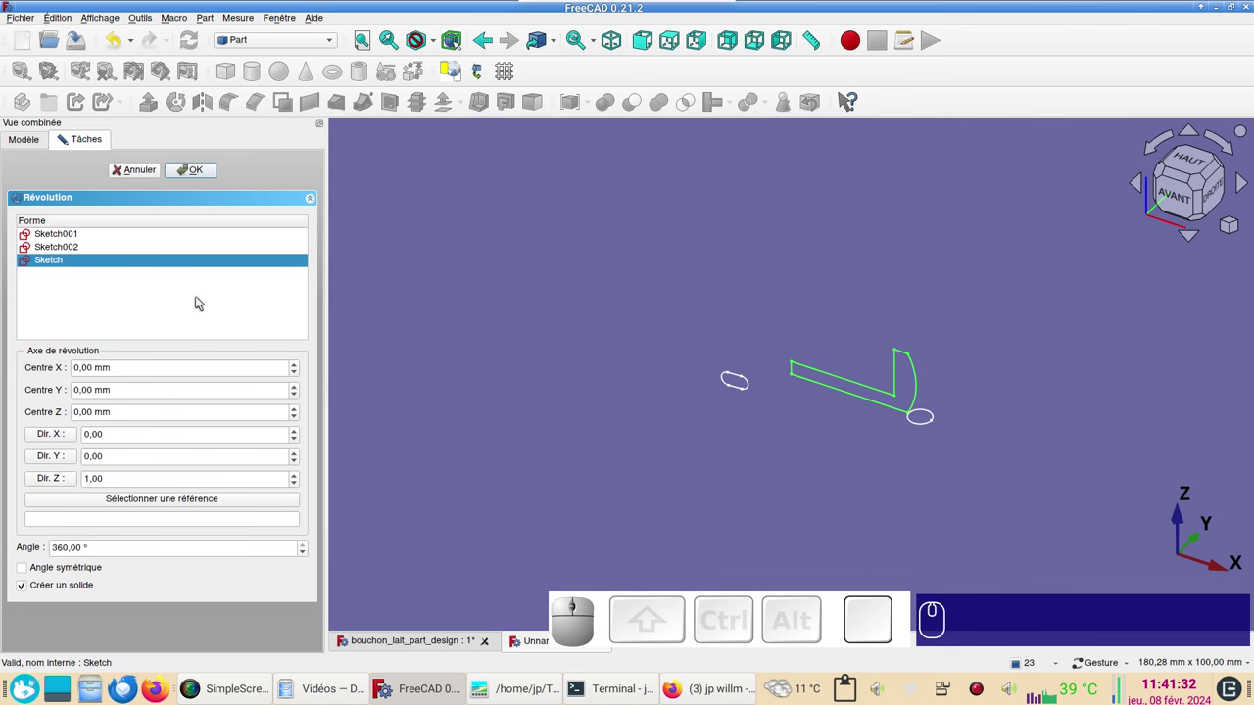
pyautogui.click(202, 170)
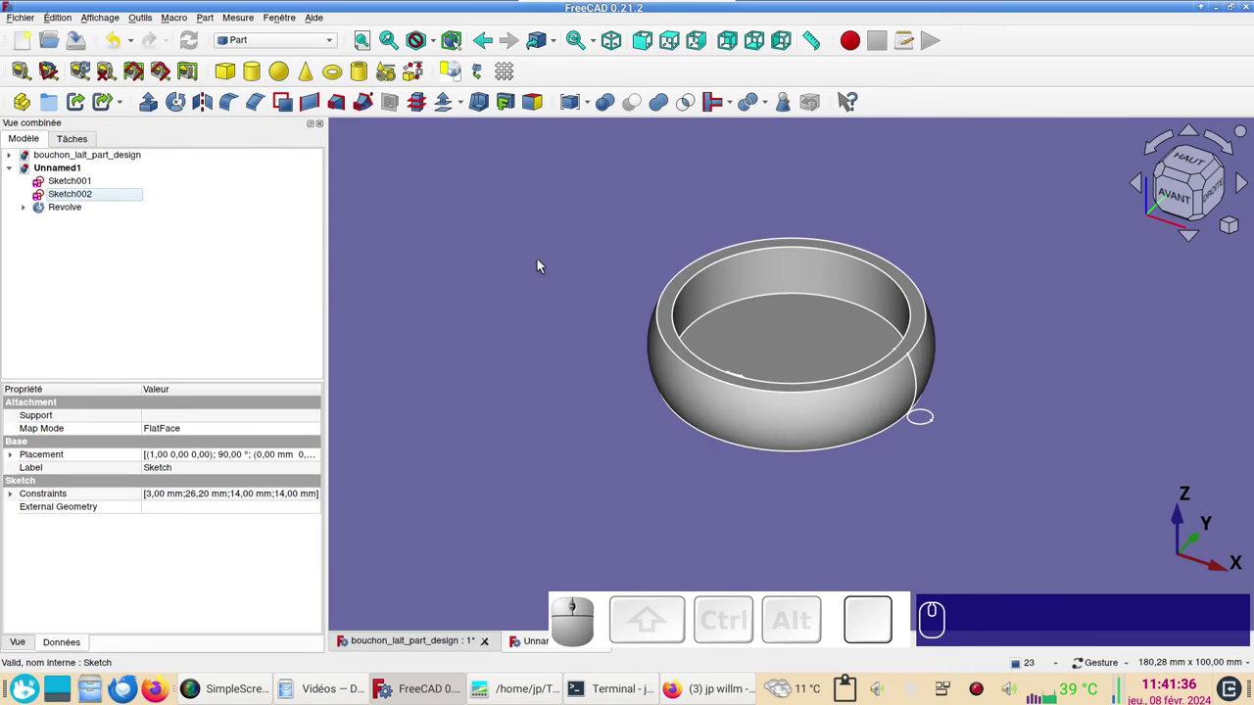
pyautogui.moveTo(731, 194); pyautogui.dragTo(593, 262)
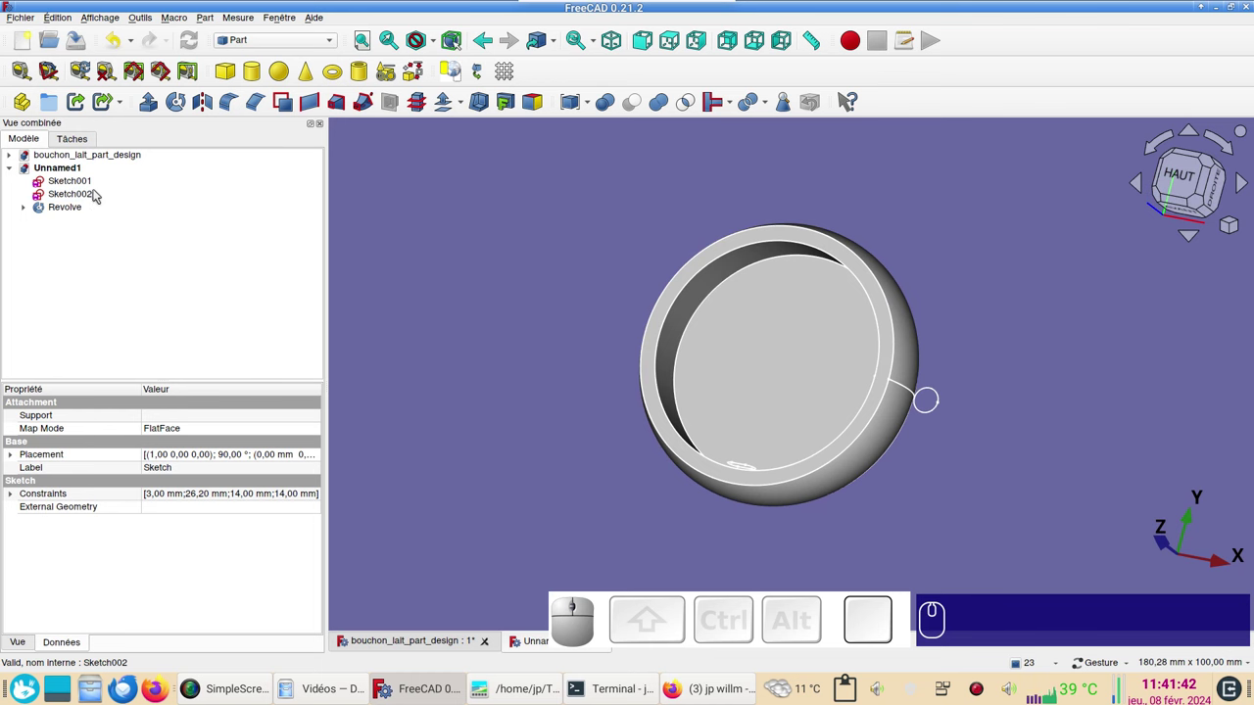
pyautogui.click(91, 181)
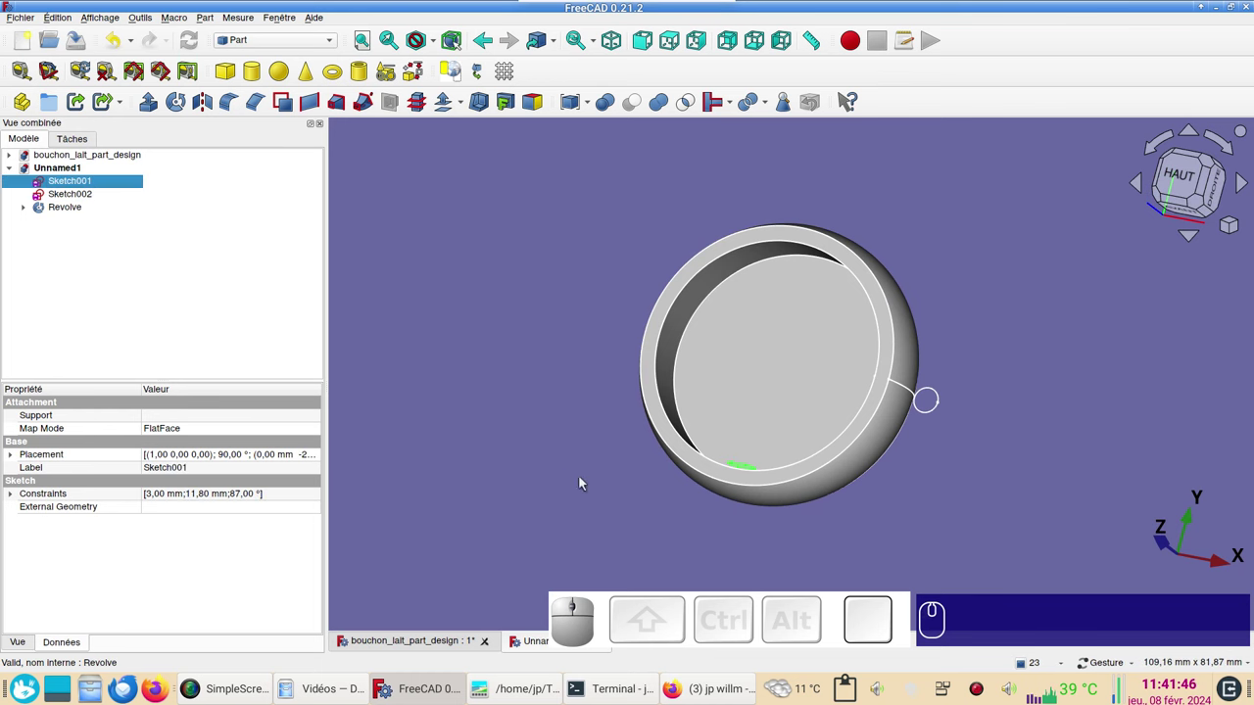
pyautogui.moveTo(876, 521); pyautogui.dragTo(748, 508)
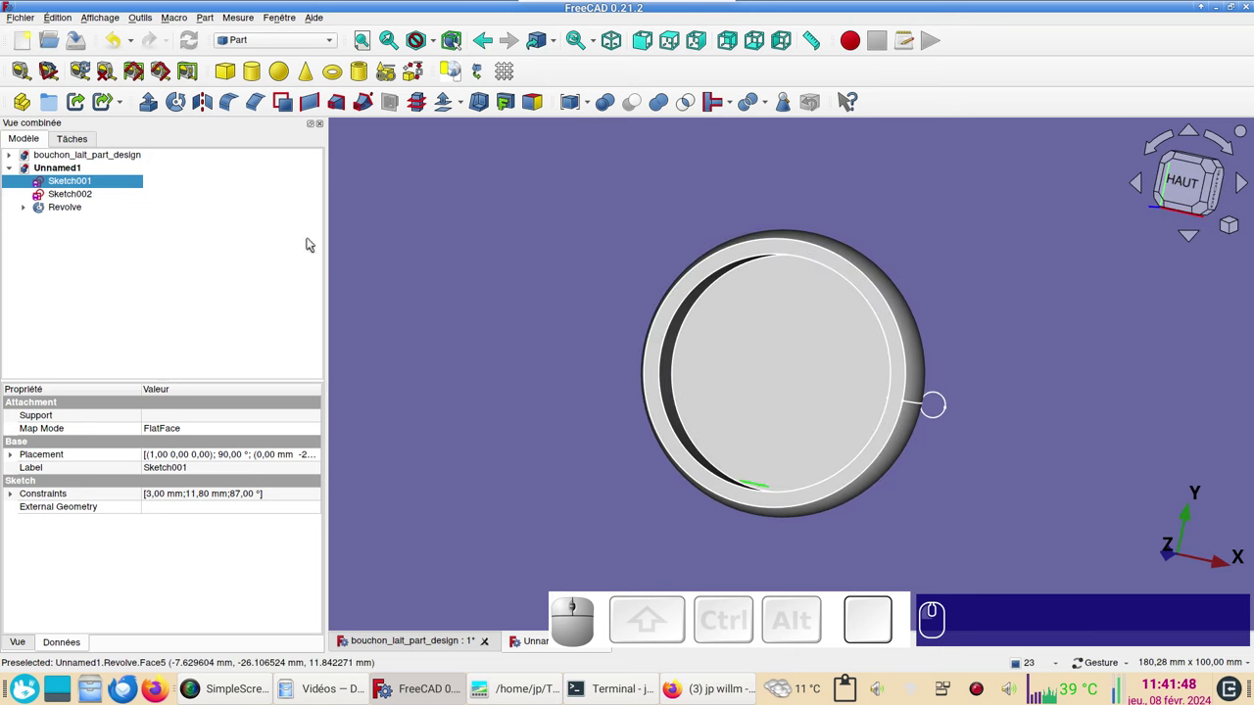
# Extrude Sketch001 by 3 mm into a small tab inside the ring.
pyautogui.click(158, 106)
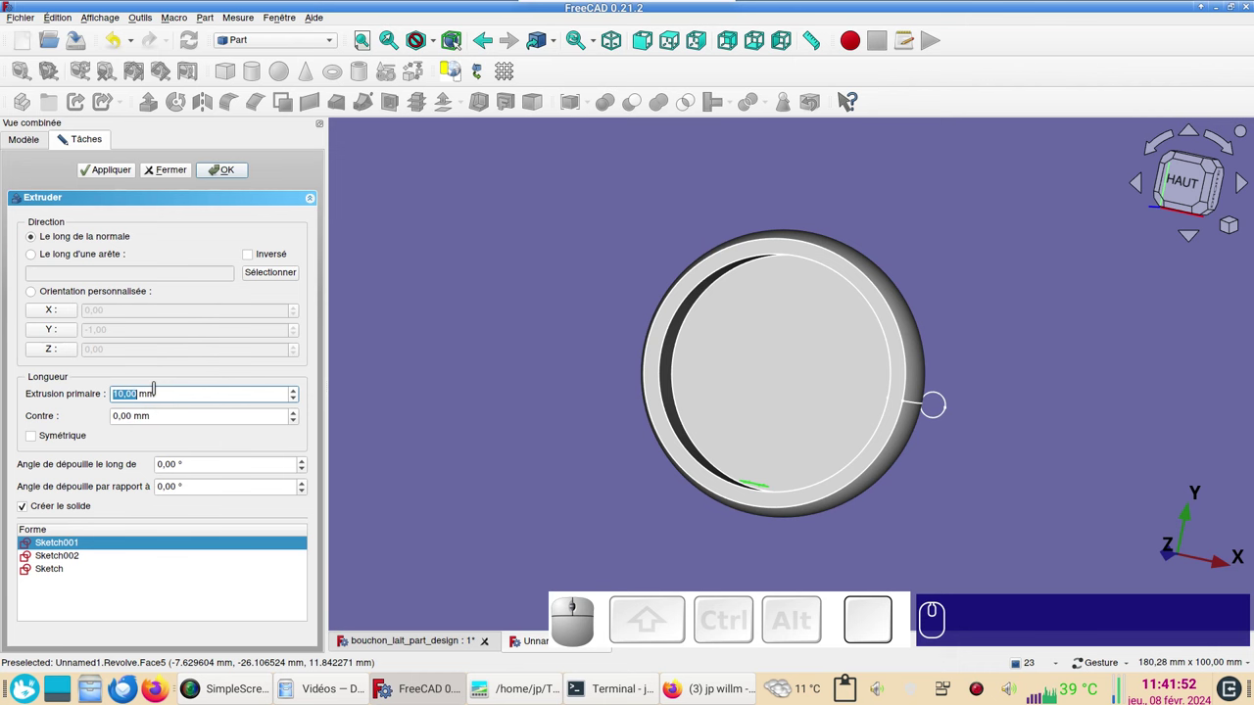
pyautogui.press('KP_3')
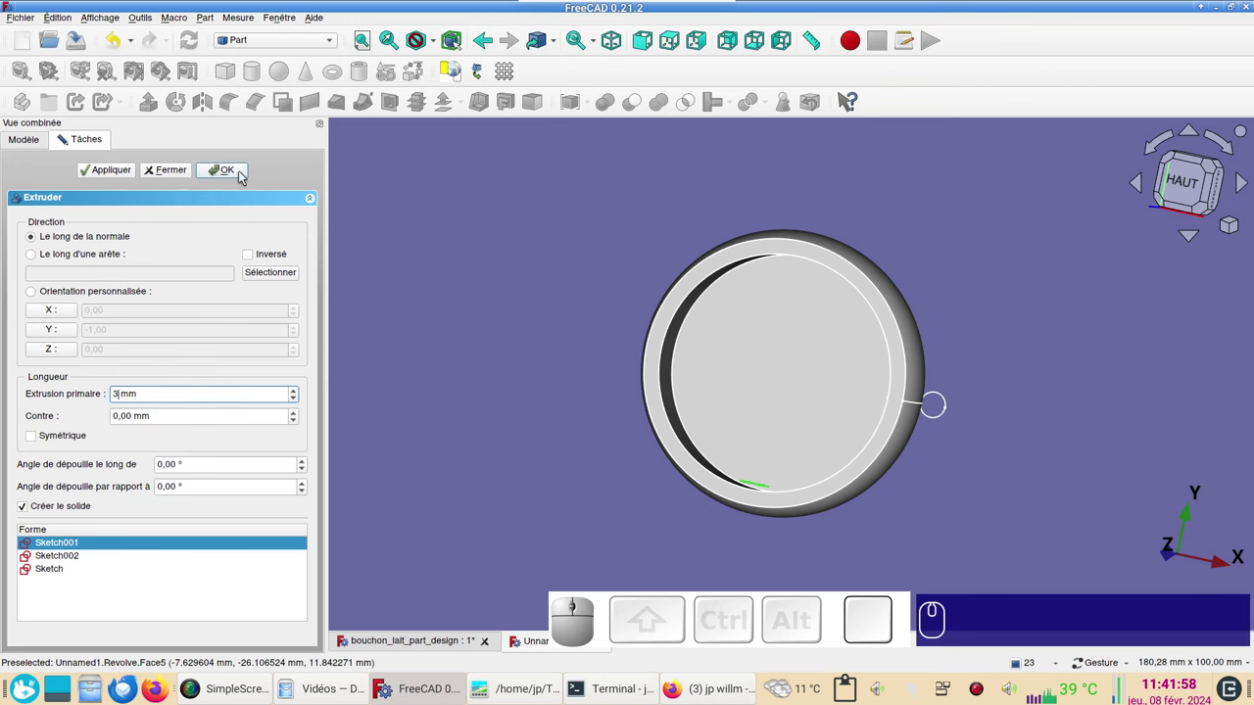
pyautogui.click(242, 173)
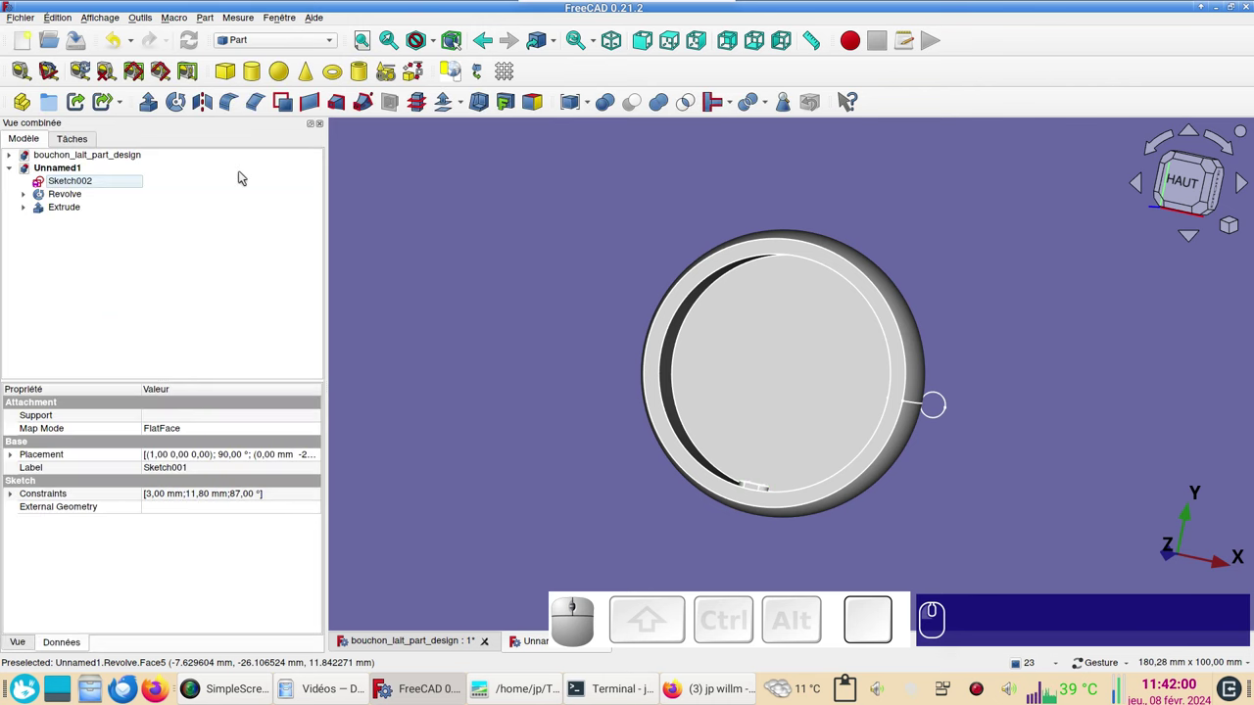
pyautogui.moveTo(986, 468); pyautogui.dragTo(927, 475)
pyautogui.click(921, 456)
pyautogui.moveTo(608, 527); pyautogui.dragTo(667, 524)
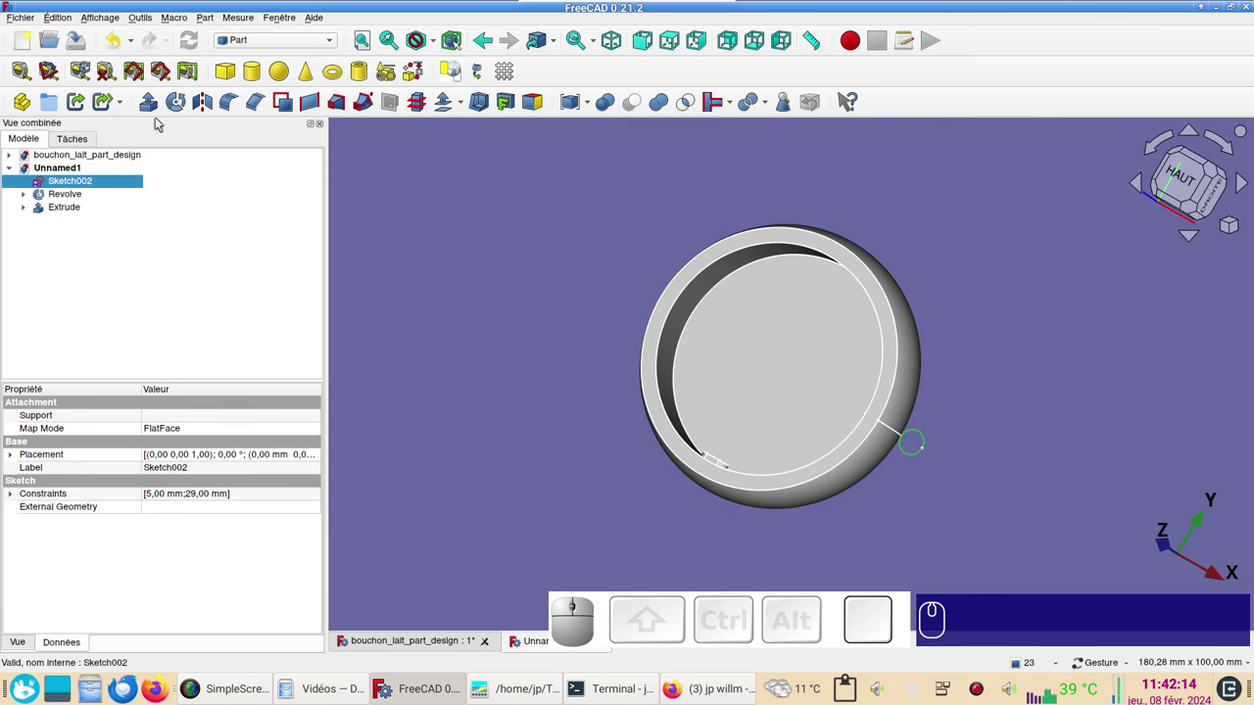
# Extrude Sketch002 into a short cylinder at the ring's edge.
pyautogui.click(155, 104)
pyautogui.press('KP_2')
pyautogui.press('KP_2')
pyautogui.press('KP_0')
pyautogui.press('KP_Enter')
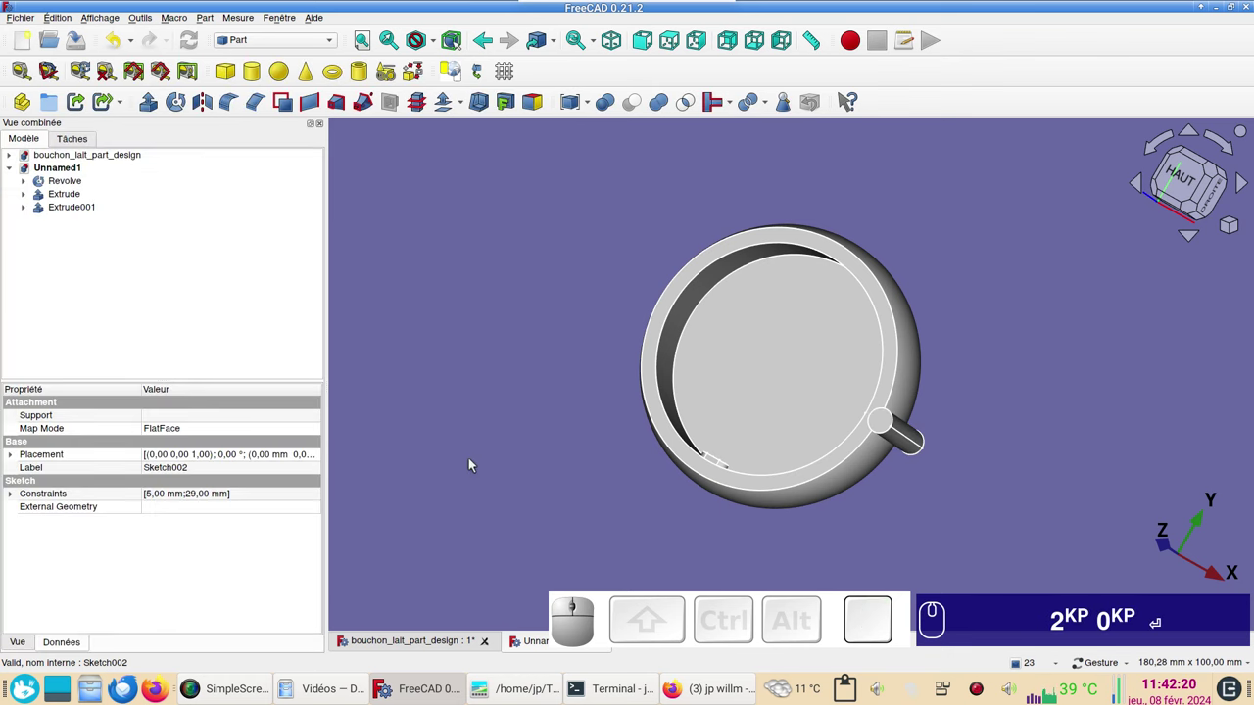
pyautogui.moveTo(480, 463); pyautogui.dragTo(677, 468)
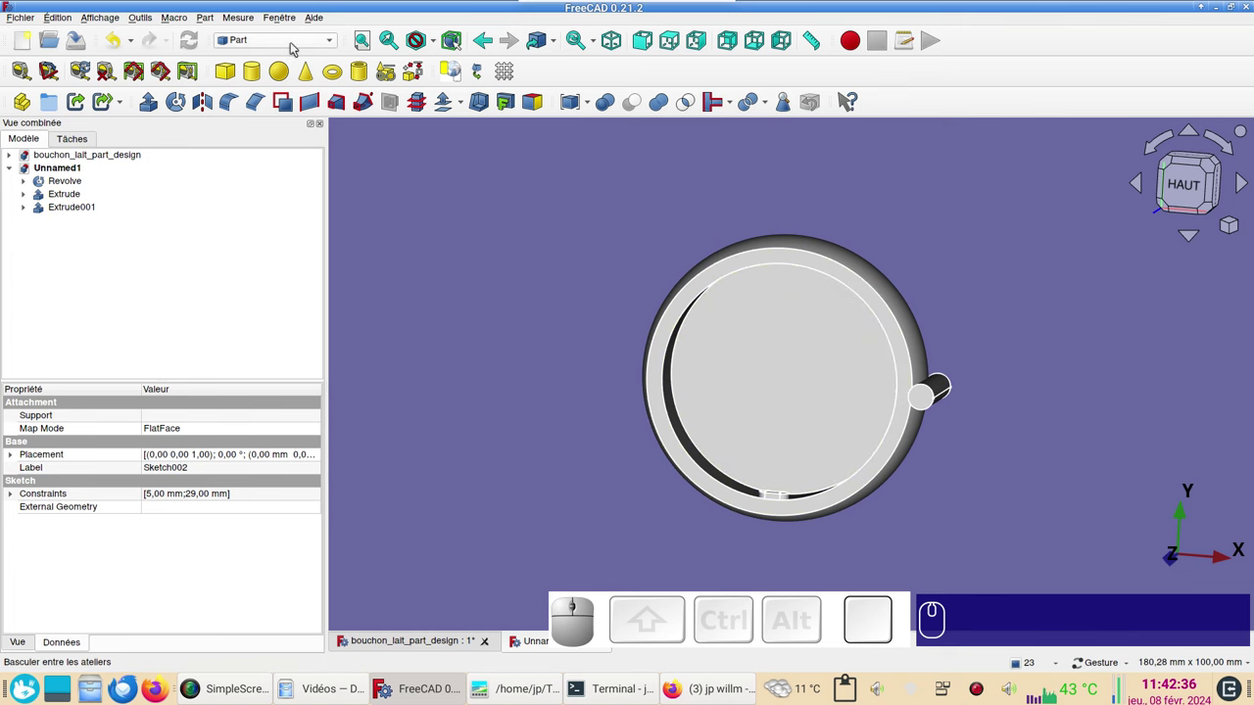
# Switch to the Draft workbench and hide the drawing grid.
pyautogui.click(930, 402)
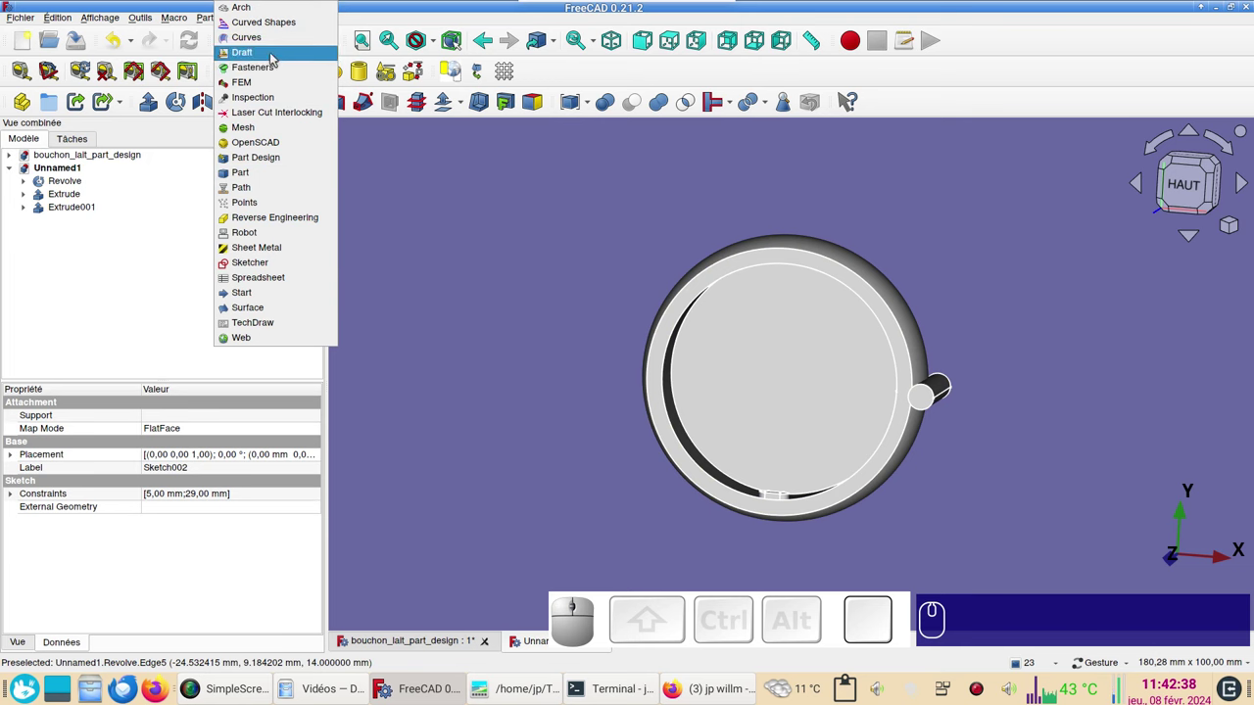
pyautogui.click(930, 403)
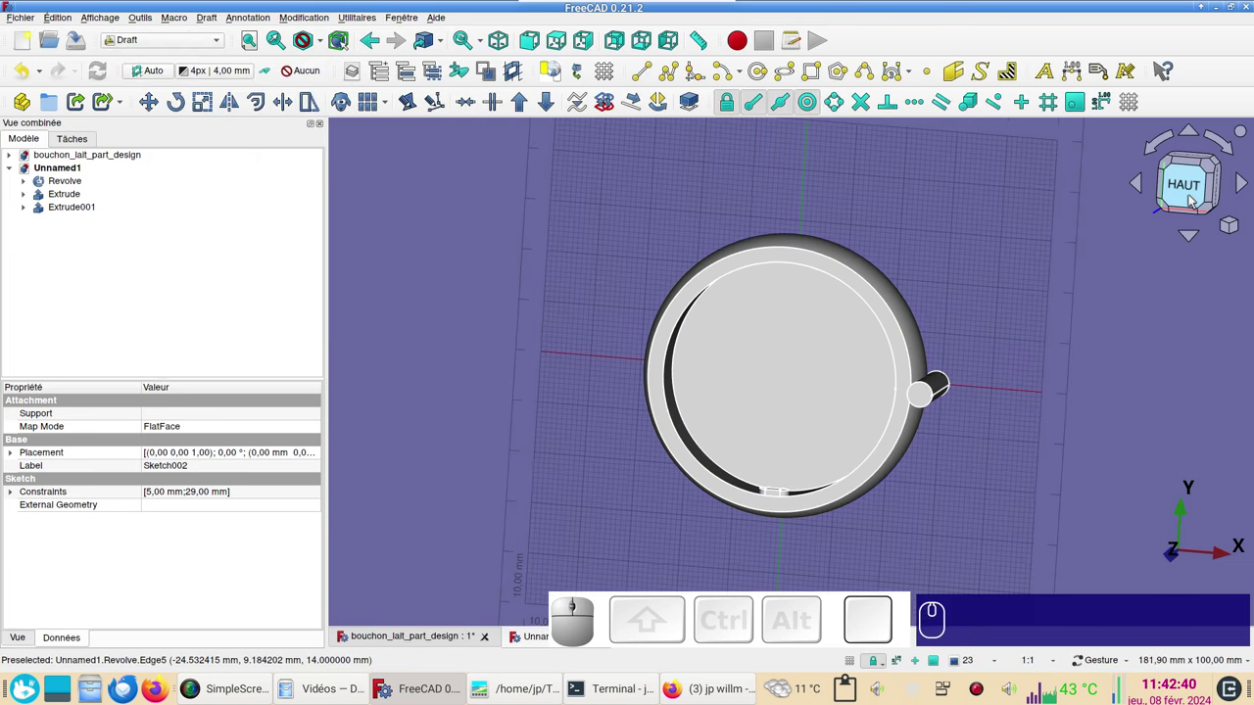
pyautogui.click(1192, 198)
pyautogui.scroll(-3)
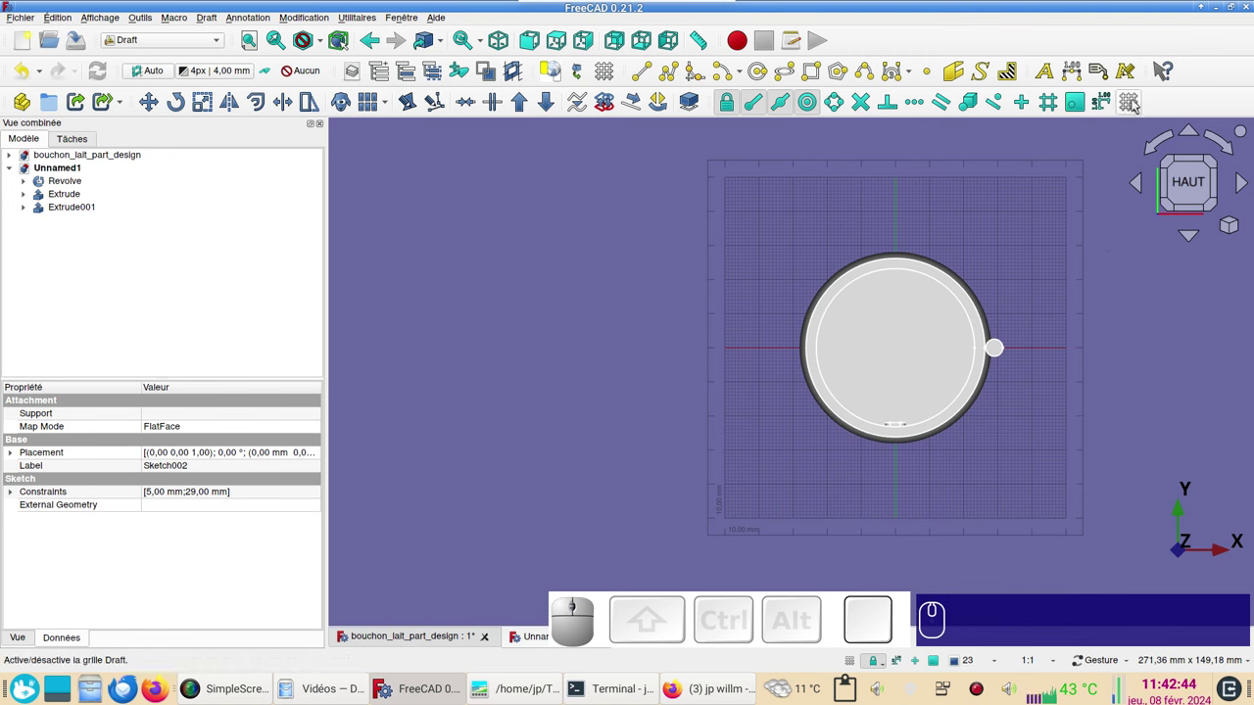
pyautogui.write('gr')
pyautogui.scroll(3)
pyautogui.rightClick(1013, 430)
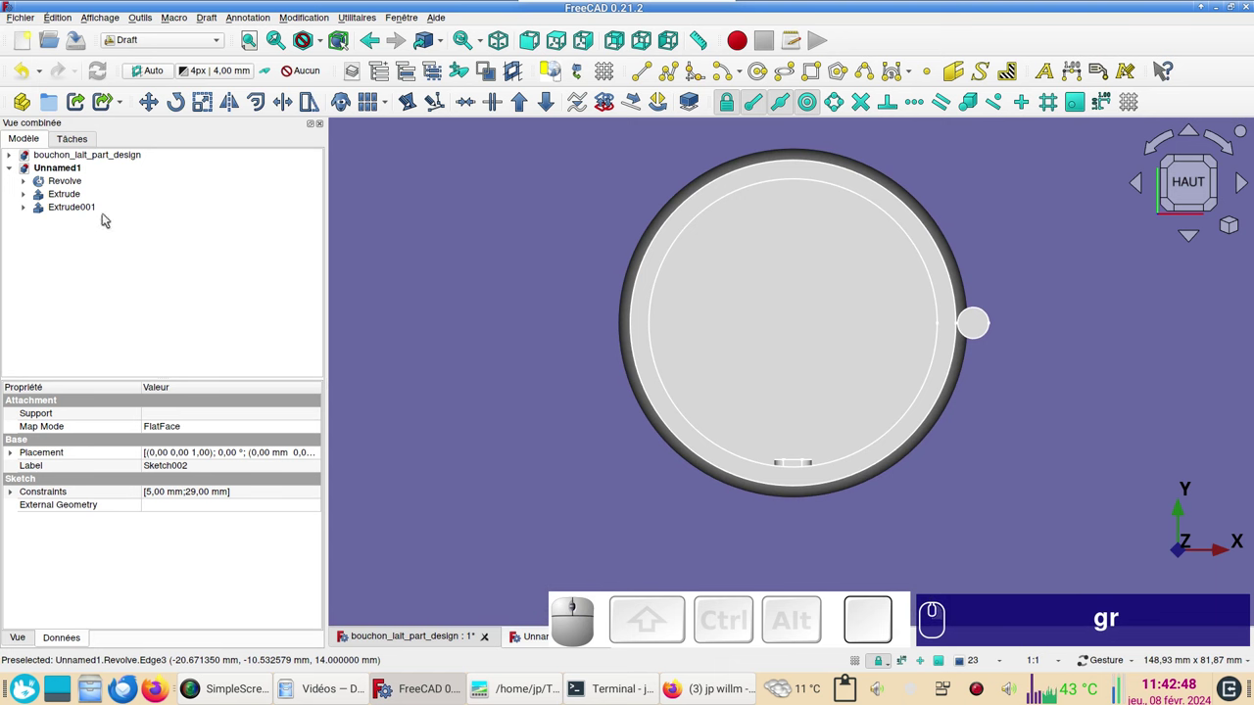
# Start a Draft polar array of the extruded tab about the origin with 4 elements.
pyautogui.click(57, 197)
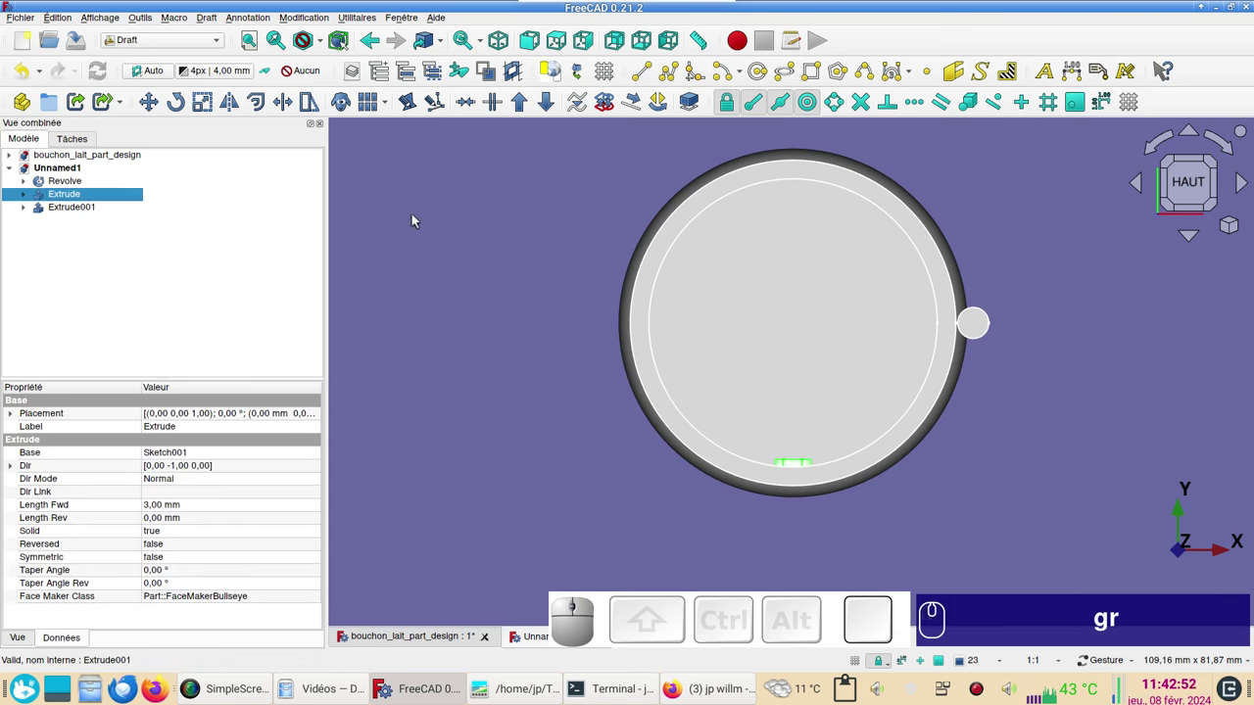
pyautogui.click(410, 88)
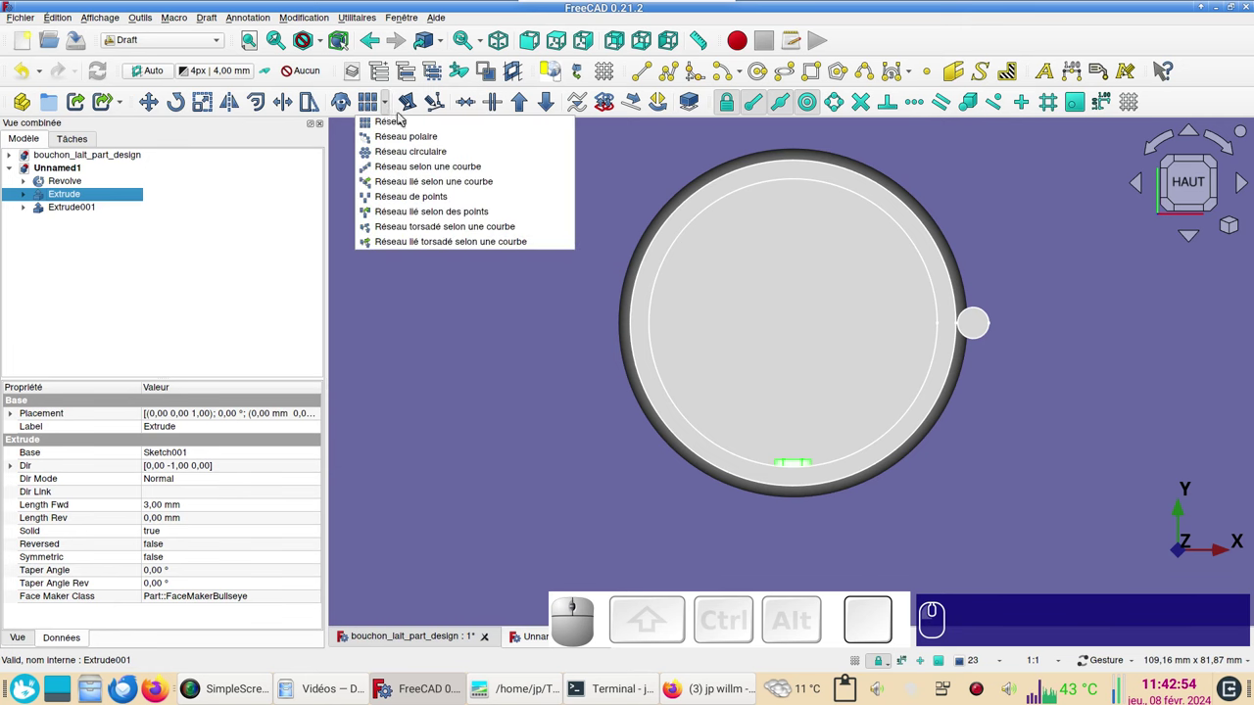
pyautogui.click(406, 135)
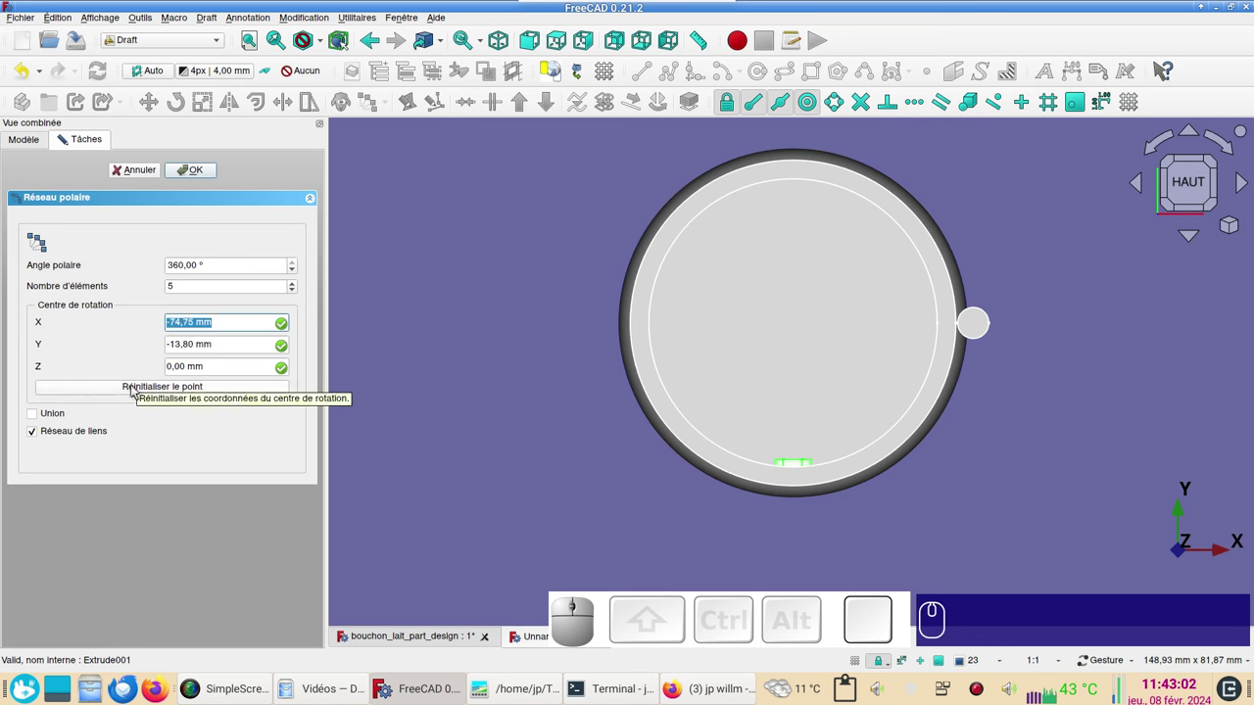
pyautogui.click(134, 387)
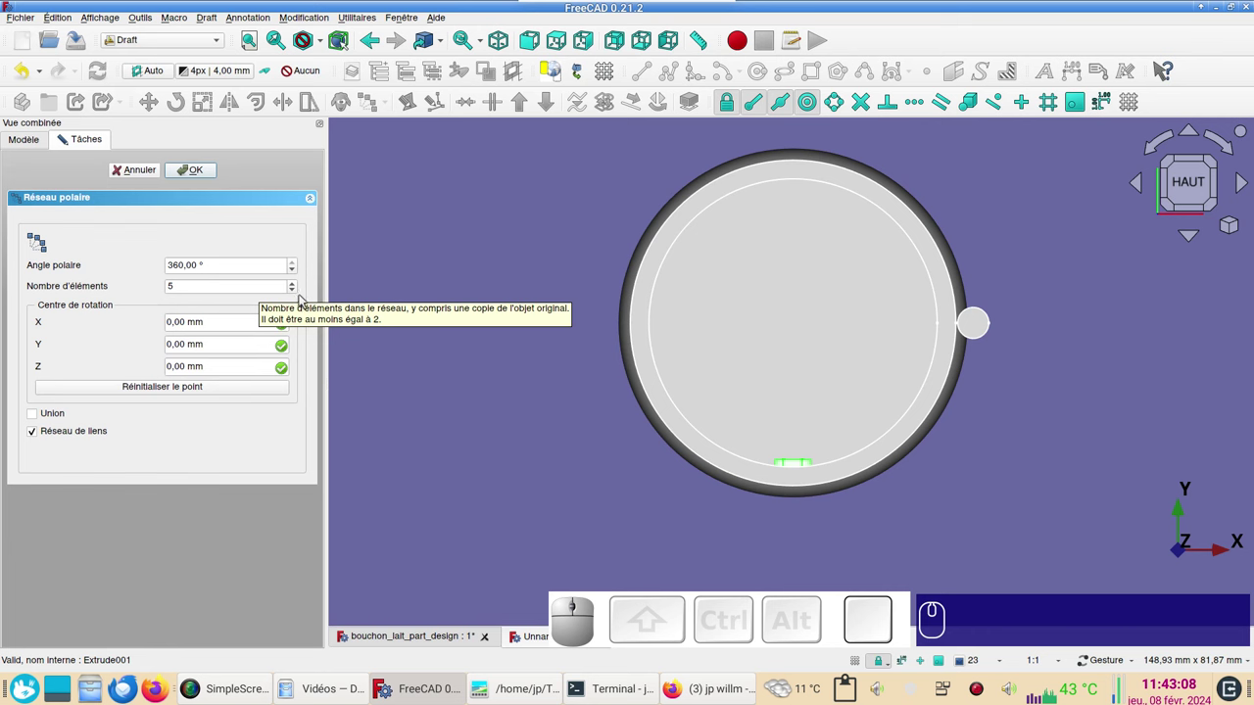
pyautogui.click(298, 289)
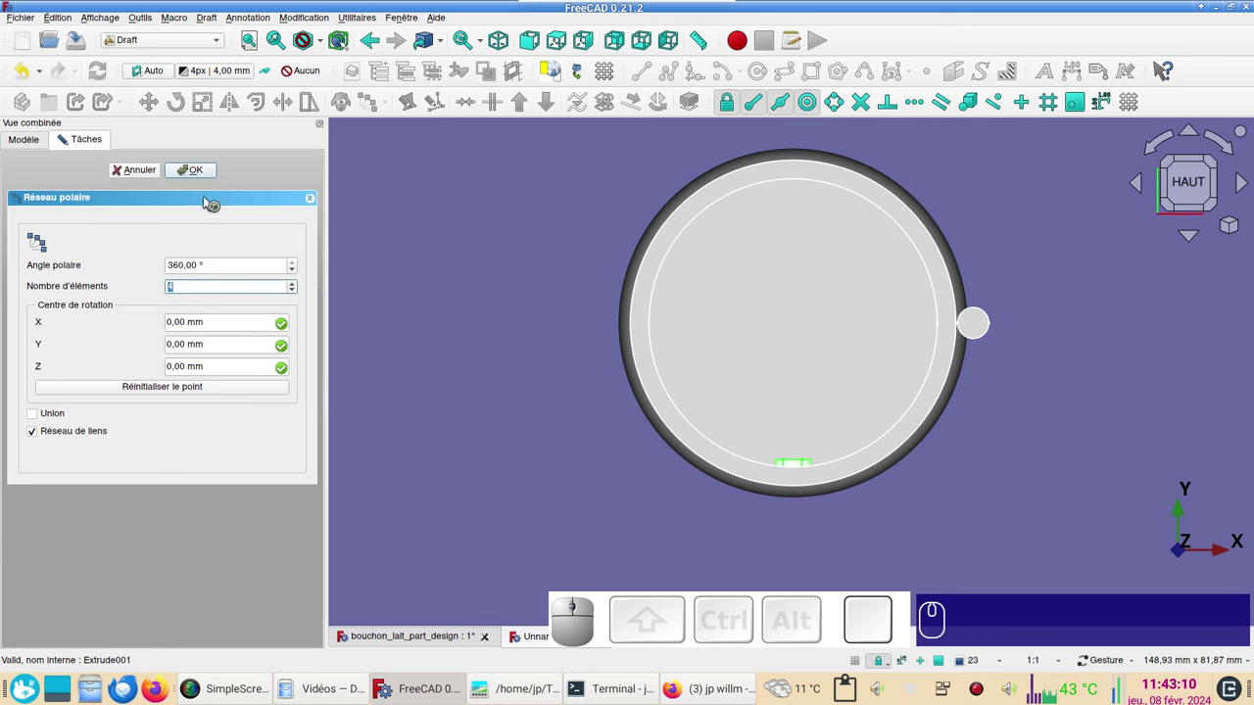
# Set the tab Array's axis to x=0, y=0, z=1 so the four tabs spin around Z.
pyautogui.click(198, 167)
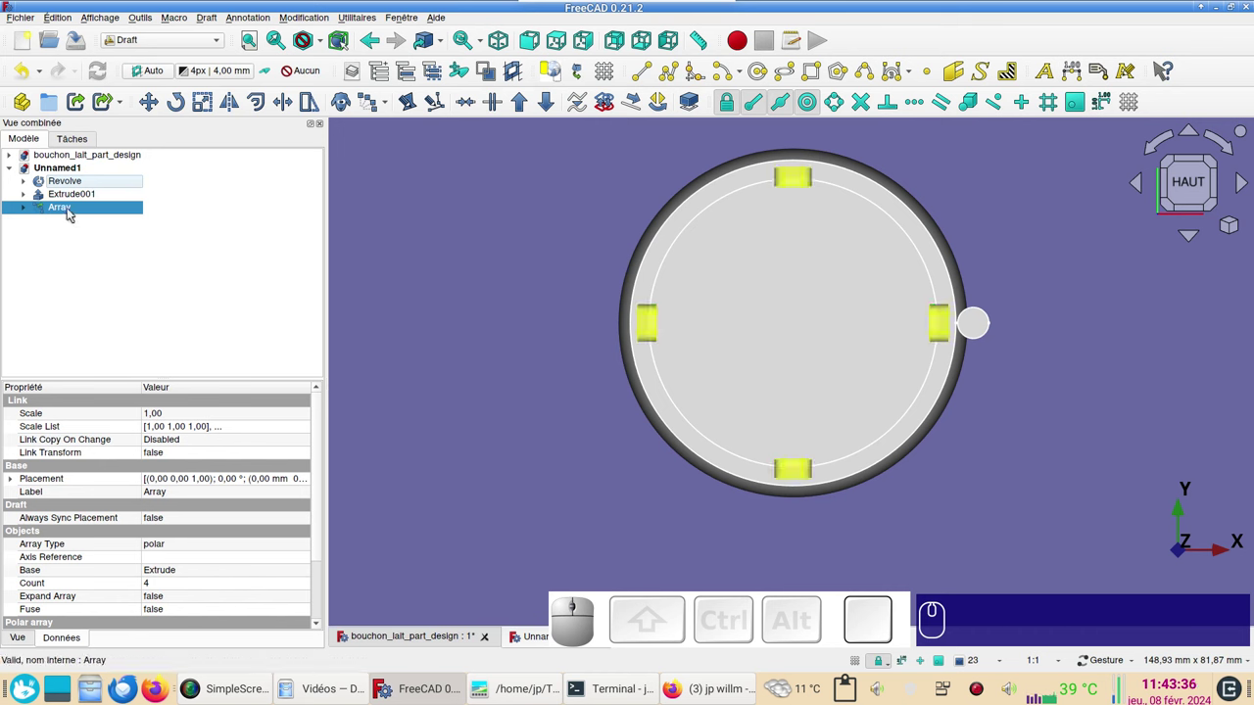
pyautogui.moveTo(322, 495); pyautogui.dragTo(236, 618)
pyautogui.click(13, 612)
pyautogui.scroll(-3)
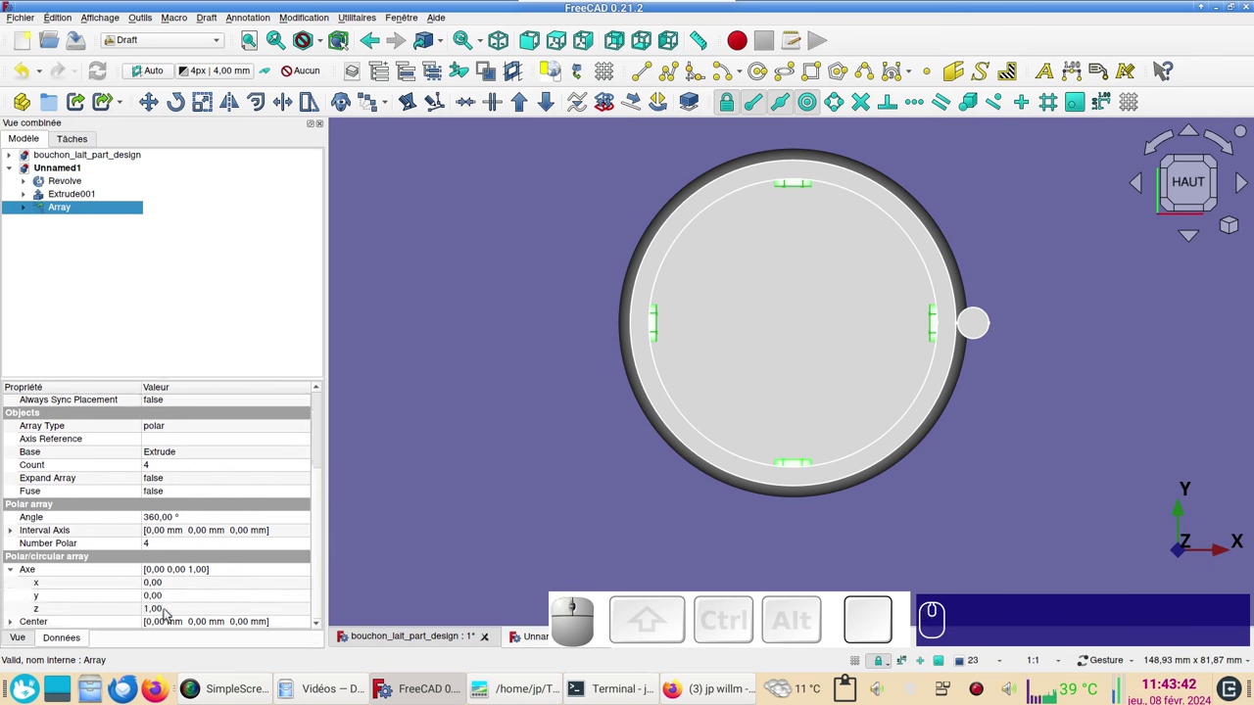
pyautogui.click(153, 610)
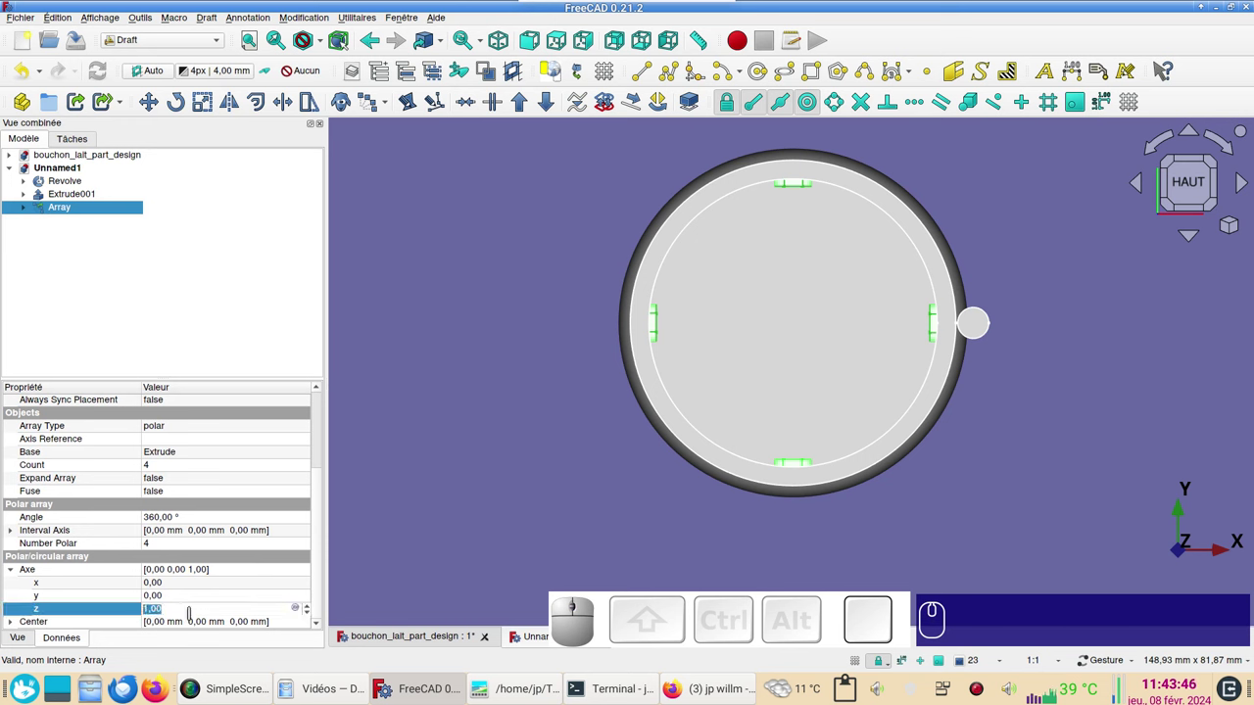
pyautogui.press('KP_0')
pyautogui.press('KP_0')
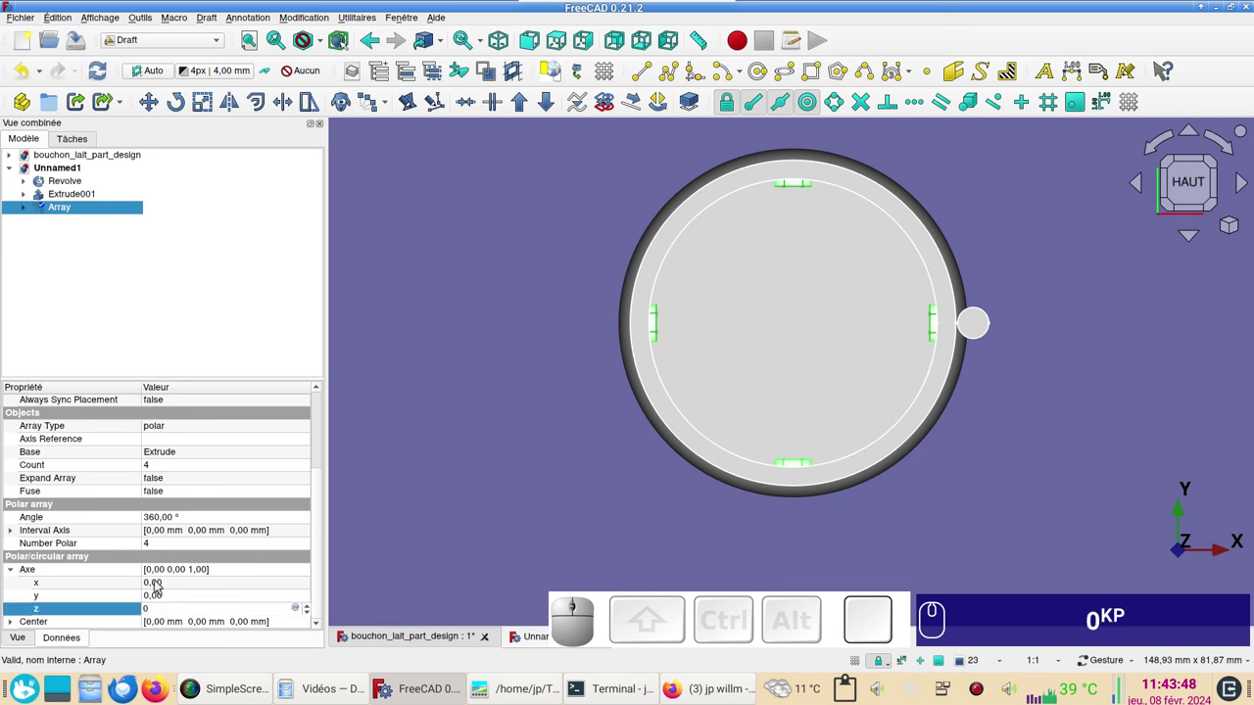
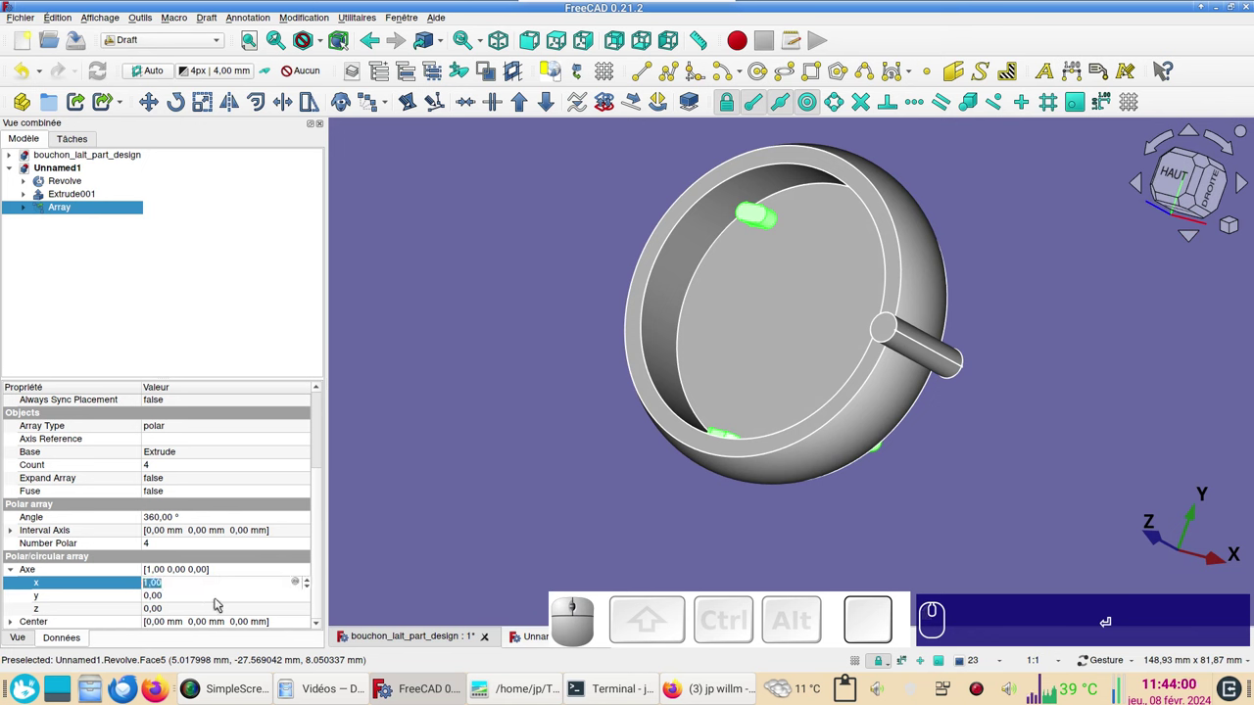
pyautogui.press('KP_0')
pyautogui.press('KP_0')
pyautogui.click(186, 613)
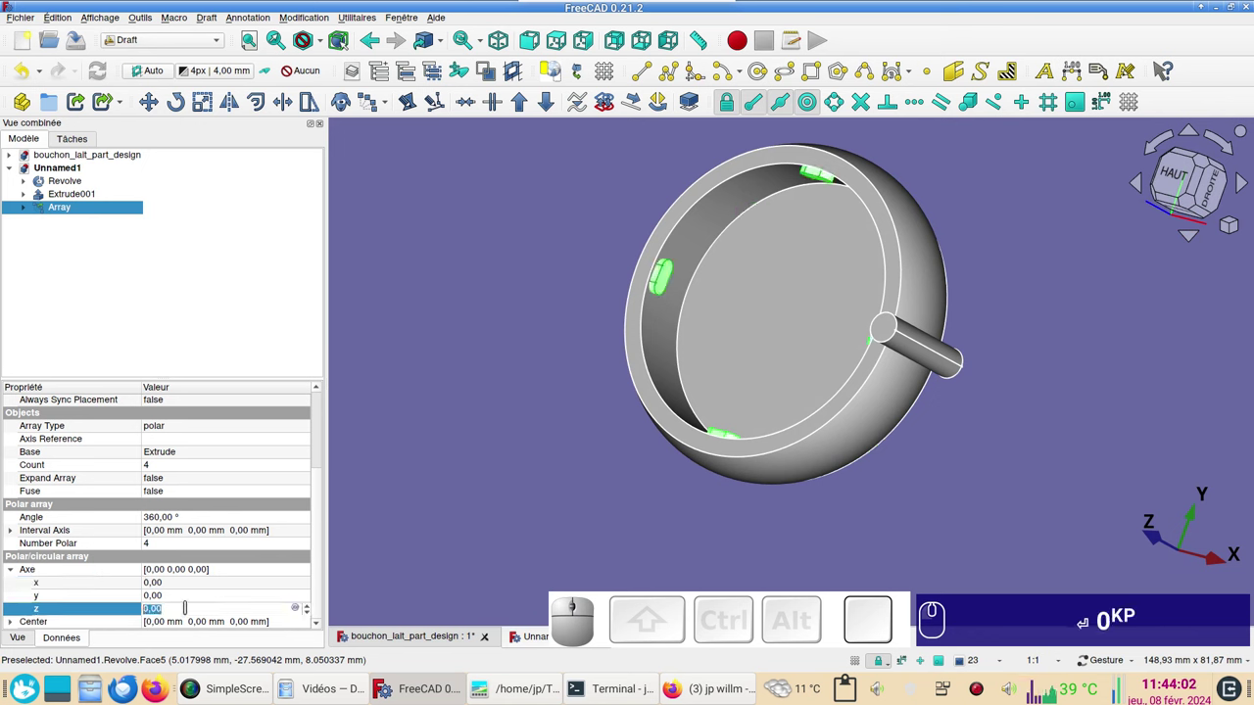
pyautogui.press('KP_1')
pyautogui.press('Return')
# Orbit the ring to check the tabs, then look straight down from above.
pyautogui.click(538, 467)
pyautogui.moveTo(506, 460); pyautogui.dragTo(921, 456)
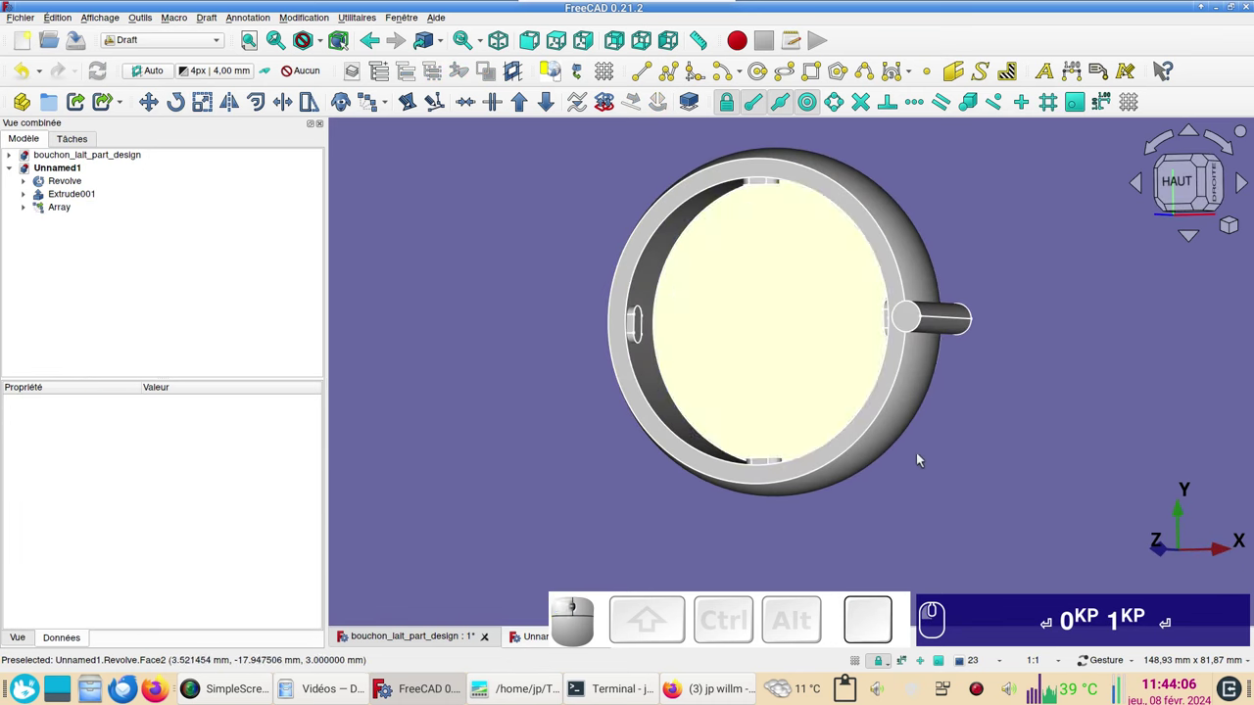
pyautogui.moveTo(952, 420); pyautogui.dragTo(1023, 419)
pyautogui.rightClick(1025, 441)
pyautogui.click(1190, 188)
pyautogui.moveTo(1070, 358); pyautogui.dragTo(1019, 375)
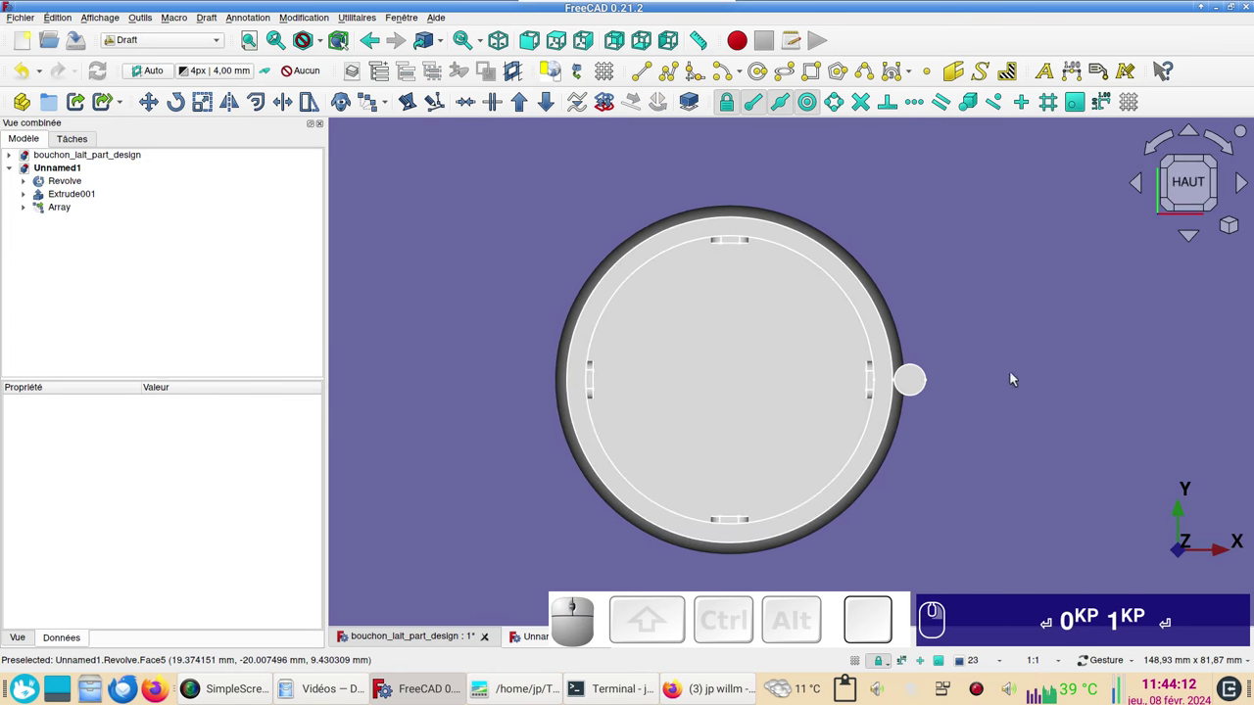
# Make a Draft polar array of the Extrude001 cylinder with 24 copies over 360°.
pyautogui.click(60, 209)
pyautogui.click(423, 238)
pyautogui.click(923, 385)
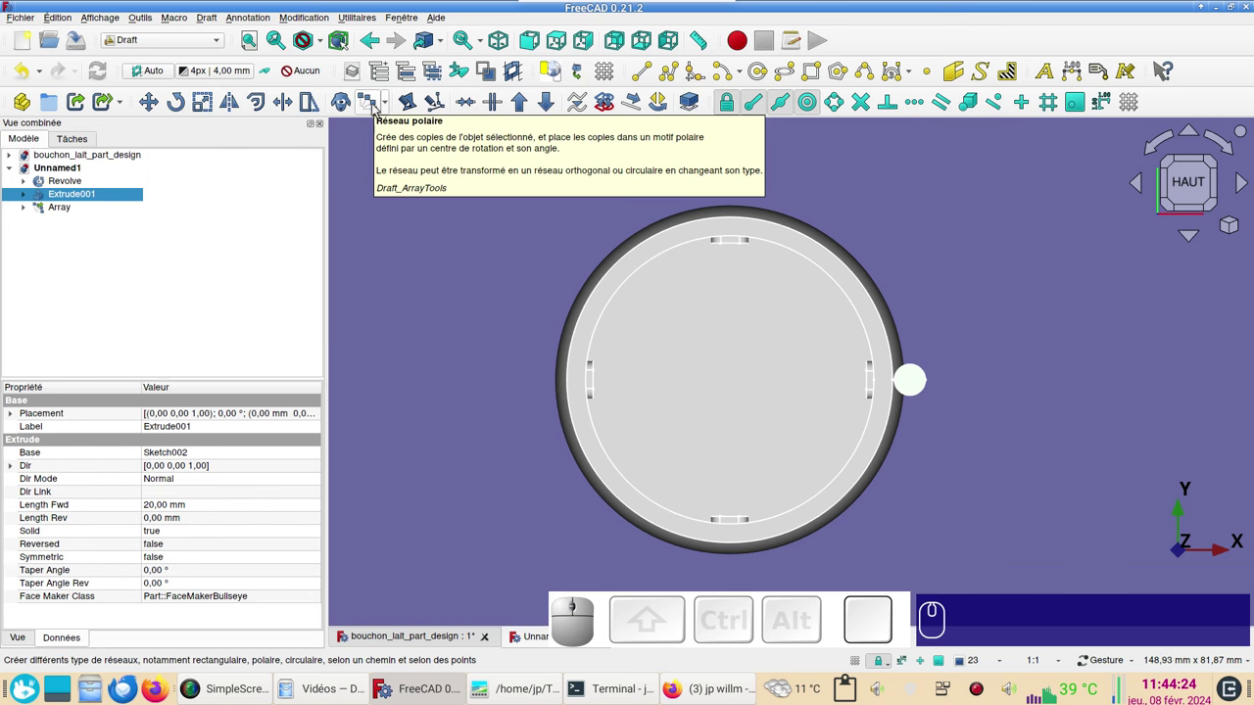
pyautogui.click(376, 107)
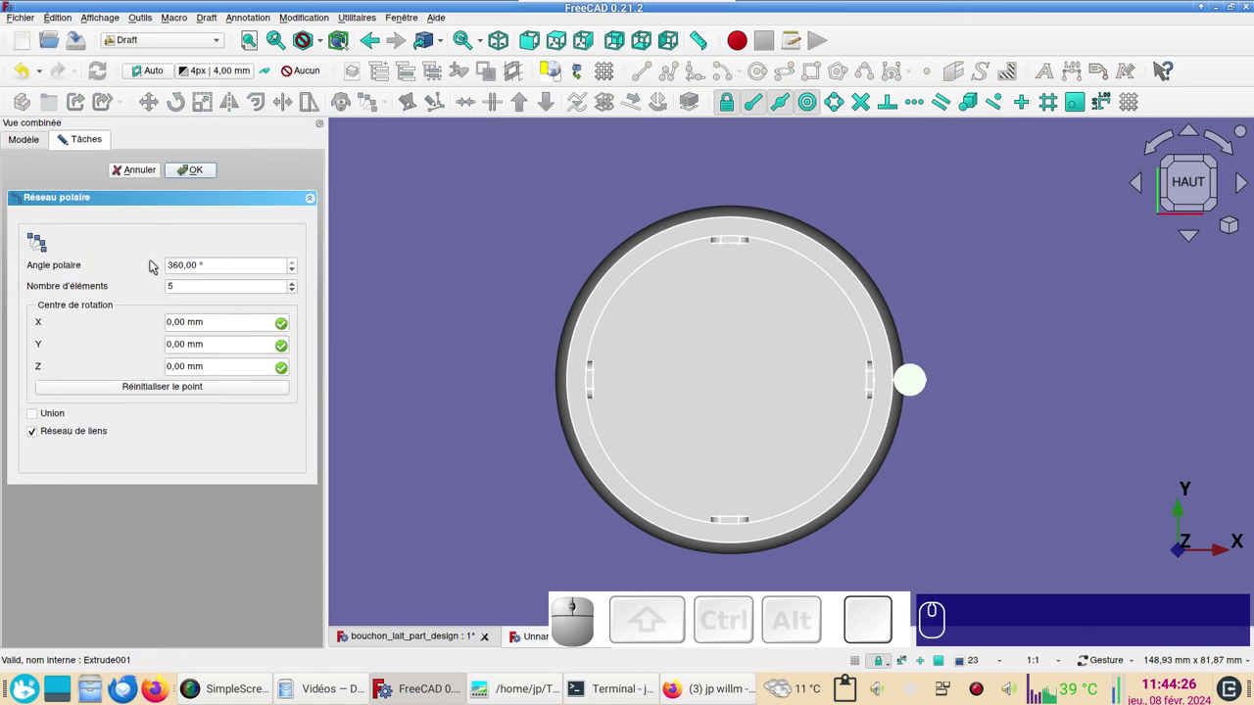
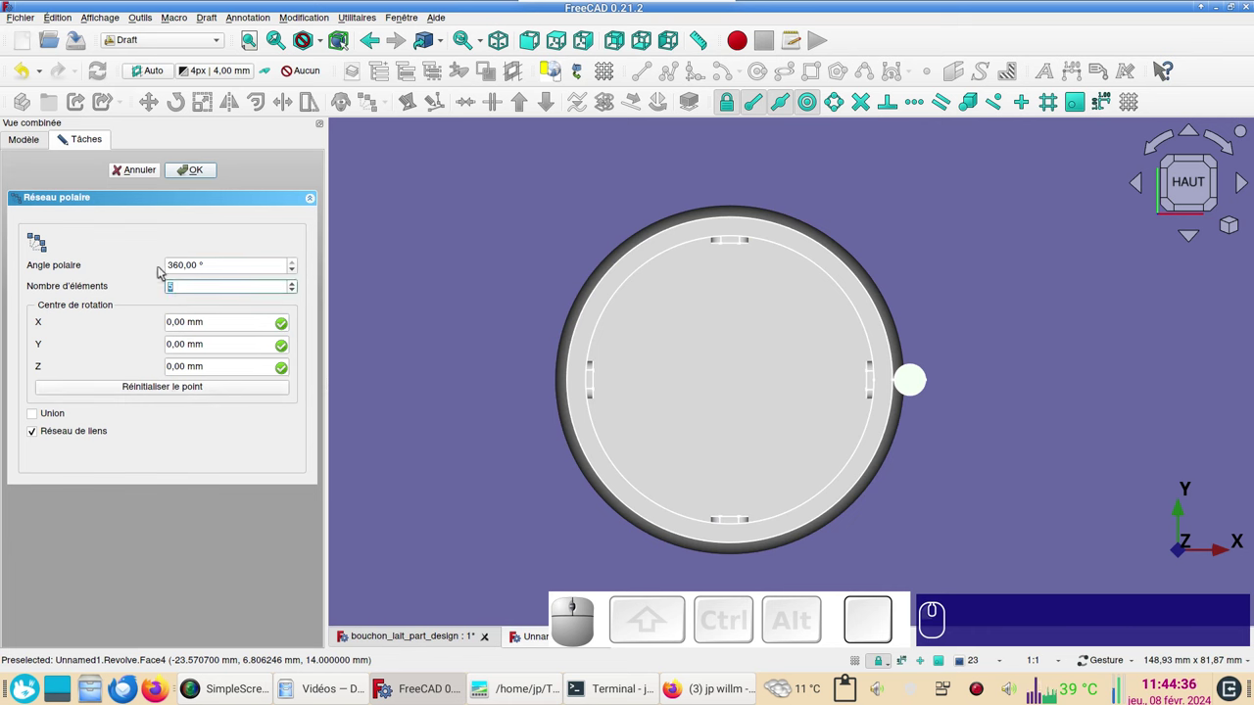
pyautogui.press('KP_2')
pyautogui.press('KP_4')
pyautogui.press('KP_4')
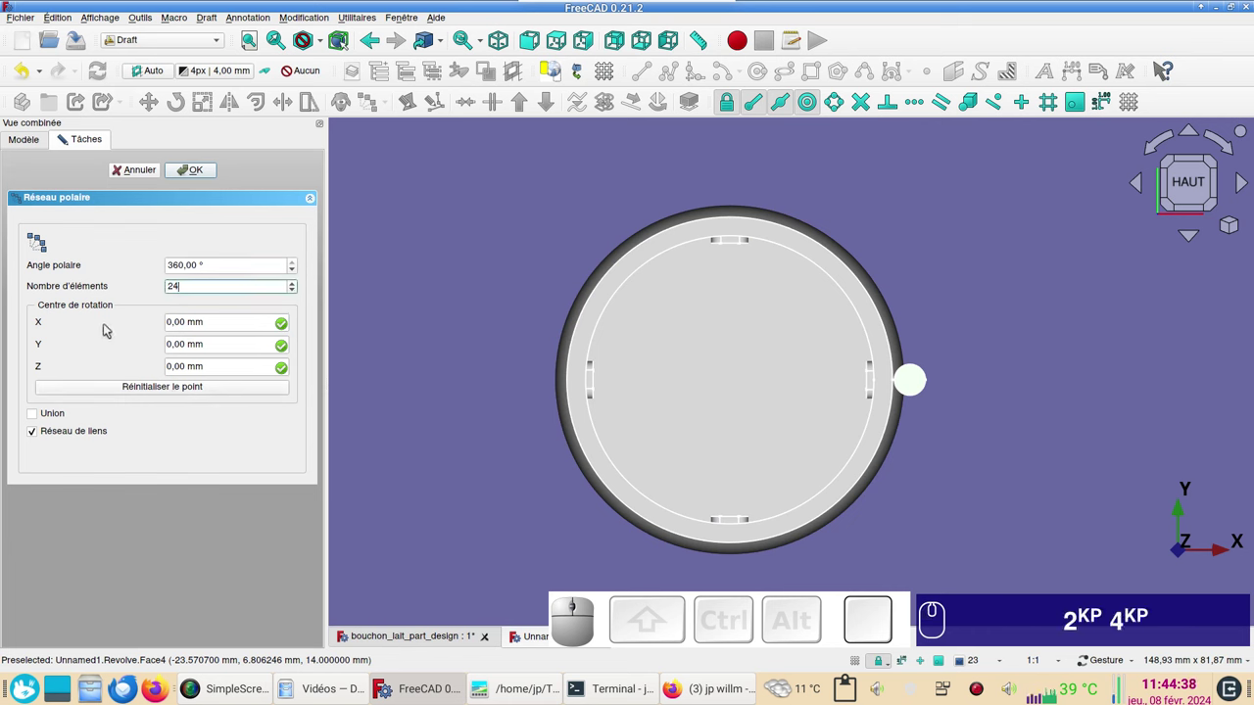
pyautogui.press('Return')
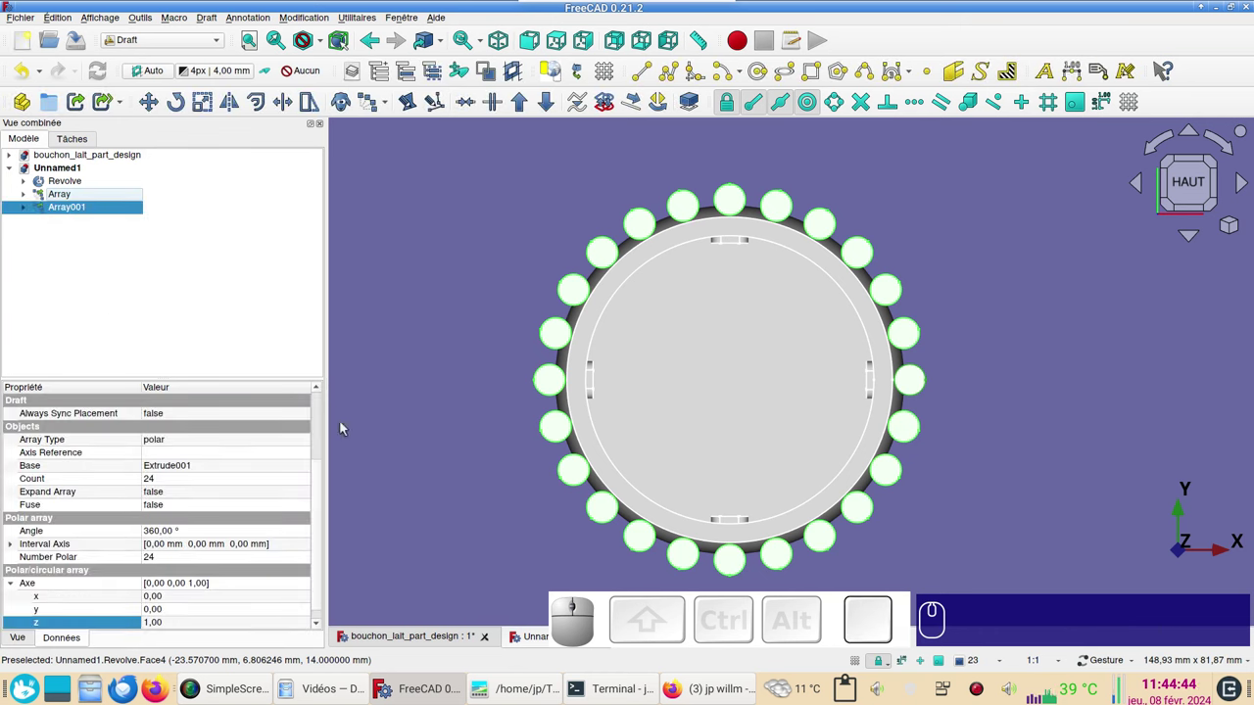
# View the ring at an angle and switch back to the Part workbench.
pyautogui.click(922, 559)
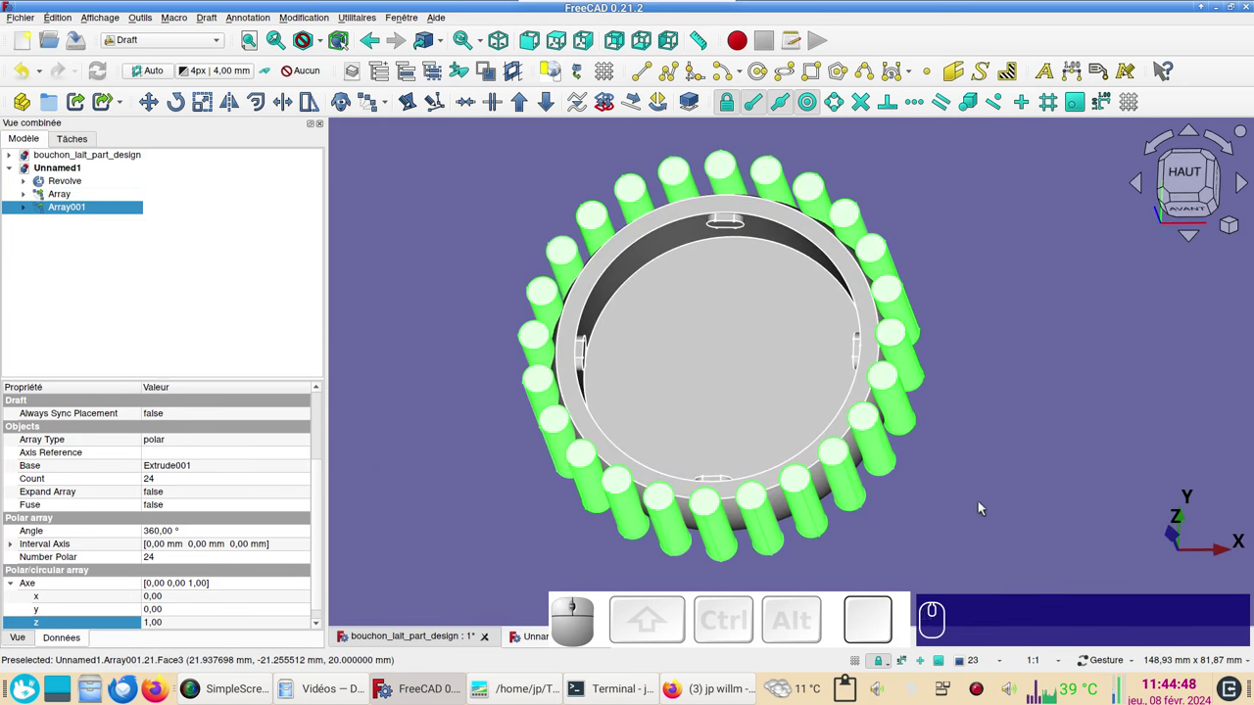
pyautogui.click(189, 41)
pyautogui.click(150, 169)
pyautogui.click(431, 194)
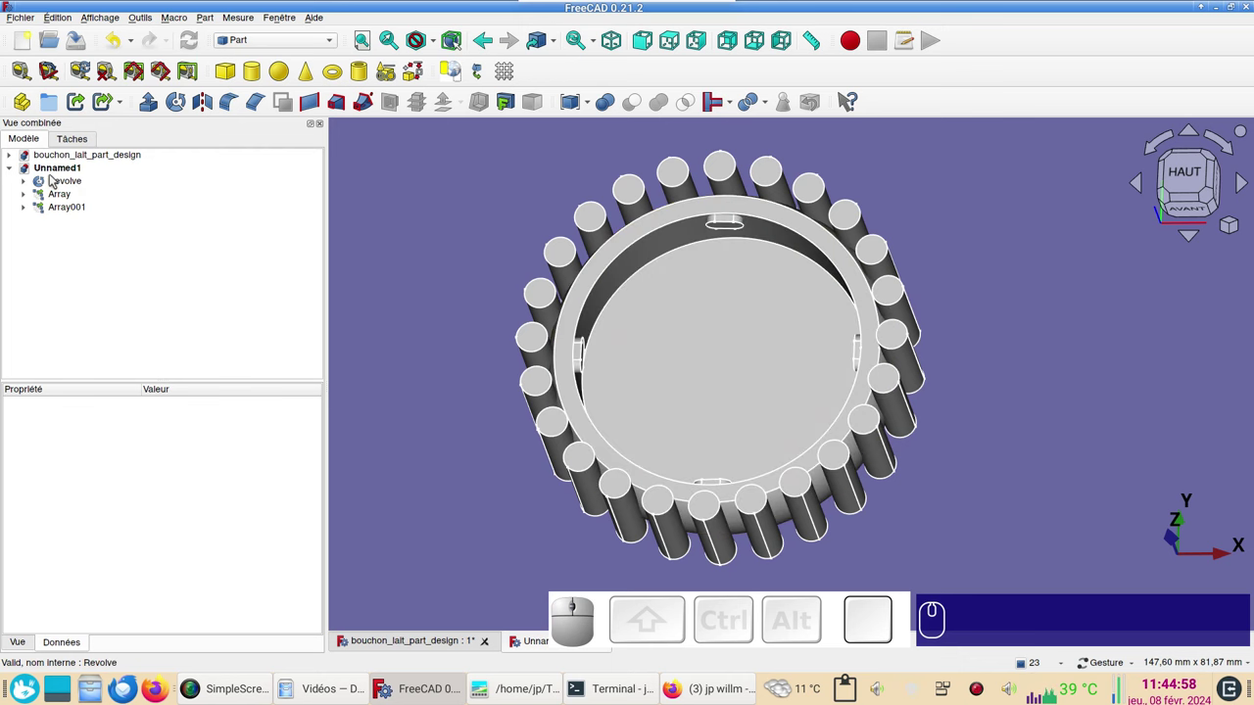
# Combine the Revolve ring and the tab Array into one Part Compound.
pyautogui.click(57, 183)
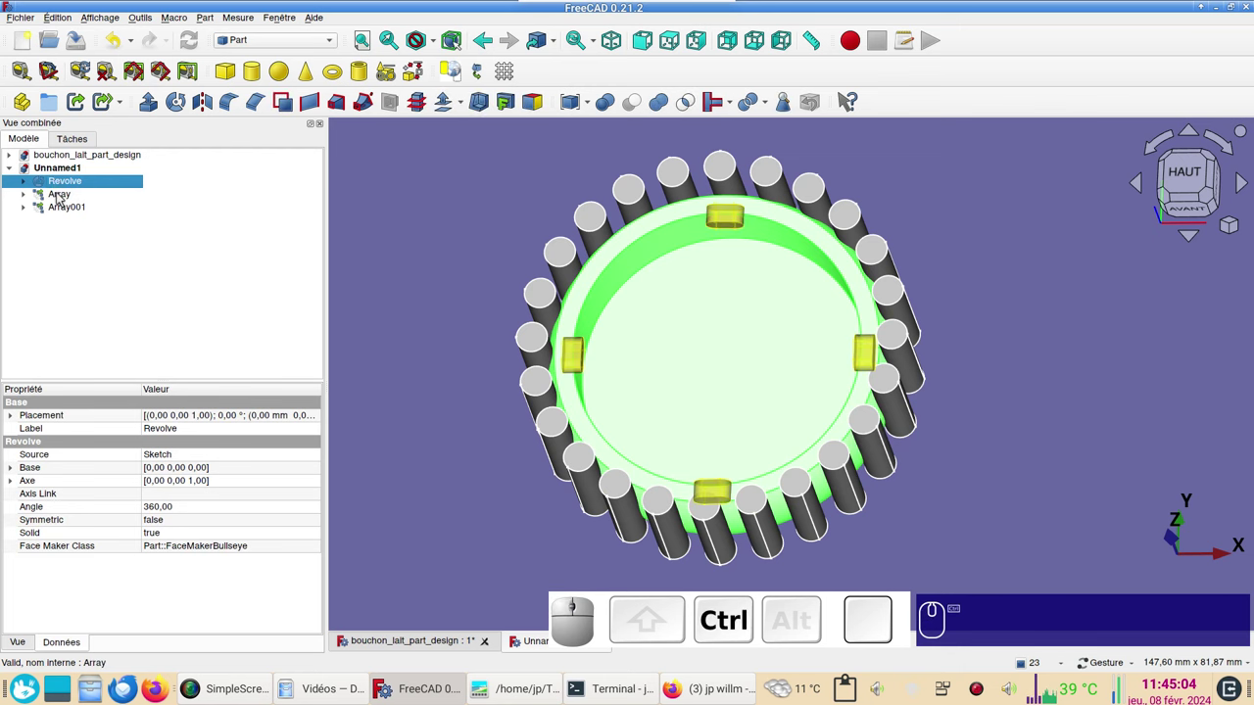
pyautogui.click(63, 196)
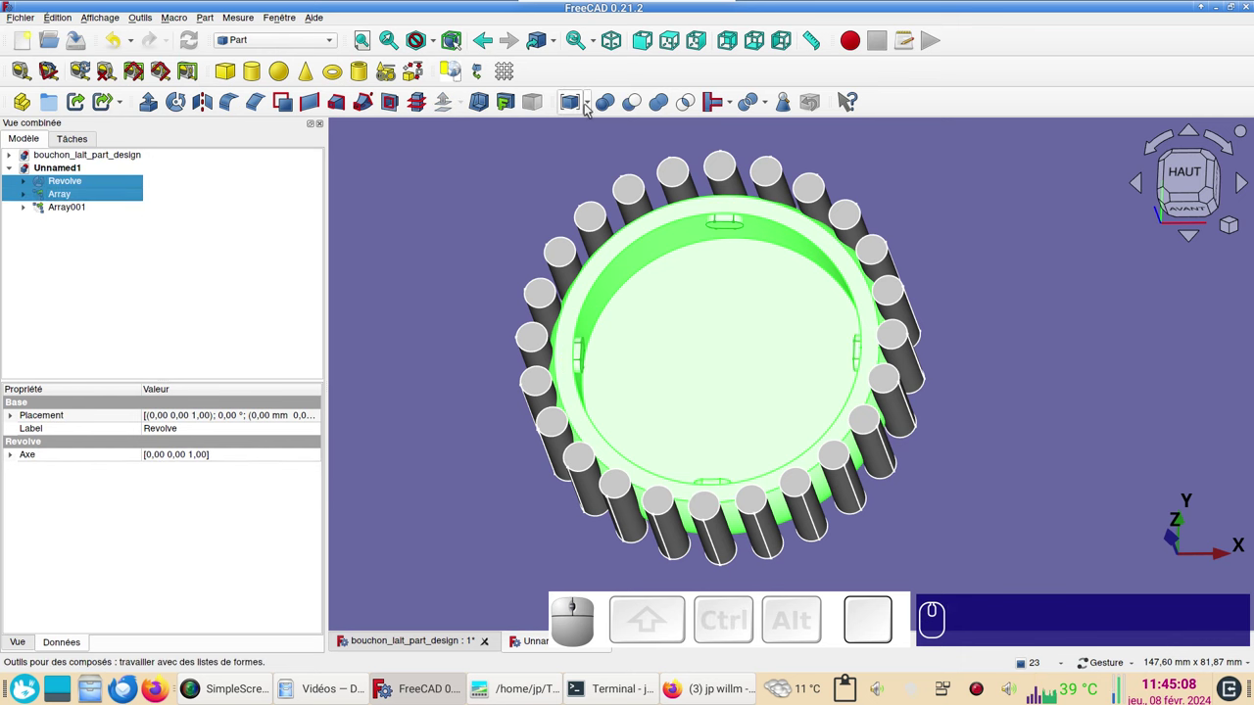
pyautogui.click(593, 106)
pyautogui.click(585, 121)
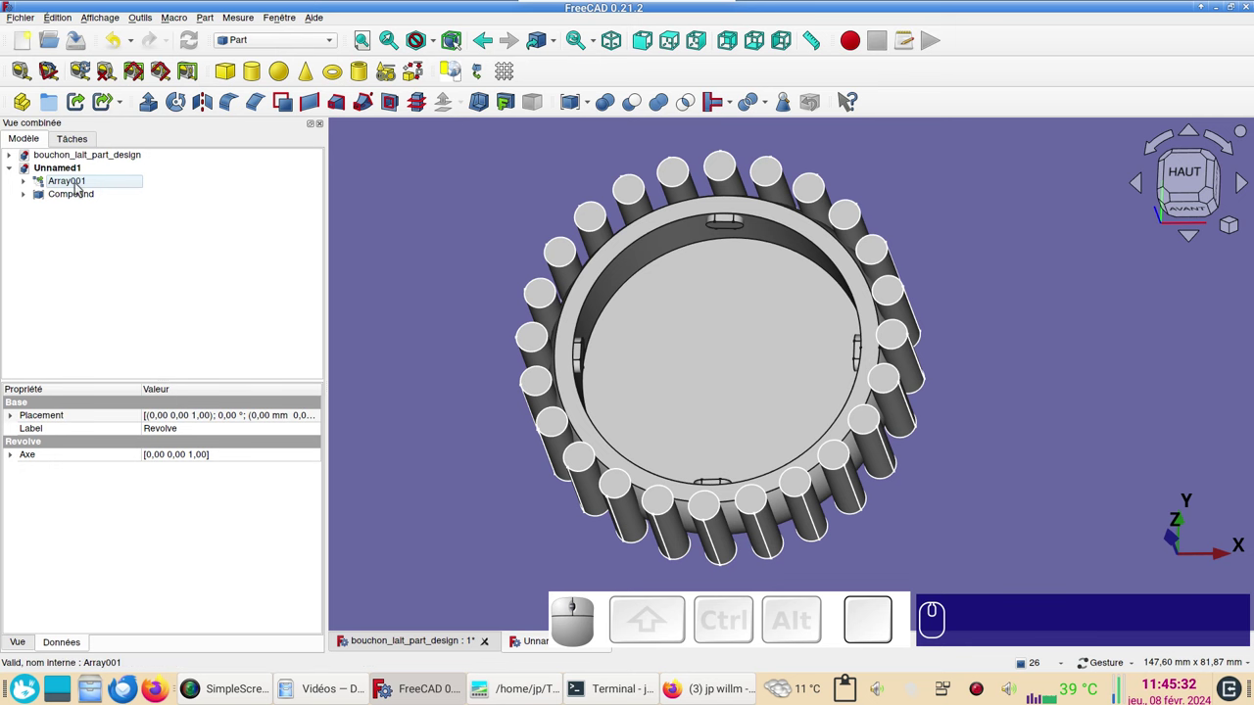
pyautogui.click(78, 196)
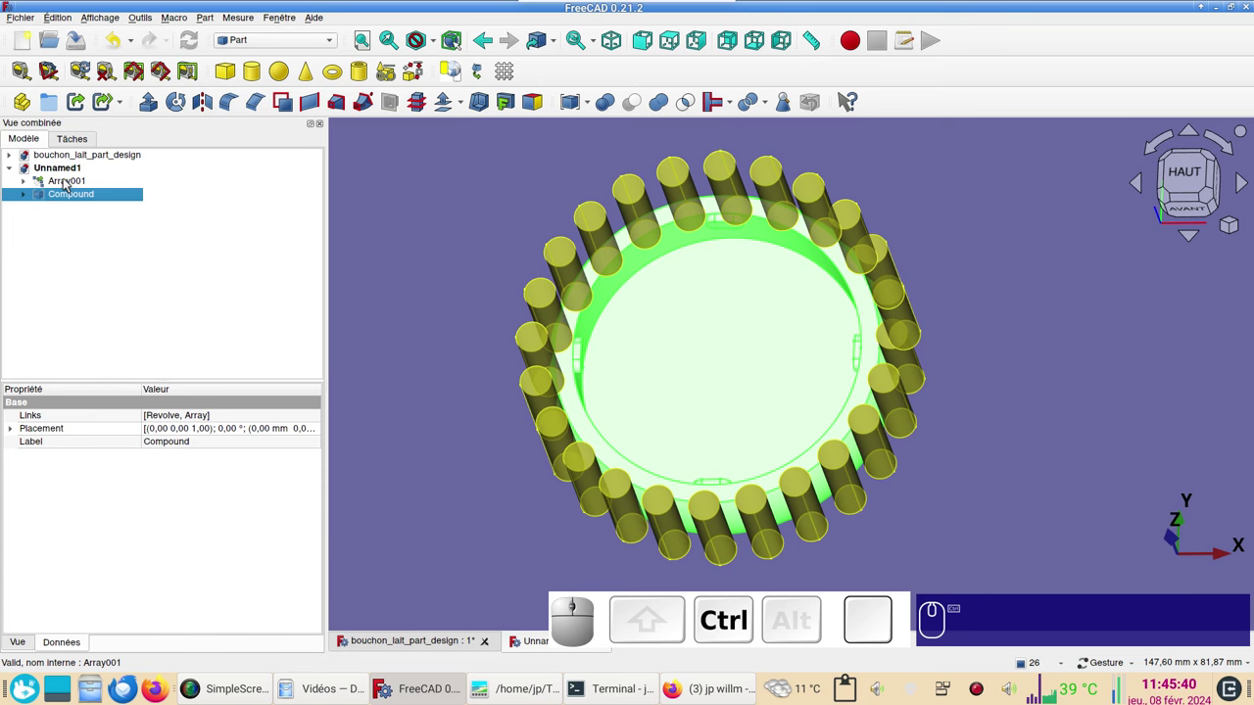
# Cut Array001 from the Compound, leaving a single grooved ring solid.
pyautogui.click(72, 180)
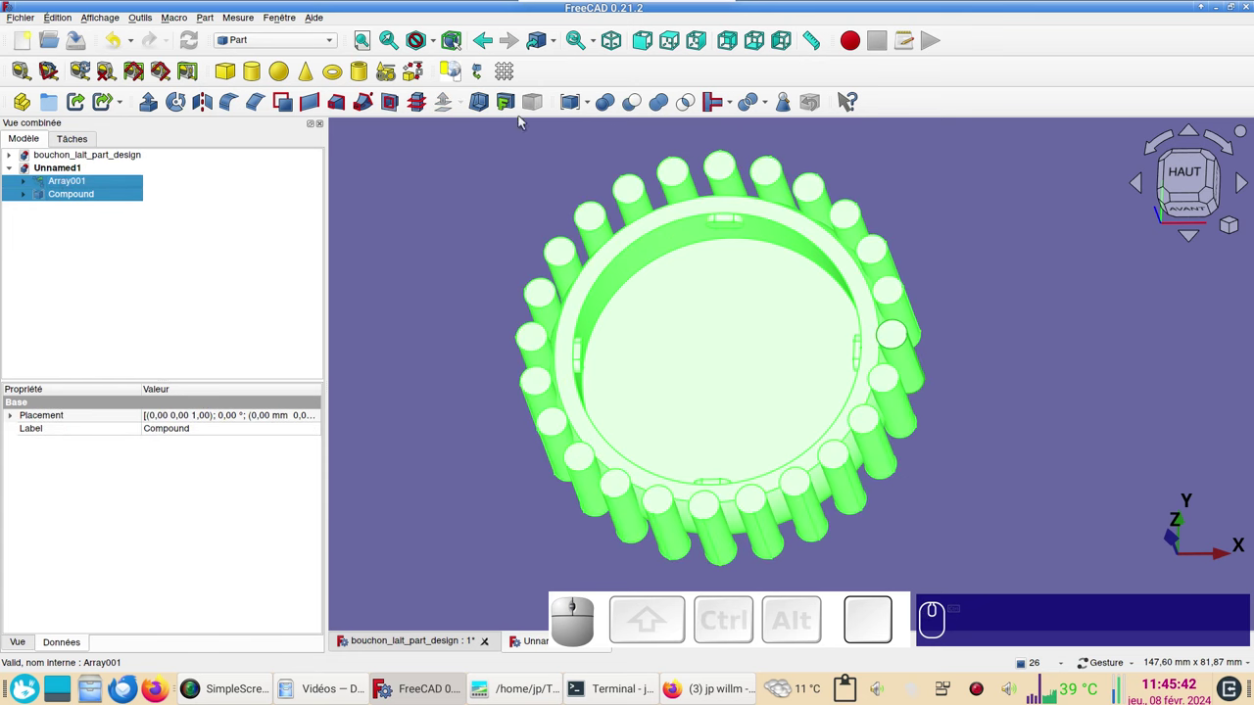
pyautogui.click(642, 110)
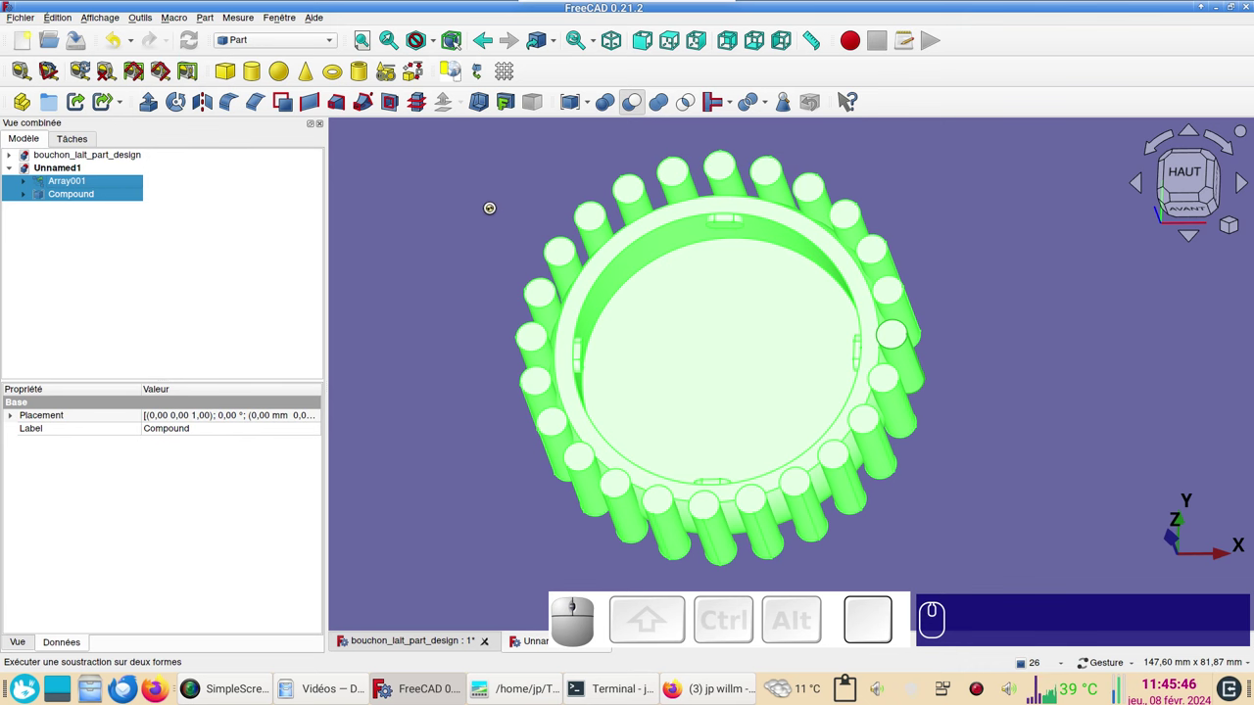
pyautogui.moveTo(966, 310); pyautogui.dragTo(691, 374)
pyautogui.moveTo(490, 431); pyautogui.dragTo(466, 423)
pyautogui.click(697, 387)
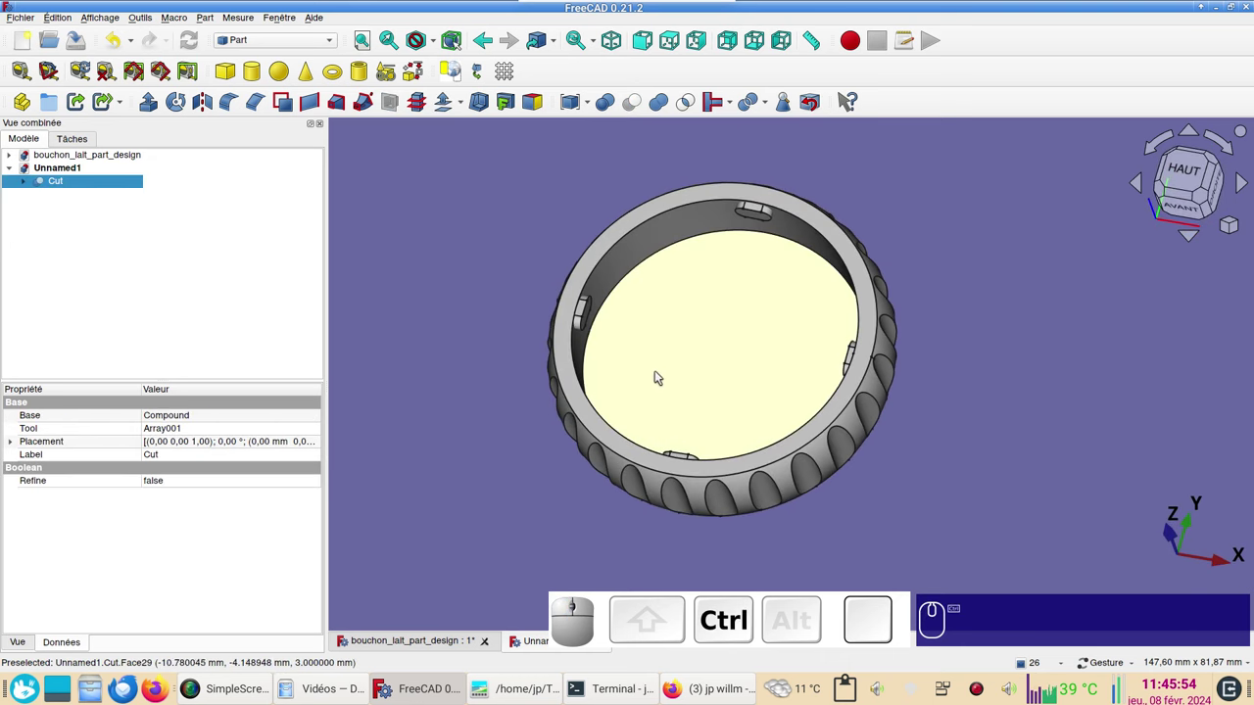
# Set the Cut ring's shape colour to pink in its display properties.
pyautogui.press('ctrl+d')
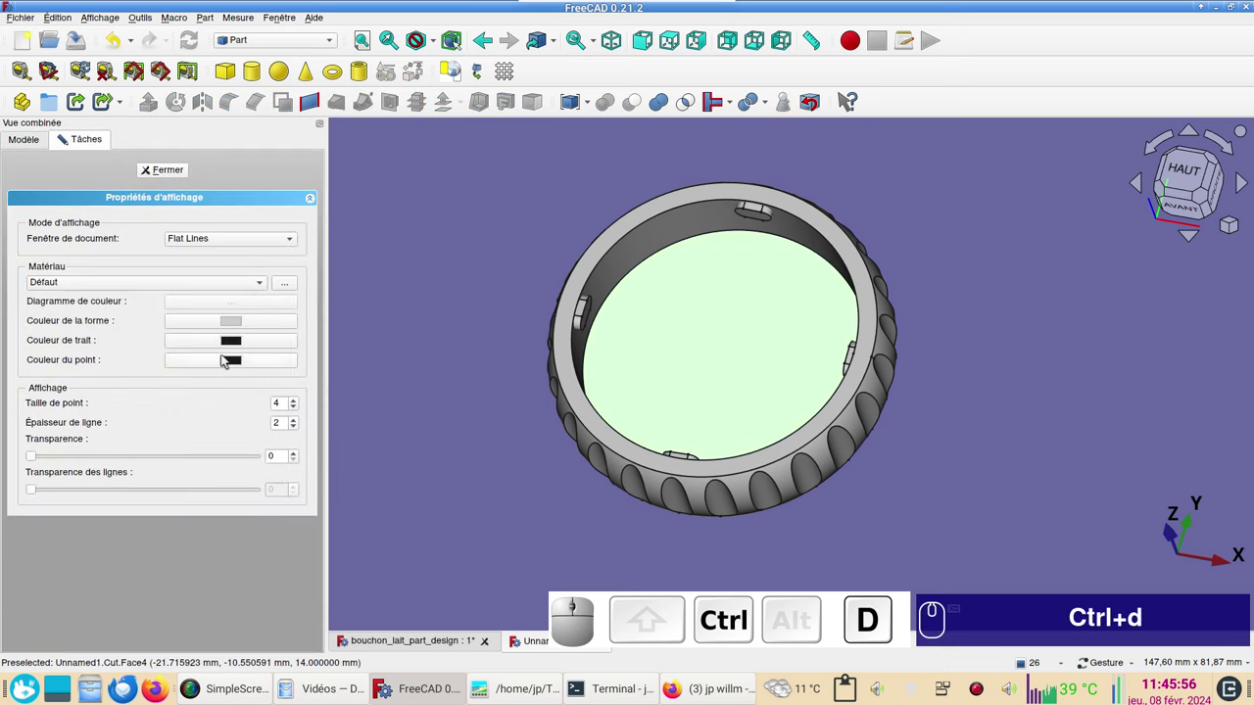
pyautogui.click(232, 319)
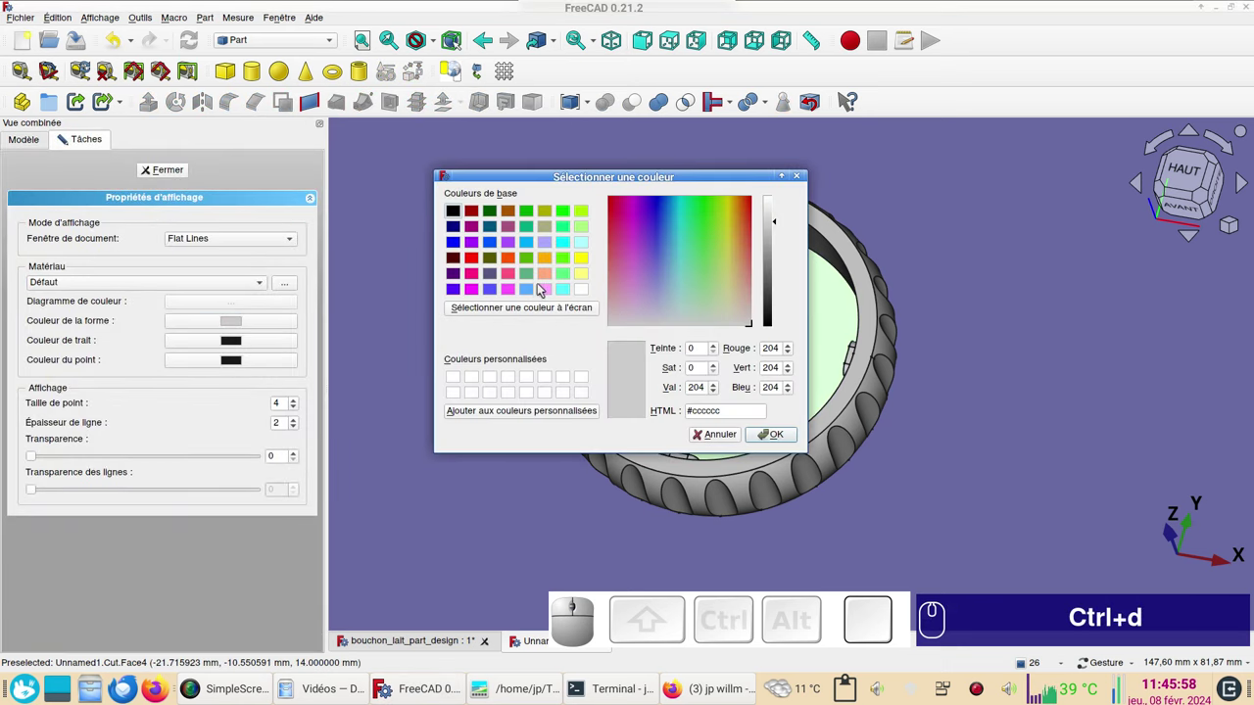
pyautogui.click(545, 285)
pyautogui.click(772, 432)
pyautogui.click(163, 172)
pyautogui.click(443, 248)
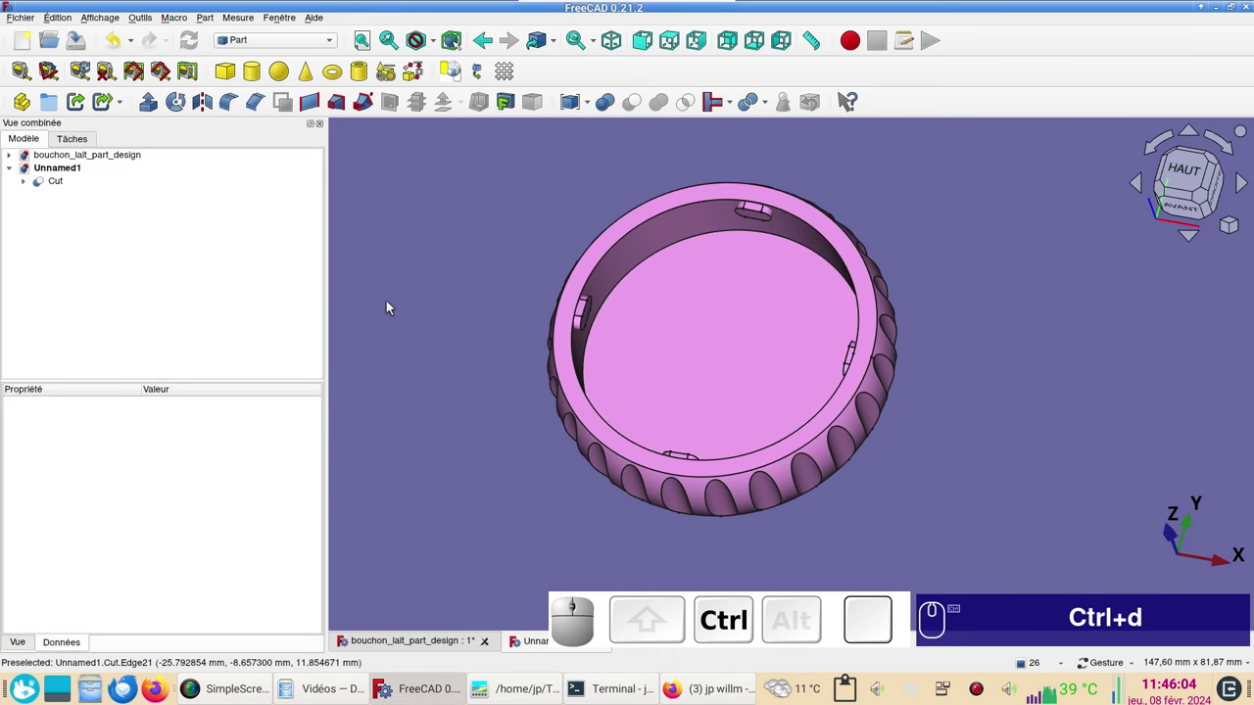
# Save the document over the existing bouchon_lait_part.FCStd file.
pyautogui.press('ctrl+s')
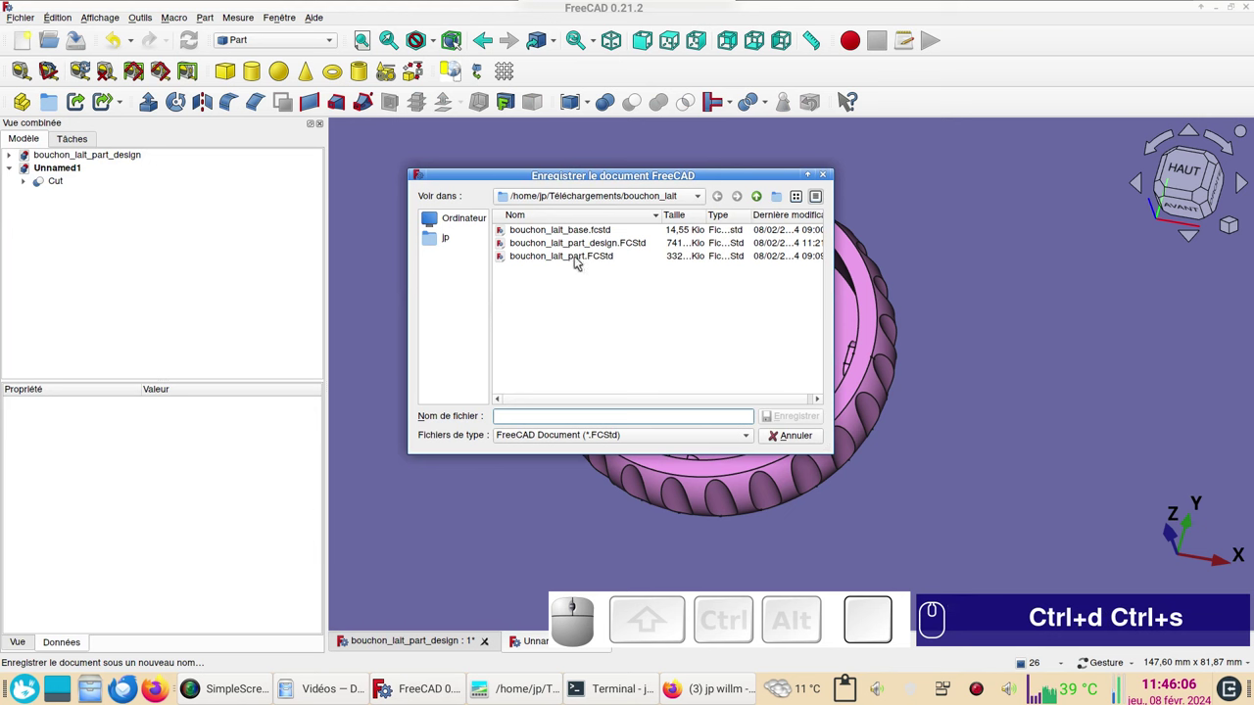
pyautogui.click(533, 258)
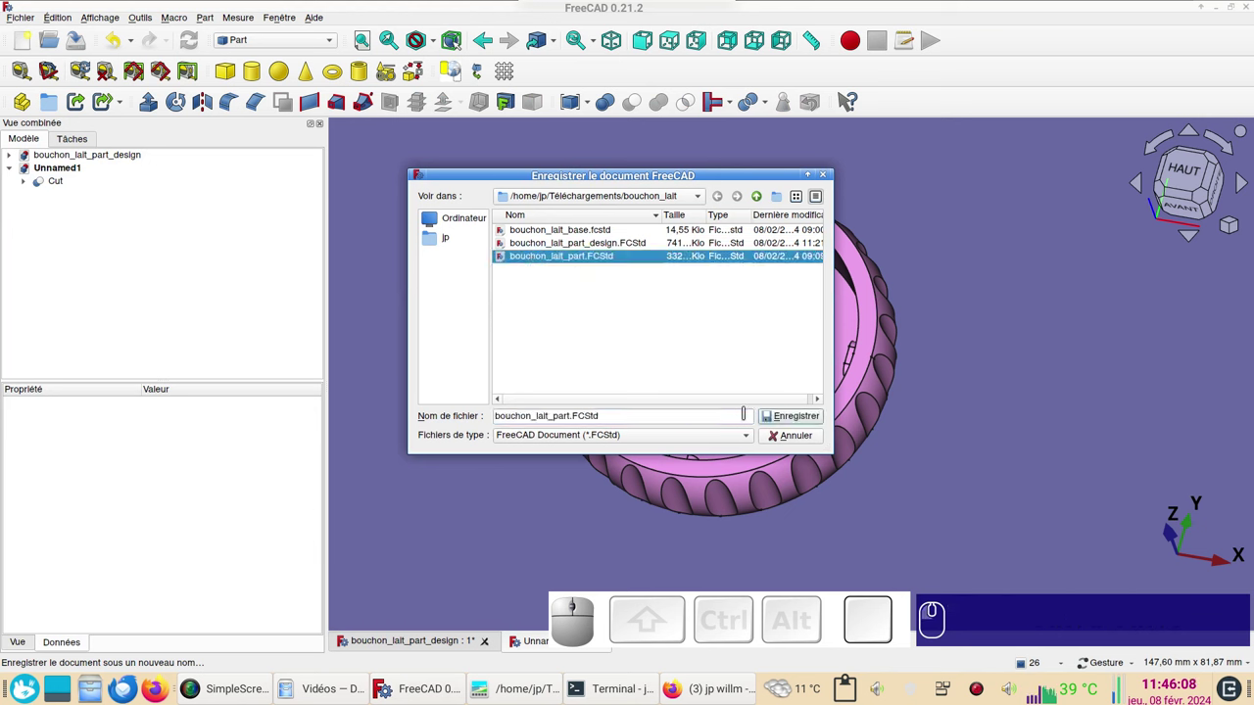
pyautogui.click(786, 415)
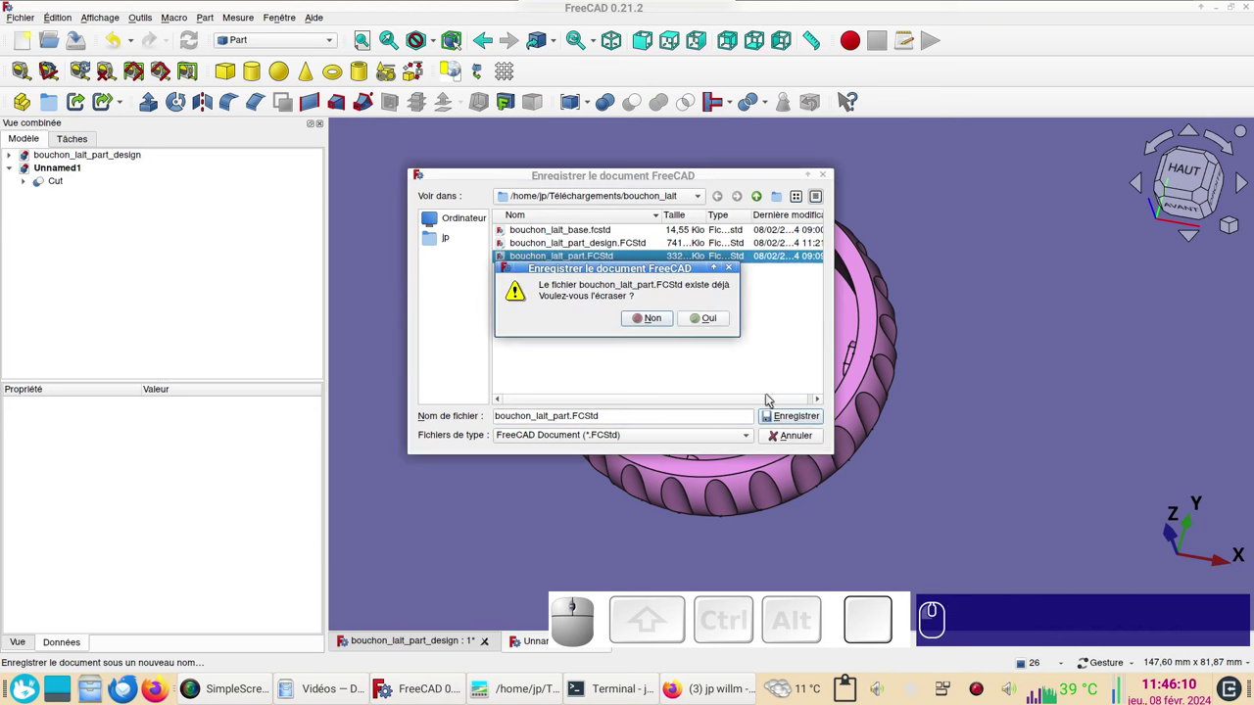
pyautogui.click(717, 321)
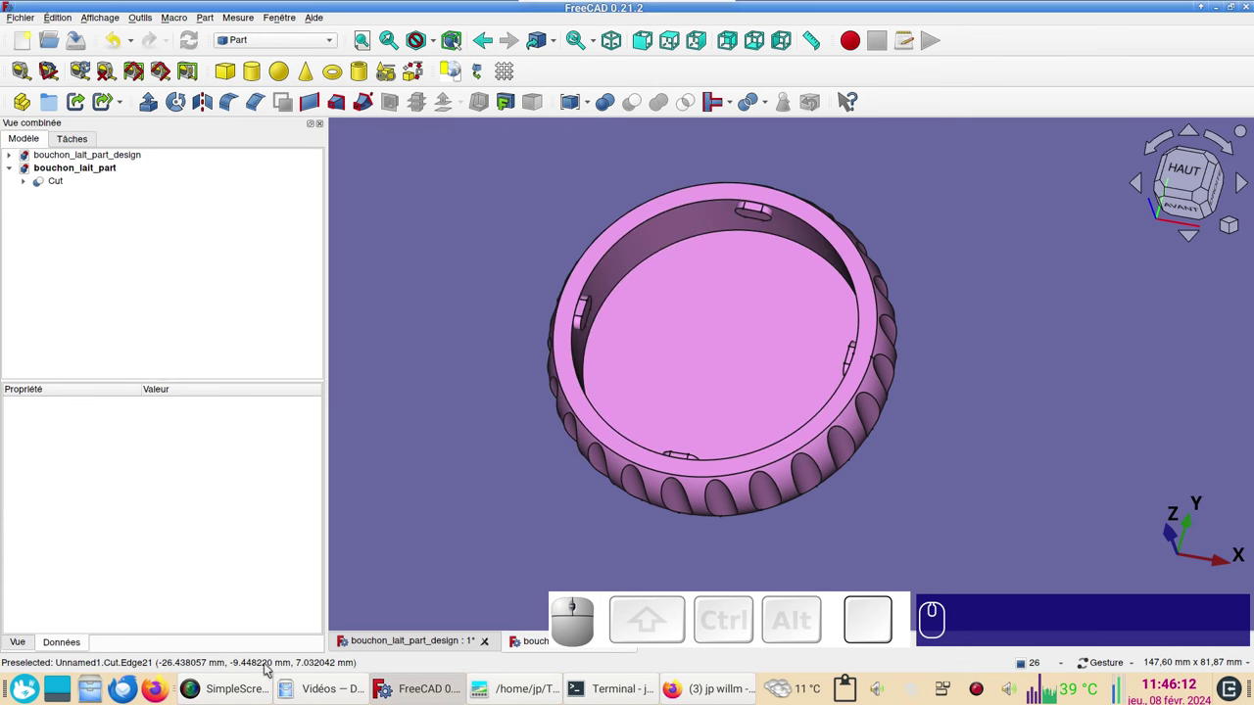
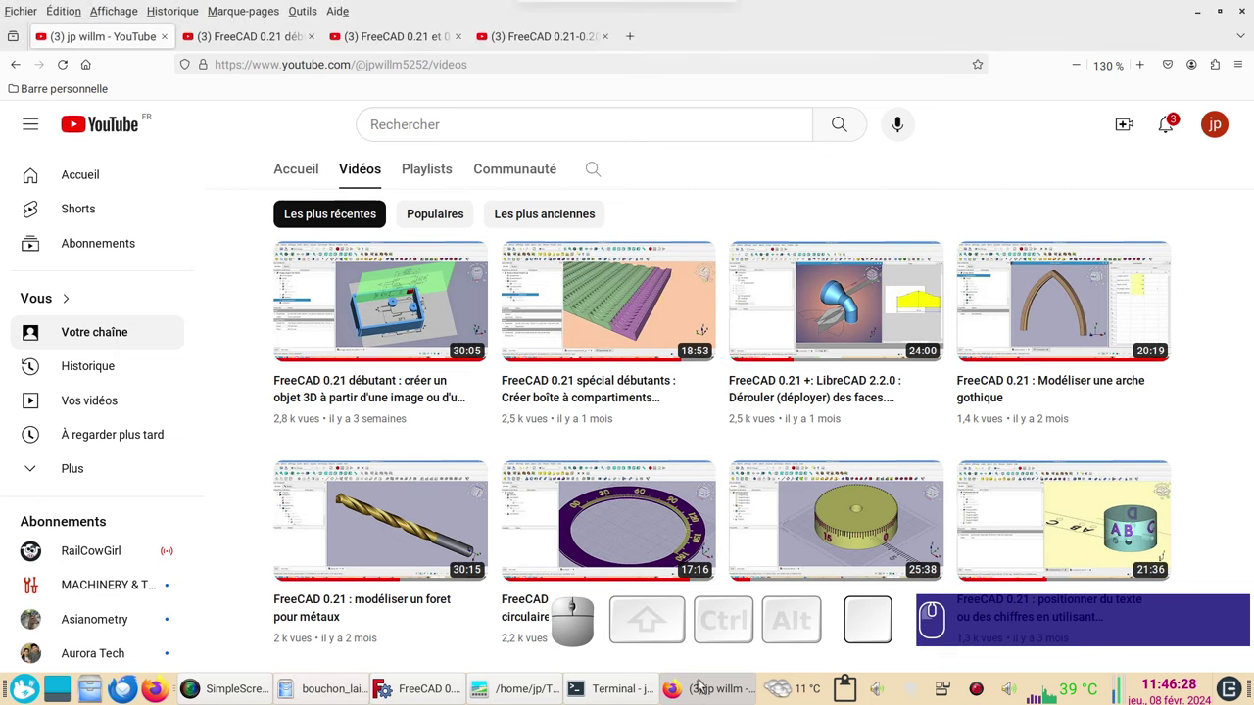
# Browse the YouTube tabs to the tiled roof-panel tutorial, then return to FreeCAD.
pyautogui.click(263, 38)
pyautogui.click(375, 45)
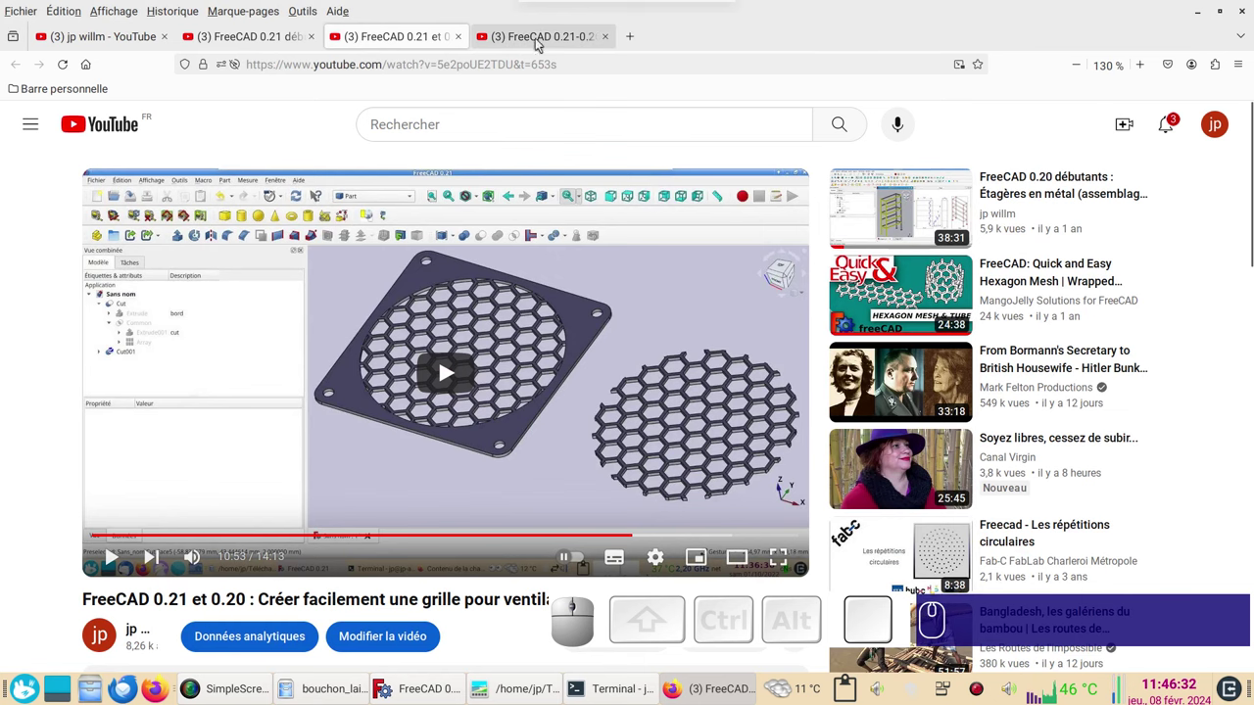
pyautogui.click(548, 32)
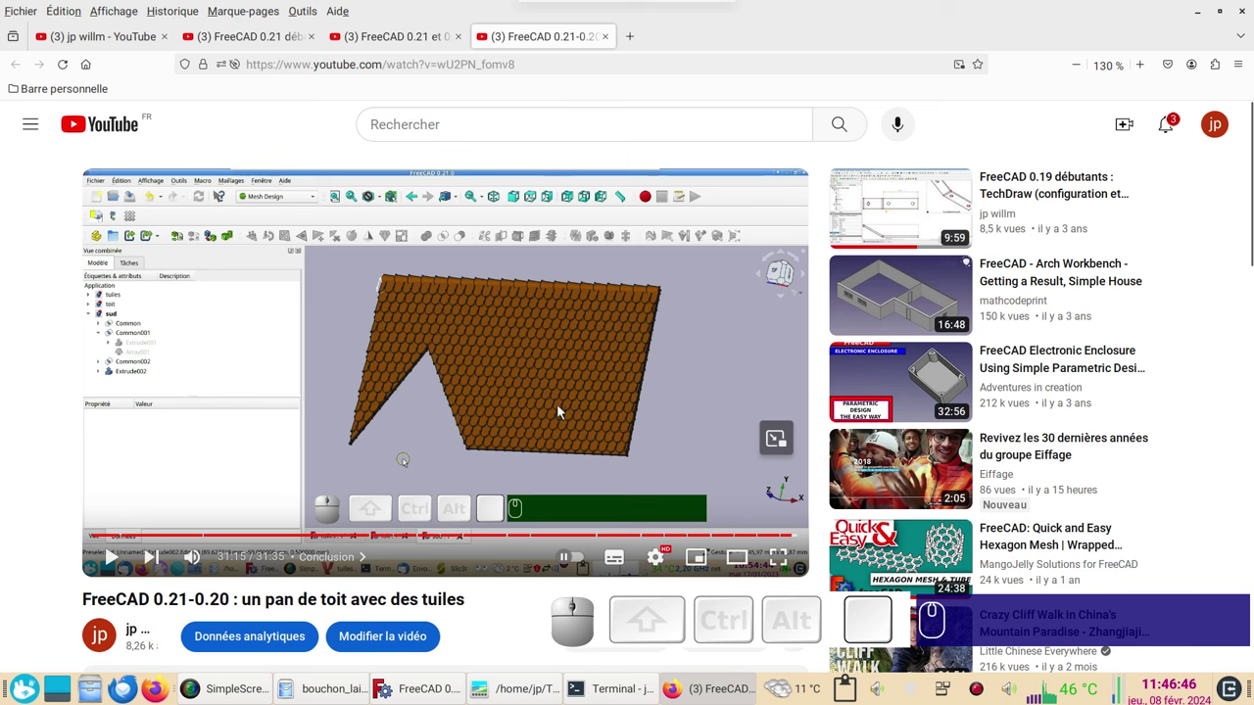
pyautogui.click(429, 693)
# View the finished pink grooved ring isometrically and orbit to its grooved side.
pyautogui.press('KP_0')
pyautogui.press('KP_0')
pyautogui.moveTo(724, 481); pyautogui.dragTo(693, 524)
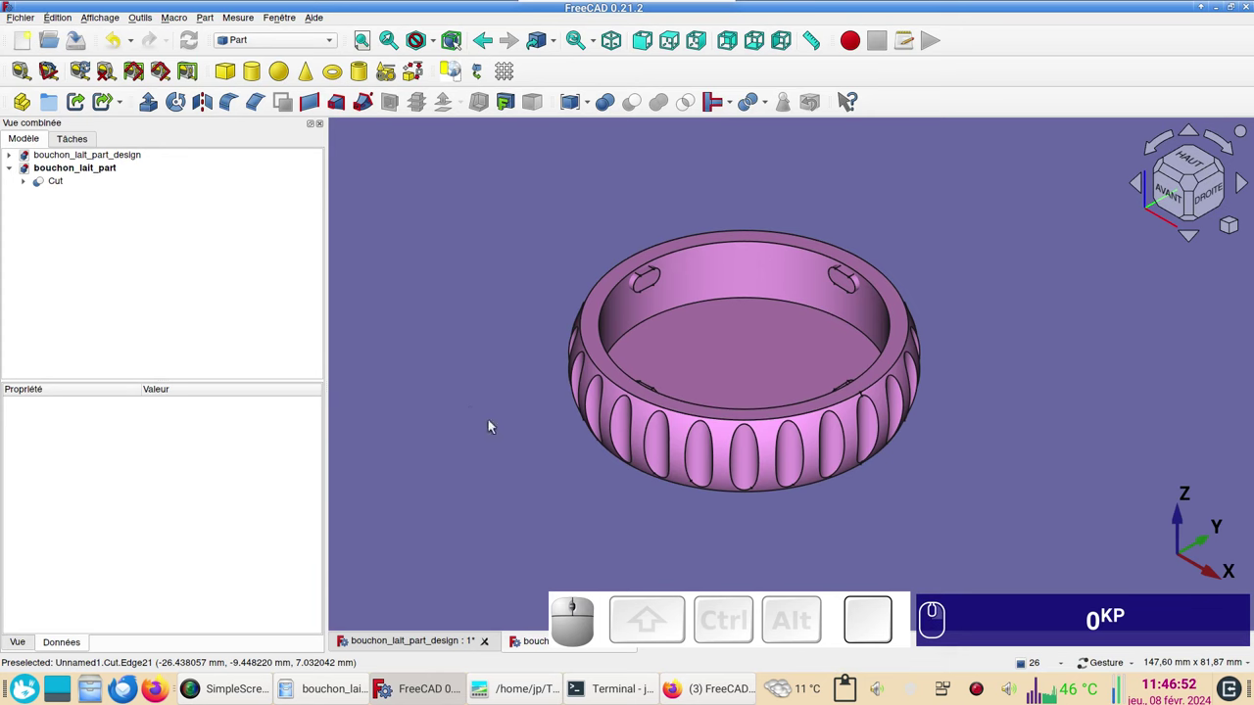
pyautogui.scroll(3)
pyautogui.moveTo(494, 335); pyautogui.dragTo(450, 342)
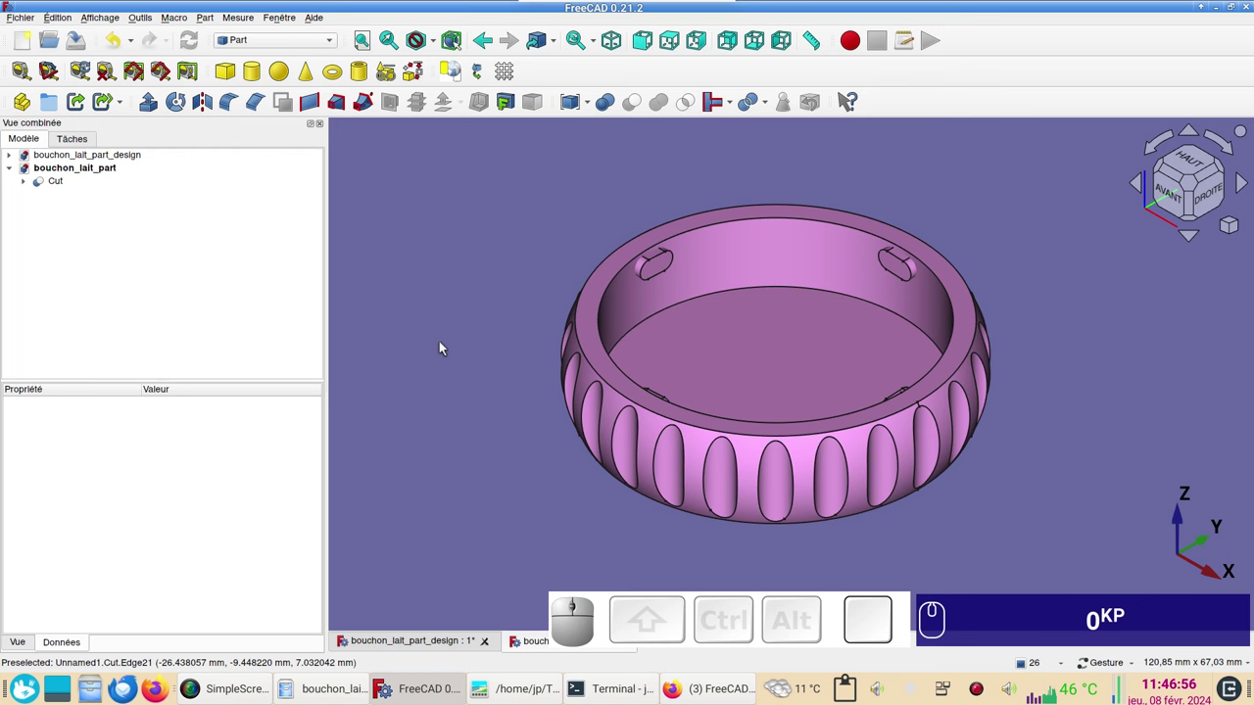